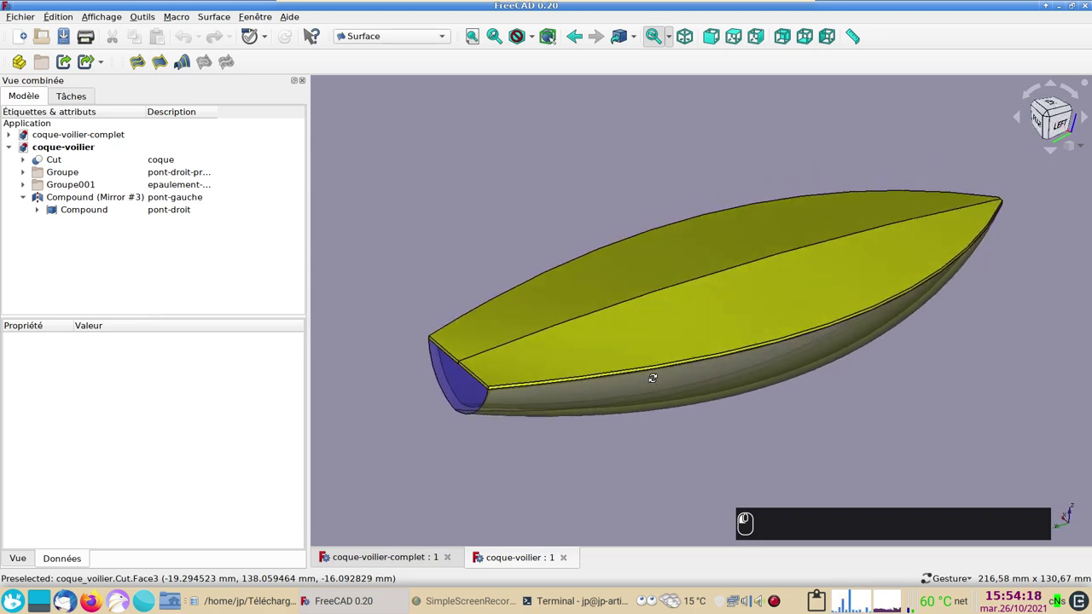
- Hide the pont-droit deck compound to expose the bare hull
{"action": "left_click", "coordinate": [629, 466]}
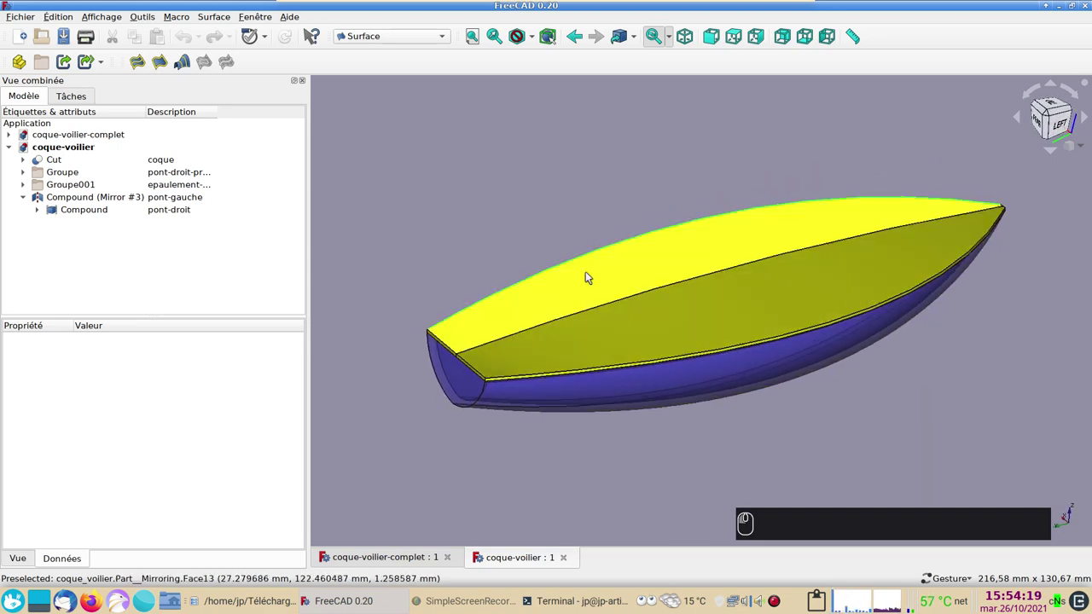
{"action": "left_click_drag", "start_coordinate": [590, 275], "coordinate": [336, 400]}
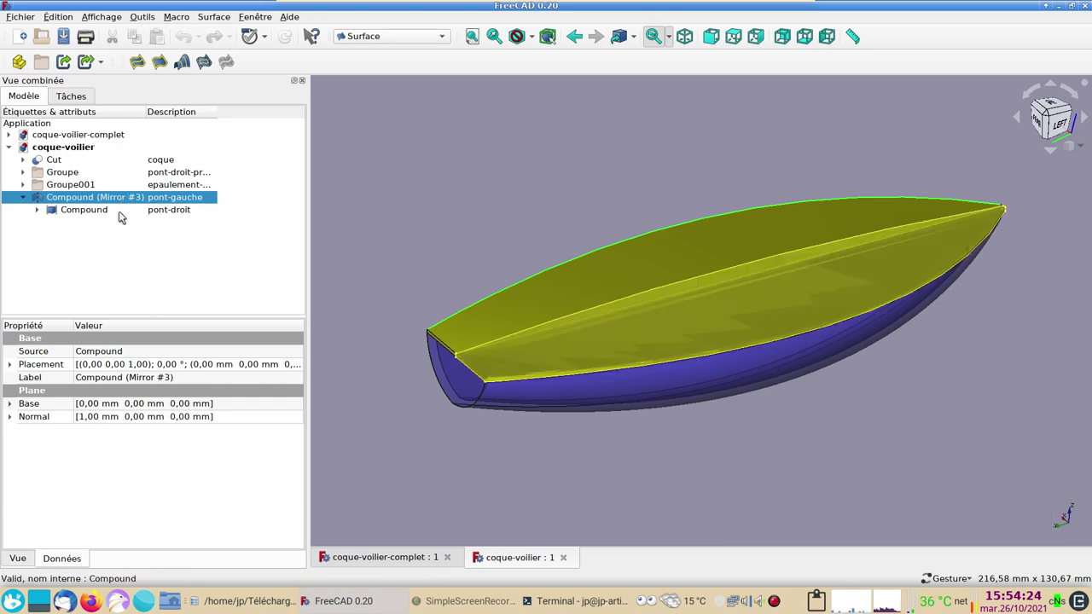
{"action": "left_click", "coordinate": [133, 214]}
{"action": "key", "text": "space"}
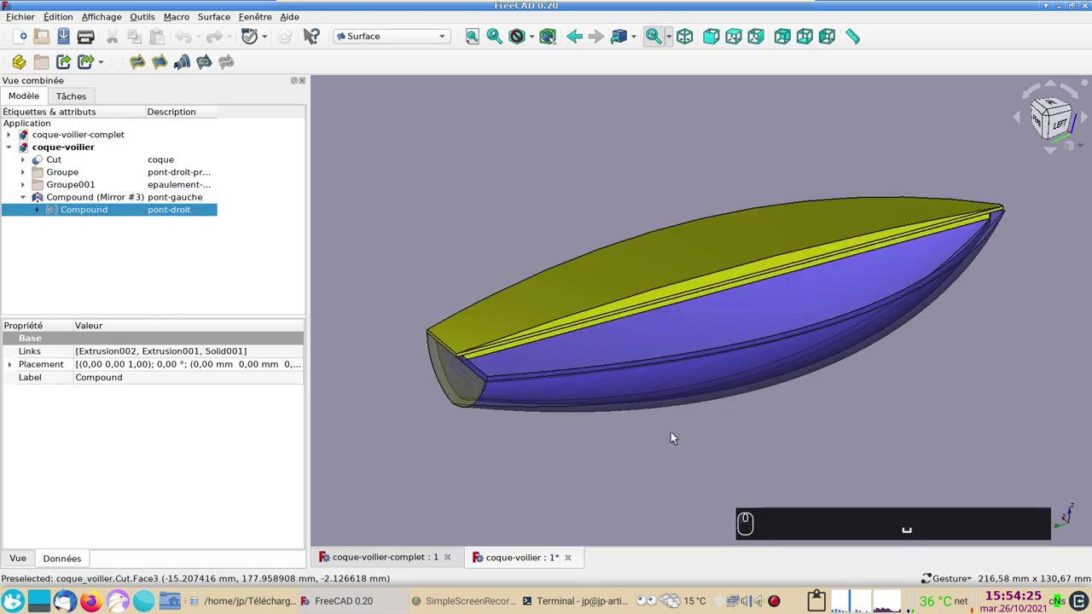
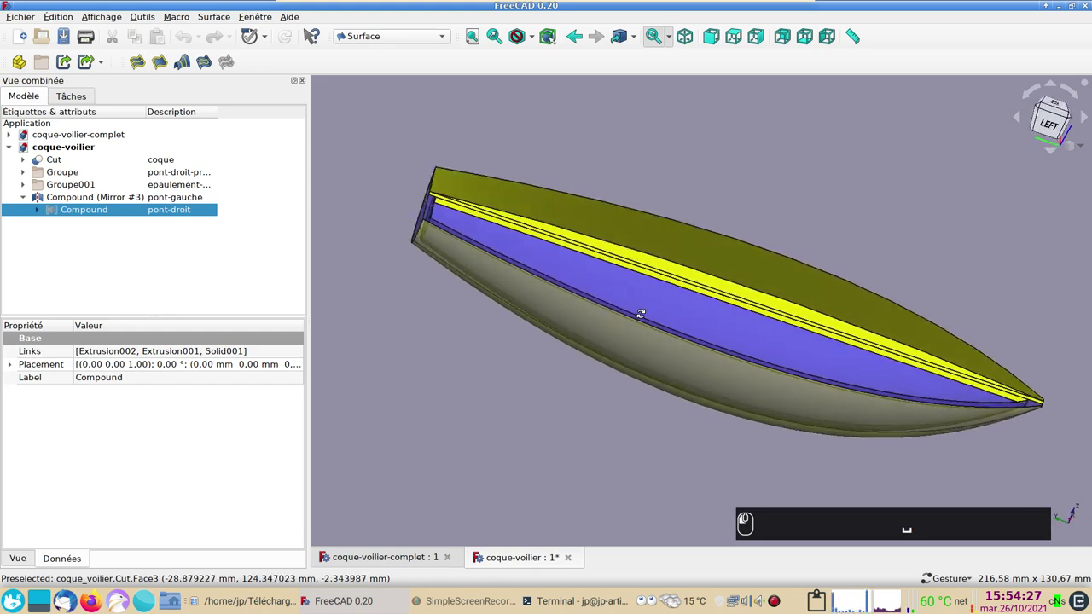
- Orbit around the hull to inspect the bow and sides
{"action": "scroll", "scroll_direction": "up", "scroll_amount": 3}
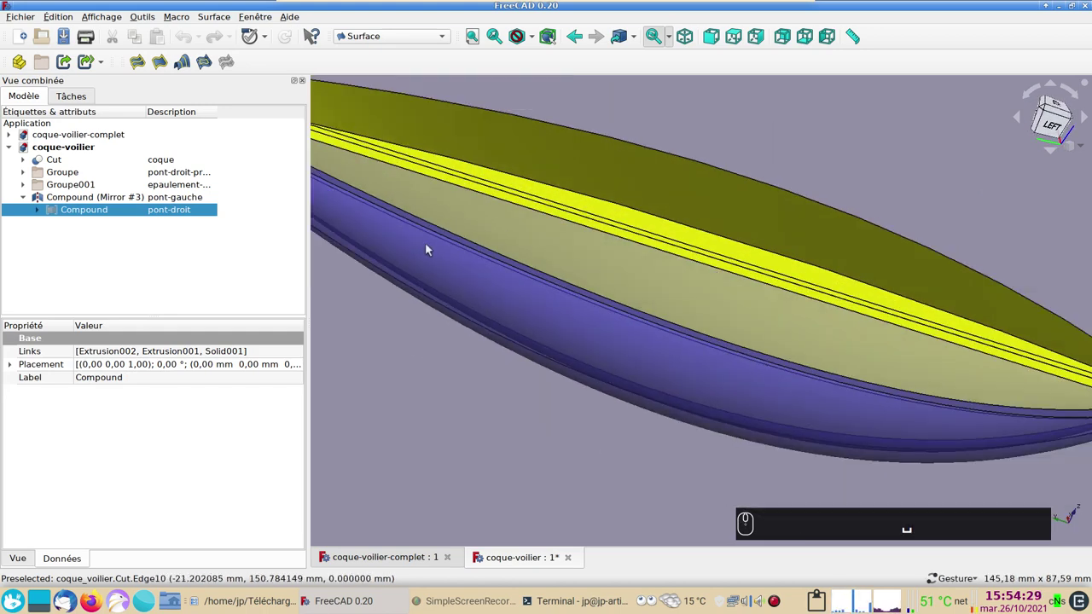
{"action": "left_click_drag", "start_coordinate": [452, 272], "coordinate": [491, 307]}
{"action": "middle_click", "coordinate": [491, 308]}
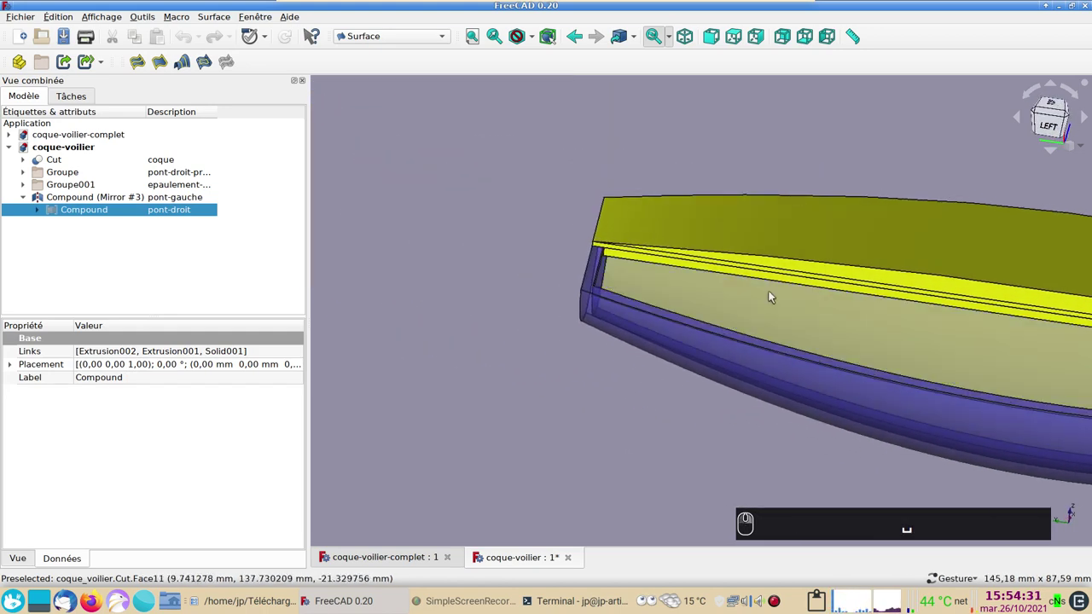
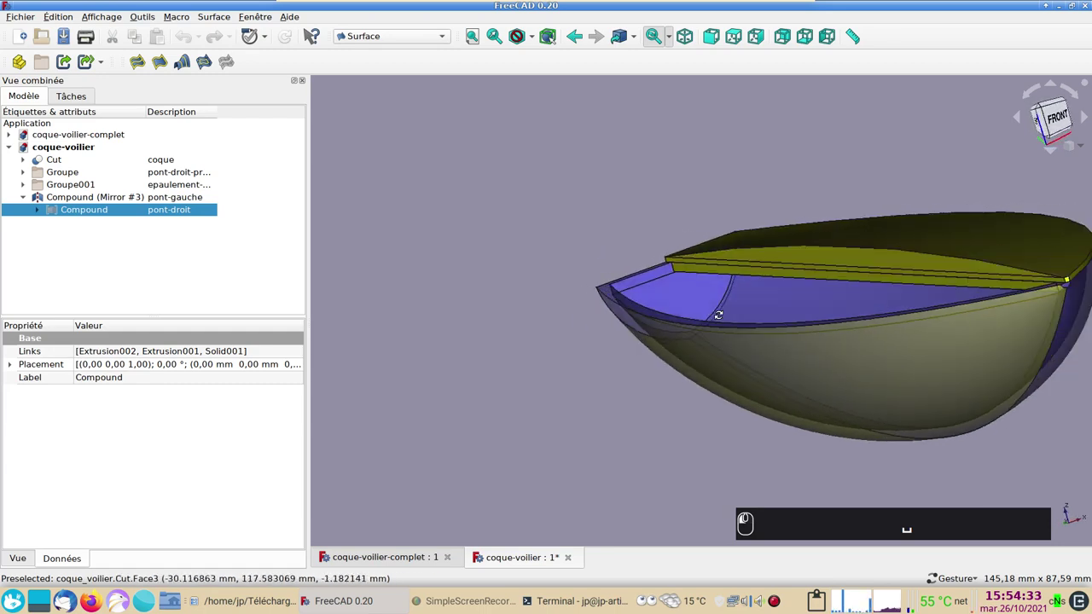
{"action": "double_click", "coordinate": [781, 256]}
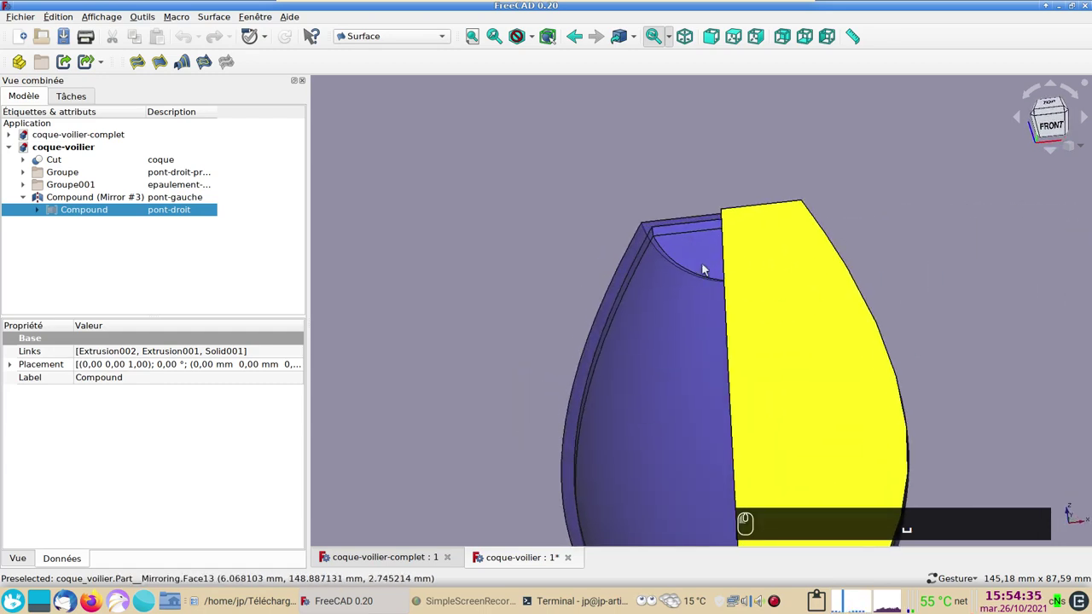
{"action": "left_click", "coordinate": [681, 271]}
{"action": "left_click", "coordinate": [665, 249]}
{"action": "left_click_drag", "start_coordinate": [574, 356], "coordinate": [776, 324]}
- View the deck plates from the side and along the hull's length, then bring up coque-voilier-complet
{"action": "left_click", "coordinate": [739, 420]}
{"action": "left_click", "coordinate": [697, 367]}
{"action": "left_click_drag", "start_coordinate": [756, 265], "coordinate": [755, 318]}
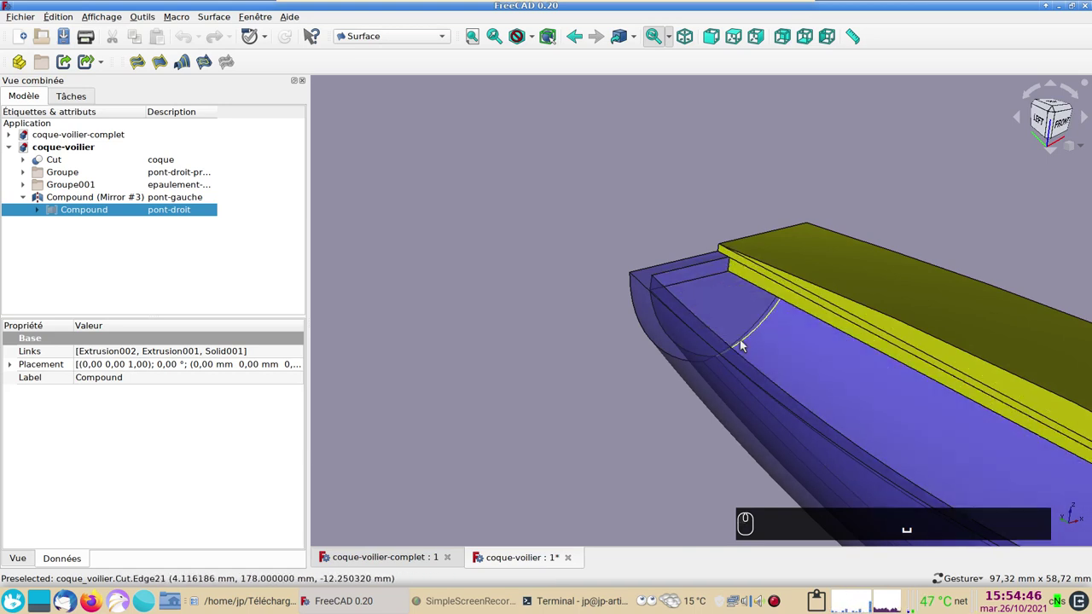
{"action": "scroll", "scroll_direction": "down", "scroll_amount": 3}
{"action": "left_click_drag", "start_coordinate": [619, 391], "coordinate": [633, 383]}
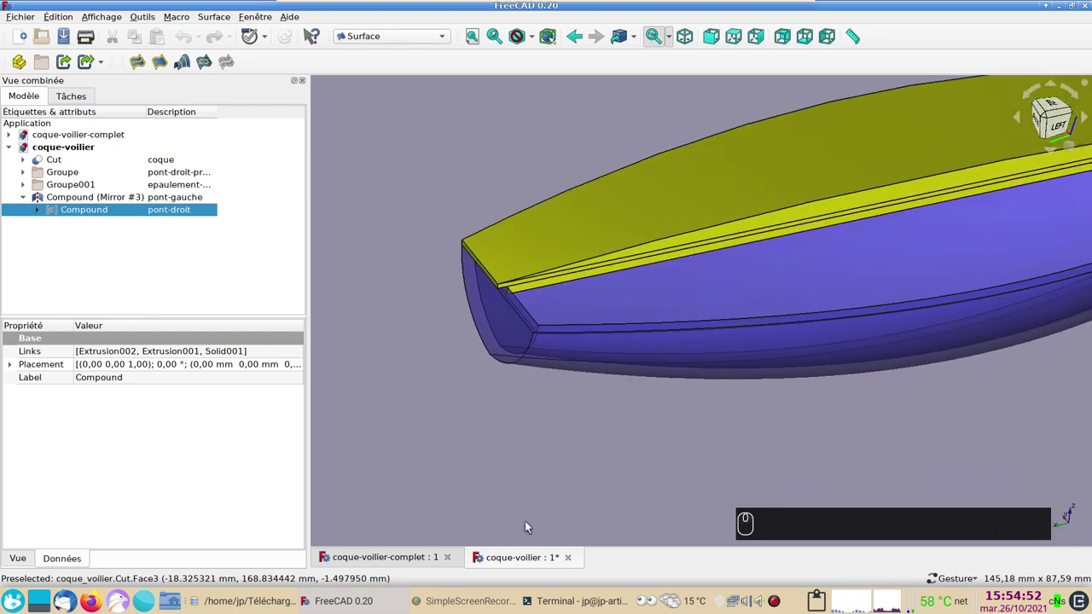
{"action": "left_click_drag", "start_coordinate": [502, 561], "coordinate": [1044, 116]}
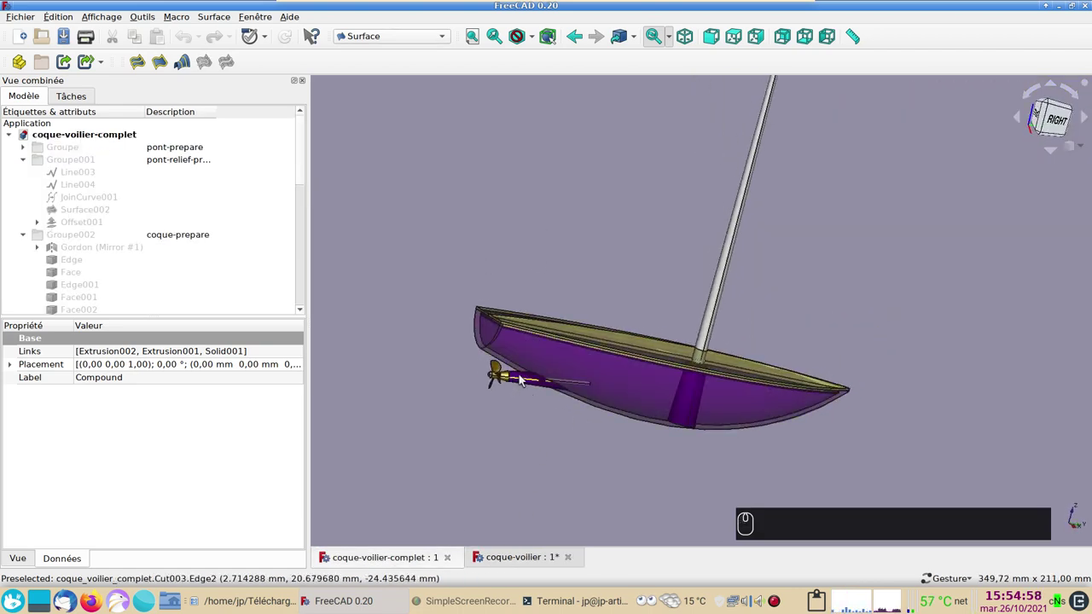
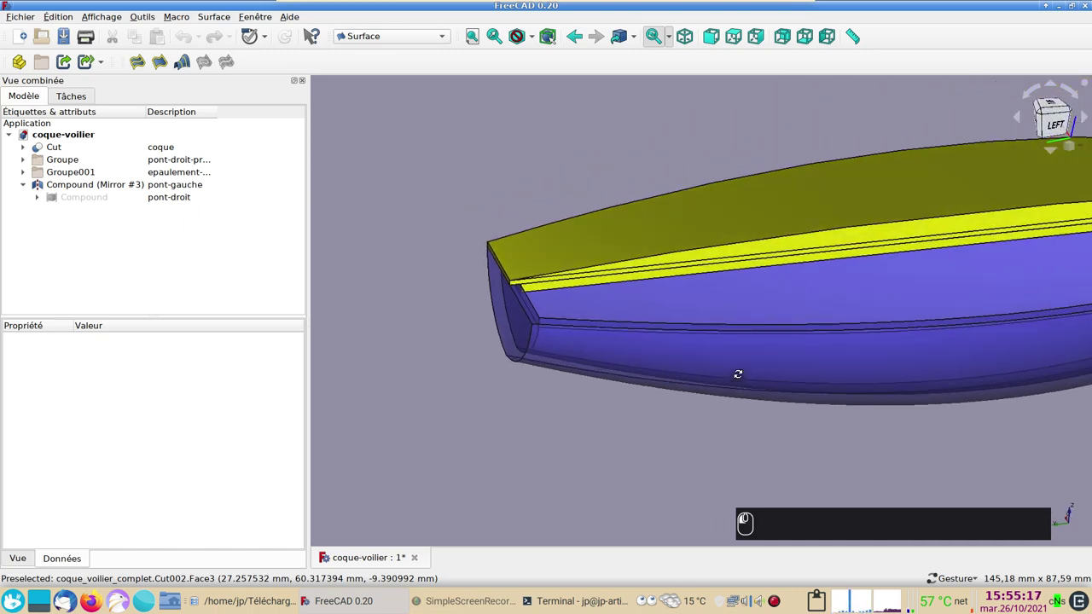
- Activate the Curves workbench and begin closing the coque-voilier document
{"action": "left_click", "coordinate": [681, 352]}
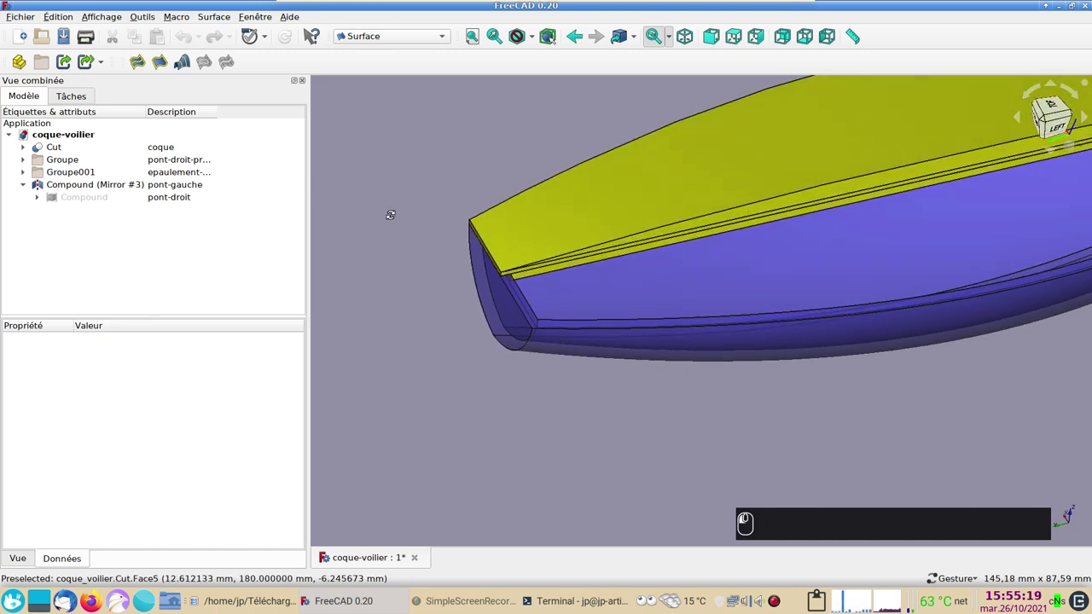
{"action": "left_click", "coordinate": [395, 214]}
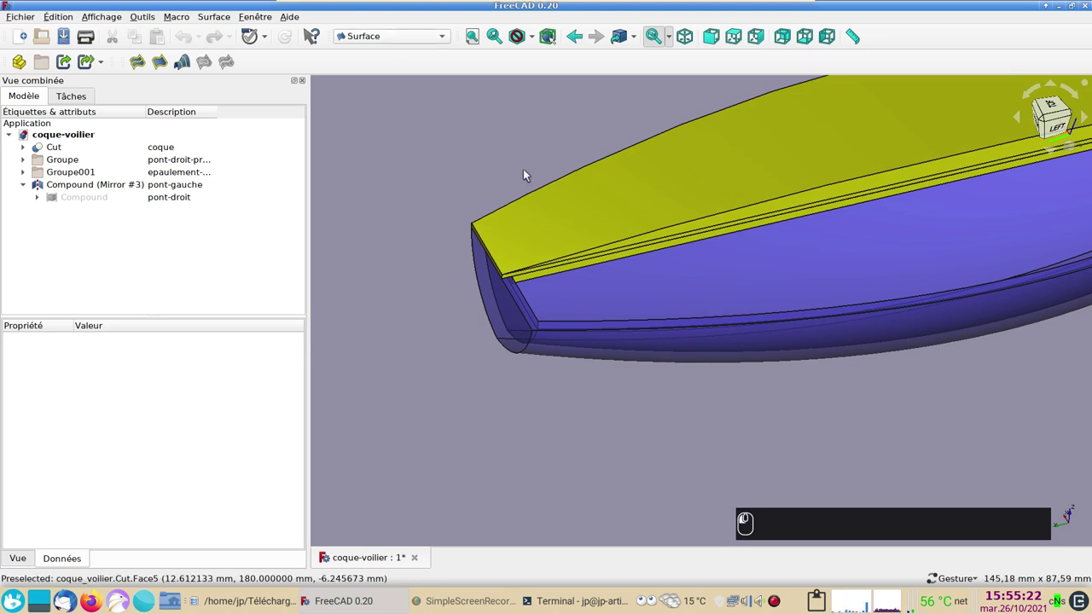
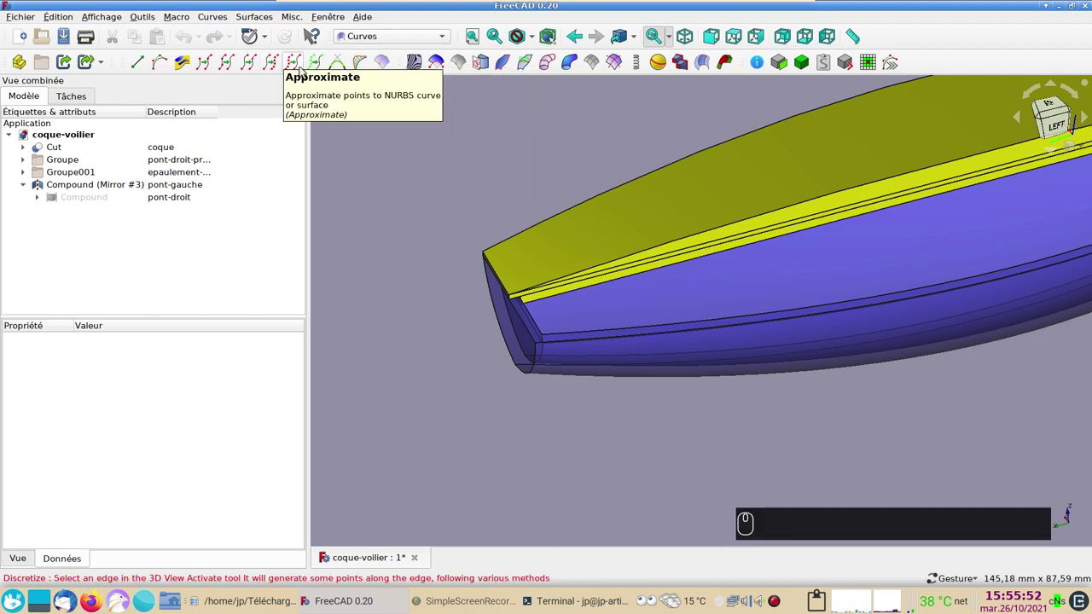
{"action": "left_click", "coordinate": [313, 64]}
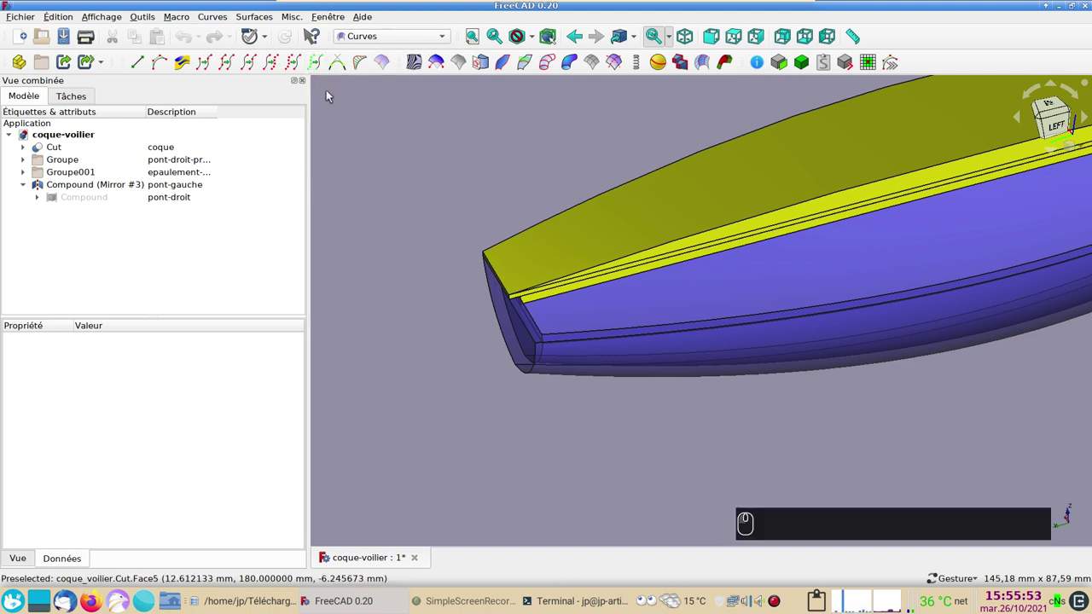
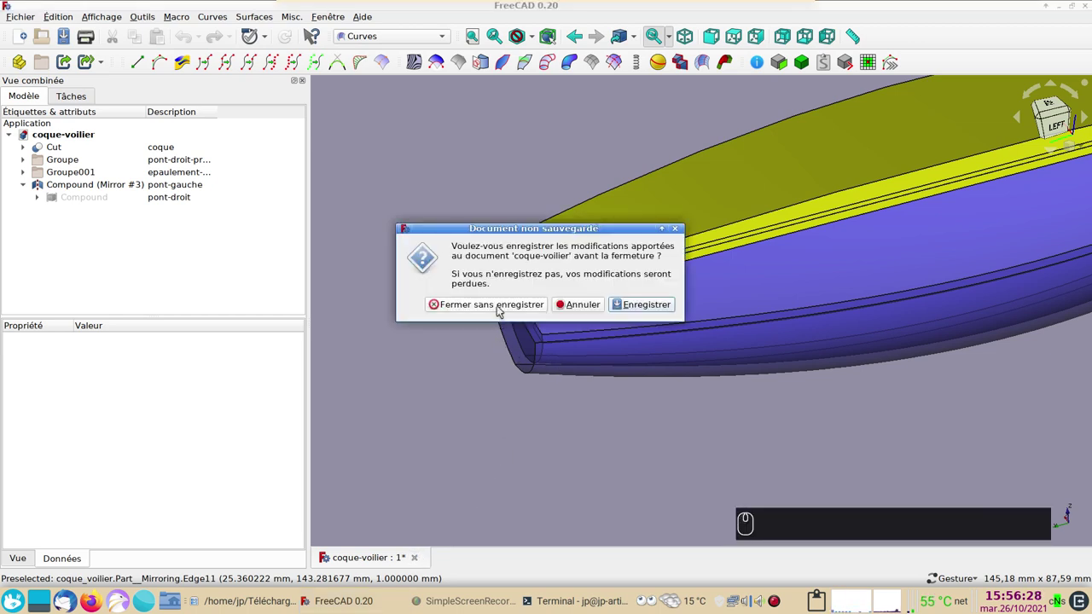
- Close the hull without saving, create a new untitled document and activate the Sketcher workbench
{"action": "middle_click", "coordinate": [500, 312]}
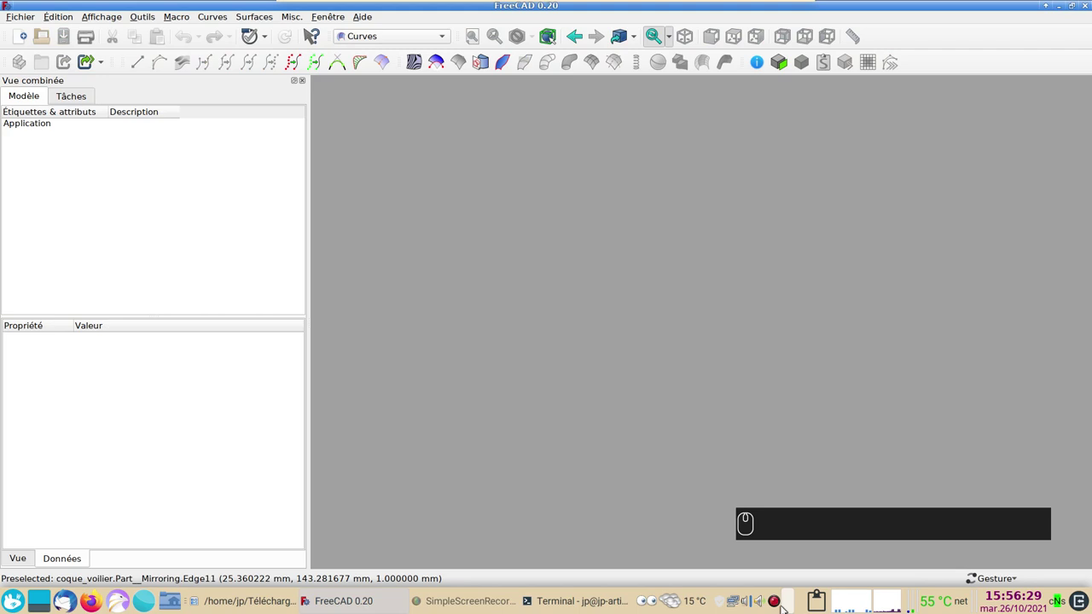
{"action": "left_click_drag", "start_coordinate": [26, 37], "coordinate": [503, 313]}
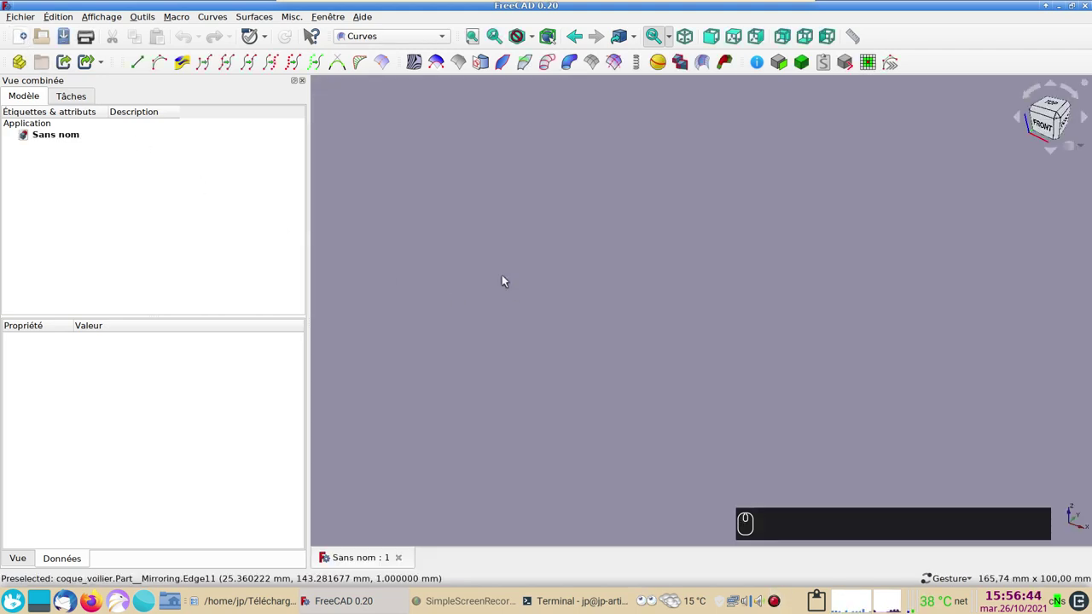
{"action": "left_click_drag", "start_coordinate": [383, 41], "coordinate": [414, 271]}
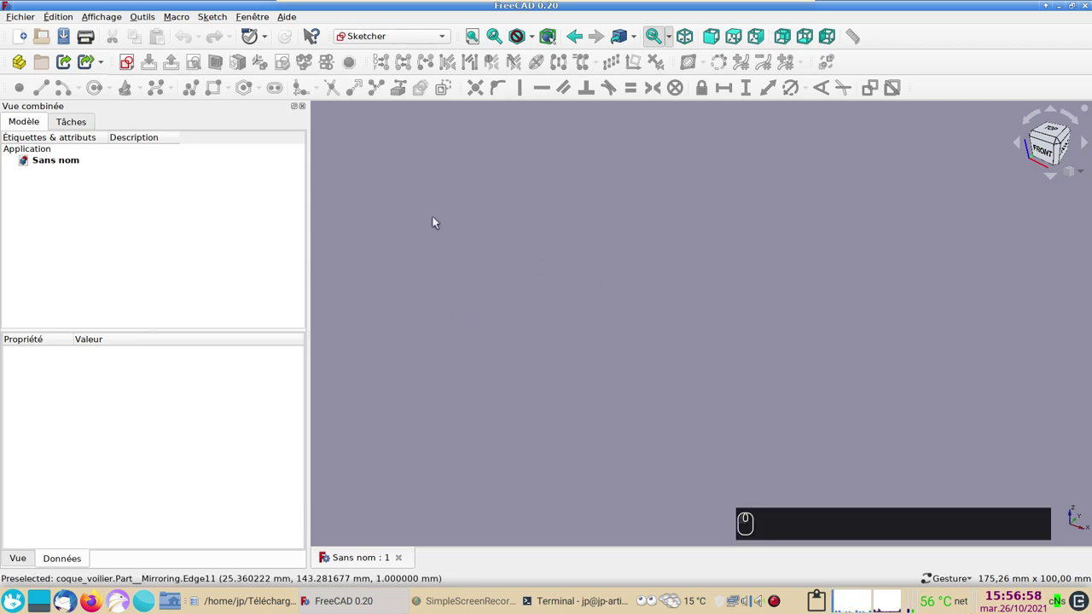
{"action": "left_click_drag", "start_coordinate": [439, 217], "coordinate": [825, 303]}
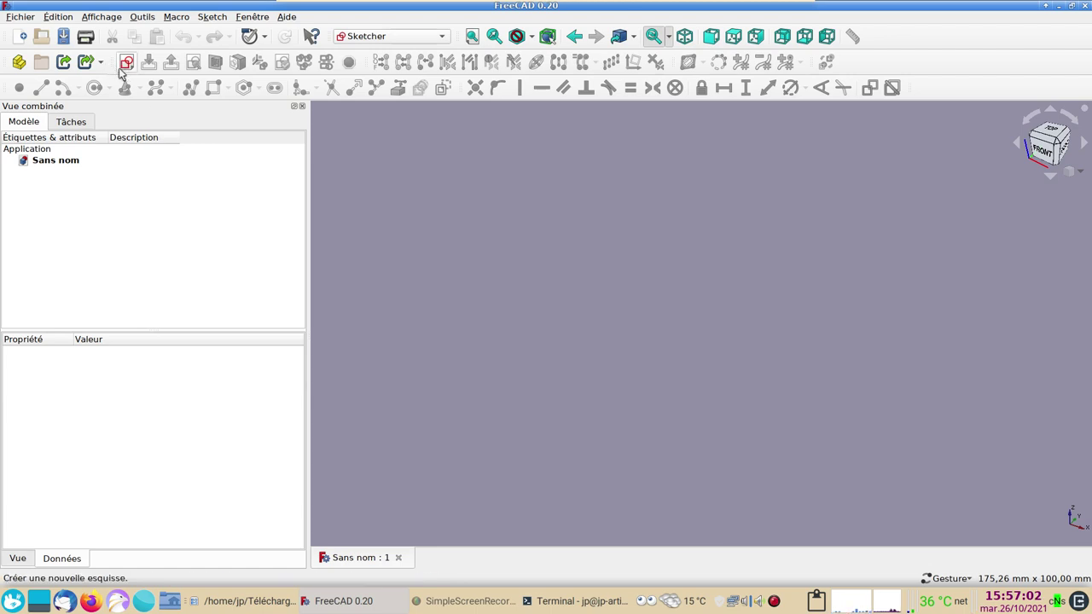
- Start a new sketch on the XY plane and pick the arc-by-endpoints drawing method
{"action": "left_click", "coordinate": [128, 66]}
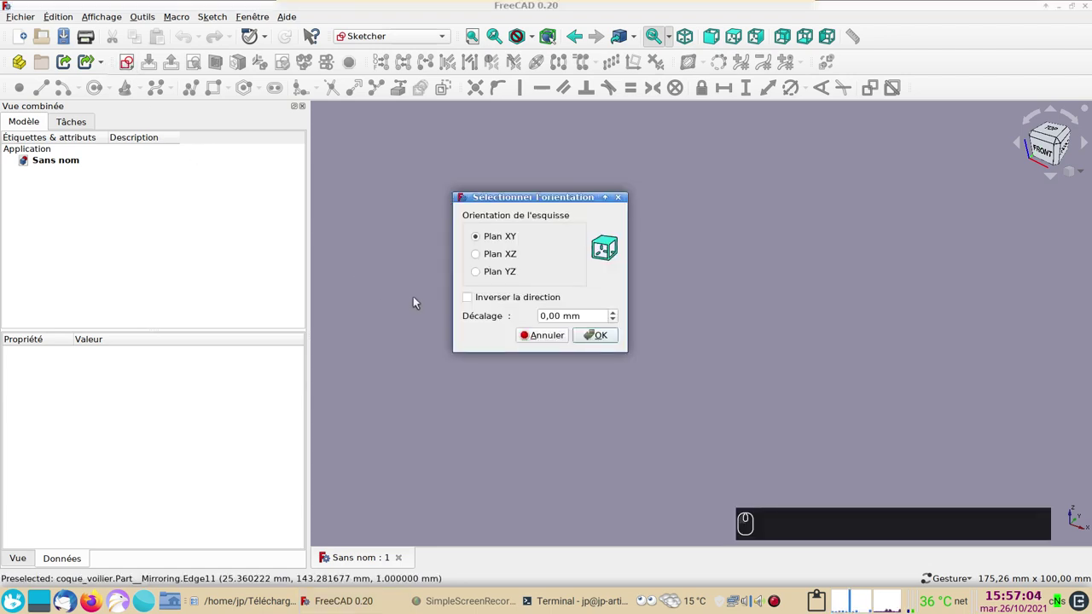
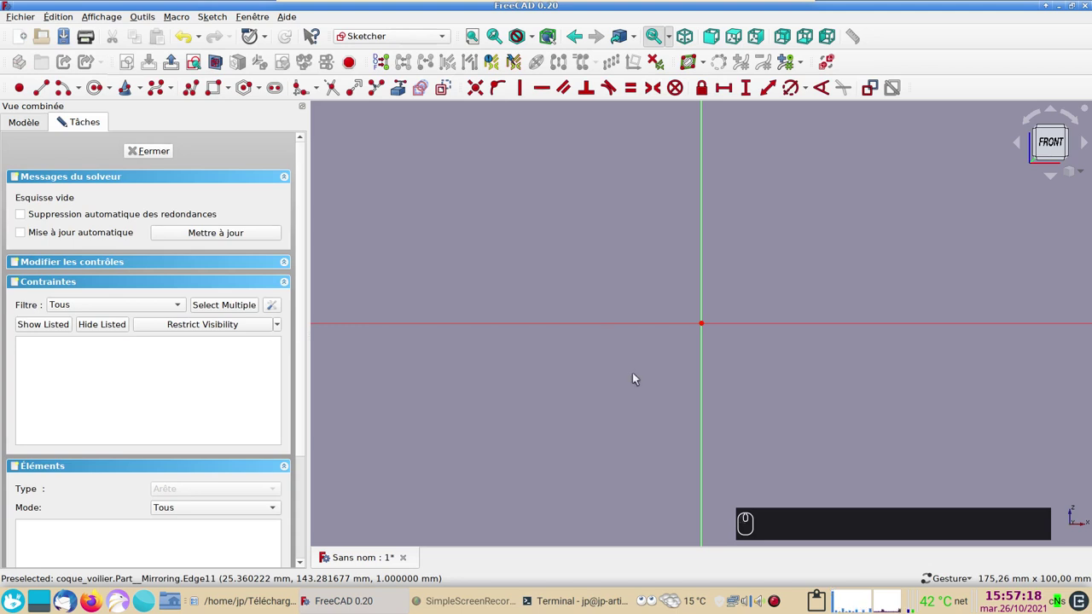
{"action": "left_click_drag", "start_coordinate": [638, 376], "coordinate": [87, 95]}
{"action": "left_click", "coordinate": [88, 96]}
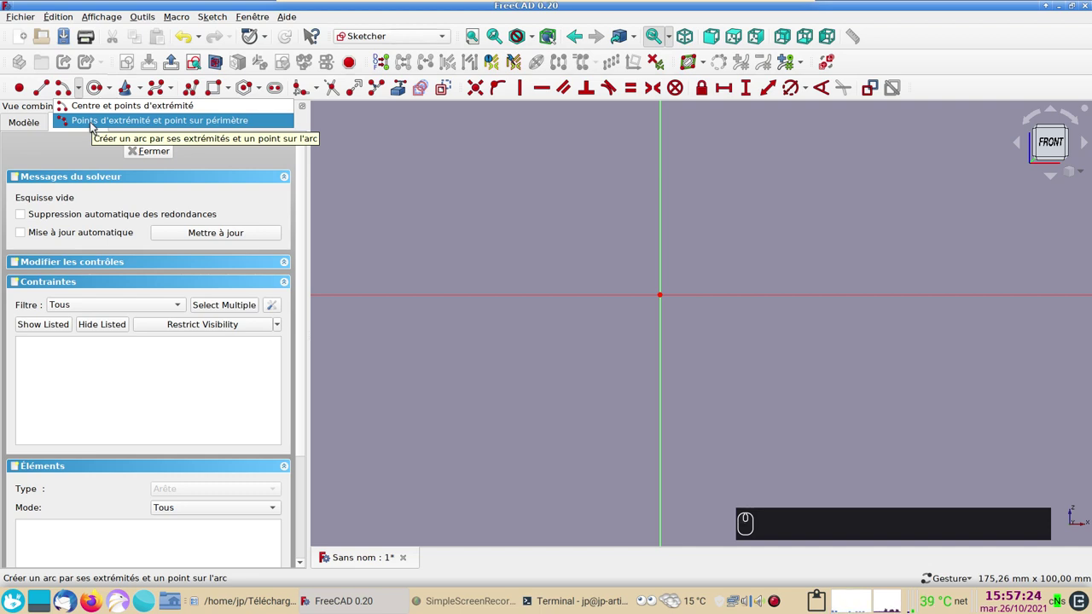
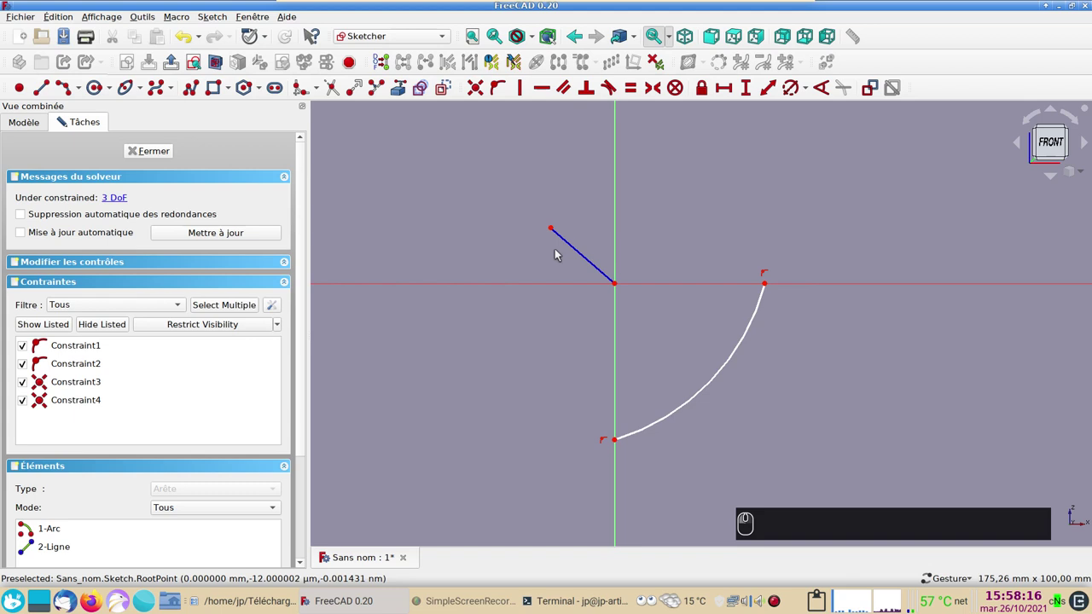
- Constrain the diagonal line at 135° to the horizontal axis and drag its end outward
{"action": "left_click", "coordinate": [575, 269]}
{"action": "left_click_drag", "start_coordinate": [569, 274], "coordinate": [830, 91]}
{"action": "left_click_drag", "start_coordinate": [791, 143], "coordinate": [746, 200]}
{"action": "key", "text": "Return"}
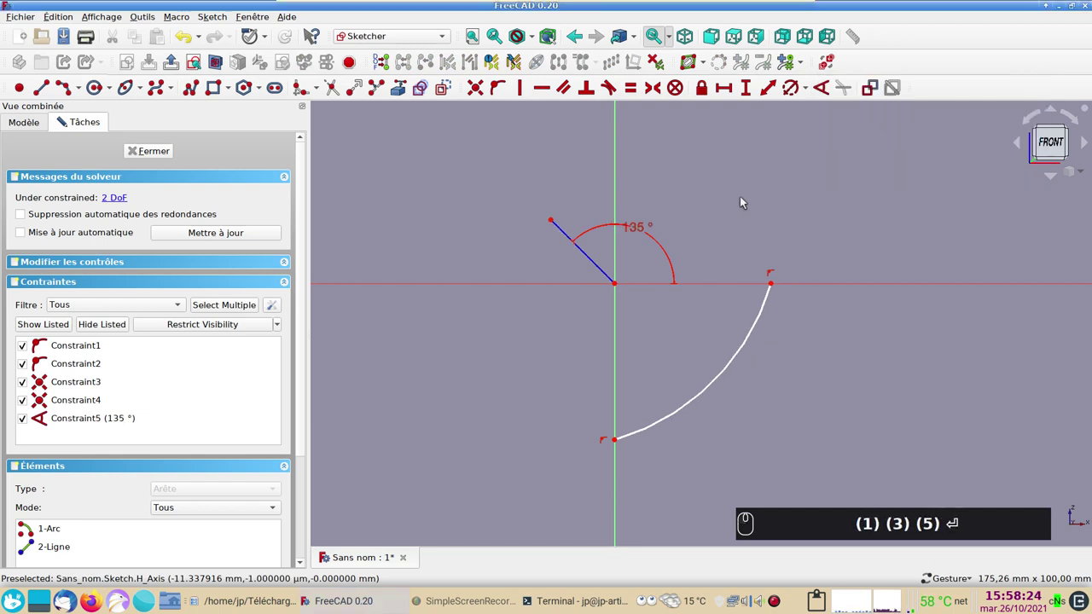
{"action": "left_click_drag", "start_coordinate": [557, 222], "coordinate": [650, 390]}
{"action": "left_click", "coordinate": [616, 306]}
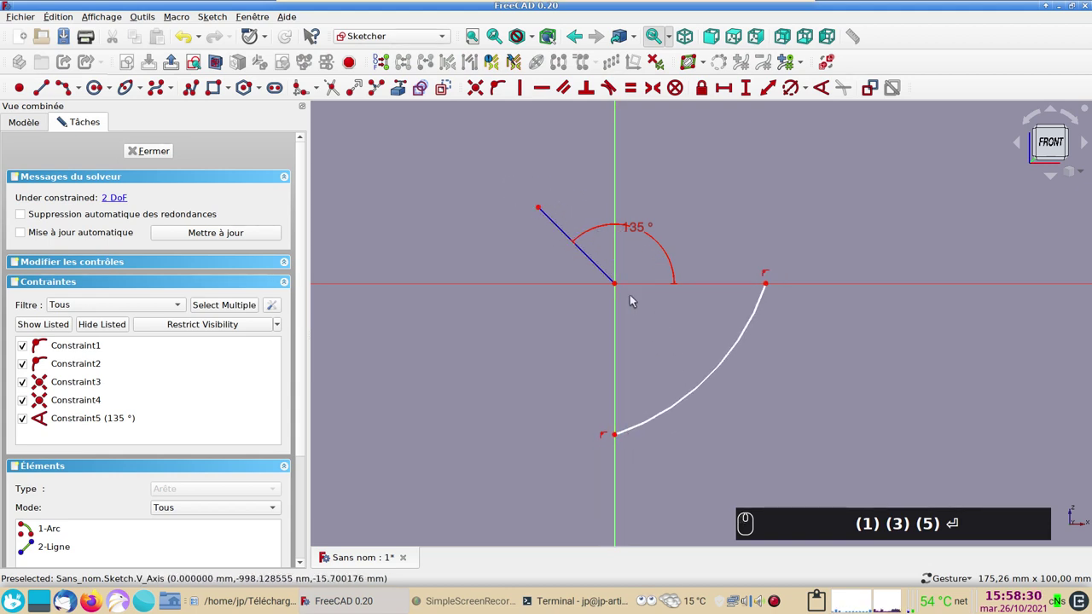
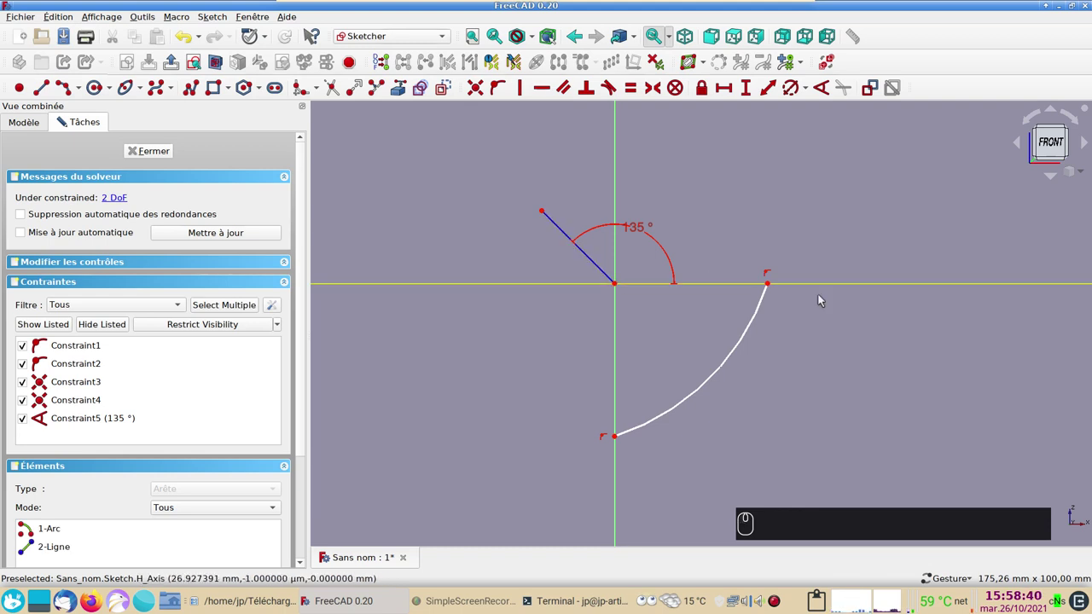
- Change the arc's horizontal distance constraint from 34,23 mm to 30 mm
{"action": "left_click", "coordinate": [621, 284]}
{"action": "left_click_drag", "start_coordinate": [773, 285], "coordinate": [729, 92]}
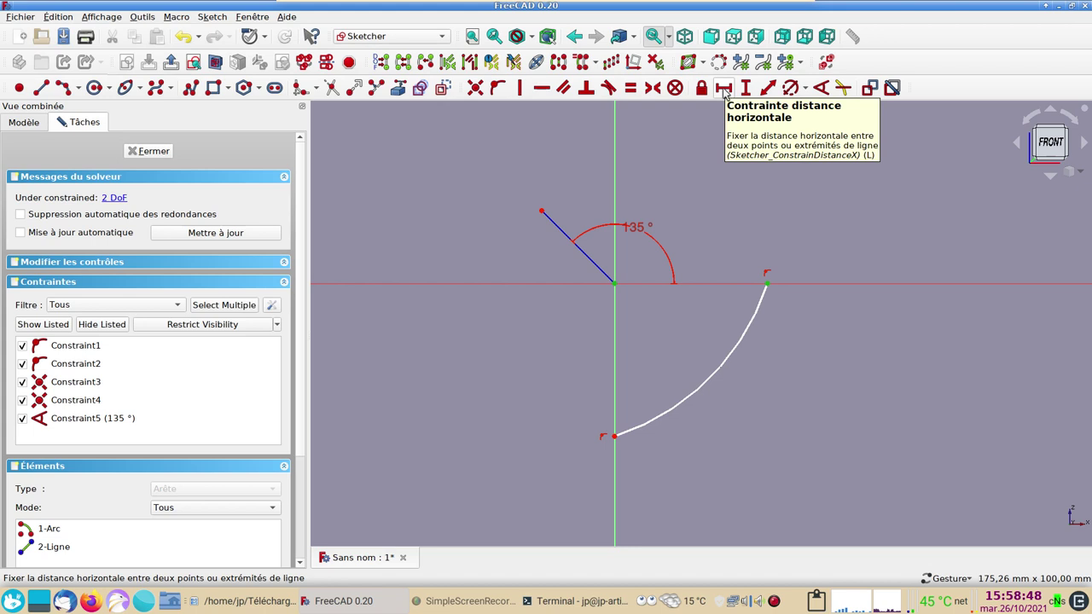
{"action": "left_click_drag", "start_coordinate": [729, 92], "coordinate": [737, 152]}
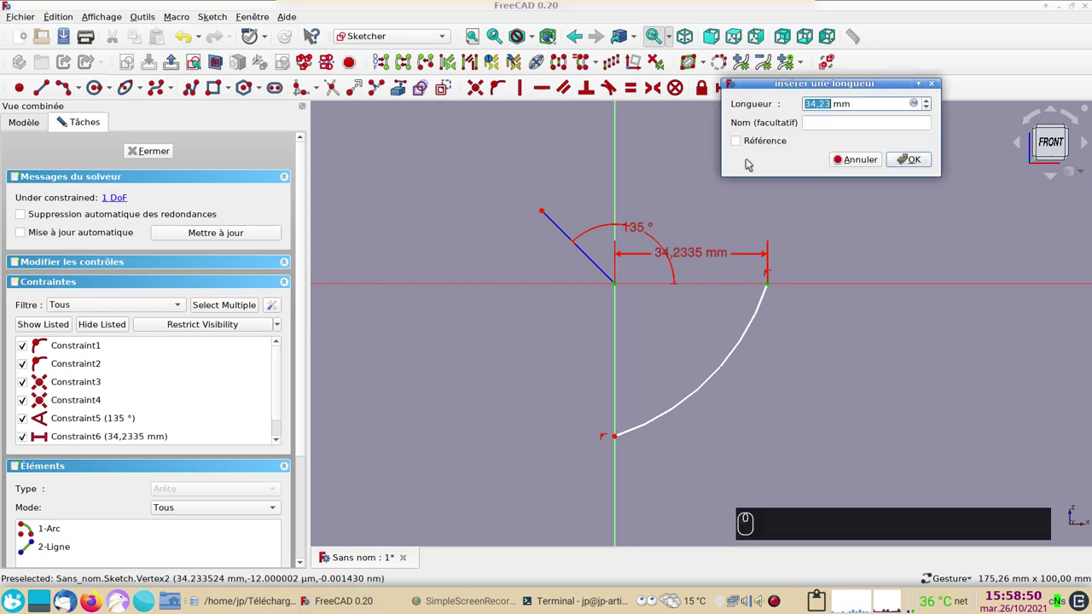
{"action": "key", "text": "3"}
{"action": "key", "text": "0"}
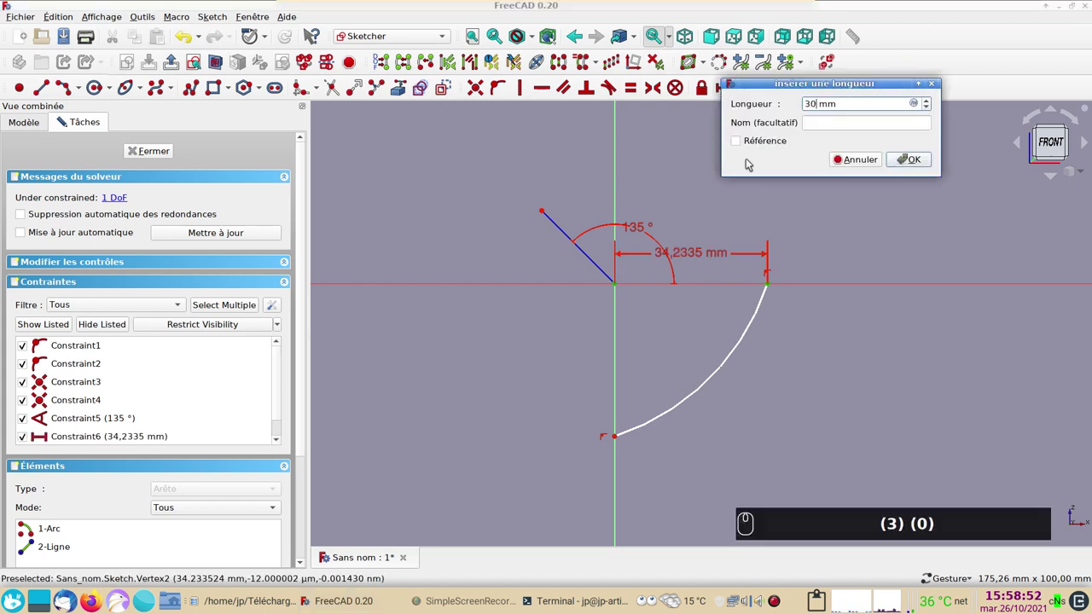
{"action": "key", "text": "Return"}
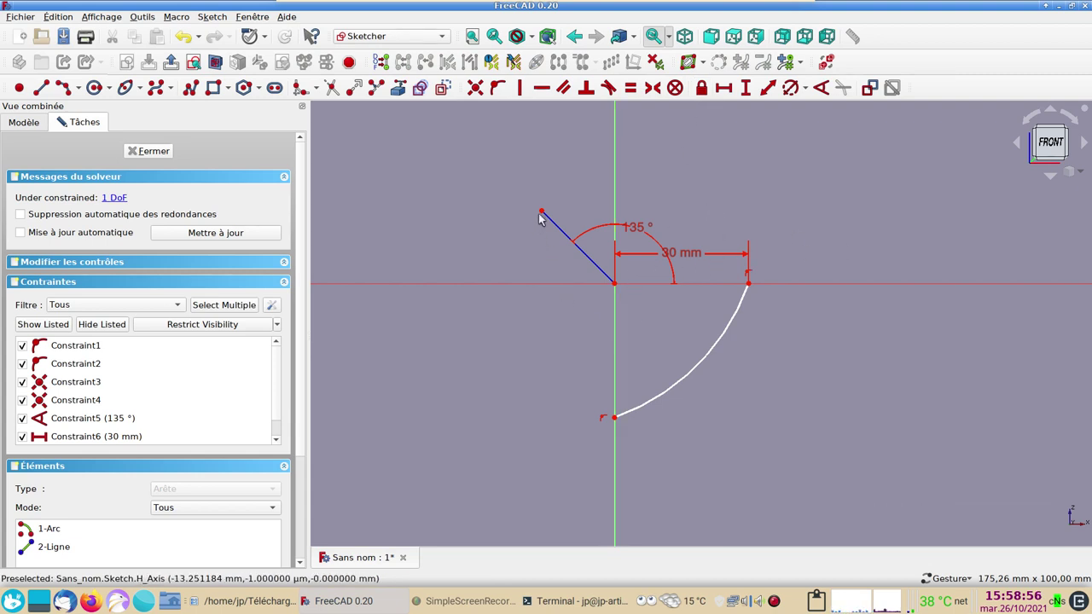
- Name the 30 mm width constraint 'large'
{"action": "left_click", "coordinate": [548, 217]}
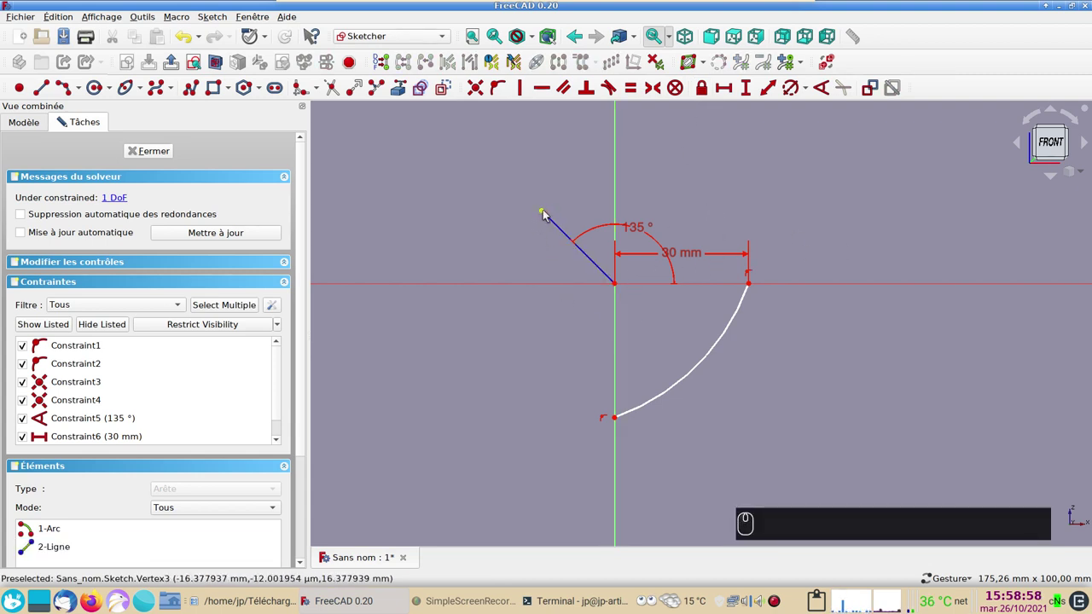
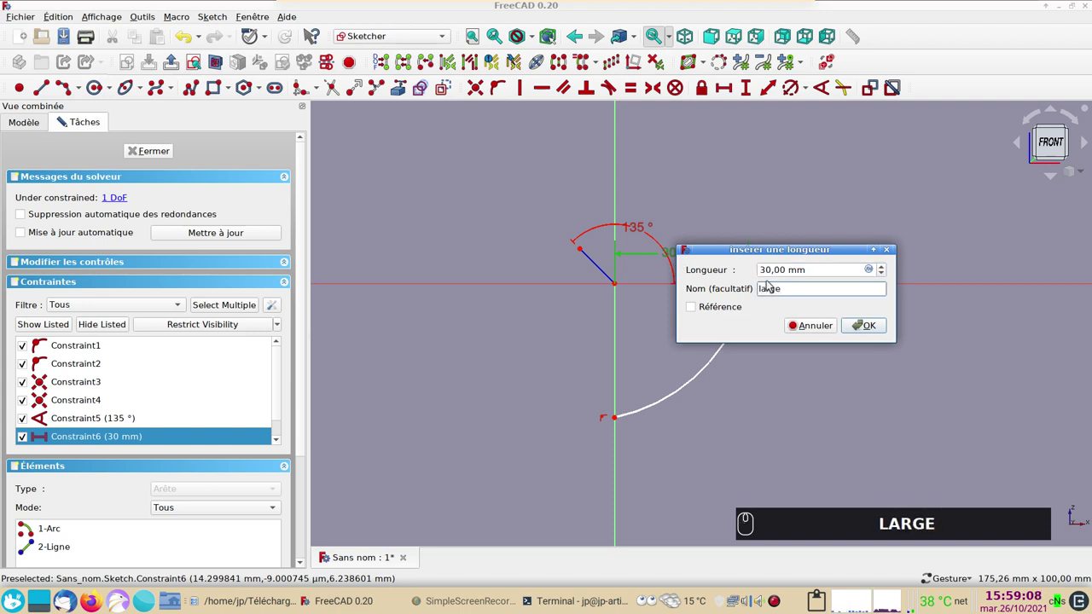
{"action": "key", "text": "Return"}
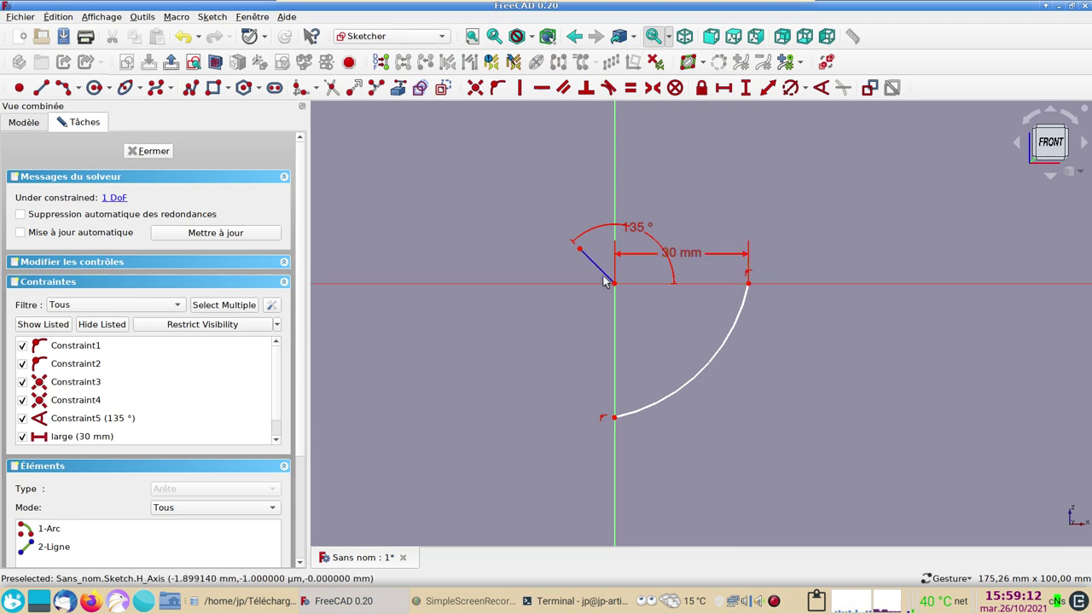
- Constrain the short line's length with the formula Constraints.large/4, giving 7.5 mm
{"action": "left_click_drag", "start_coordinate": [599, 267], "coordinate": [536, 166]}
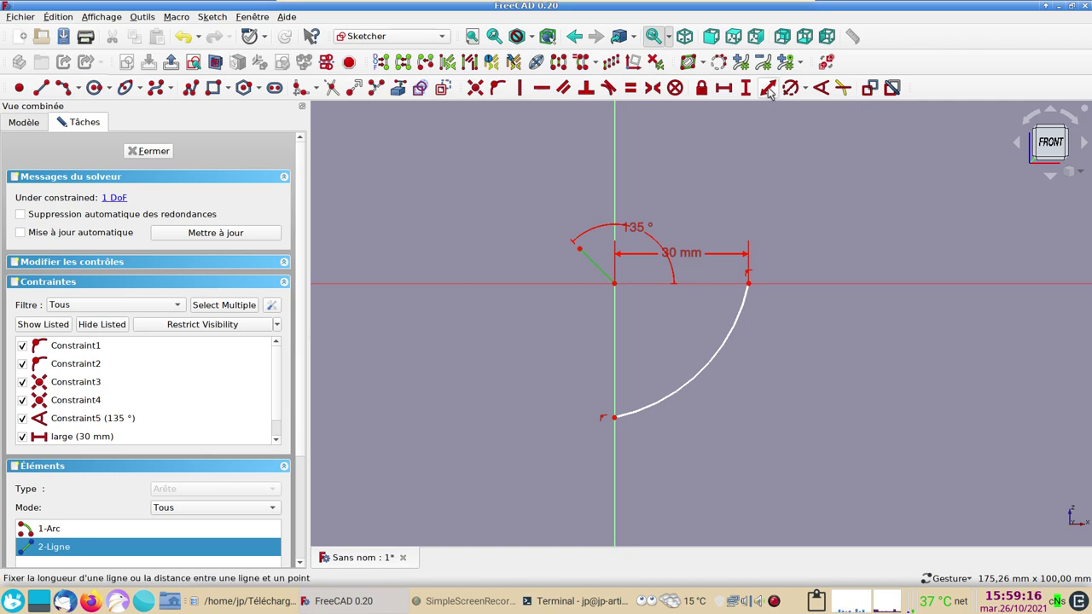
{"action": "left_click_drag", "start_coordinate": [771, 92], "coordinate": [755, 174]}
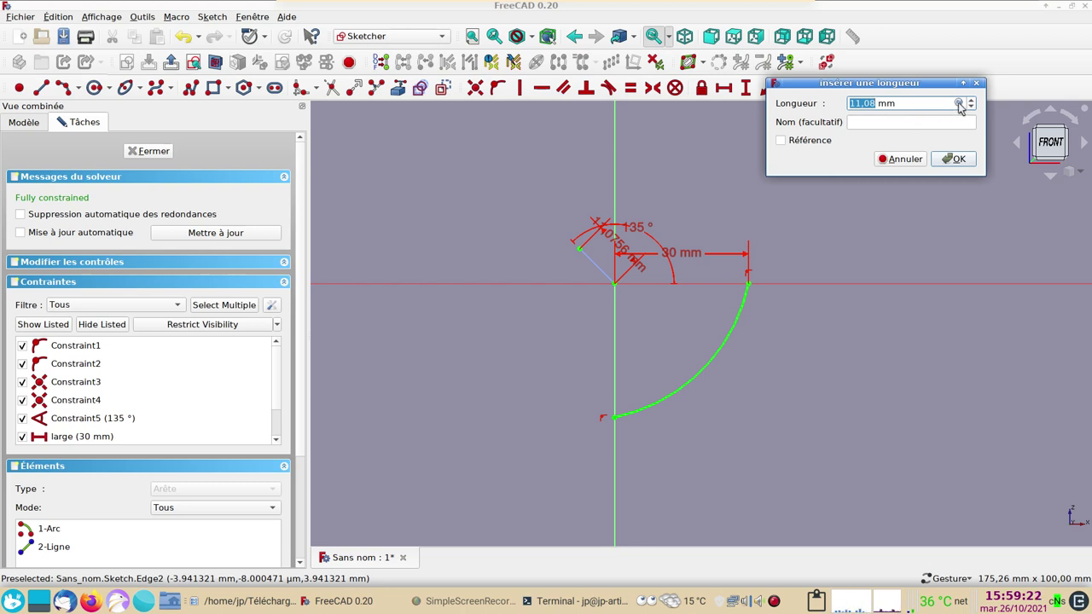
{"action": "left_click_drag", "start_coordinate": [962, 106], "coordinate": [951, 113]}
{"action": "key", "text": "c"}
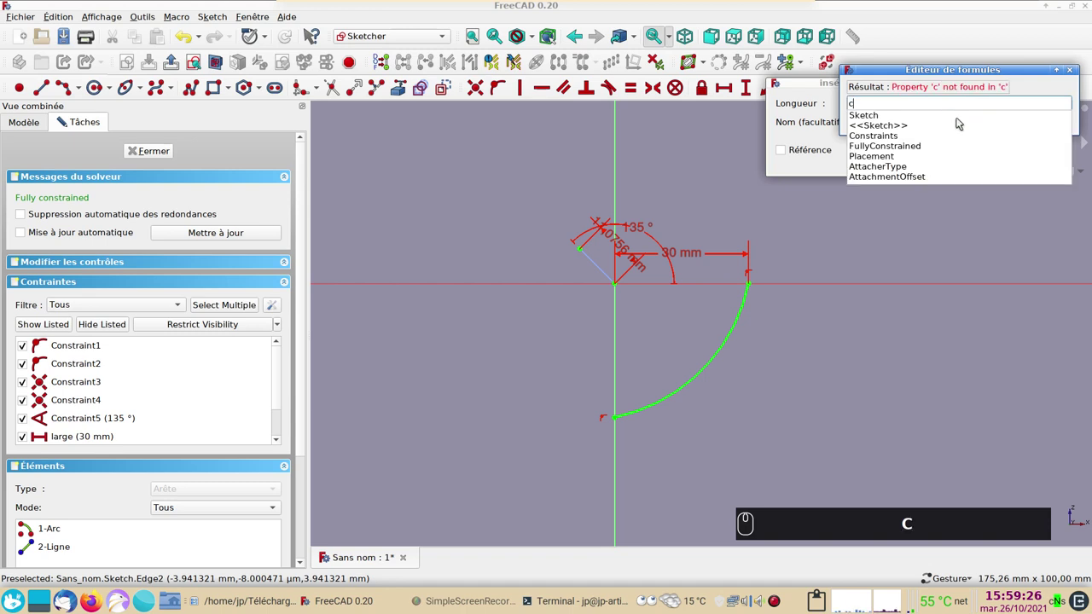
{"action": "left_click", "coordinate": [905, 137]}
{"action": "left_click", "coordinate": [917, 115]}
{"action": "key", "text": "."}
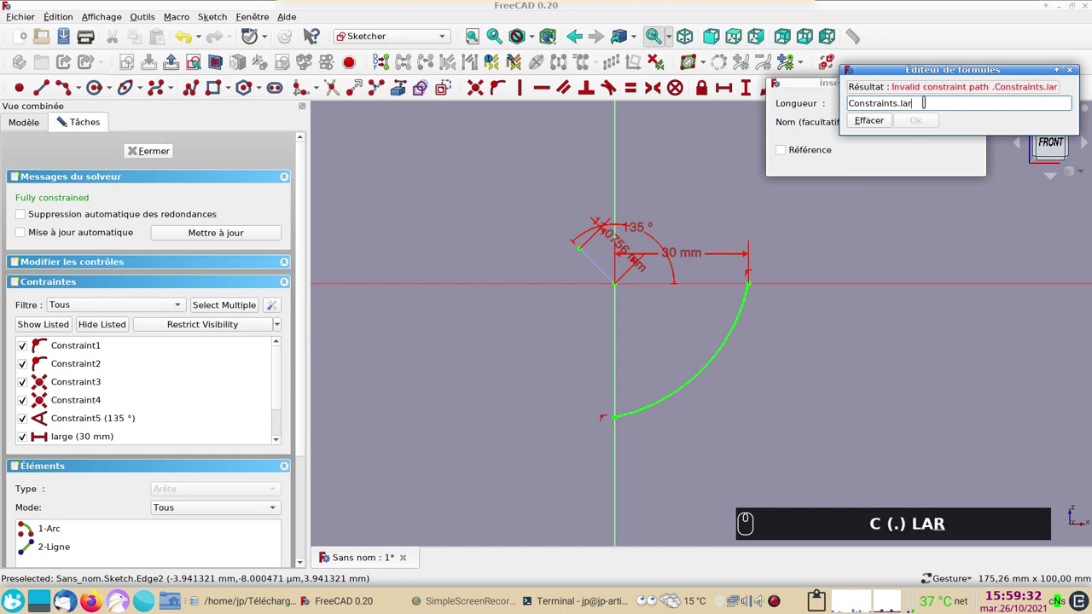
{"action": "type", "text": "C (.) LARGe"}
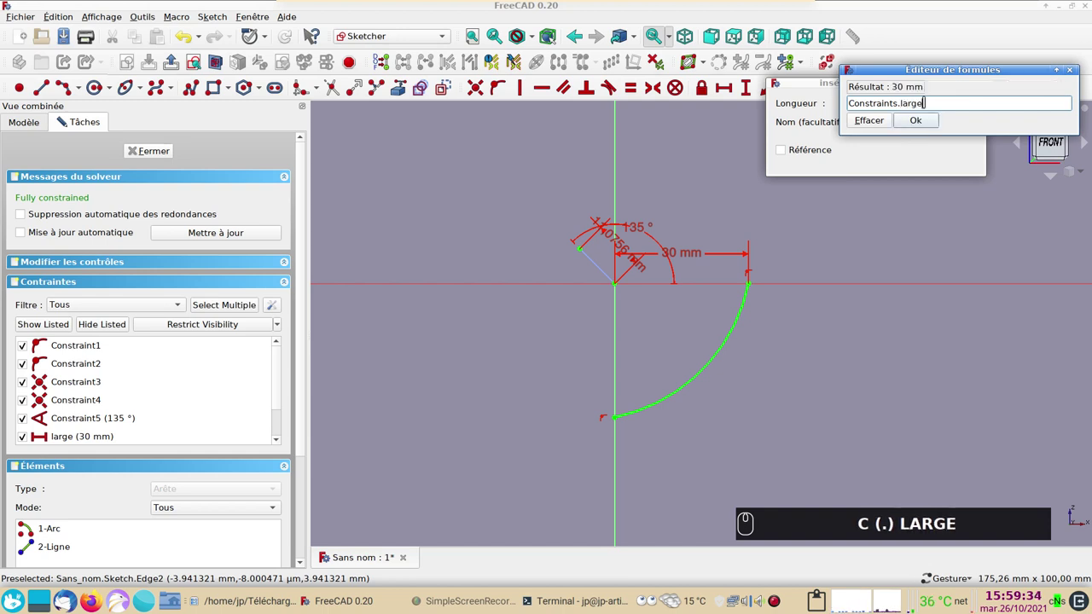
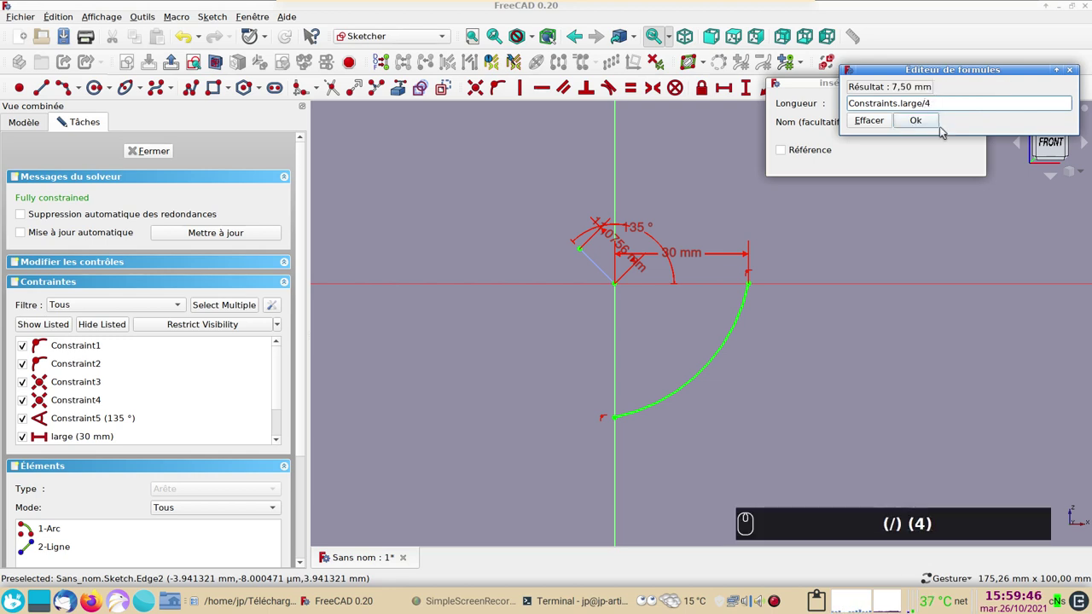
{"action": "left_click_drag", "start_coordinate": [922, 123], "coordinate": [963, 161]}
{"action": "left_click", "coordinate": [963, 159]}
- Inspect the fully constrained sketch and close sketch editing
{"action": "scroll", "scroll_direction": "up", "scroll_amount": 3}
{"action": "middle_click", "coordinate": [705, 297]}
{"action": "left_click_drag", "start_coordinate": [589, 286], "coordinate": [719, 304]}
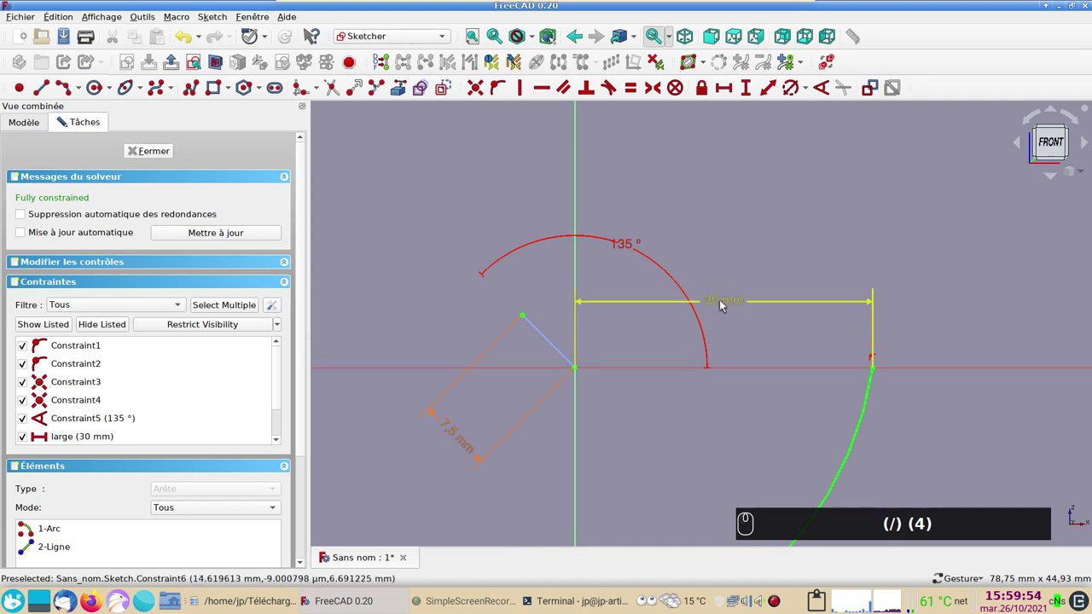
{"action": "scroll", "scroll_direction": "down", "scroll_amount": 3}
{"action": "left_click_drag", "start_coordinate": [170, 156], "coordinate": [609, 326]}
{"action": "key", "text": "2"}
{"action": "middle_click", "coordinate": [706, 395]}
{"action": "scroll", "scroll_direction": "down", "scroll_amount": 3}
- Duplicate Sketch three times via Édition > Dupliquer la sélection, creating Sketch001–003
{"action": "left_click_drag", "start_coordinate": [720, 268], "coordinate": [573, 471]}
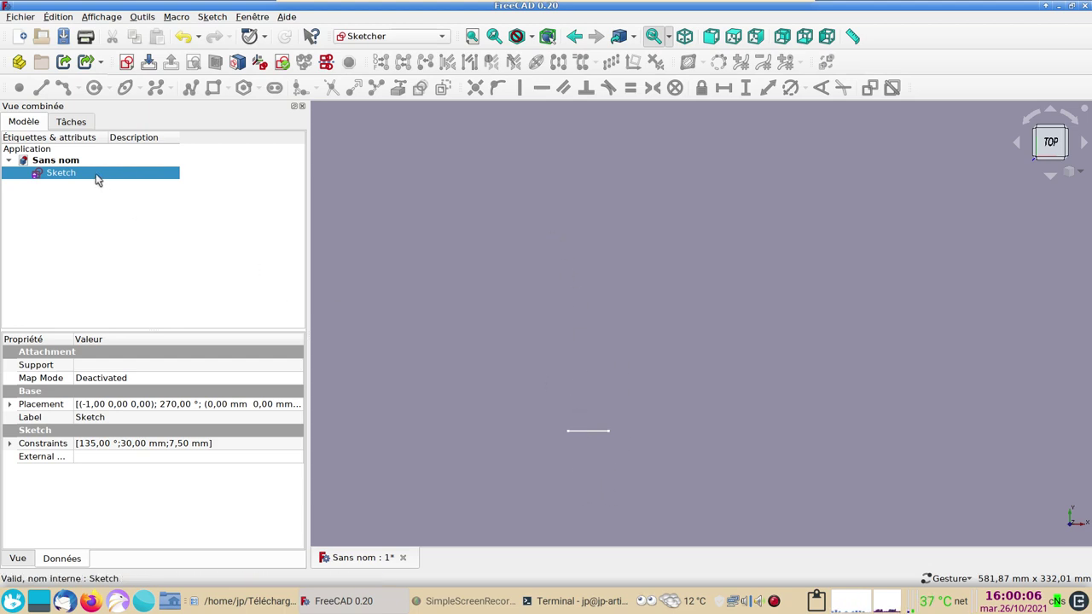
{"action": "left_click_drag", "start_coordinate": [100, 176], "coordinate": [97, 181]}
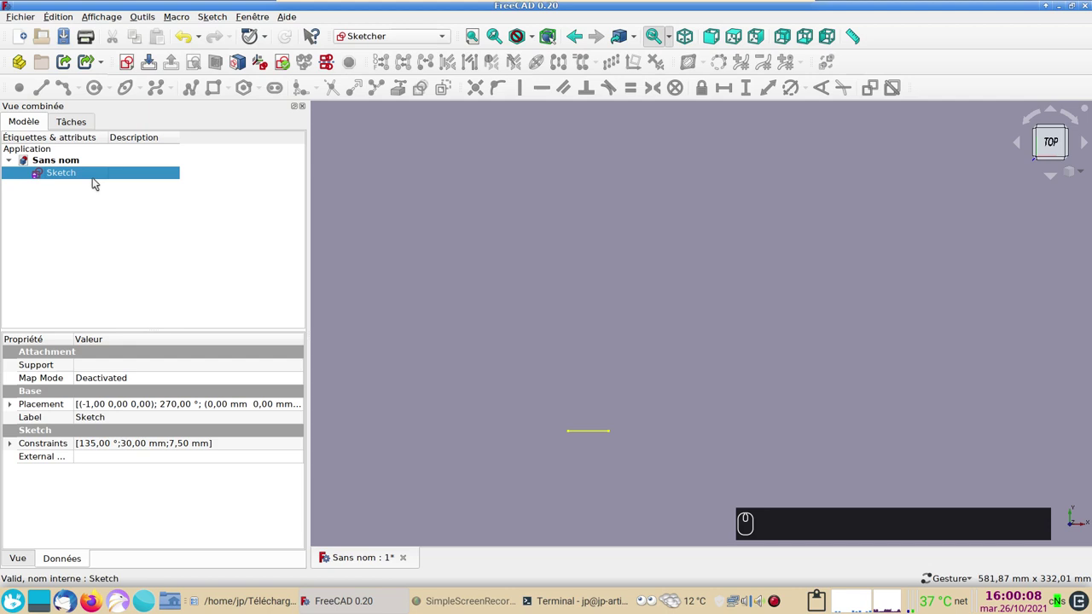
{"action": "left_click", "coordinate": [65, 19]}
{"action": "left_click", "coordinate": [90, 70]}
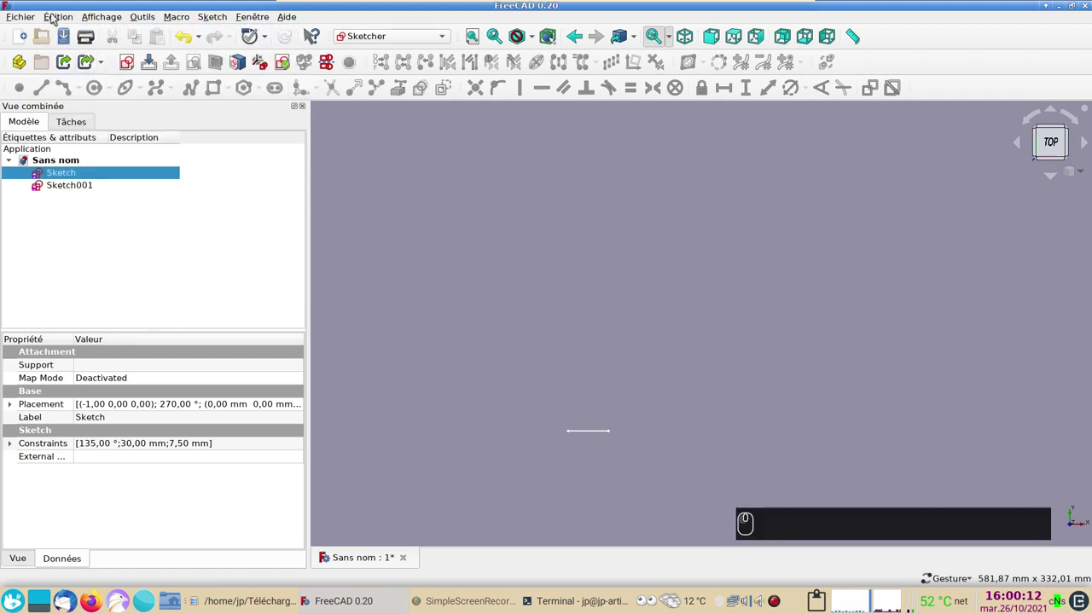
{"action": "left_click", "coordinate": [88, 82]}
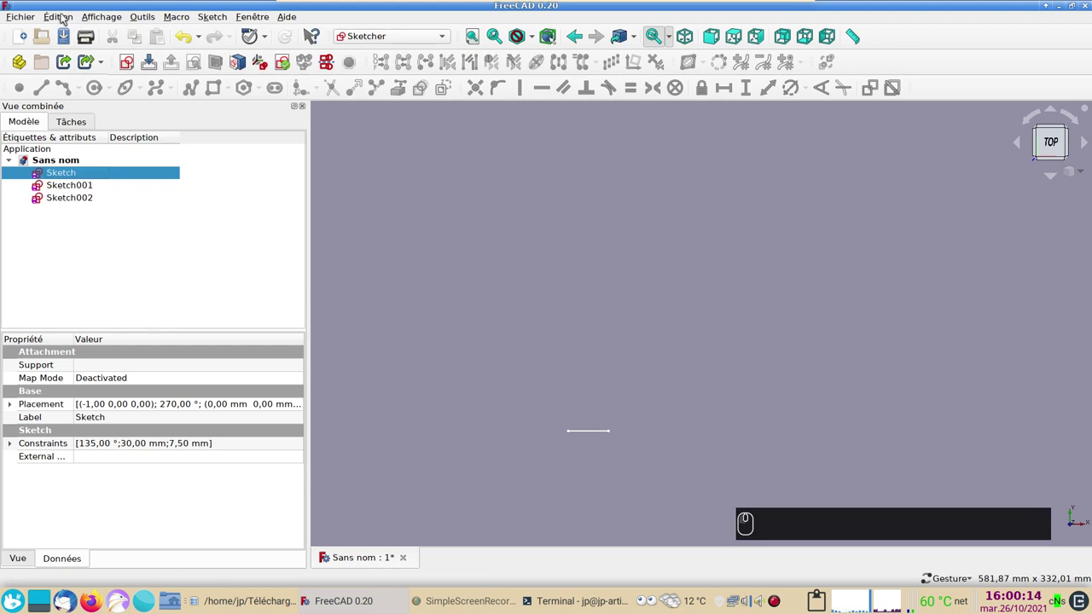
{"action": "left_click_drag", "start_coordinate": [64, 17], "coordinate": [112, 105]}
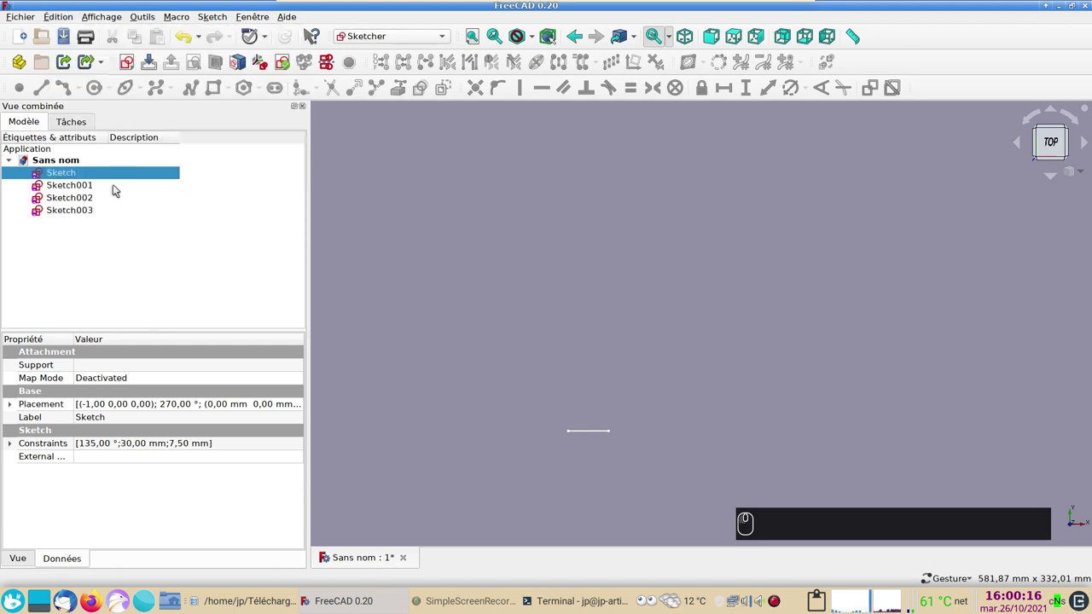
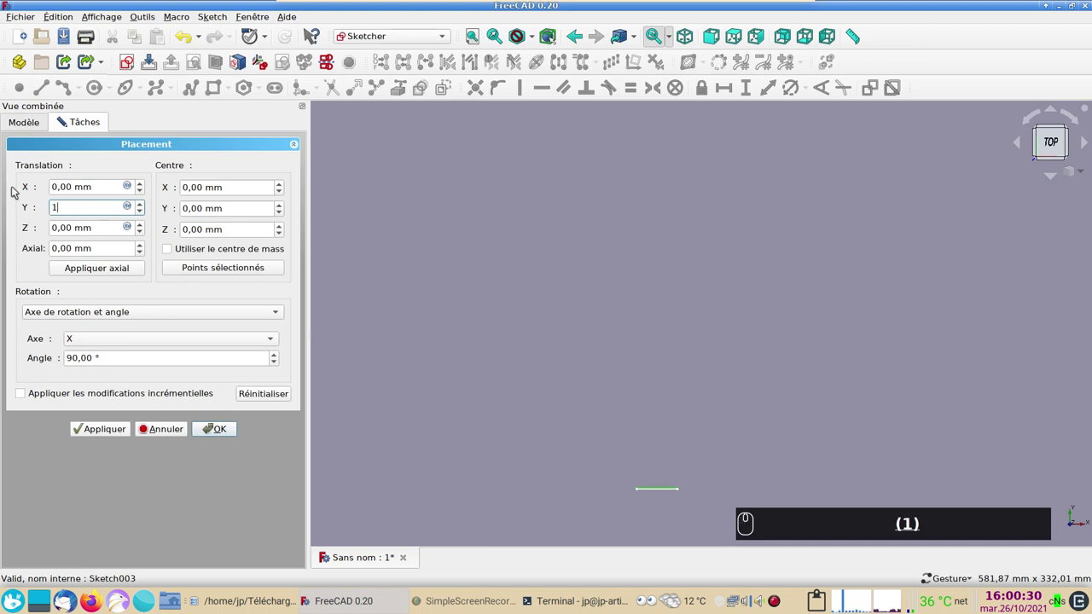
- Offset Sketch003 to 180 mm and Sketch002 to 120 mm along Y in Placement
{"action": "key", "text": "8"}
{"action": "key", "text": "0"}
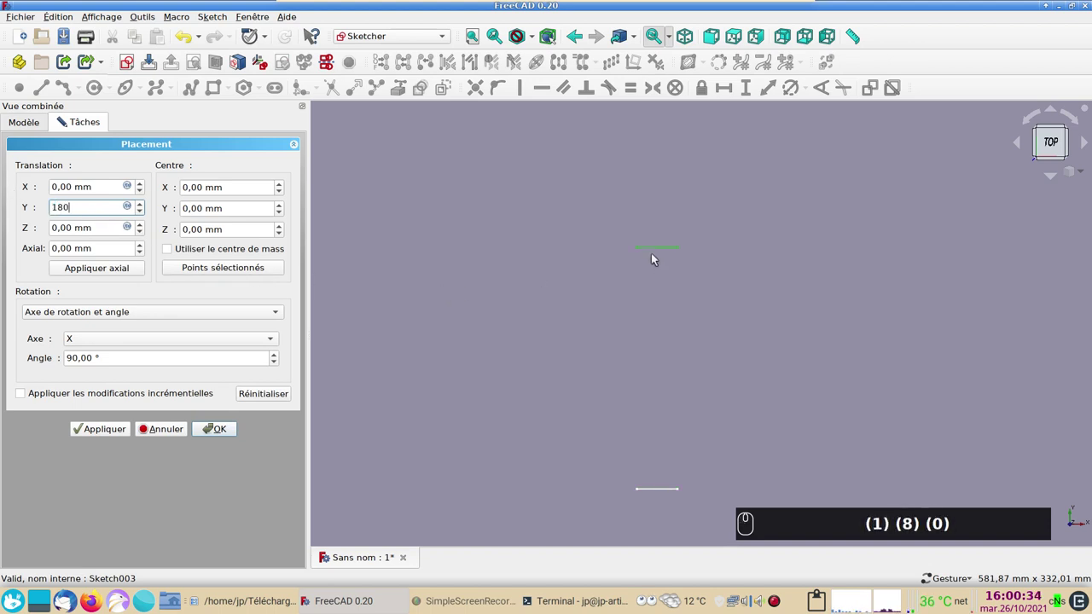
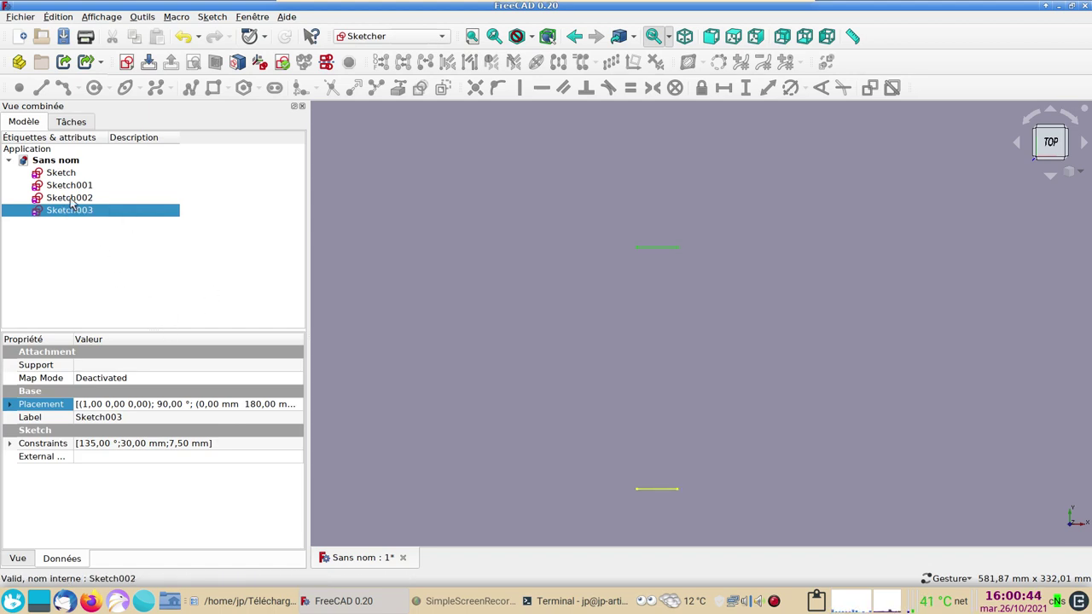
{"action": "left_click_drag", "start_coordinate": [74, 200], "coordinate": [80, 214]}
{"action": "left_click_drag", "start_coordinate": [303, 406], "coordinate": [109, 268]}
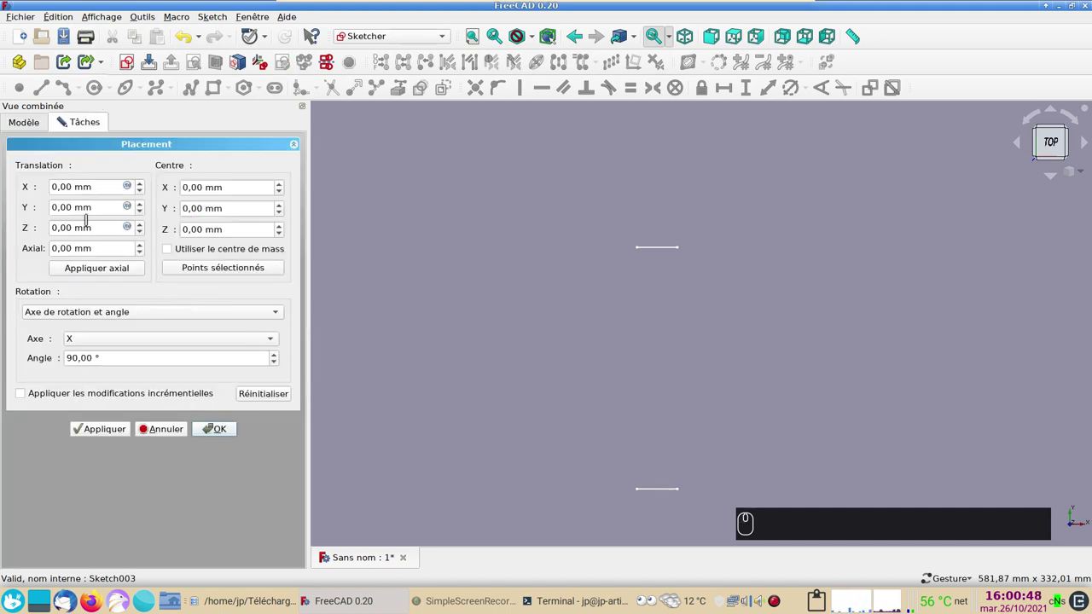
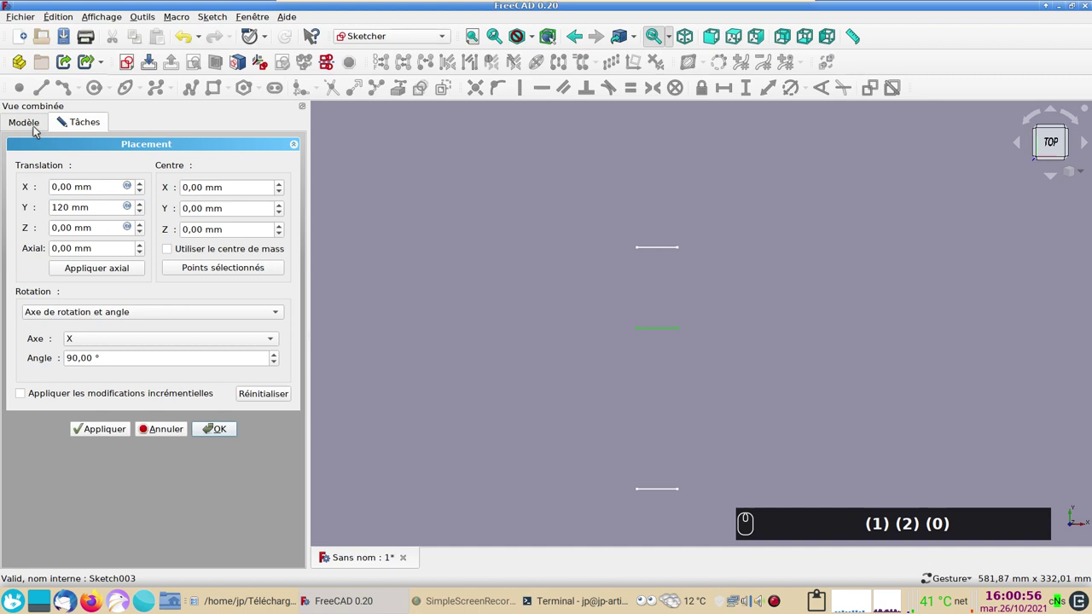
{"action": "left_click", "coordinate": [35, 129]}
- Offset Sketch001 to 60 mm along Y and switch to the front view
{"action": "left_click_drag", "start_coordinate": [86, 190], "coordinate": [87, 131]}
{"action": "left_click_drag", "start_coordinate": [86, 123], "coordinate": [41, 195]}
{"action": "key", "text": "6"}
{"action": "key", "text": "0"}
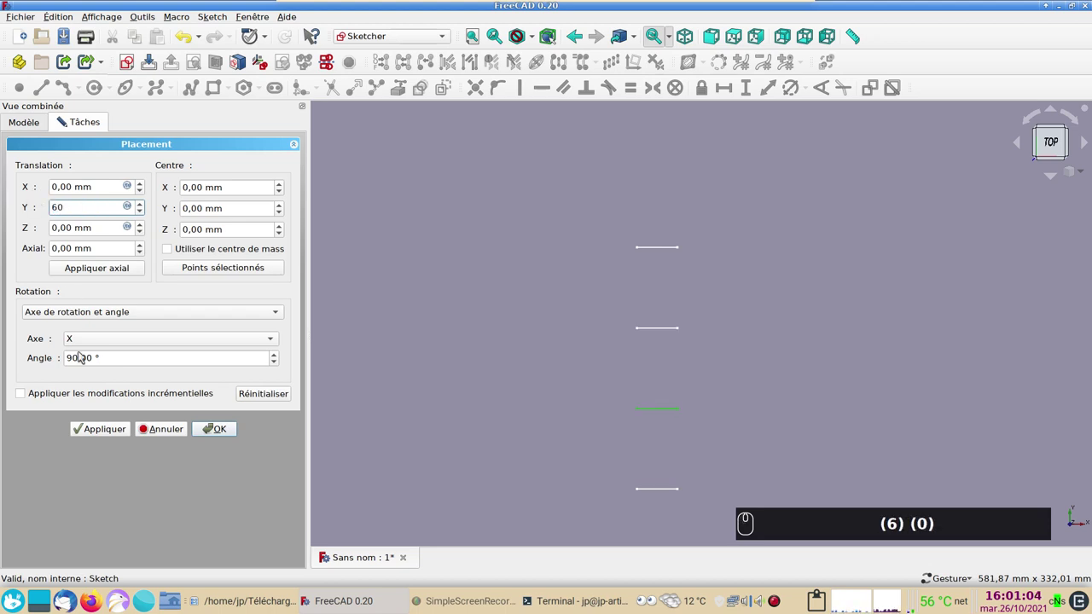
{"action": "left_click_drag", "start_coordinate": [105, 429], "coordinate": [661, 461]}
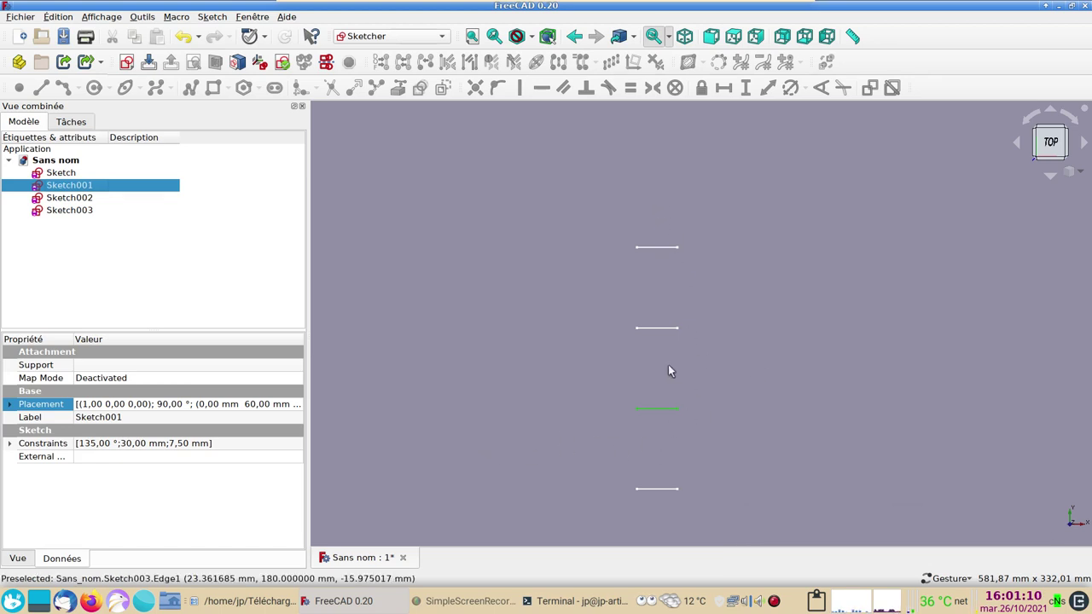
{"action": "key", "text": "1"}
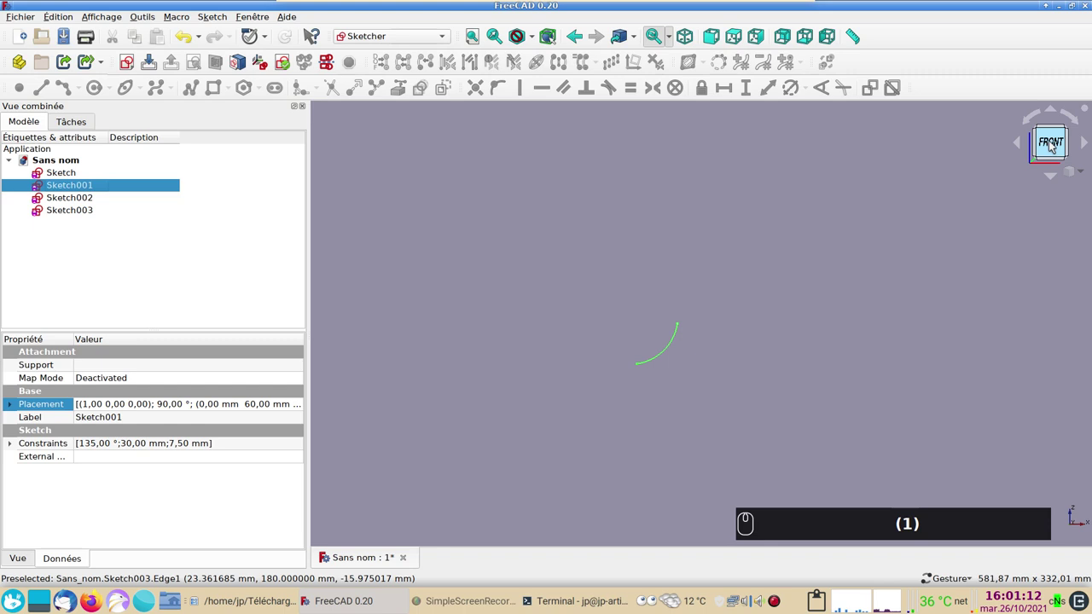
- Open Sketch003 and bring up its 'large' width constraint for editing
{"action": "left_click_drag", "start_coordinate": [872, 350], "coordinate": [630, 378]}
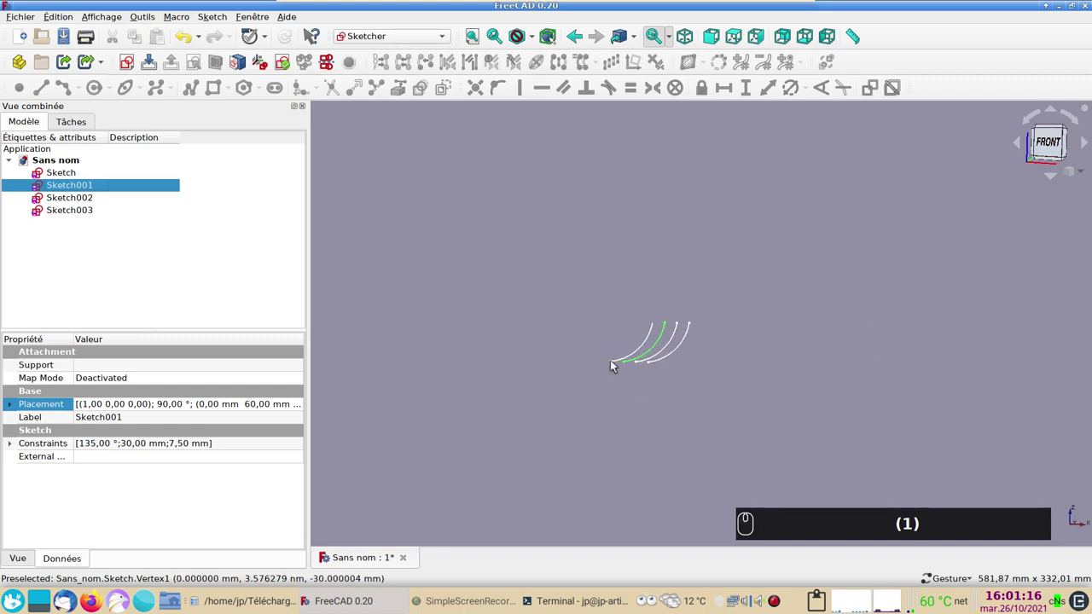
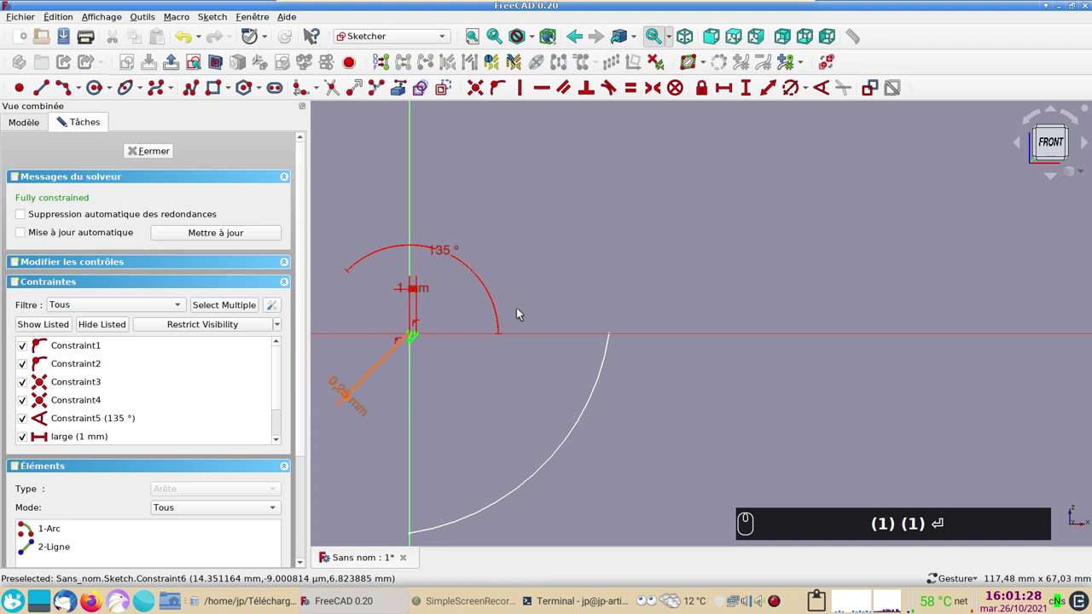
{"action": "left_click_drag", "start_coordinate": [158, 160], "coordinate": [72, 208]}
{"action": "left_click_drag", "start_coordinate": [72, 213], "coordinate": [595, 346]}
{"action": "scroll", "scroll_direction": "up", "scroll_amount": 3}
{"action": "left_click_drag", "start_coordinate": [929, 205], "coordinate": [927, 207]}
- Set 'large' to 15 mm, halving the arc, and close the sketch
{"action": "left_click_drag", "start_coordinate": [1067, 274], "coordinate": [606, 320]}
{"action": "left_click_drag", "start_coordinate": [606, 290], "coordinate": [687, 293]}
{"action": "type", "text": "(1) (1) ⏎ (1) (5)"}
{"action": "left_click", "coordinate": [686, 294]}
{"action": "left_click", "coordinate": [540, 313]}
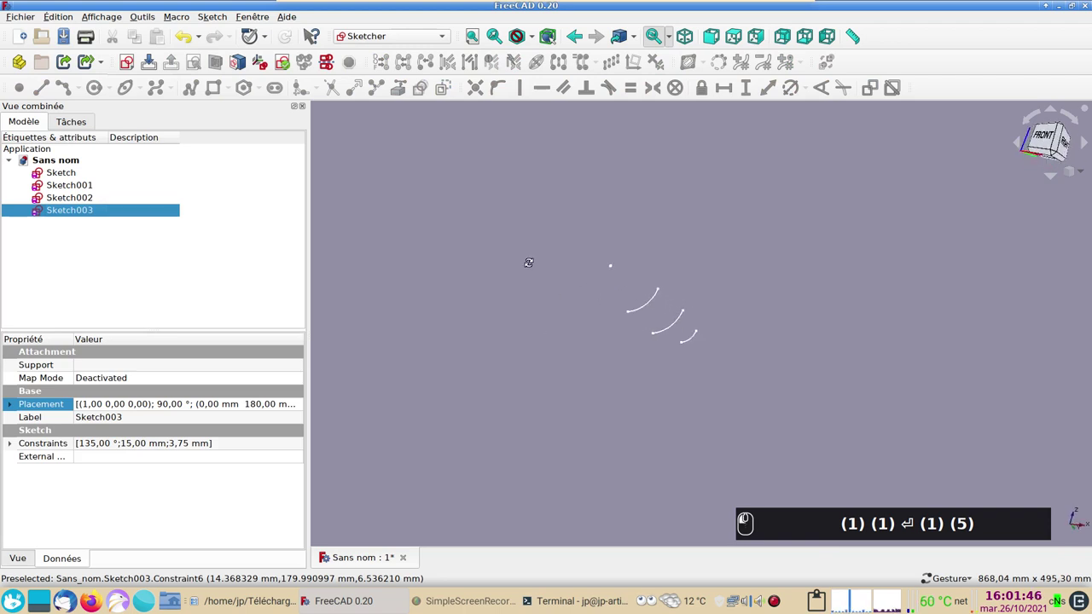
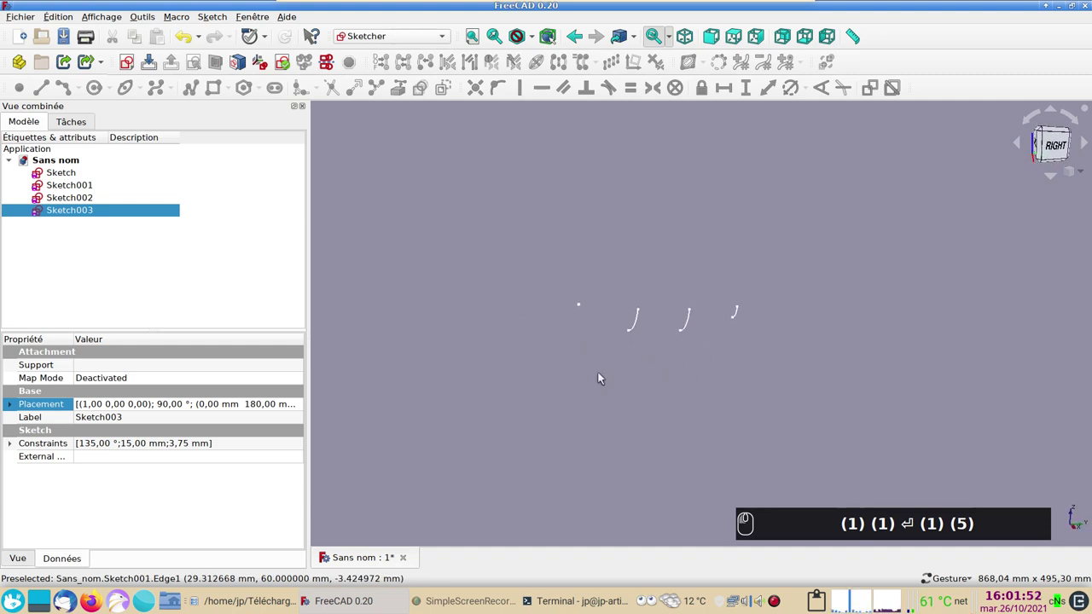
- Select the top end points of Sketch and Sketch001, navigating along the row of arc profiles
{"action": "scroll", "scroll_direction": "up", "scroll_amount": 3}
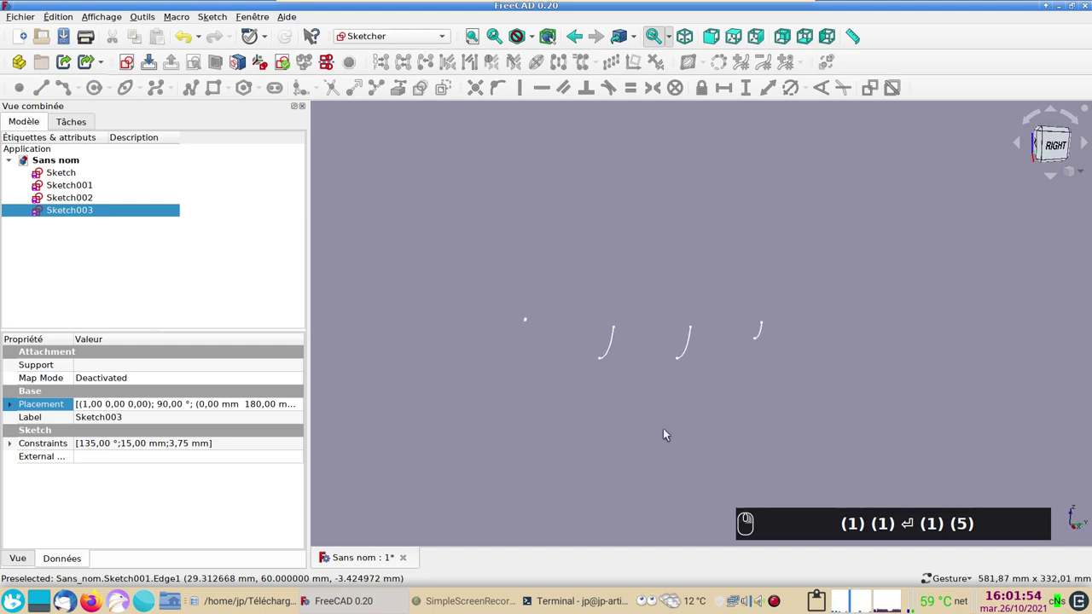
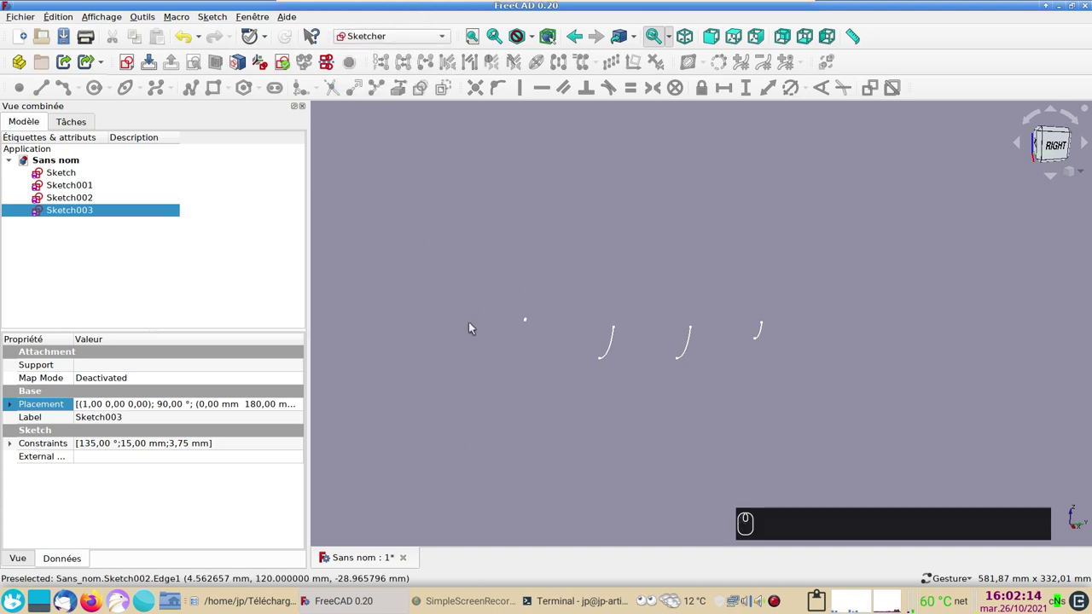
{"action": "key", "text": "shift+b"}
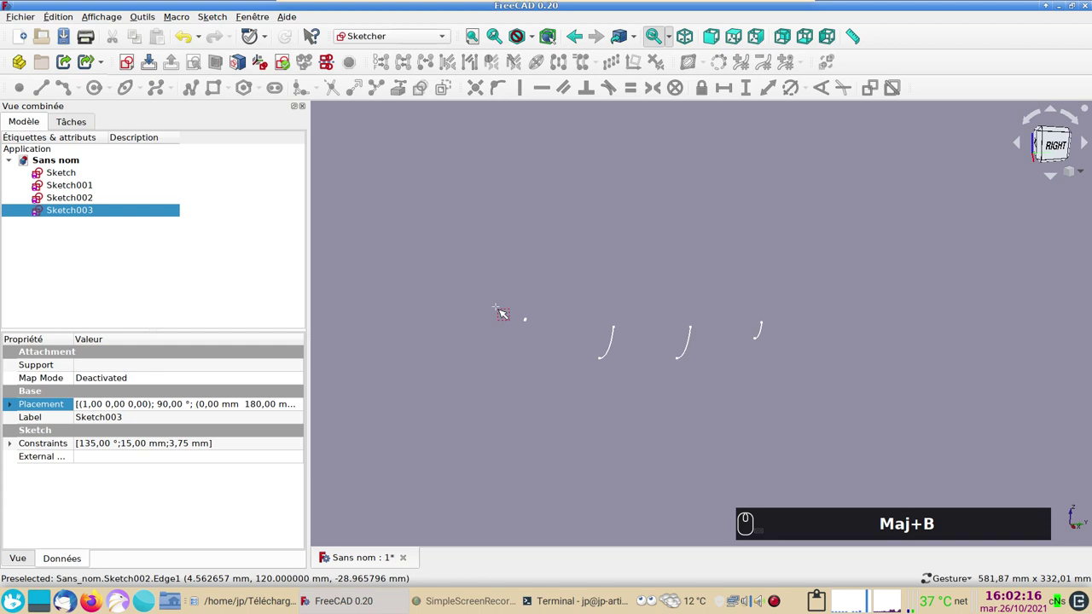
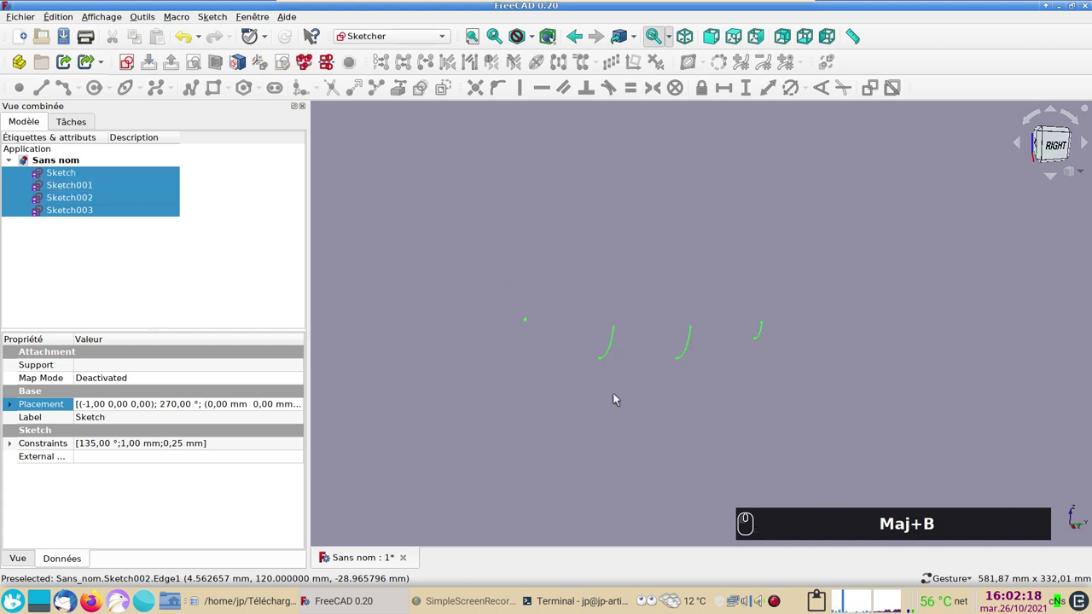
{"action": "left_click", "coordinate": [617, 397]}
{"action": "scroll", "scroll_direction": "up", "scroll_amount": 3}
{"action": "left_click_drag", "start_coordinate": [538, 505], "coordinate": [502, 426]}
{"action": "scroll", "scroll_direction": "up", "scroll_amount": 3}
{"action": "left_click_drag", "start_coordinate": [413, 377], "coordinate": [792, 402]}
{"action": "middle_click", "coordinate": [820, 404]}
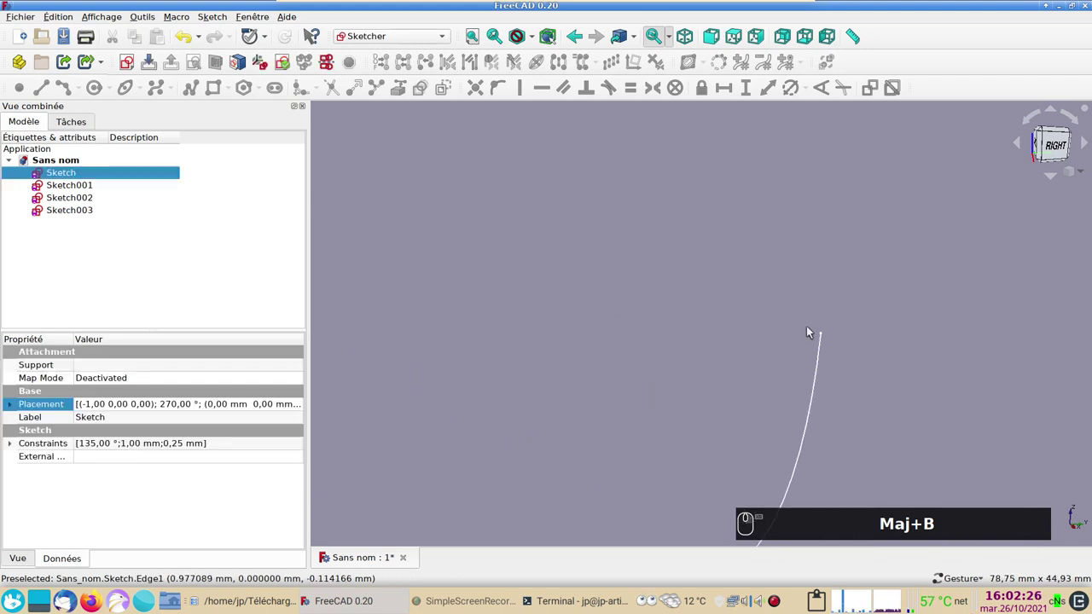
{"action": "scroll", "scroll_direction": "down", "scroll_amount": 3}
{"action": "left_click_drag", "start_coordinate": [677, 349], "coordinate": [665, 361]}
{"action": "scroll", "scroll_direction": "down", "scroll_amount": 3}
{"action": "scroll", "scroll_direction": "down", "scroll_amount": 3}
{"action": "left_click", "coordinate": [656, 360]}
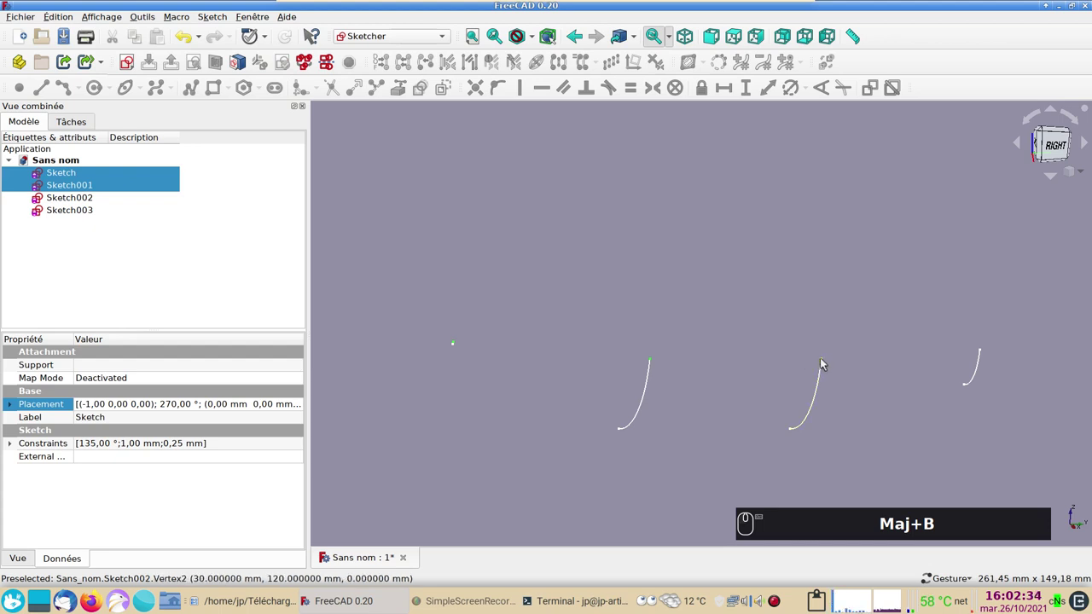
- Add the top end points of Sketch002 and Sketch003 to the selection
{"action": "scroll", "scroll_direction": "up", "scroll_amount": 3}
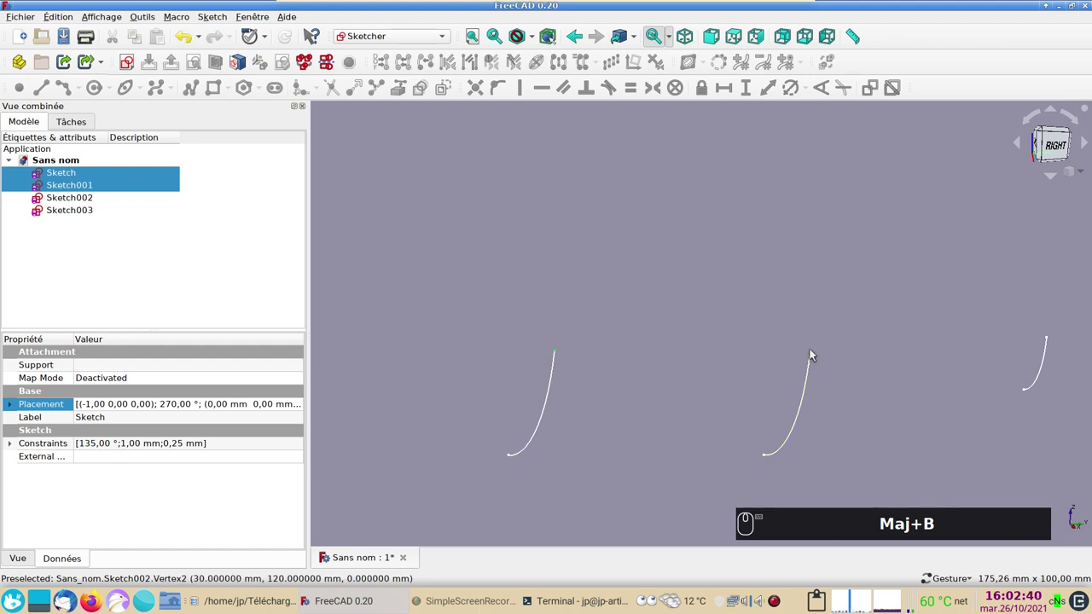
{"action": "left_click_drag", "start_coordinate": [815, 353], "coordinate": [1053, 347]}
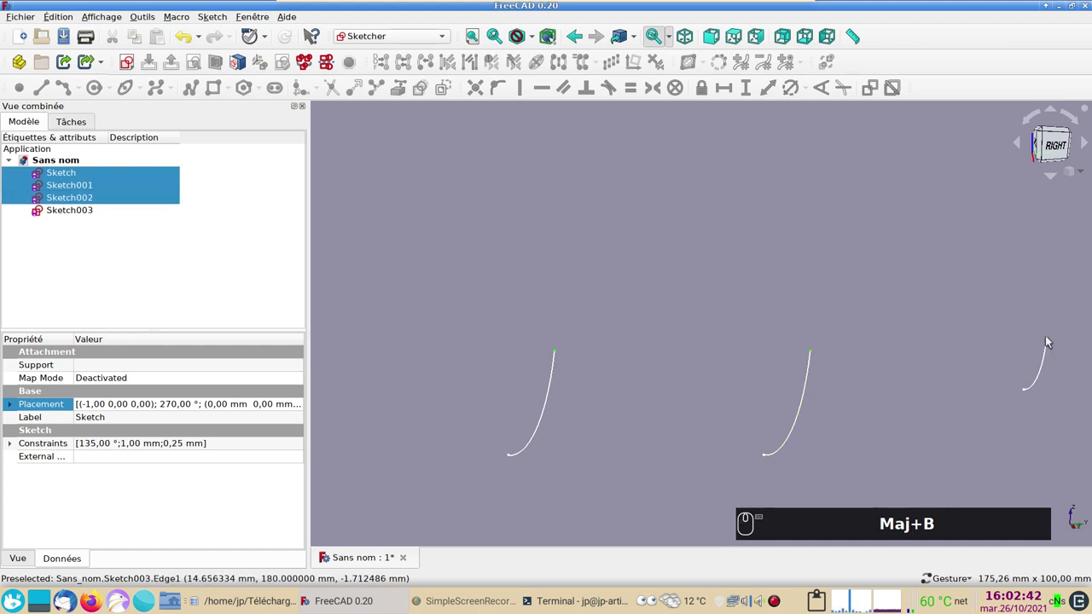
{"action": "left_click", "coordinate": [1051, 340]}
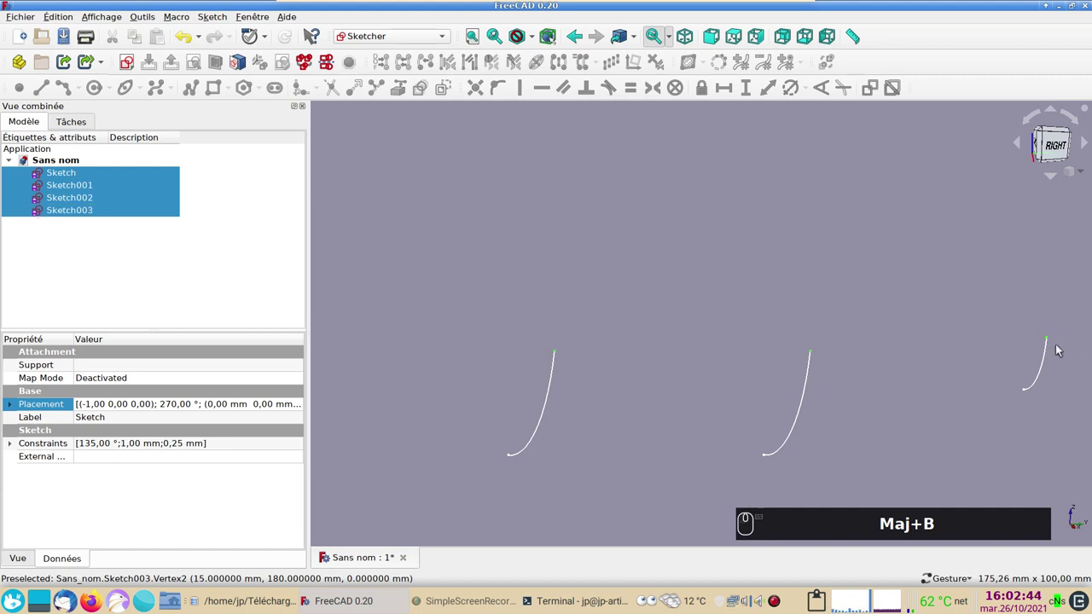
{"action": "left_click_drag", "start_coordinate": [423, 310], "coordinate": [134, 156]}
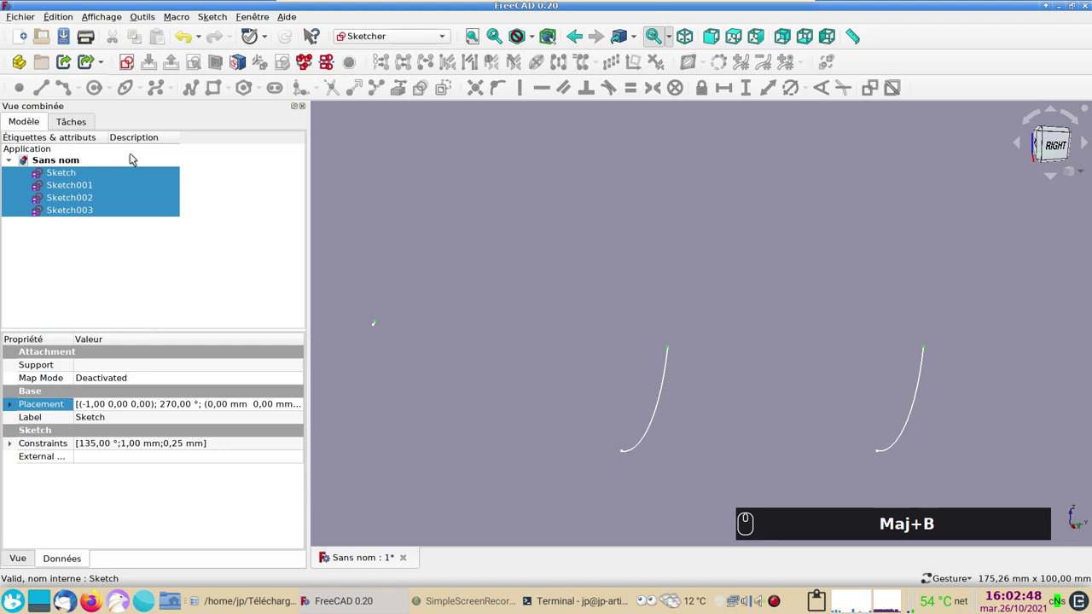
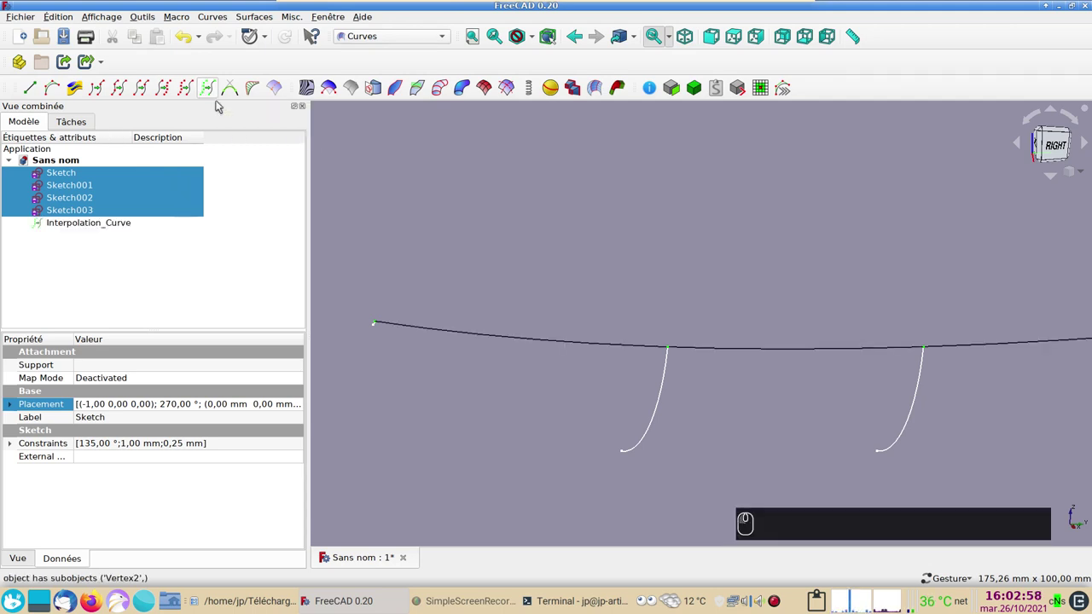
- Create an interpolation curve through the four selected end points and inspect it from the front
{"action": "left_click_drag", "start_coordinate": [499, 226], "coordinate": [734, 256]}
{"action": "left_click", "coordinate": [734, 256]}
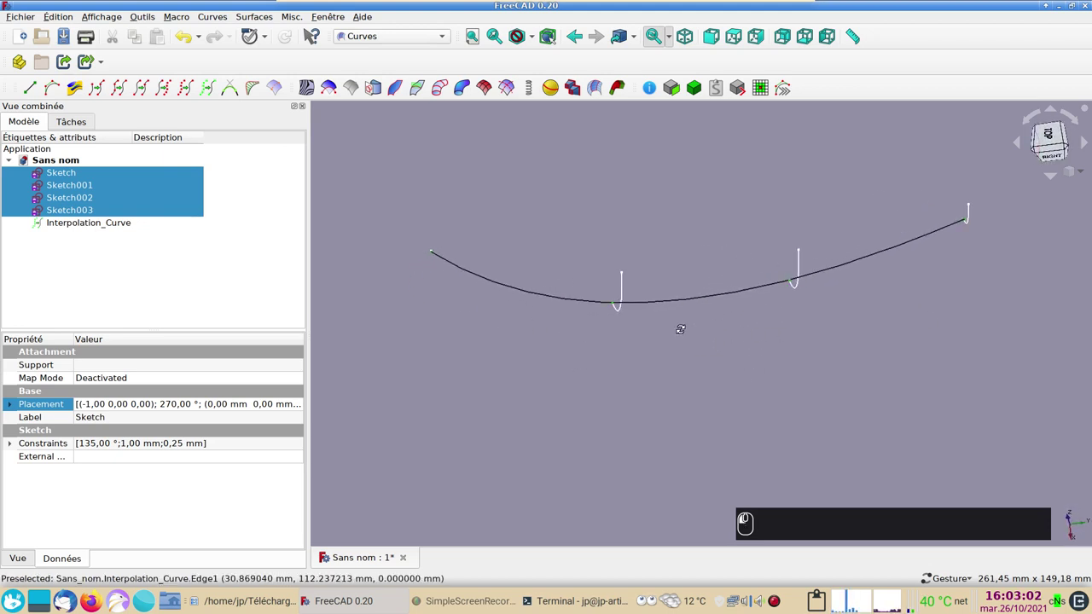
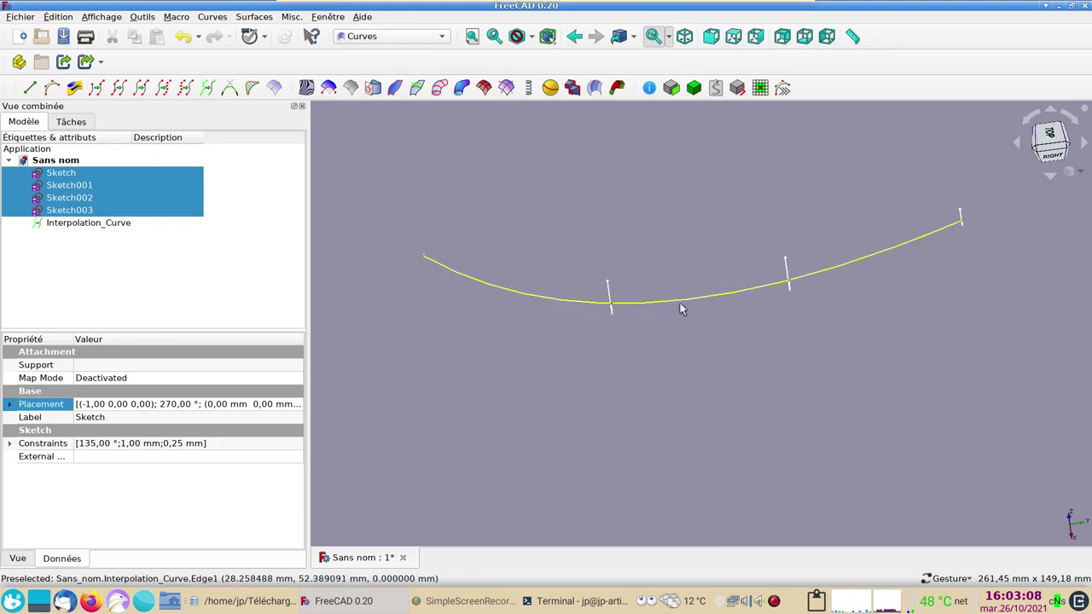
{"action": "left_click", "coordinate": [743, 393]}
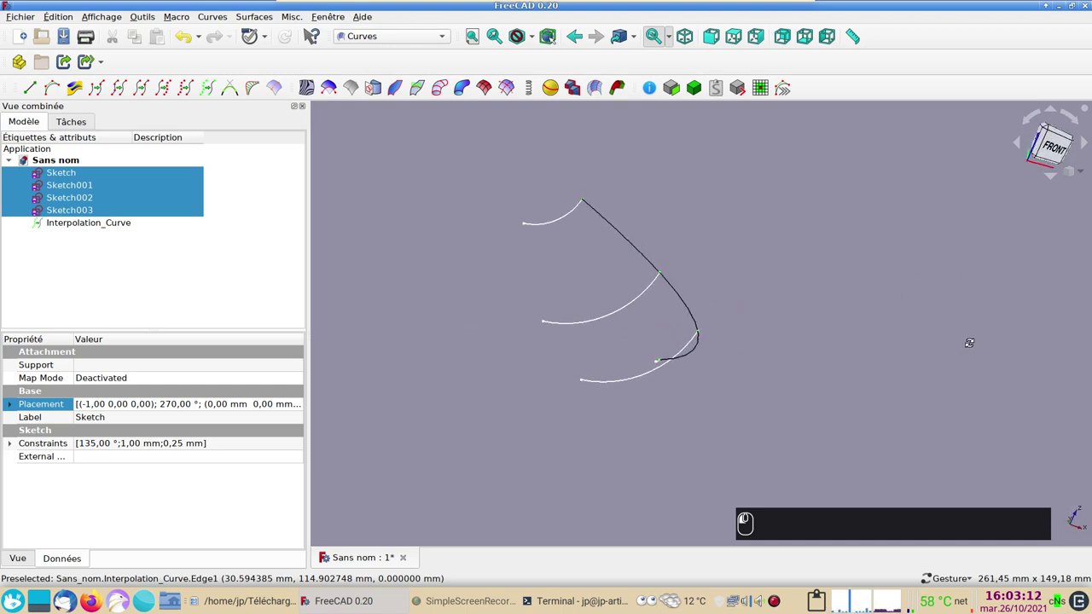
{"action": "left_click", "coordinate": [931, 370]}
{"action": "scroll", "scroll_direction": "up", "scroll_amount": 3}
{"action": "middle_click", "coordinate": [666, 391]}
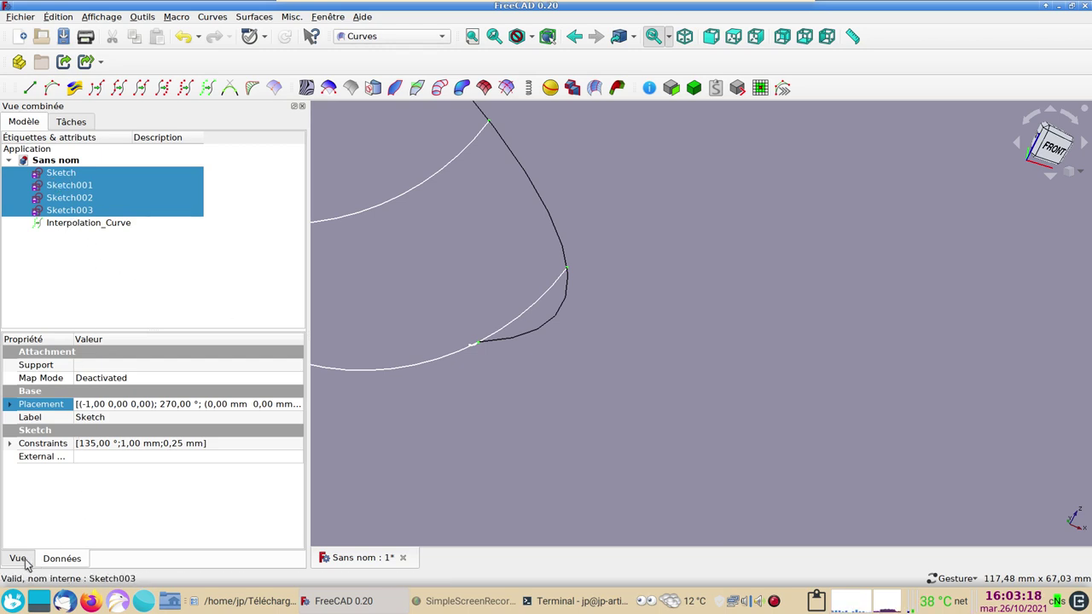
- Set the sketches' Point Size to 13 in the View properties so the end points stand out
{"action": "left_click", "coordinate": [10, 567]}
{"action": "left_click_drag", "start_coordinate": [305, 413], "coordinate": [53, 405]}
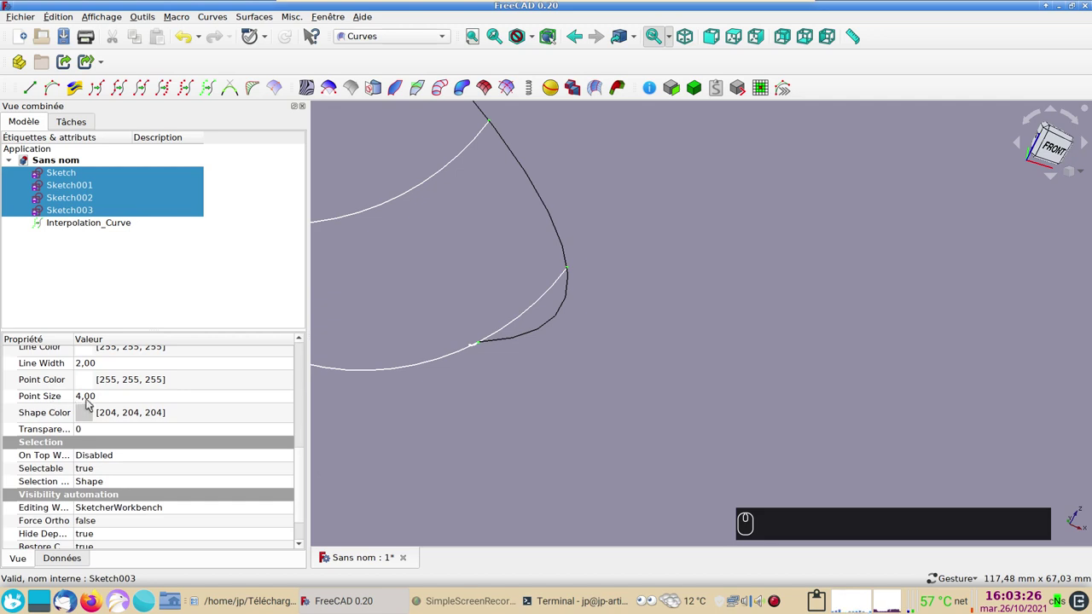
{"action": "left_click", "coordinate": [97, 401]}
{"action": "scroll", "scroll_direction": "up", "scroll_amount": 3}
{"action": "scroll", "scroll_direction": "up", "scroll_amount": 3}
{"action": "scroll", "scroll_direction": "down", "scroll_amount": 3}
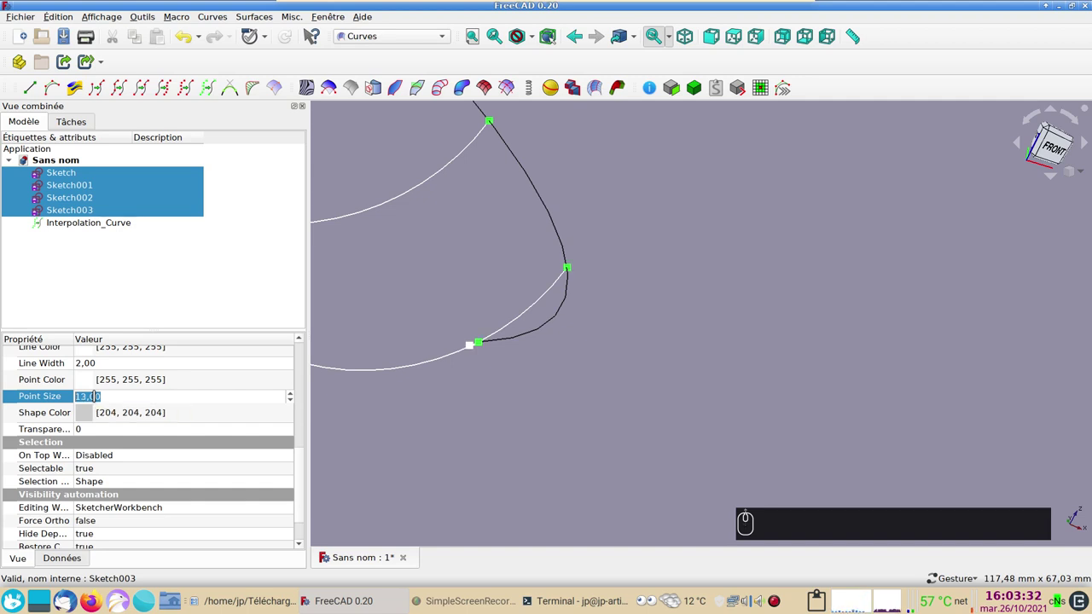
{"action": "left_click", "coordinate": [450, 464]}
{"action": "scroll", "scroll_direction": "down", "scroll_amount": 3}
{"action": "left_click_drag", "start_coordinate": [586, 434], "coordinate": [456, 377]}
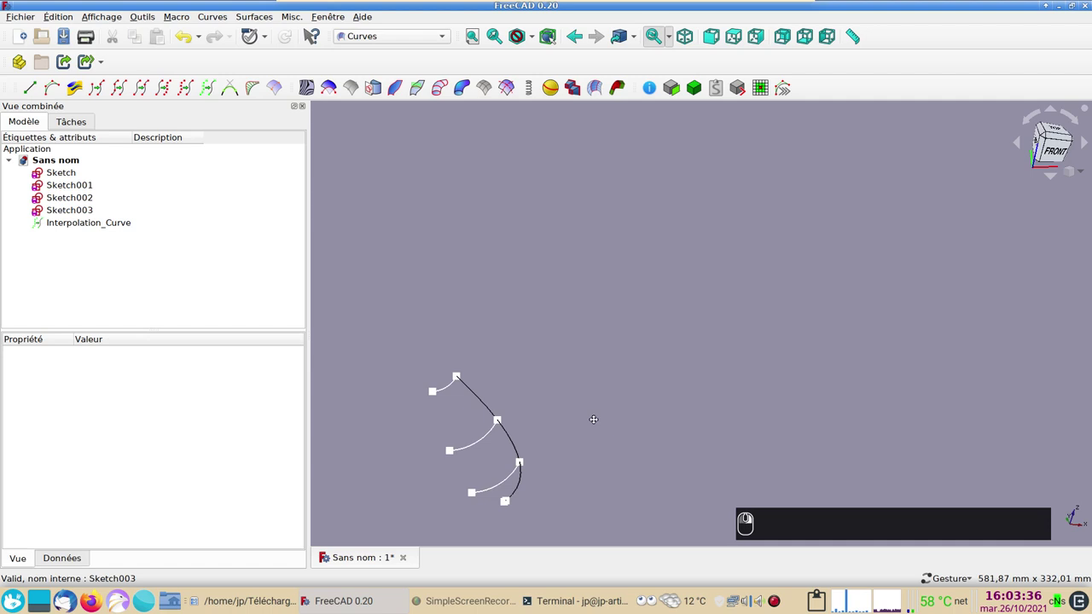
- Select the lower end points of the four sketches in order
{"action": "scroll", "scroll_direction": "up", "scroll_amount": 3}
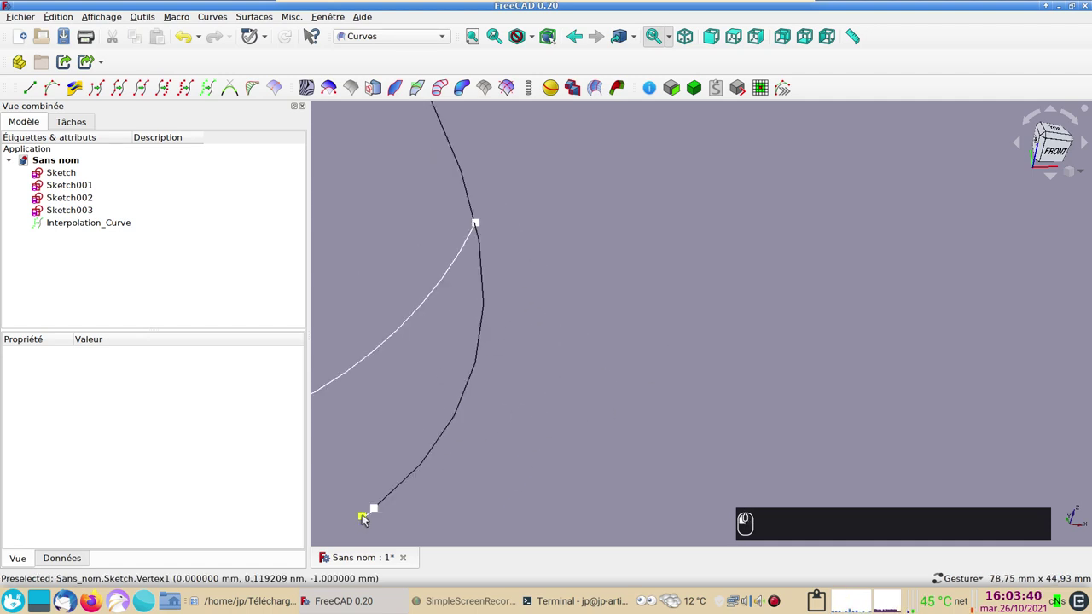
{"action": "left_click_drag", "start_coordinate": [489, 515], "coordinate": [902, 323]}
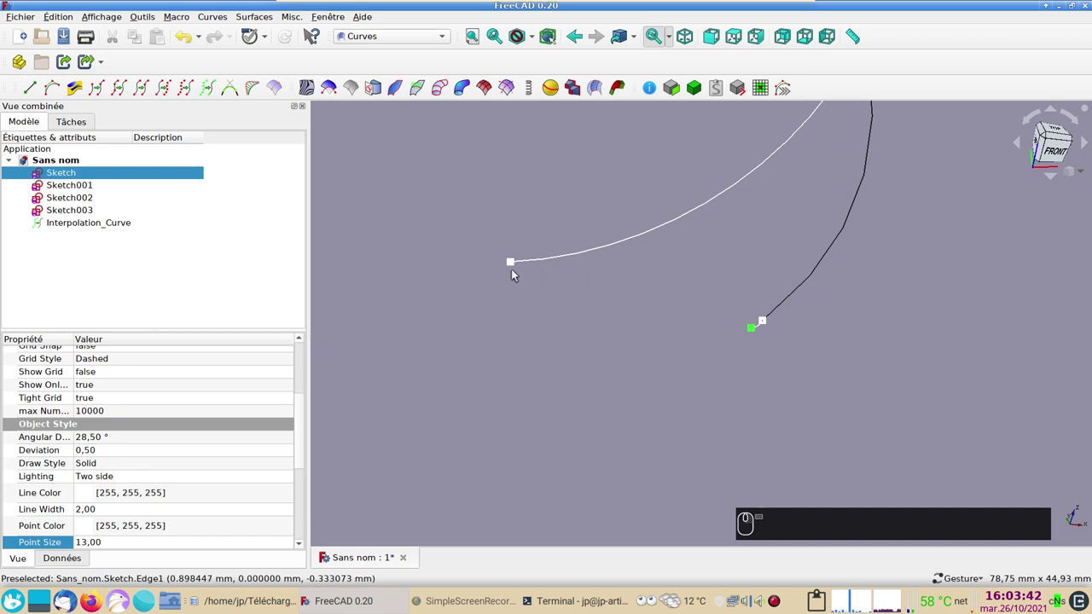
{"action": "left_click", "coordinate": [517, 264]}
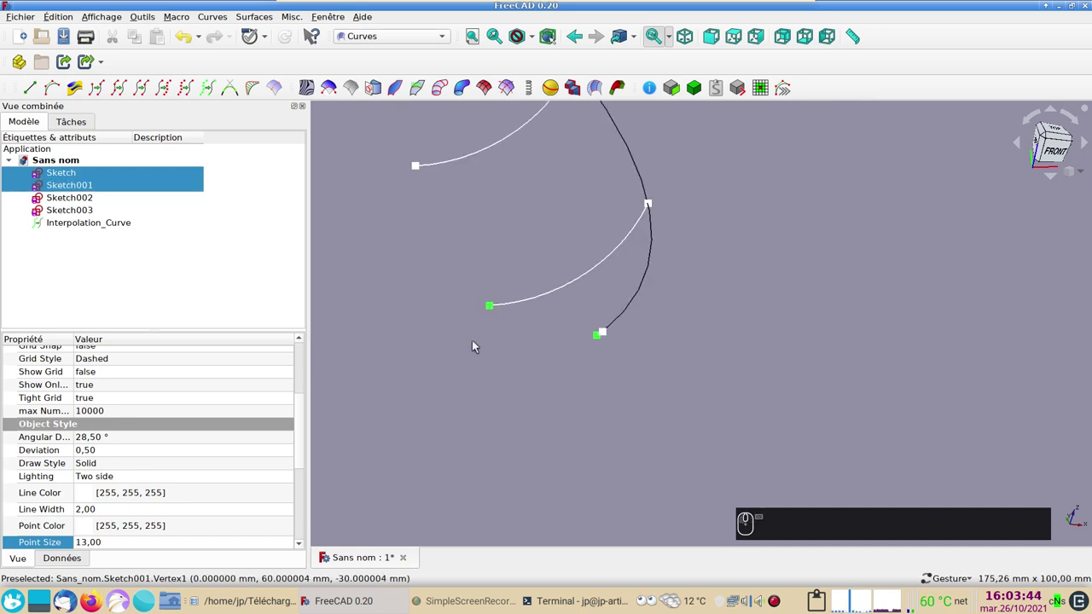
{"action": "middle_click", "coordinate": [448, 268]}
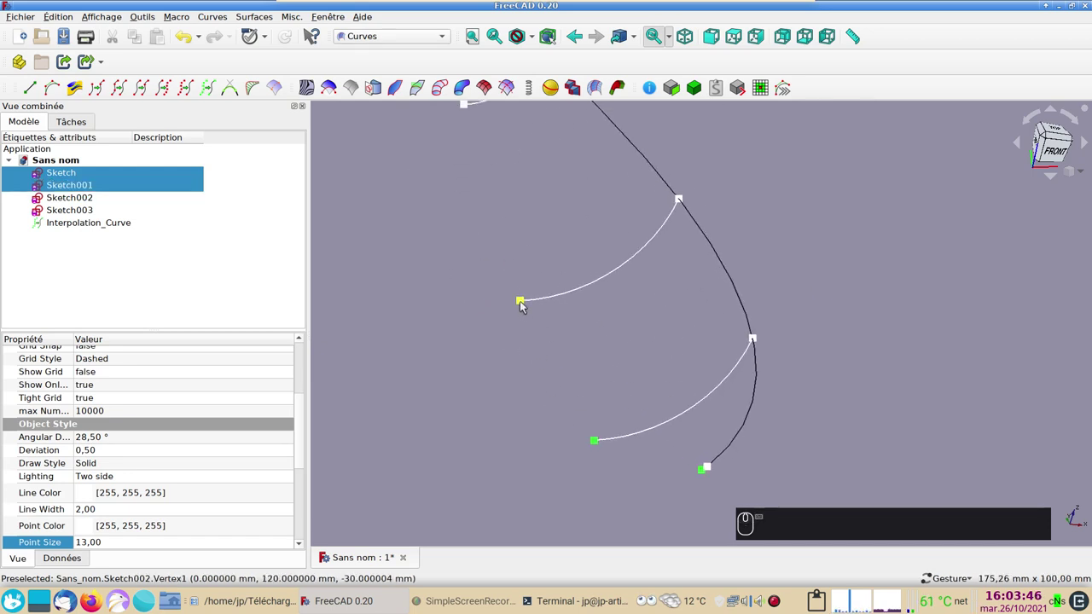
{"action": "left_click", "coordinate": [524, 306]}
{"action": "middle_click", "coordinate": [445, 255]}
{"action": "left_click_drag", "start_coordinate": [490, 170], "coordinate": [257, 96]}
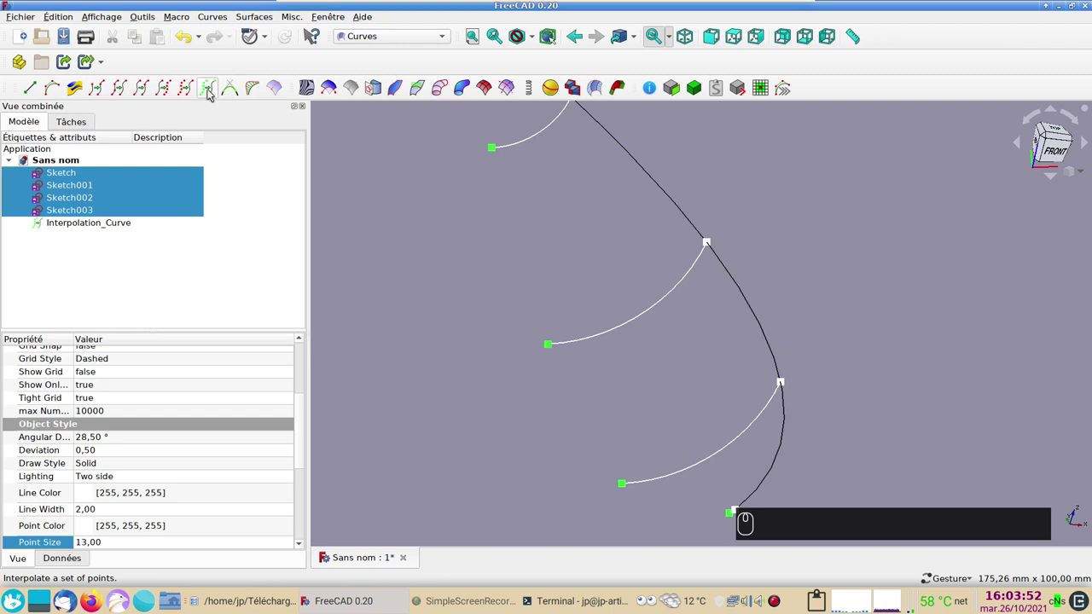
- Create Interpolation_Curve001 through the selected lower ends
{"action": "left_click_drag", "start_coordinate": [211, 91], "coordinate": [406, 340]}
{"action": "scroll", "scroll_direction": "down", "scroll_amount": 3}
{"action": "left_click", "coordinate": [804, 345]}
{"action": "left_click_drag", "start_coordinate": [671, 314], "coordinate": [616, 292]}
- Build a Gordon surface from the four sketches and both interpolation curves, viewed from the right
{"action": "key", "text": "3"}
{"action": "left_click_drag", "start_coordinate": [625, 301], "coordinate": [1058, 148]}
{"action": "left_click", "coordinate": [473, 260]}
{"action": "type", "text": "(3)"}
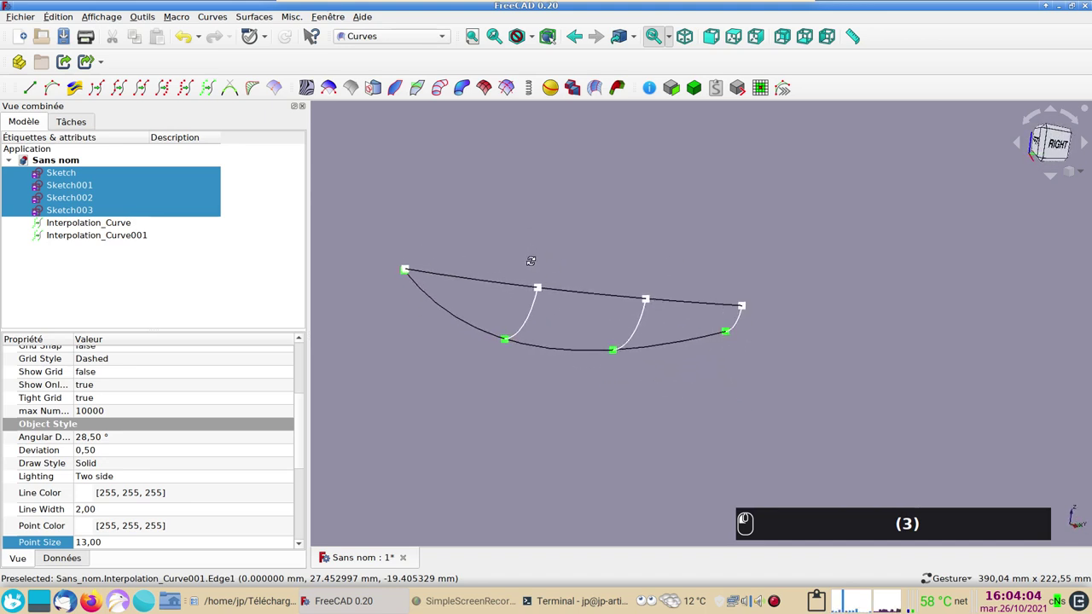
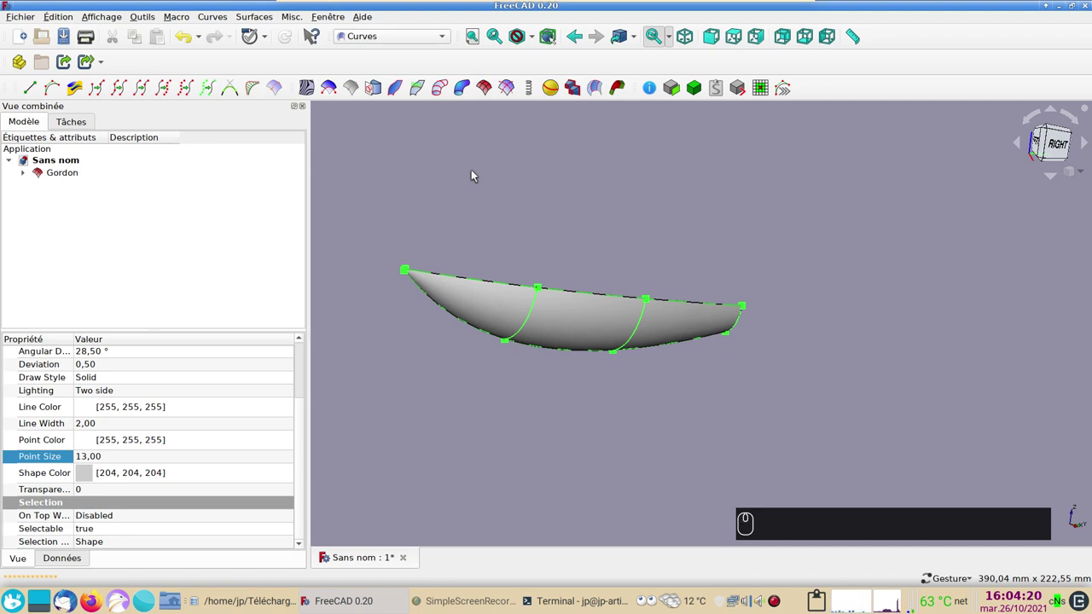
- Inspect the Gordon hull from the side and select Sketch002 inside it for placement editing
{"action": "left_click", "coordinate": [828, 363]}
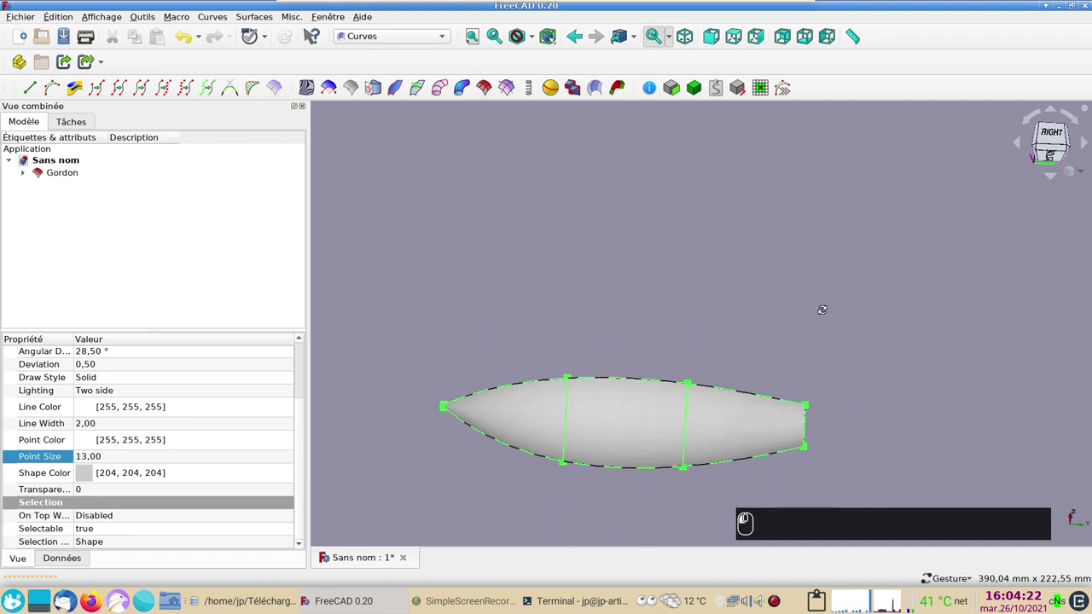
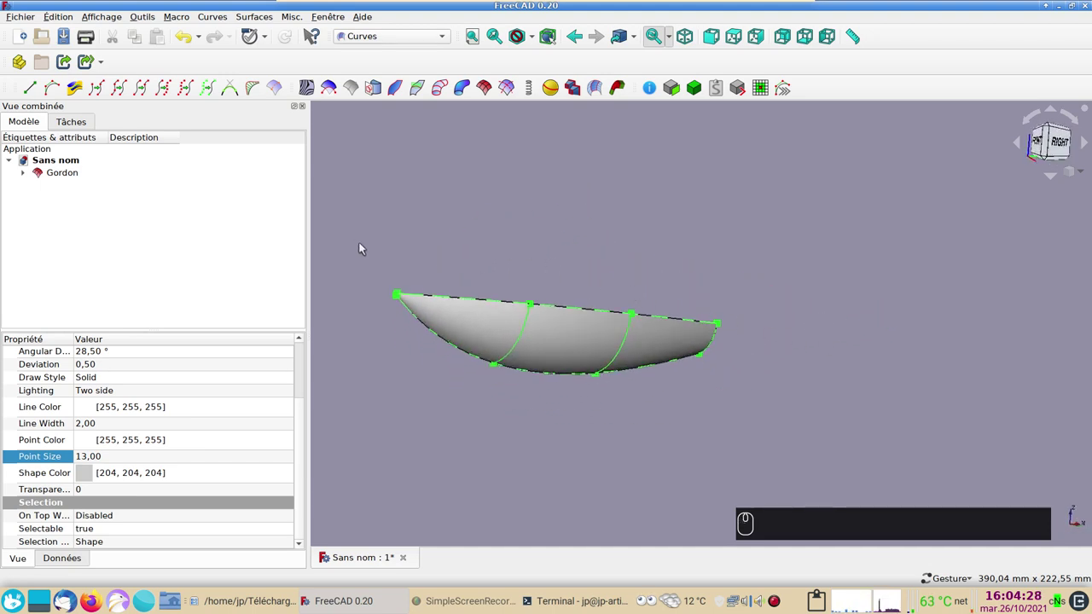
{"action": "key", "text": "3"}
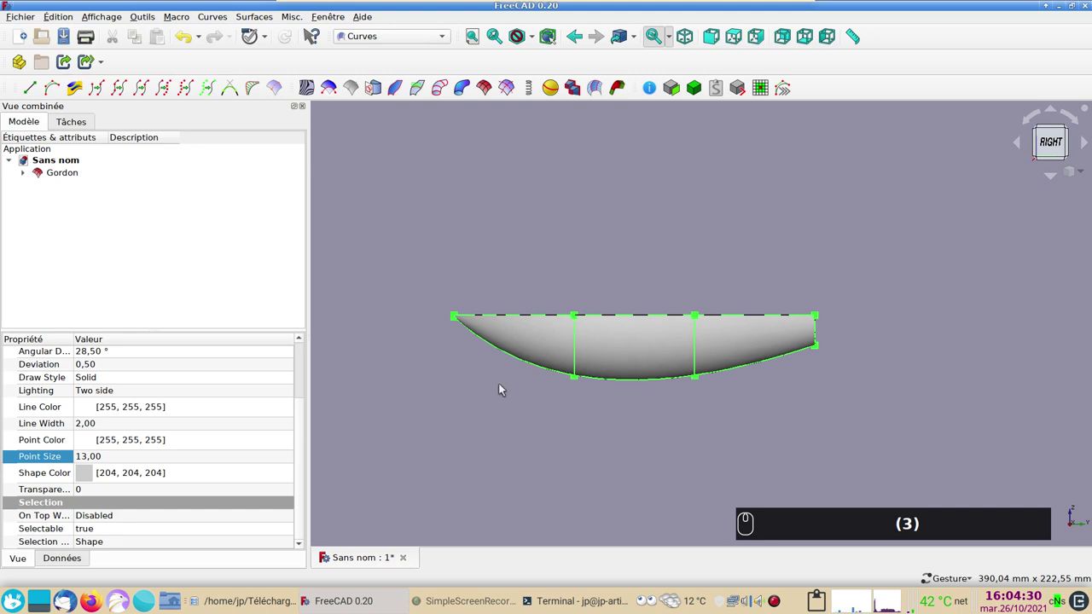
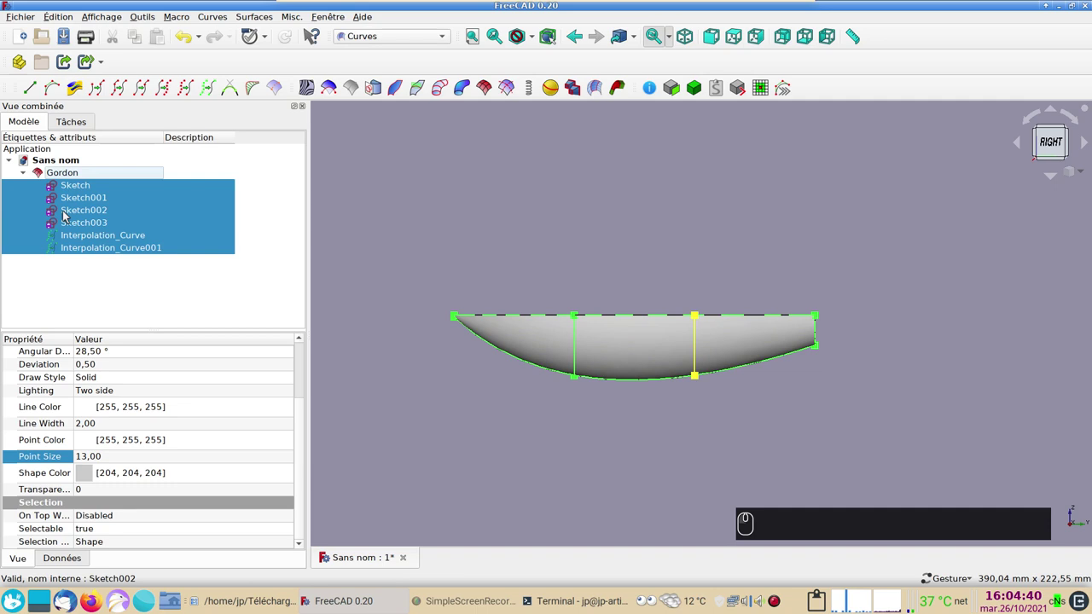
{"action": "left_click_drag", "start_coordinate": [70, 202], "coordinate": [80, 215]}
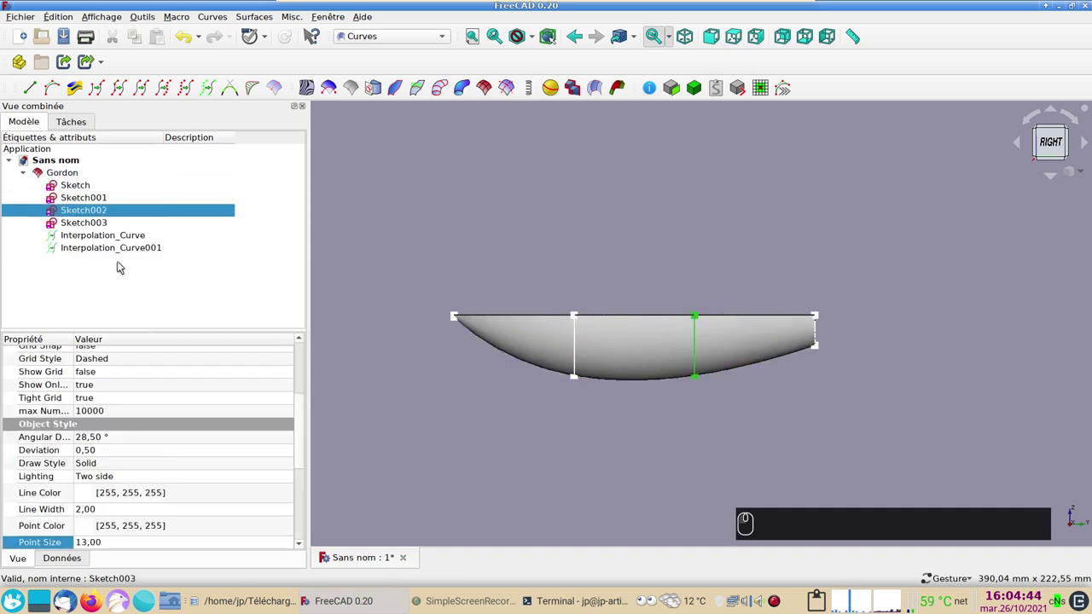
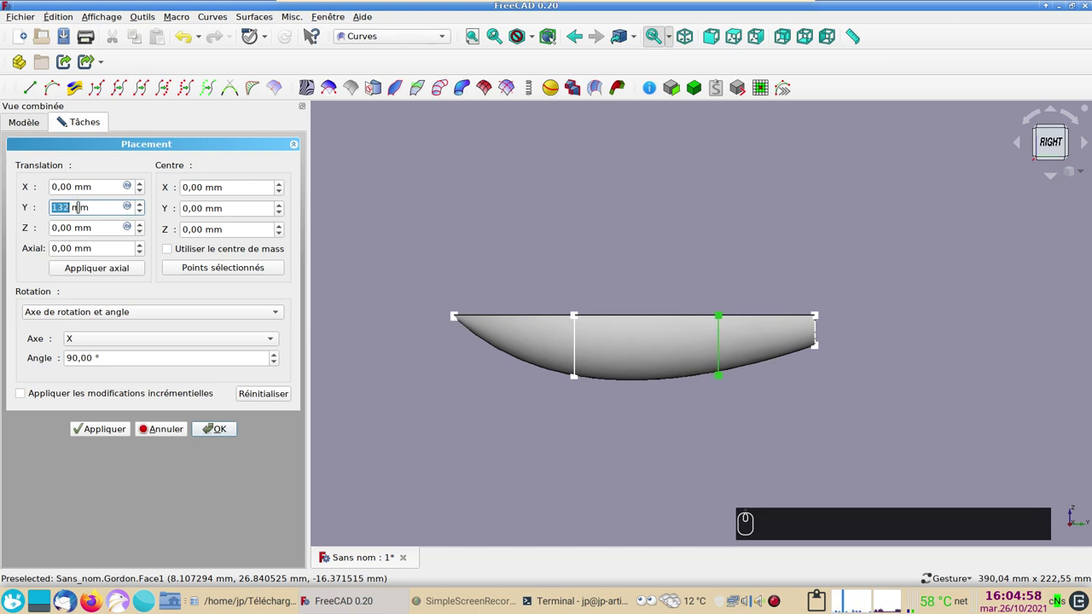
- Apply Y = 140 mm and a 90° rotation about X to Sketch002, checking the reshaped hull from several sides
{"action": "scroll", "scroll_direction": "up", "scroll_amount": 3}
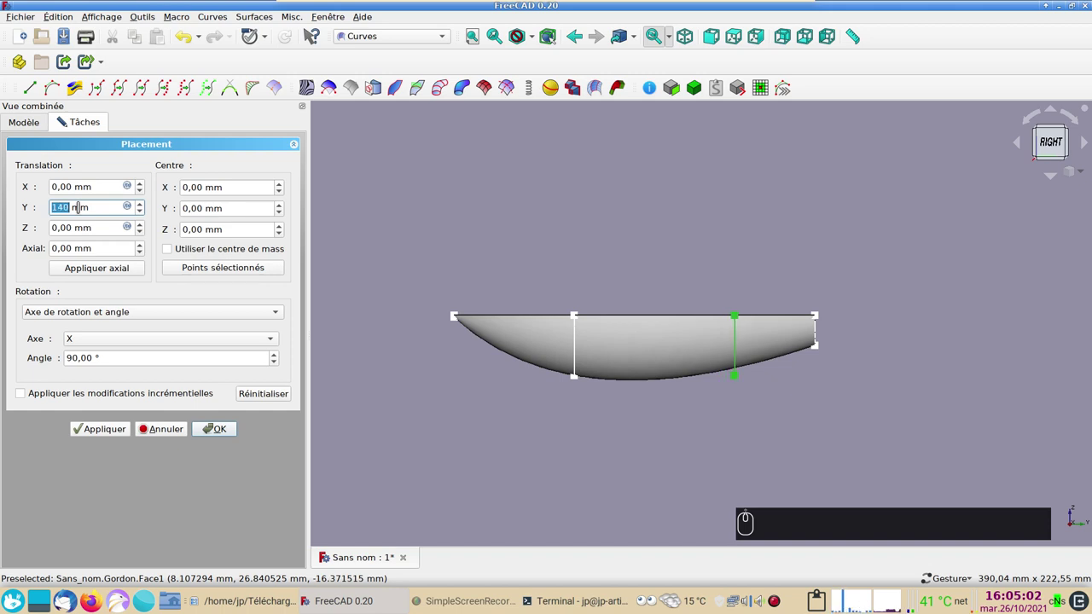
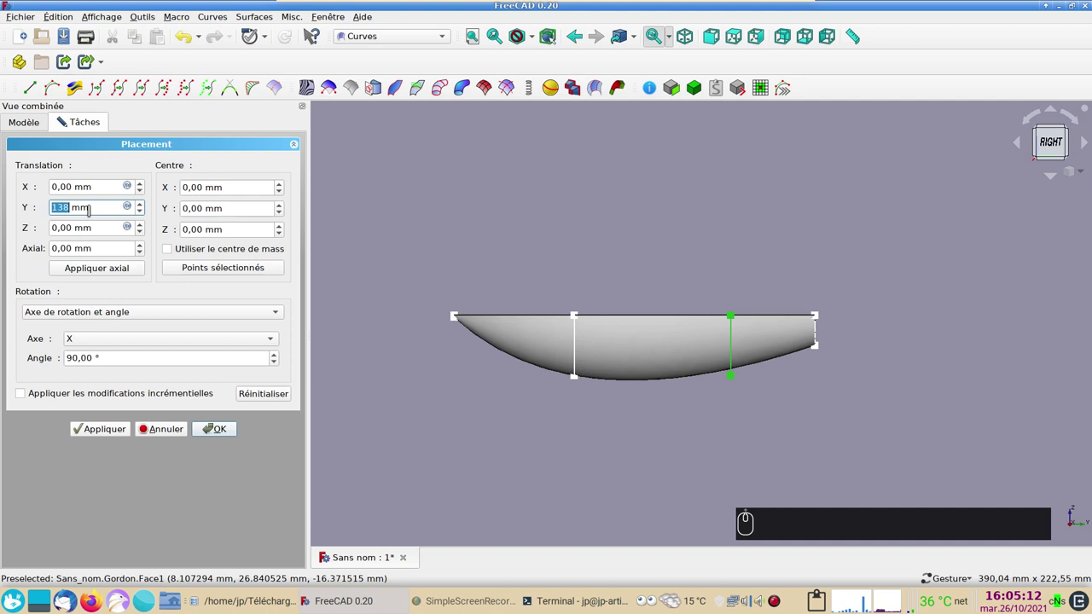
{"action": "scroll", "scroll_direction": "up", "scroll_amount": 3}
{"action": "left_click_drag", "start_coordinate": [95, 433], "coordinate": [806, 382]}
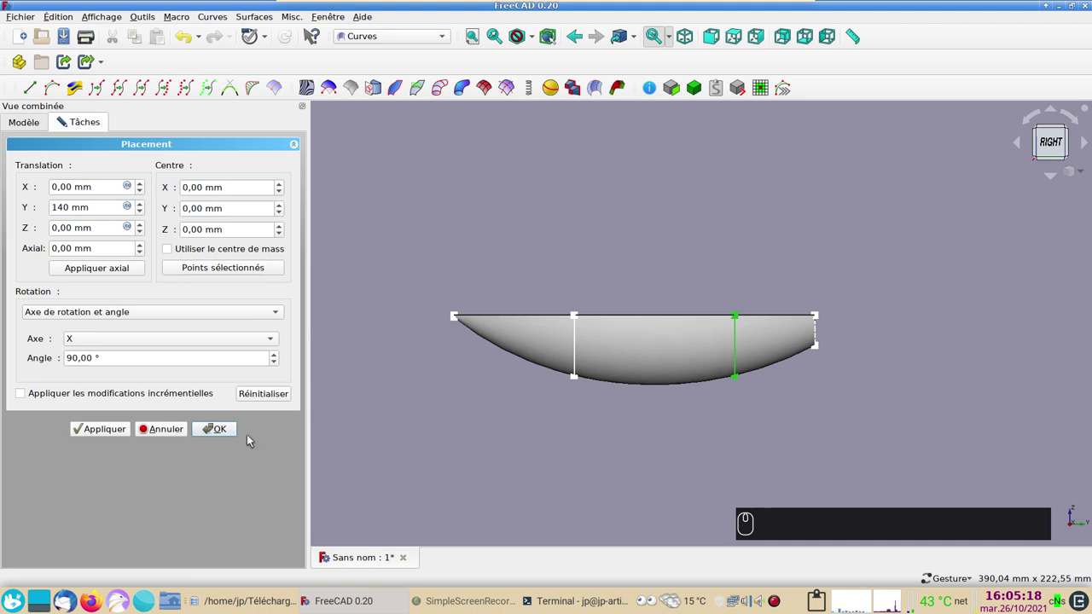
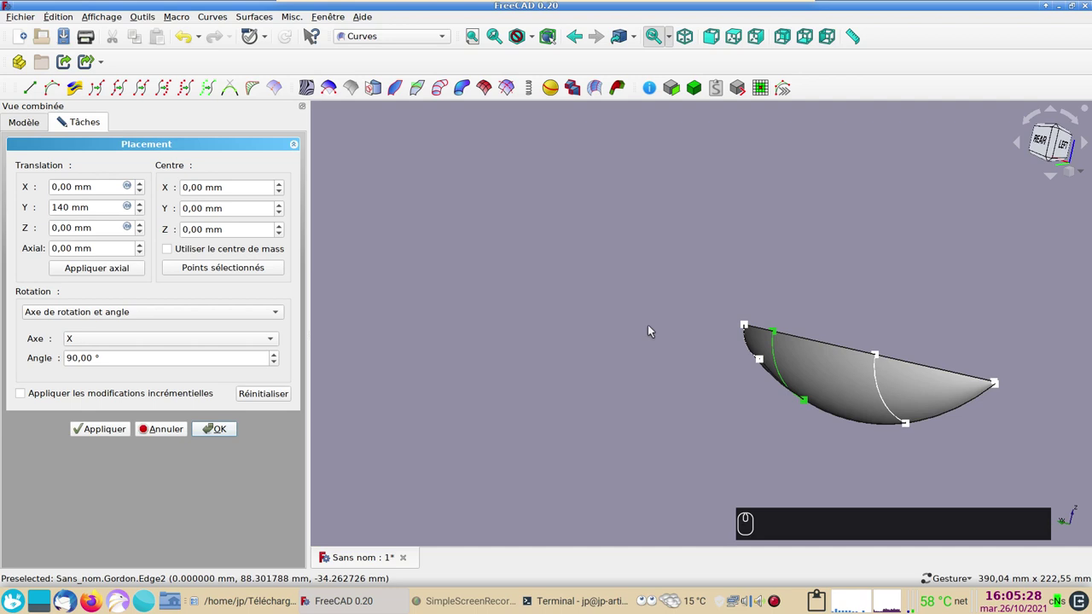
{"action": "left_click_drag", "start_coordinate": [839, 385], "coordinate": [673, 384]}
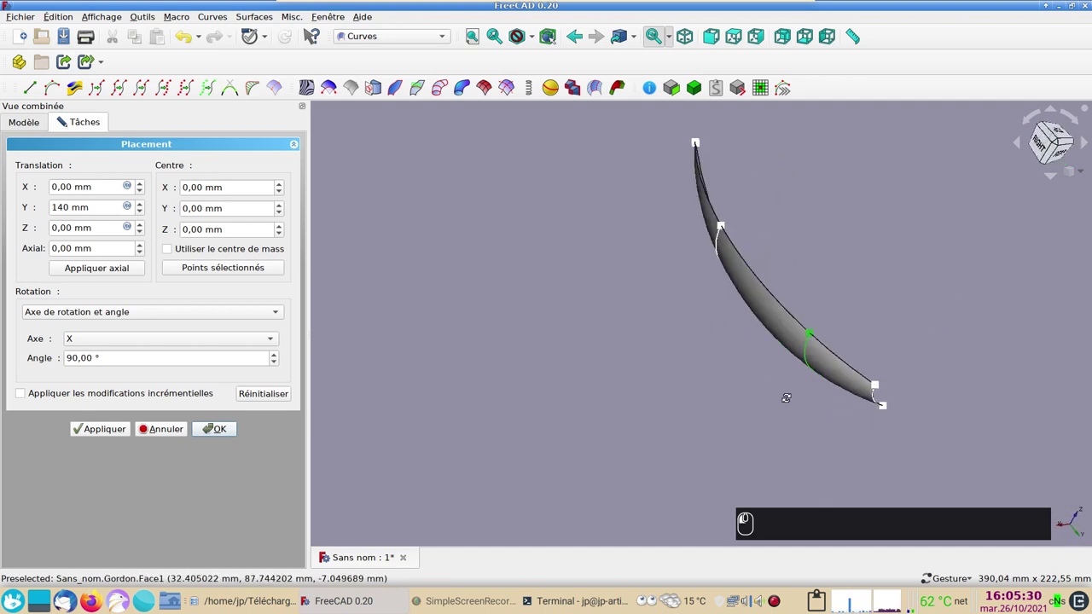
{"action": "left_click", "coordinate": [766, 302]}
{"action": "left_click_drag", "start_coordinate": [539, 242], "coordinate": [414, 169]}
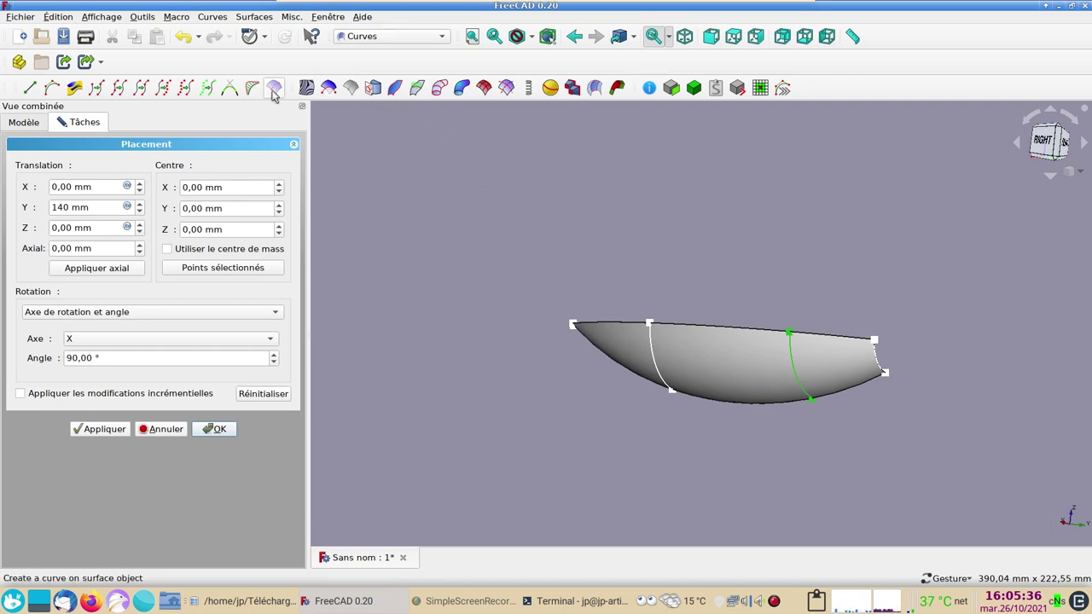
{"action": "left_click_drag", "start_coordinate": [519, 255], "coordinate": [466, 316]}
{"action": "left_click_drag", "start_coordinate": [466, 371], "coordinate": [553, 334]}
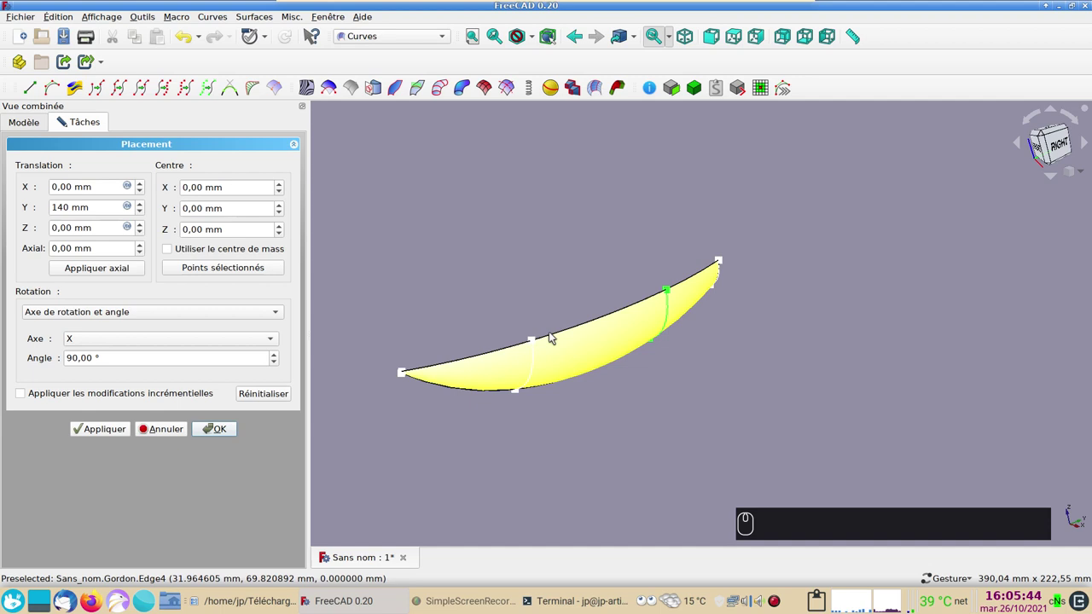
{"action": "left_click", "coordinate": [631, 409]}
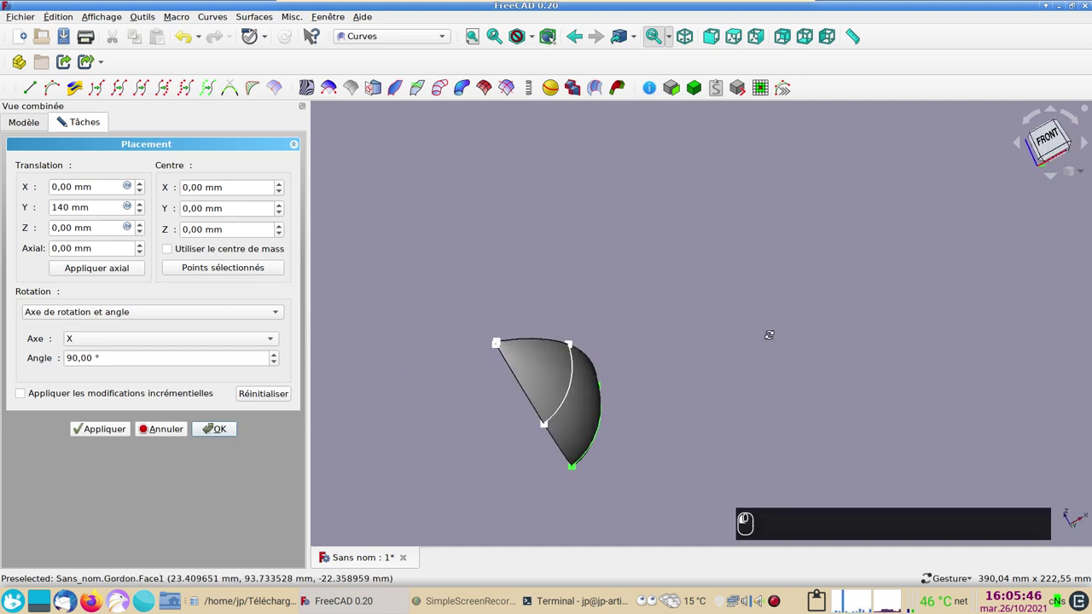
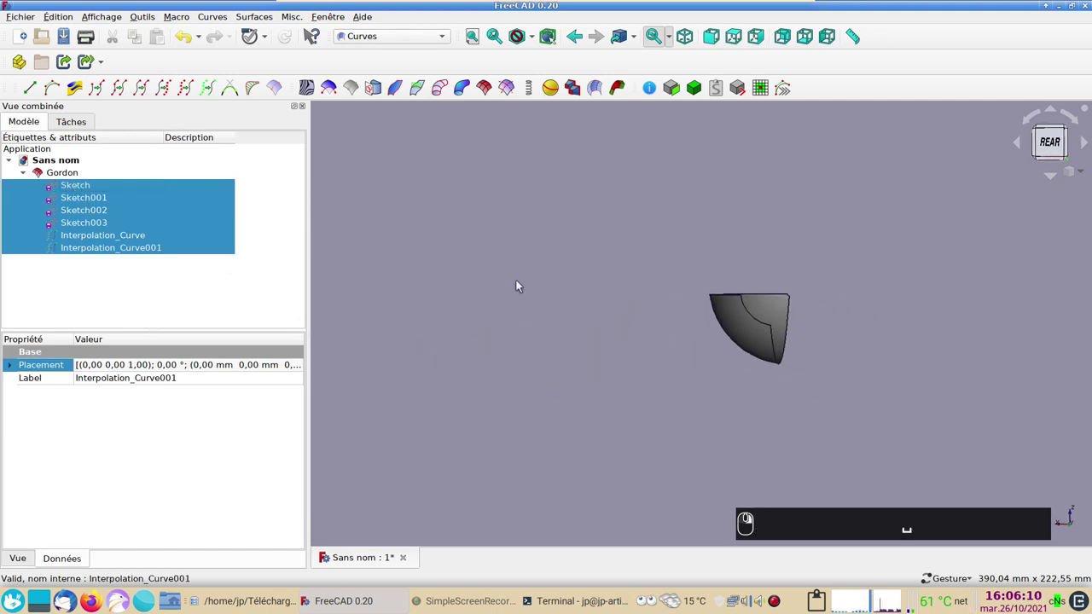
- Switch from Curves to the Part workbench and start Mirroring on the Gordon surface
{"action": "type", "text": "(1)"}
{"action": "left_click_drag", "start_coordinate": [525, 348], "coordinate": [345, 128]}
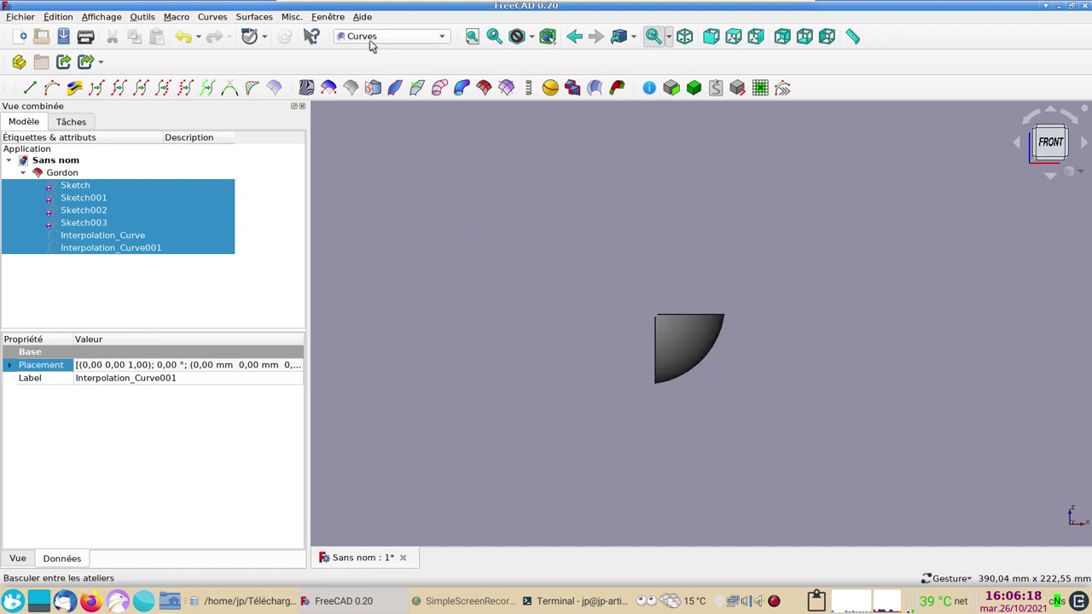
{"action": "left_click_drag", "start_coordinate": [374, 42], "coordinate": [191, 202]}
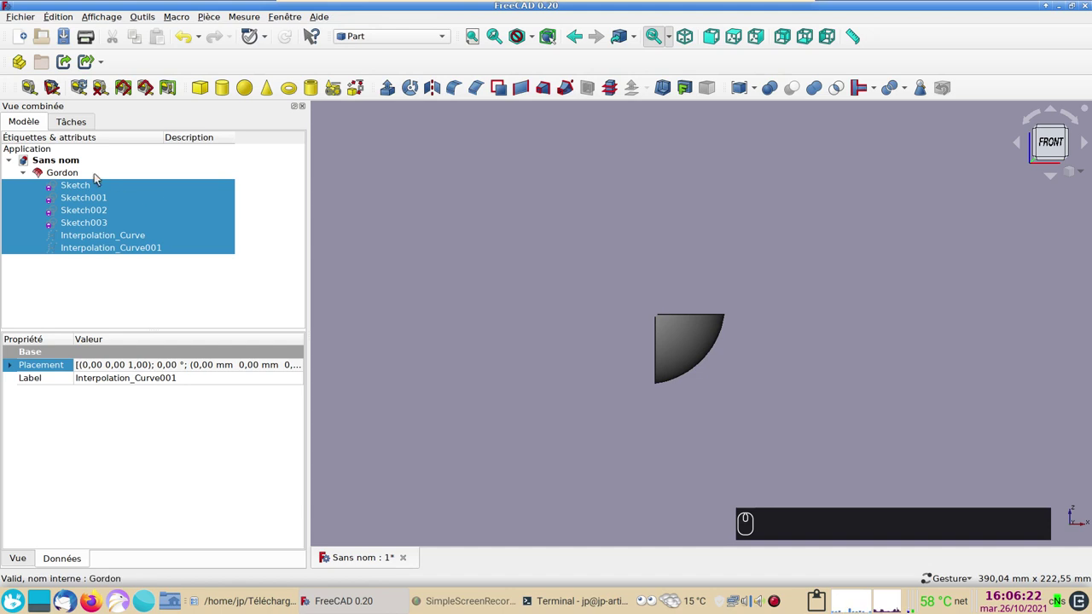
{"action": "left_click_drag", "start_coordinate": [98, 176], "coordinate": [432, 90]}
- Mirror the Gordon surface across the chosen plane, creating Gordon (Mirror #1)
{"action": "left_click", "coordinate": [432, 89]}
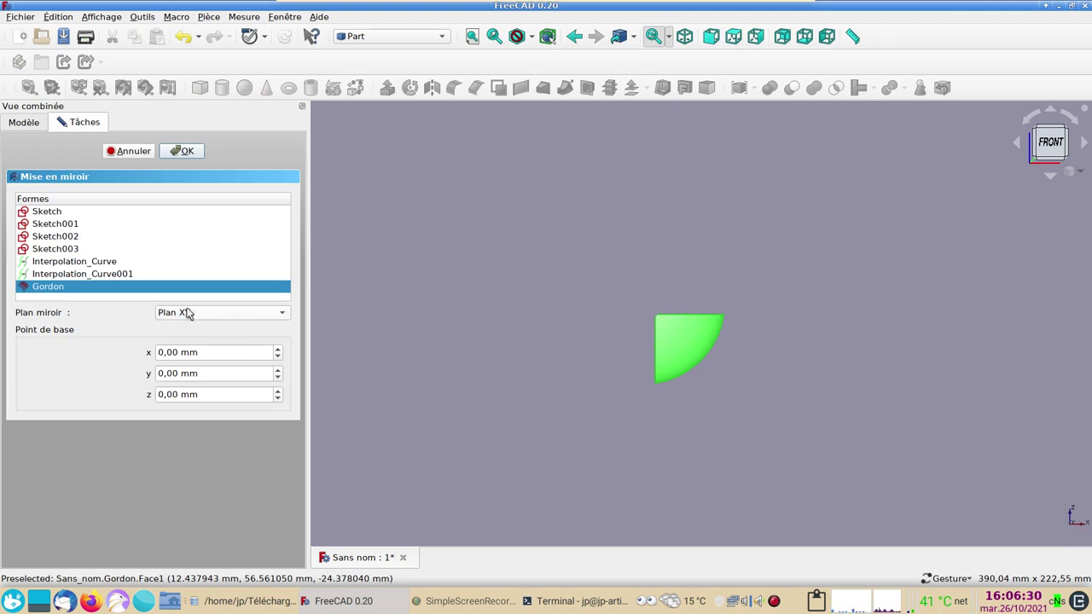
{"action": "left_click", "coordinate": [201, 313]}
{"action": "left_click", "coordinate": [203, 343]}
{"action": "left_click", "coordinate": [184, 157]}
{"action": "left_click", "coordinate": [392, 283]}
{"action": "left_click", "coordinate": [760, 280]}
- Zoom and view the bowl-shaped symmetric hull from the front
{"action": "scroll", "scroll_direction": "up", "scroll_amount": 3}
{"action": "right_click", "coordinate": [658, 261]}
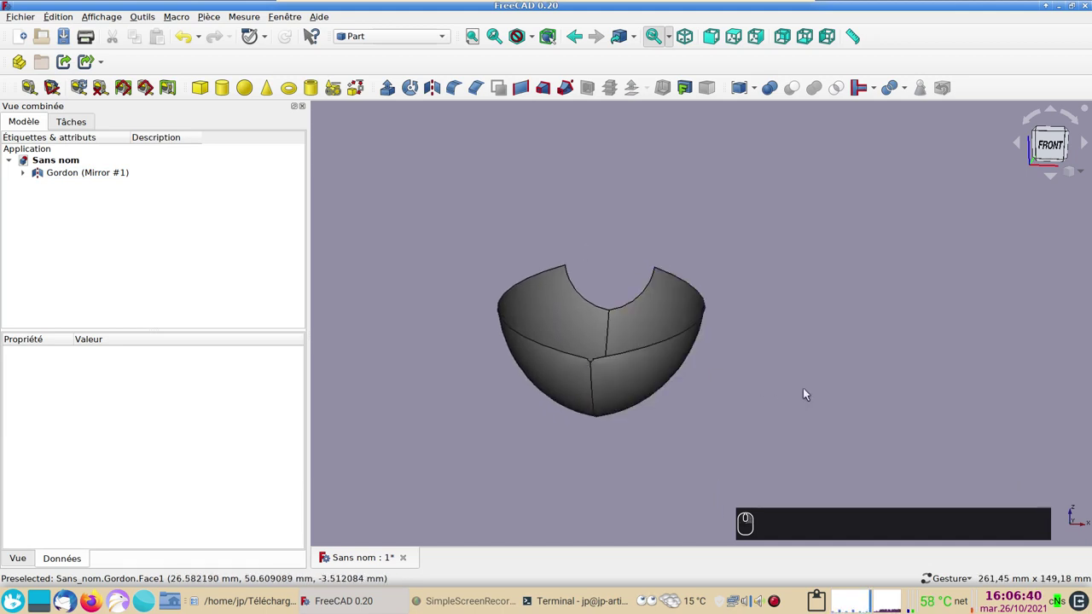
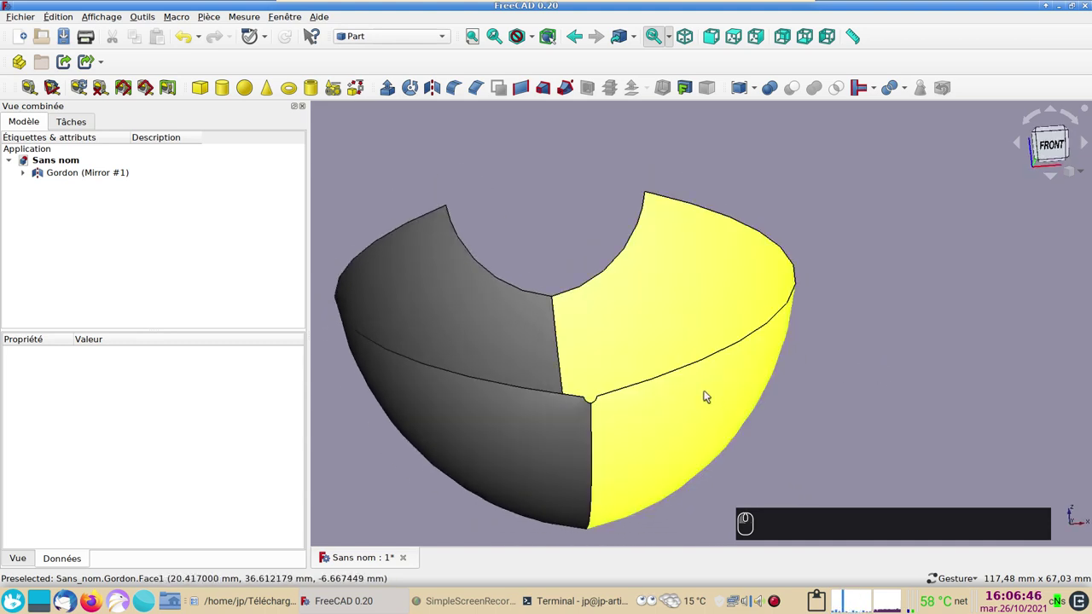
{"action": "key", "text": "1"}
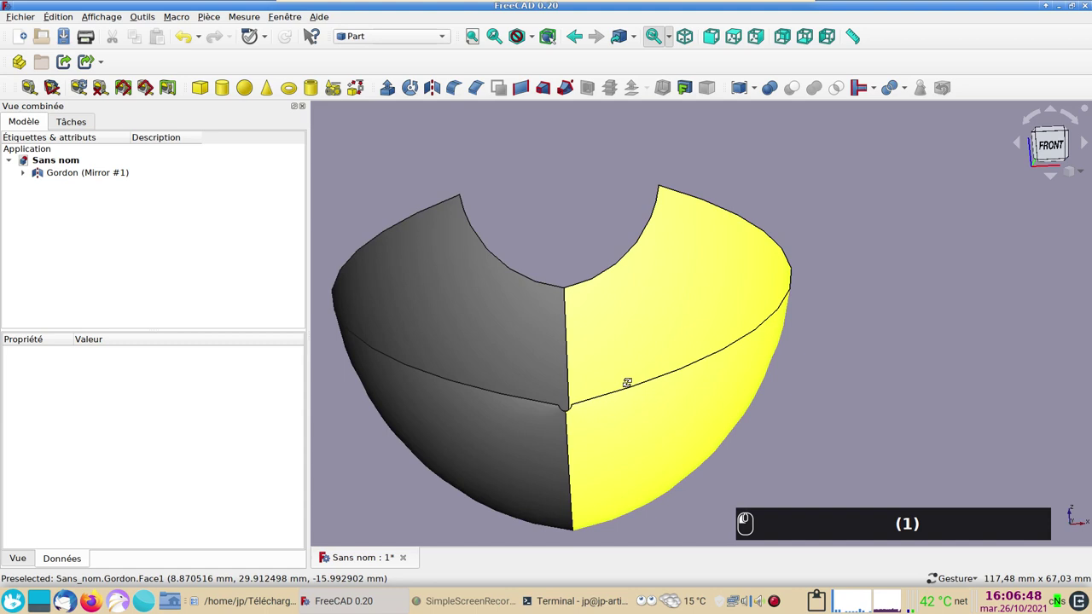
{"action": "type", "text": "(1)"}
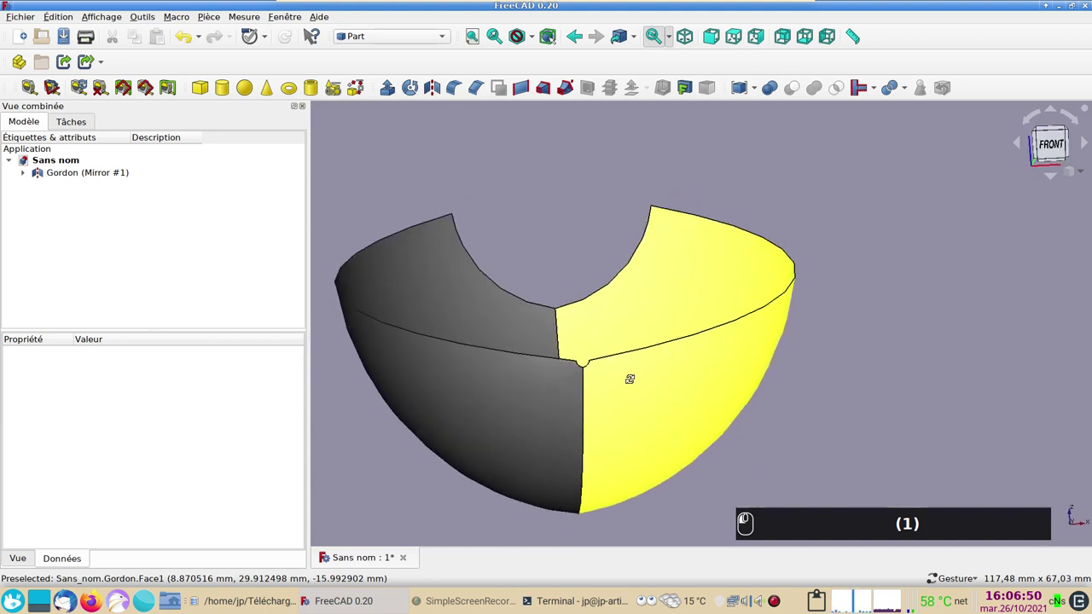
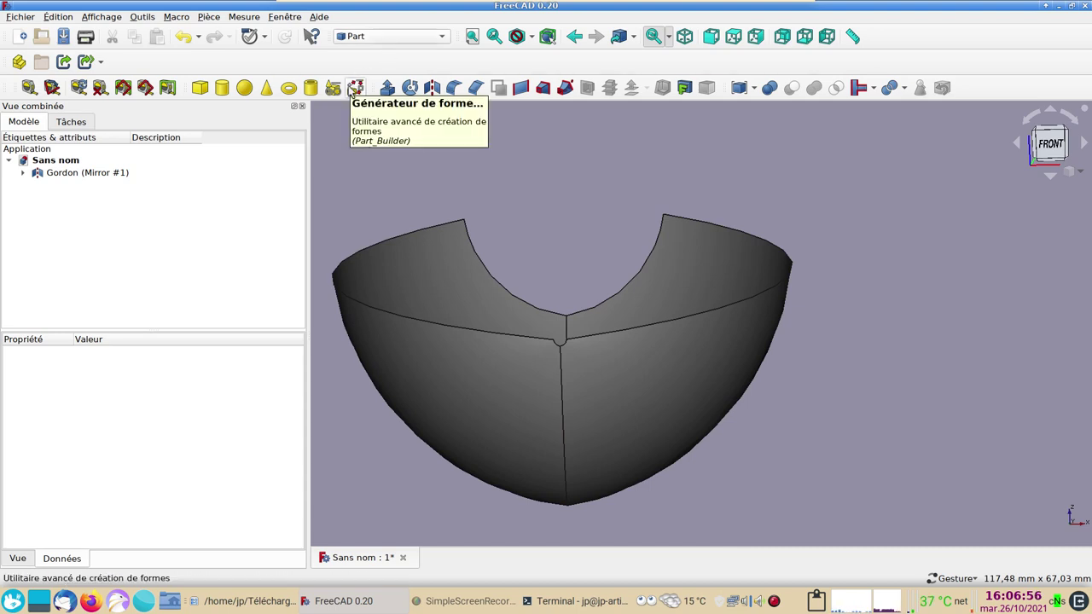
- Start the Shape builder and zoom onto the hull's upper rim where the halves meet
{"action": "left_click_drag", "start_coordinate": [352, 89], "coordinate": [352, 88]}
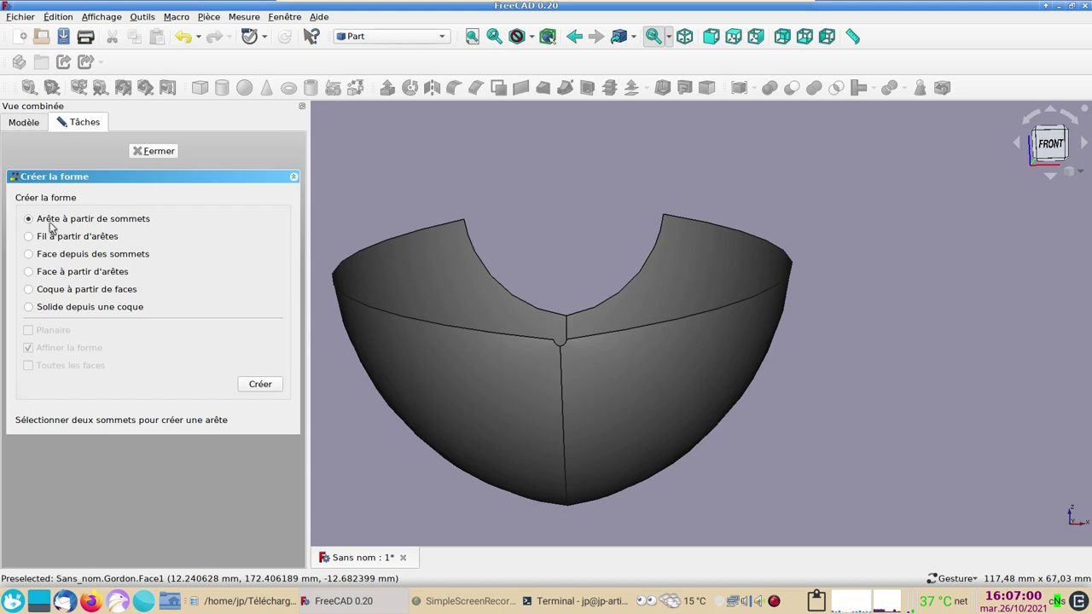
{"action": "scroll", "scroll_direction": "up", "scroll_amount": 3}
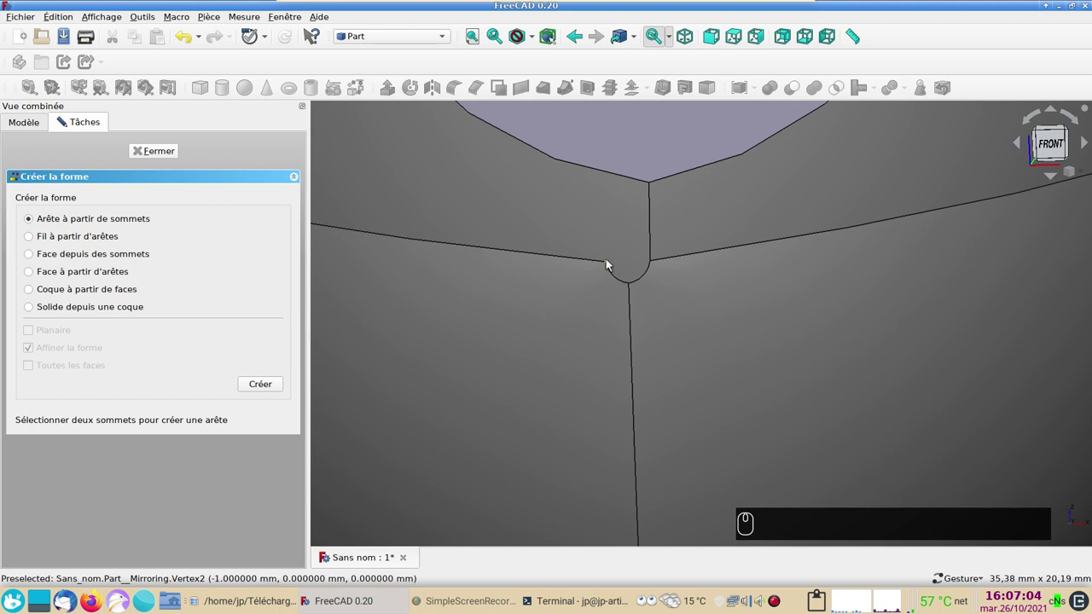
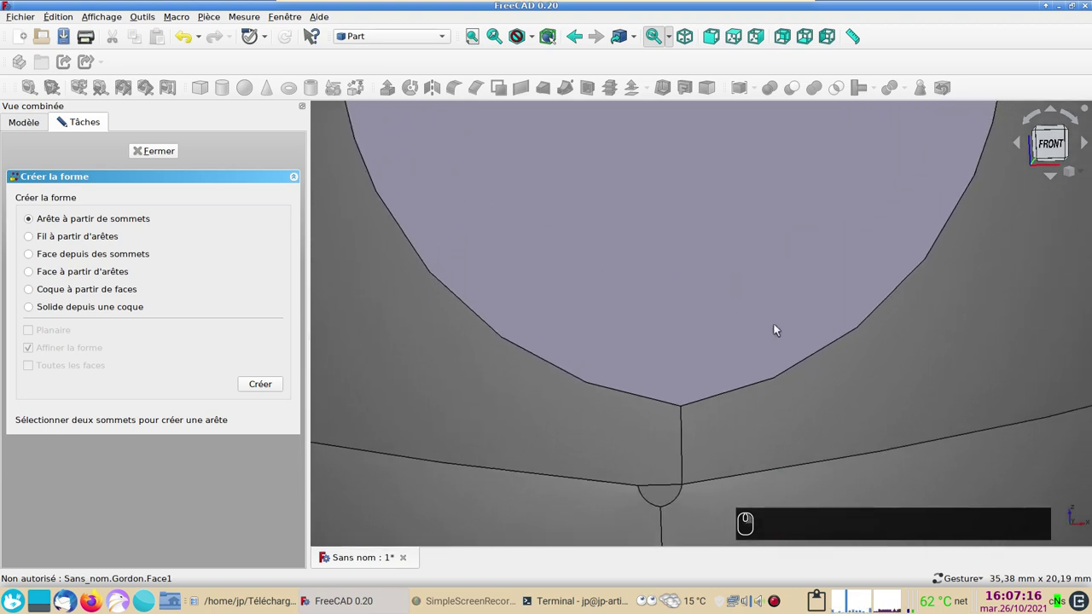
{"action": "left_click_drag", "start_coordinate": [776, 326], "coordinate": [488, 165]}
{"action": "left_click", "coordinate": [488, 165]}
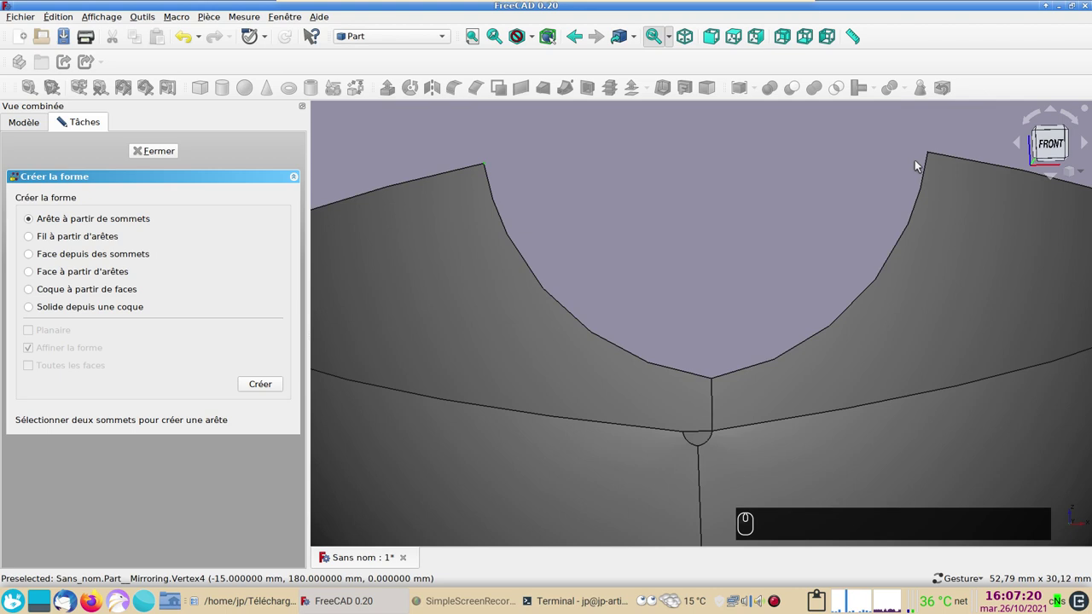
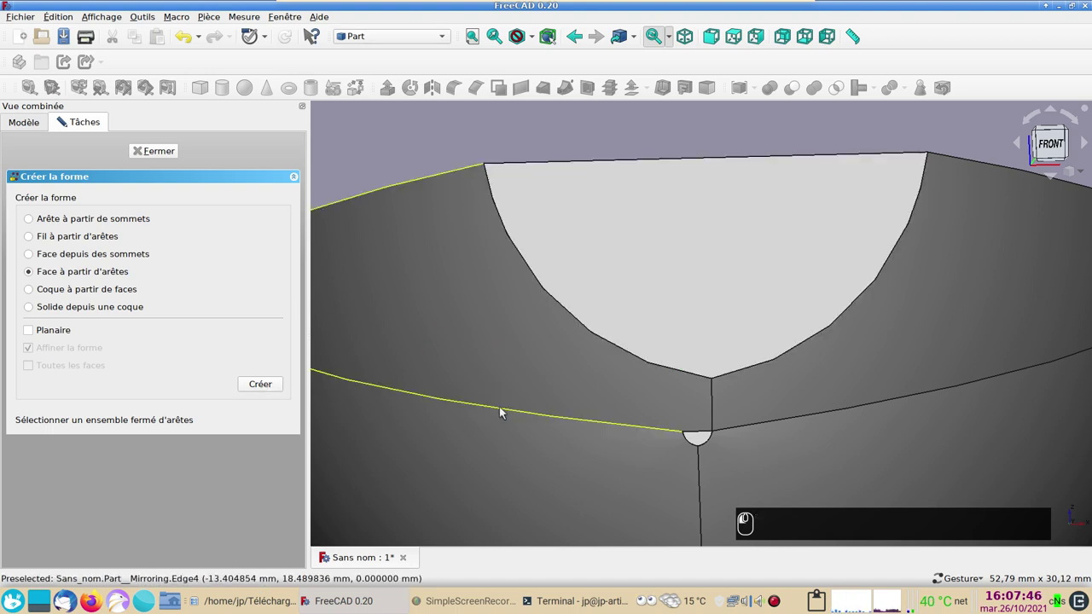
- Select the rim edges of the deck opening to build a new closing face
{"action": "left_click", "coordinate": [694, 434]}
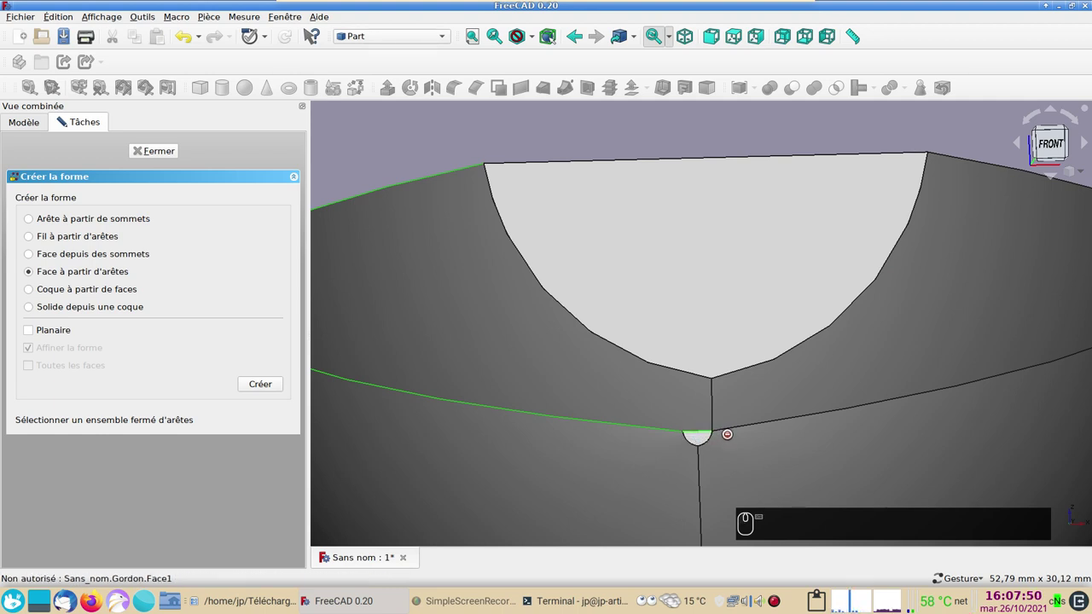
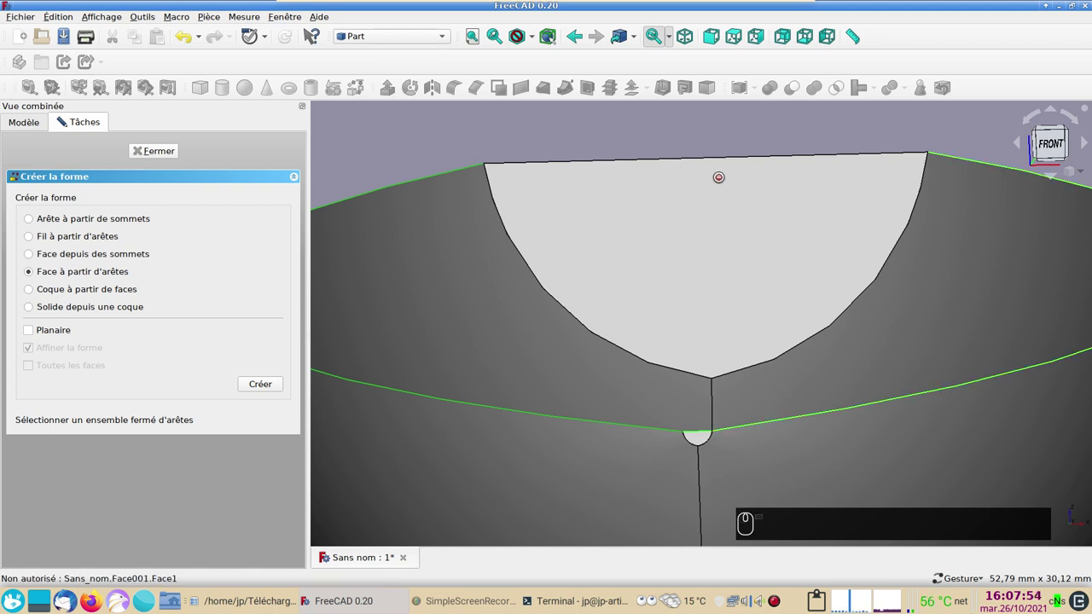
{"action": "left_click", "coordinate": [713, 159]}
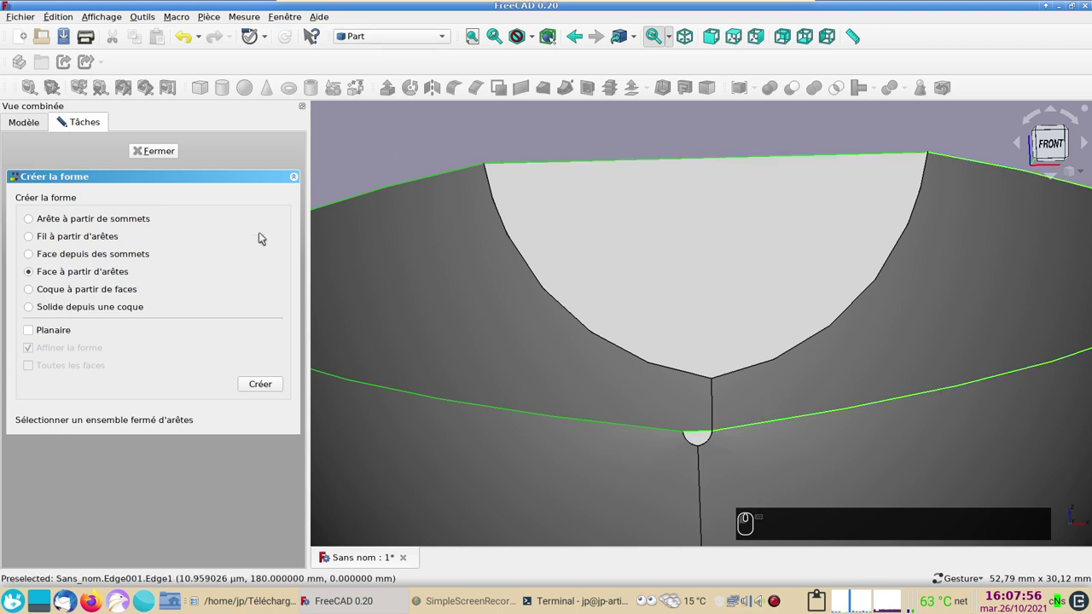
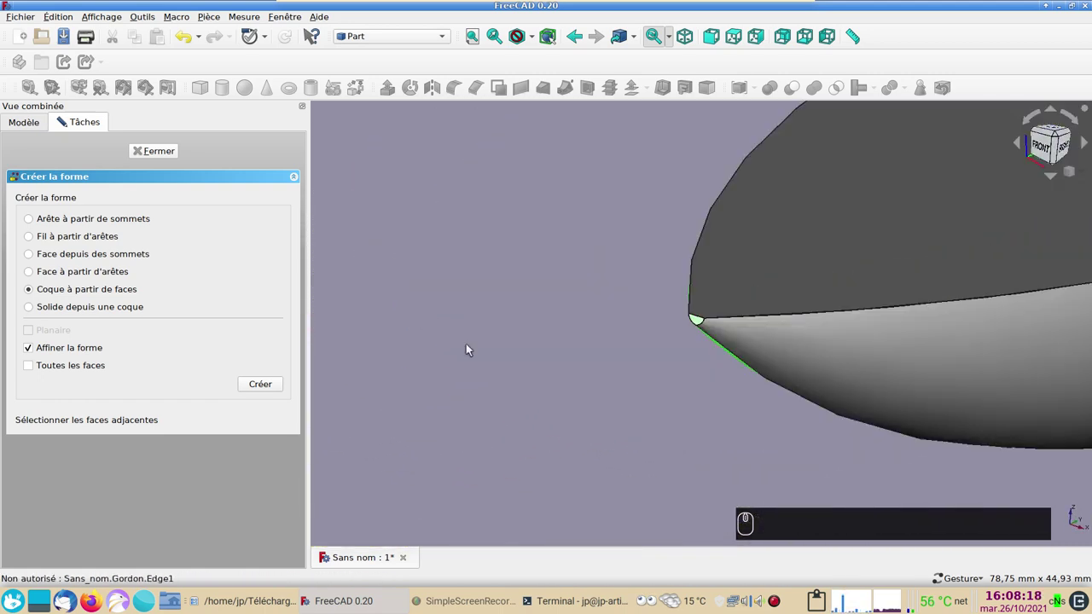
- Build a shell from the selected hull faces and close the shape builder
{"action": "left_click_drag", "start_coordinate": [495, 357], "coordinate": [652, 358]}
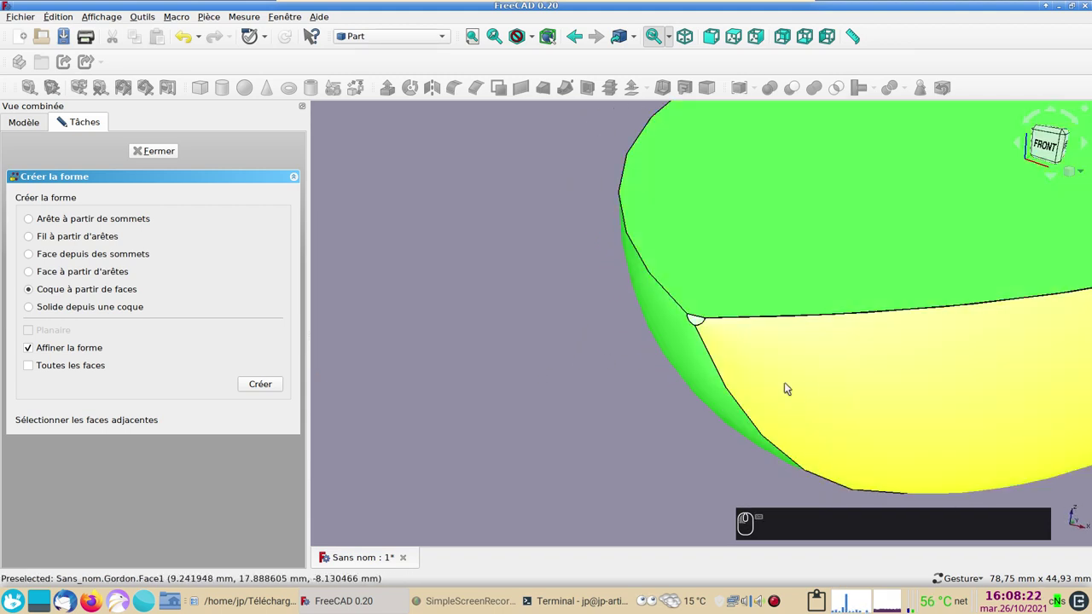
{"action": "scroll", "scroll_direction": "down", "scroll_amount": 3}
{"action": "middle_click", "coordinate": [579, 352]}
{"action": "left_click_drag", "start_coordinate": [988, 329], "coordinate": [658, 343]}
{"action": "left_click_drag", "start_coordinate": [945, 384], "coordinate": [295, 286]}
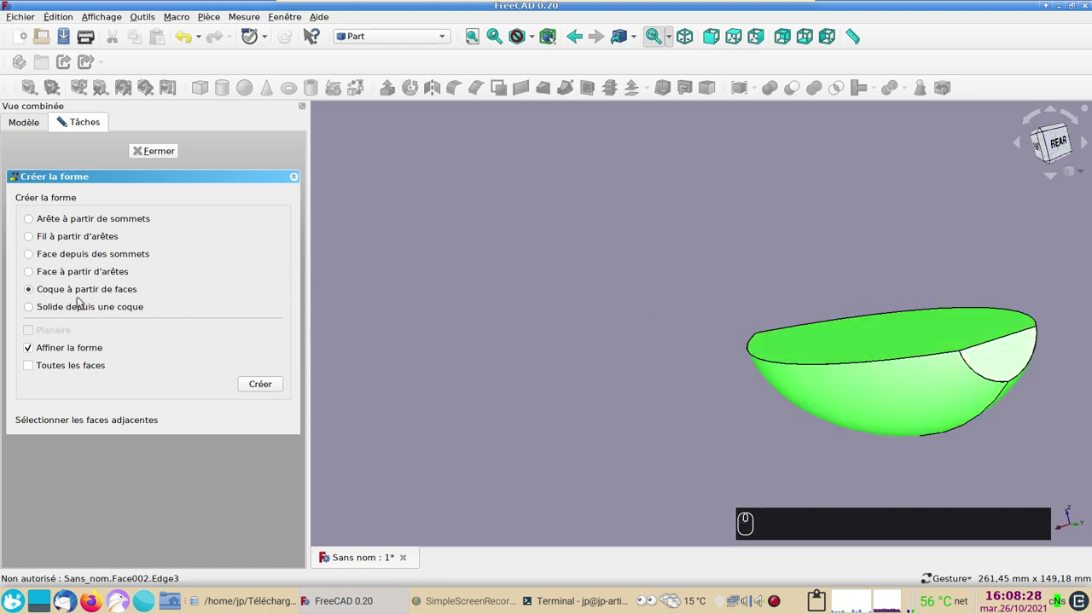
{"action": "left_click", "coordinate": [274, 390]}
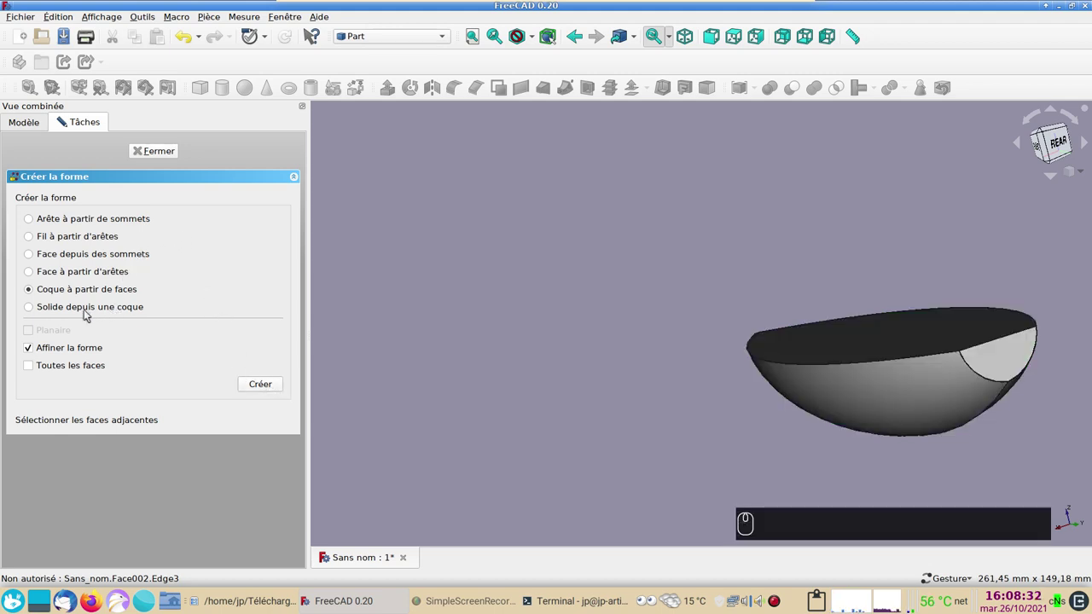
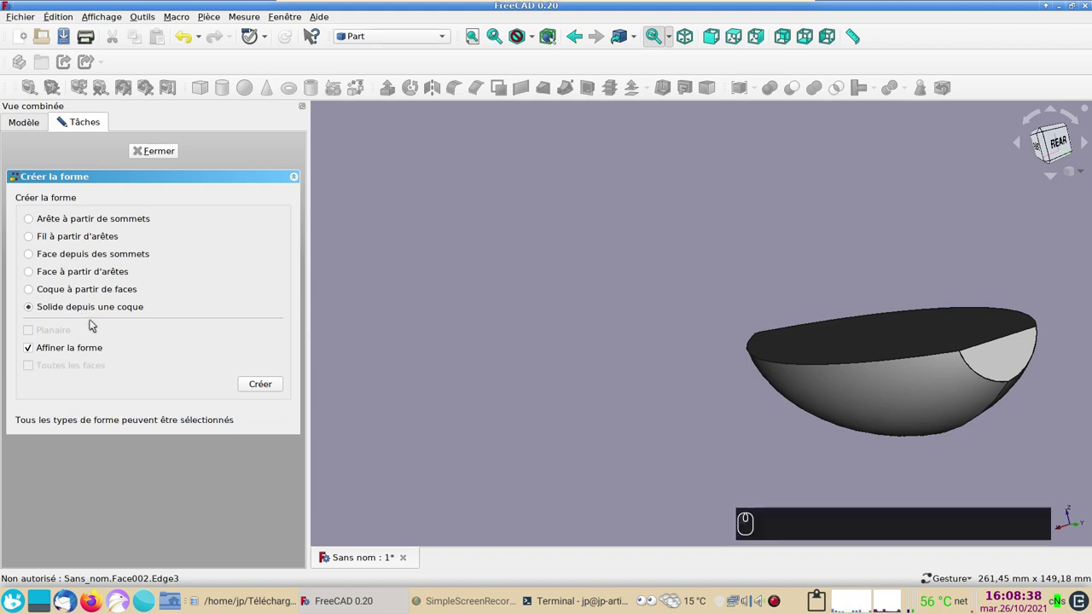
{"action": "left_click", "coordinate": [25, 126]}
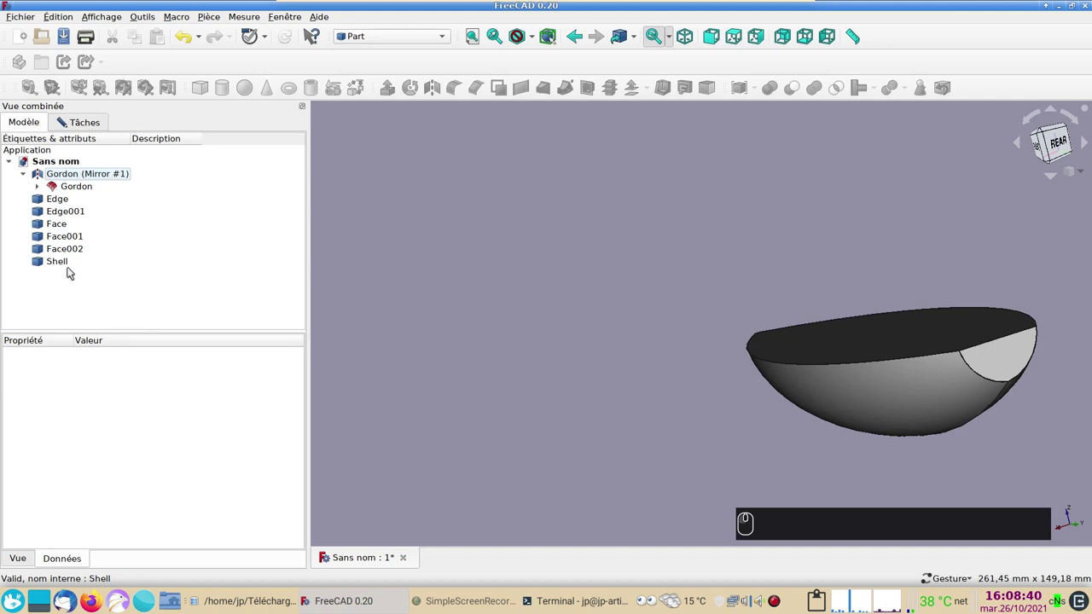
- Build a solid from the hull Shell and select the earlier construction objects for hiding
{"action": "left_click_drag", "start_coordinate": [62, 266], "coordinate": [81, 126]}
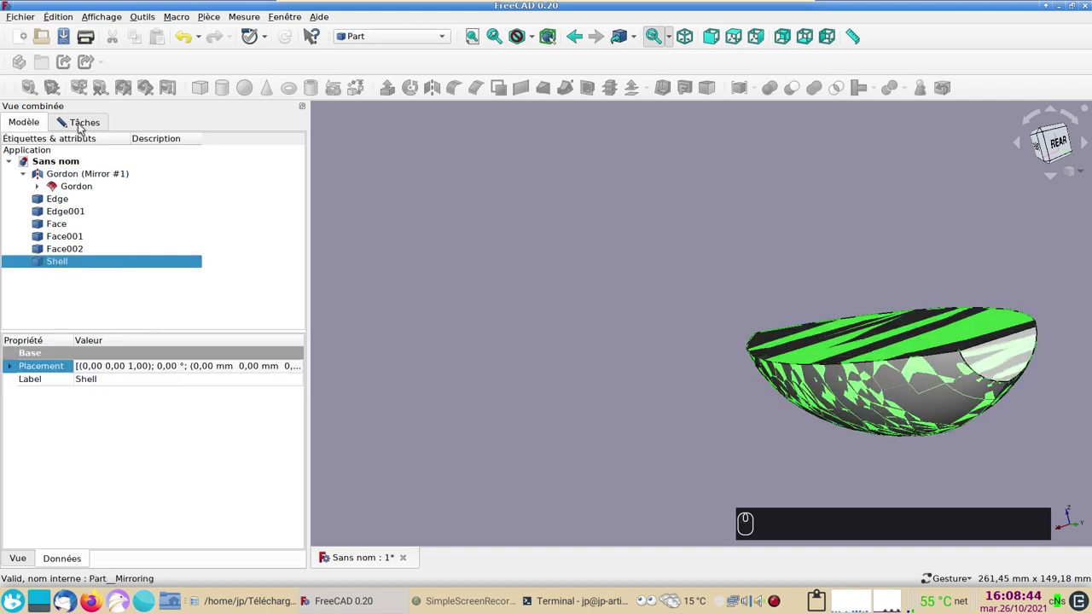
{"action": "left_click", "coordinate": [82, 126]}
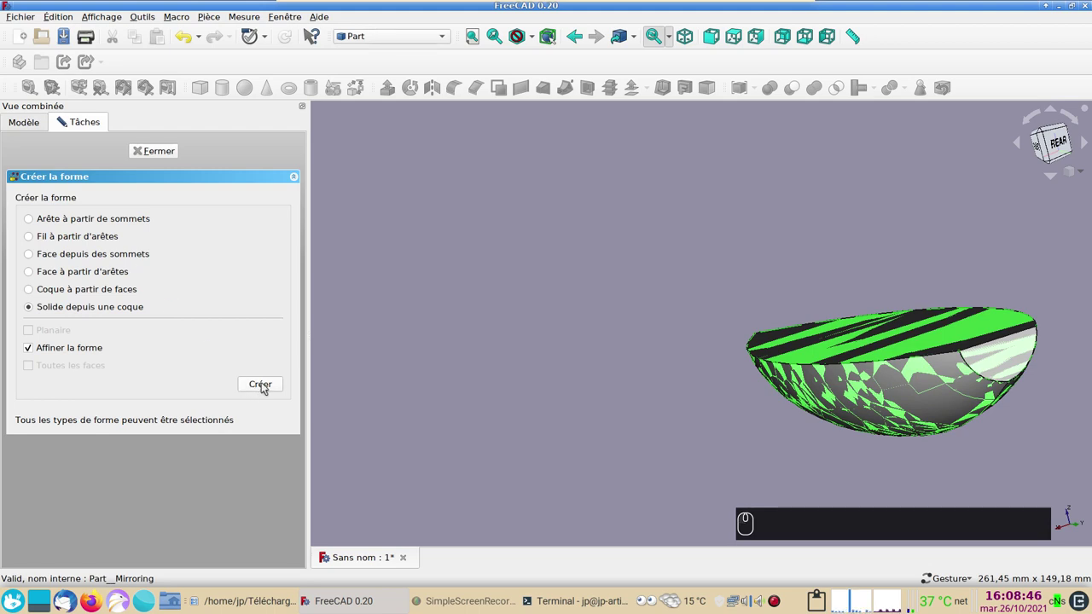
{"action": "left_click_drag", "start_coordinate": [265, 384], "coordinate": [76, 205]}
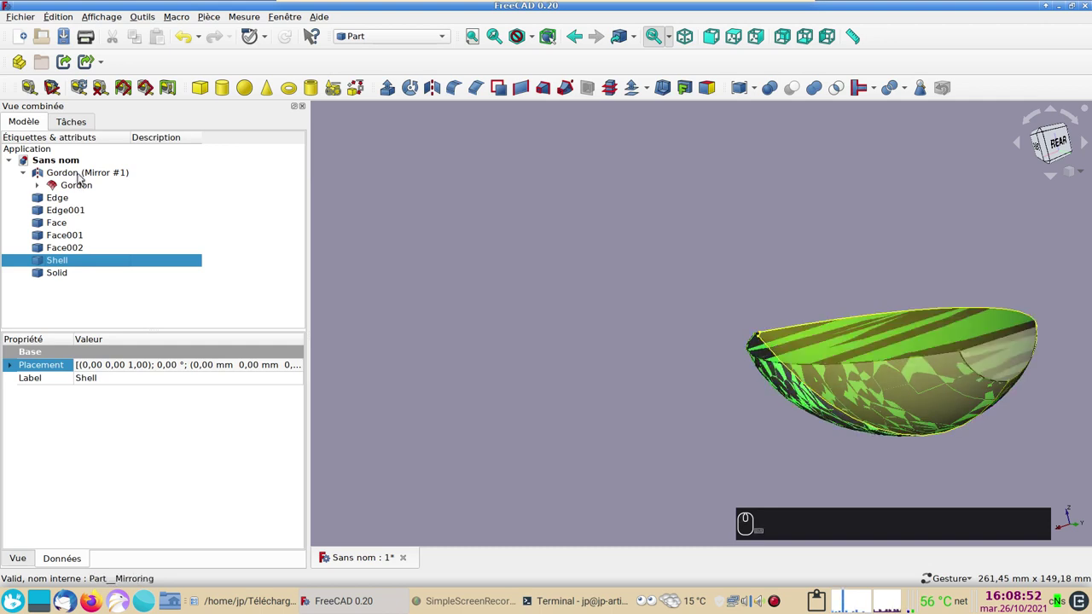
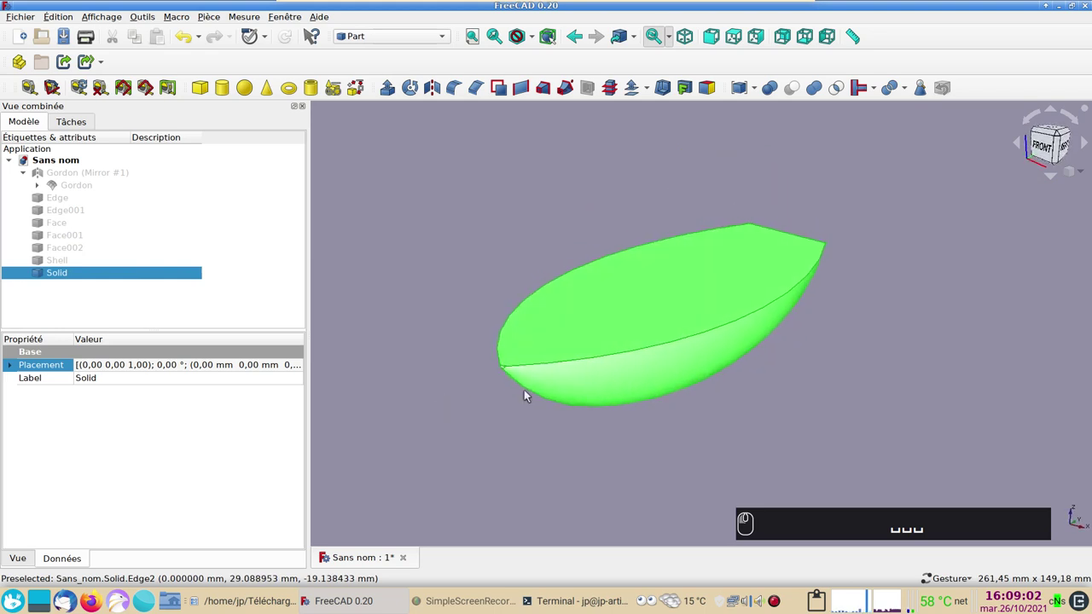
- Add a new empty group to the document beside the hull Solid
{"action": "left_click", "coordinate": [744, 367]}
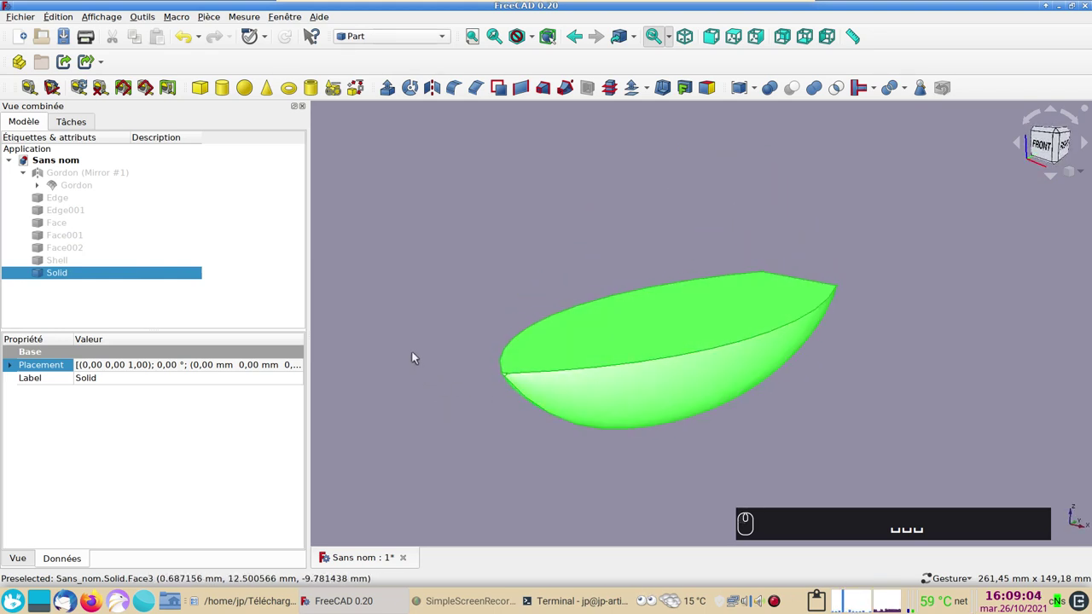
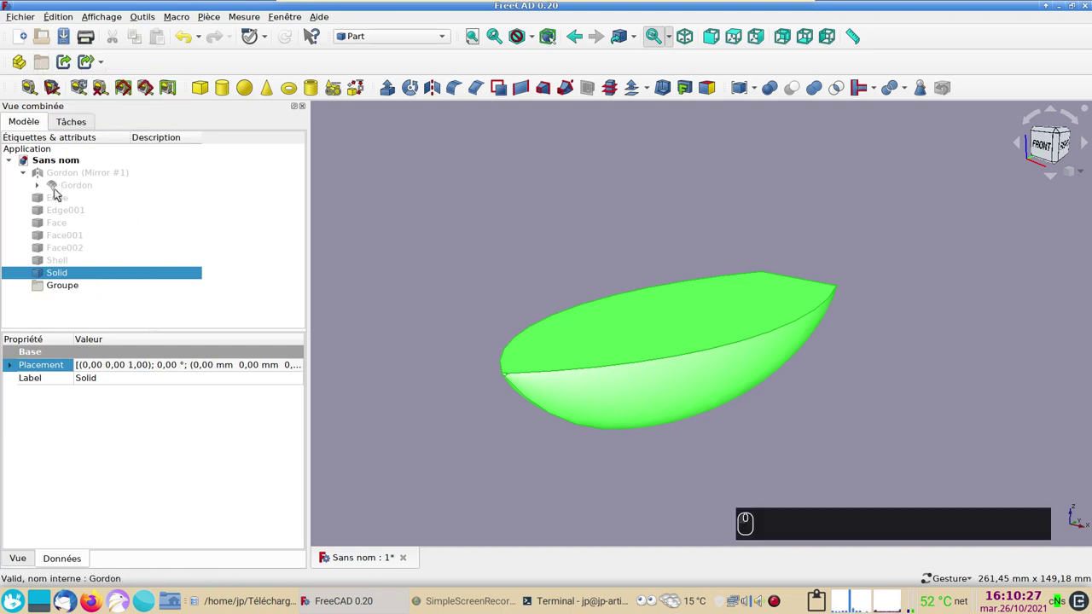
- Move all construction objects from Shell upward into the new group
{"action": "left_click_drag", "start_coordinate": [61, 261], "coordinate": [75, 194]}
{"action": "left_click", "coordinate": [76, 193]}
{"action": "left_click", "coordinate": [114, 199]}
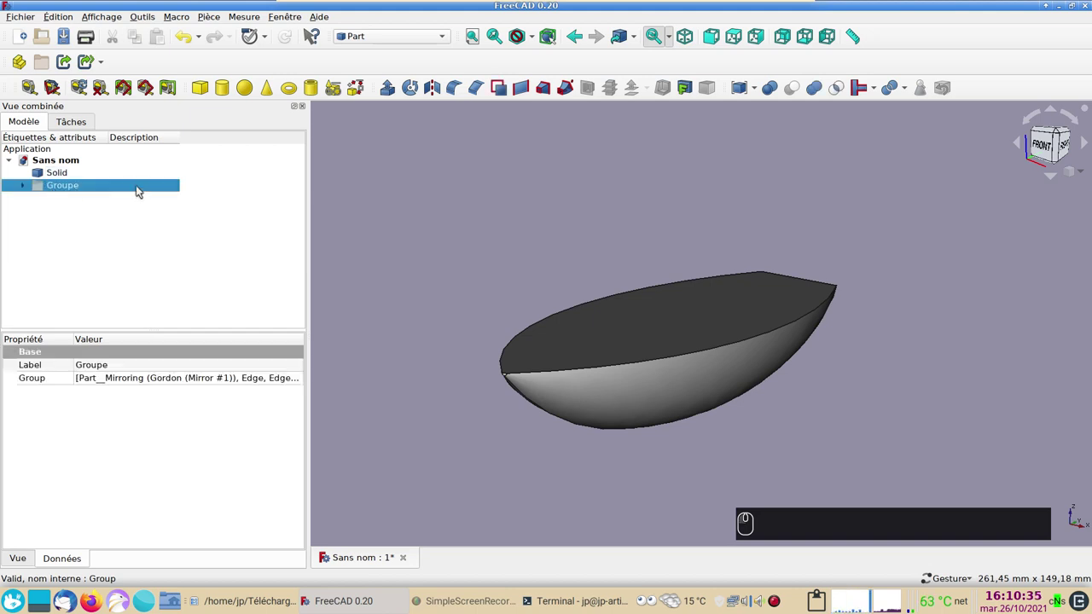
{"action": "left_click_drag", "start_coordinate": [139, 182], "coordinate": [139, 182]}
- Rename the group's description to coque-prepare
{"action": "key", "text": "F2"}
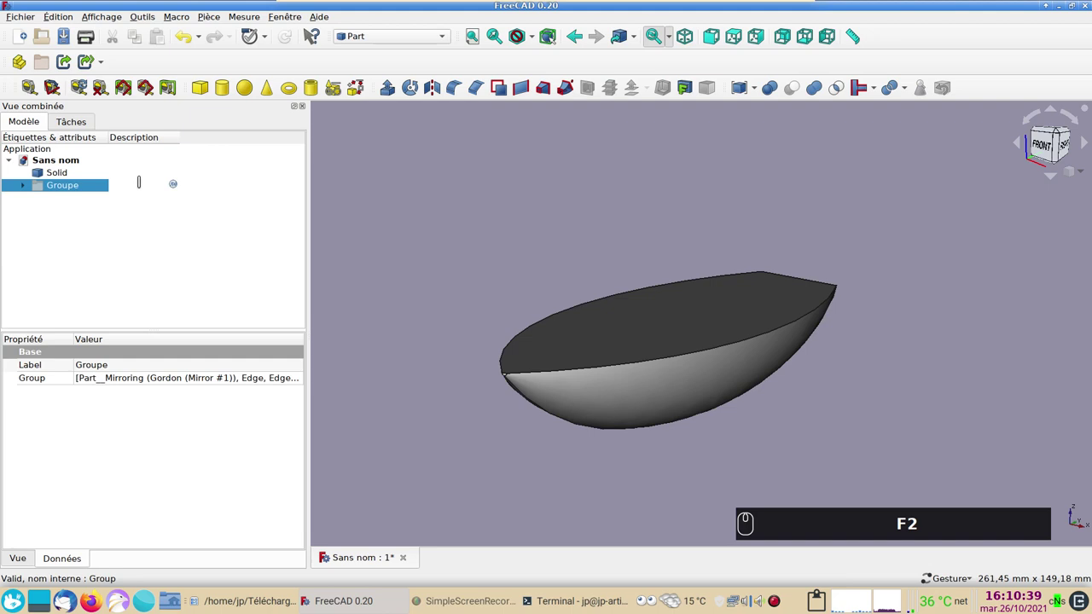
{"action": "type", "text": "F2 COQUE-prepare"}
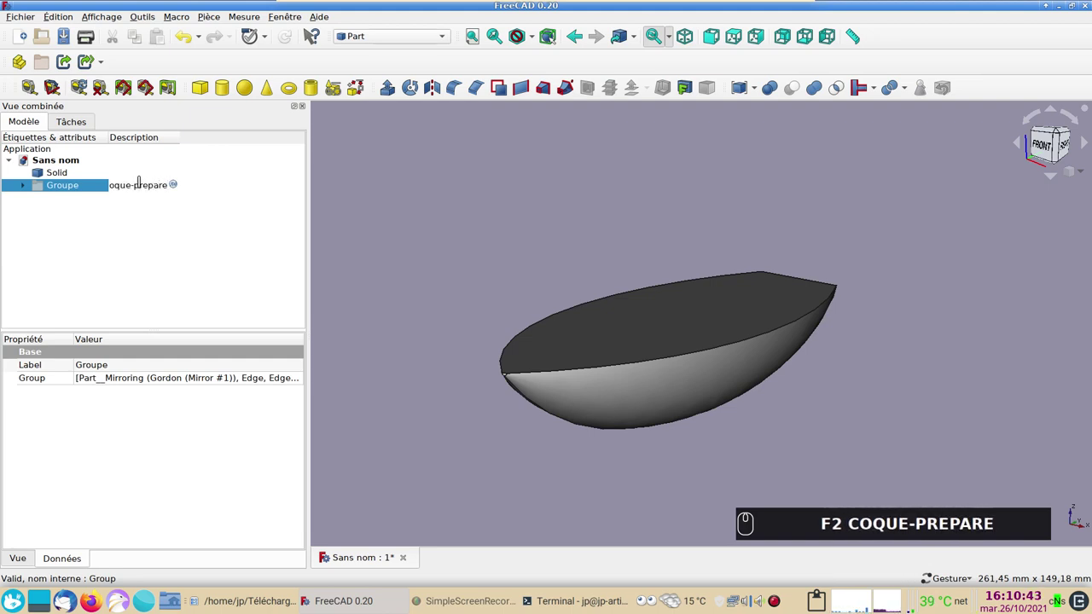
{"action": "key", "text": "Return"}
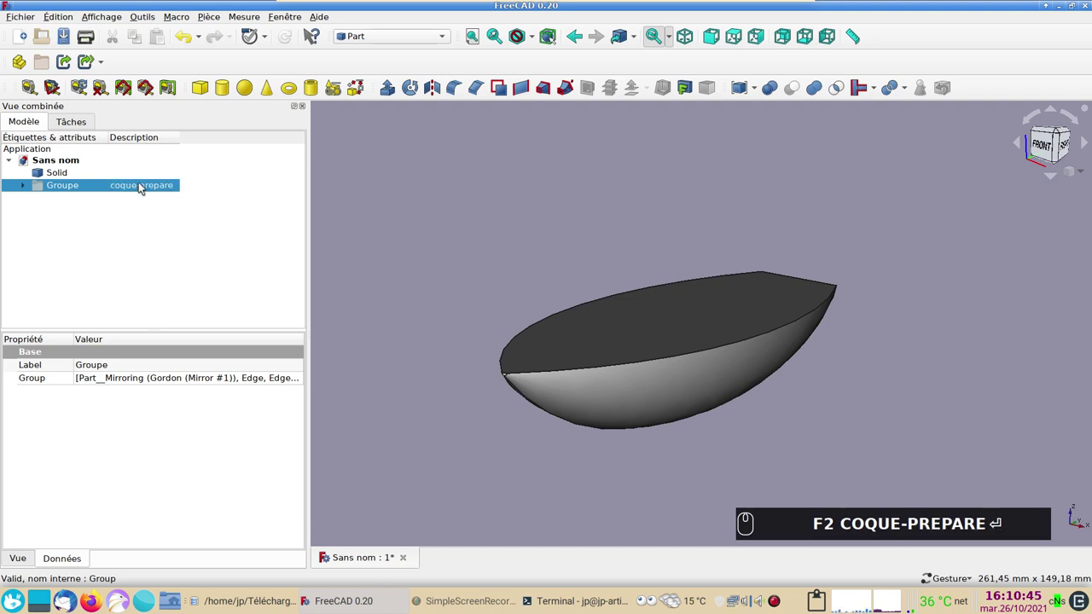
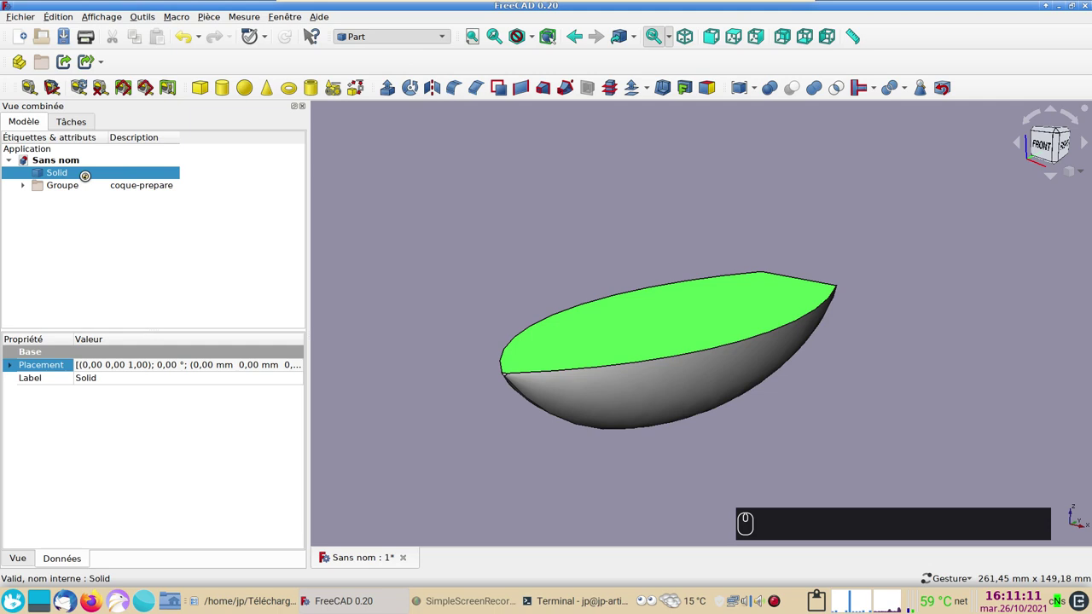
- Clone the hull solid in Draft and return to the Part workbench
{"action": "left_click", "coordinate": [66, 173]}
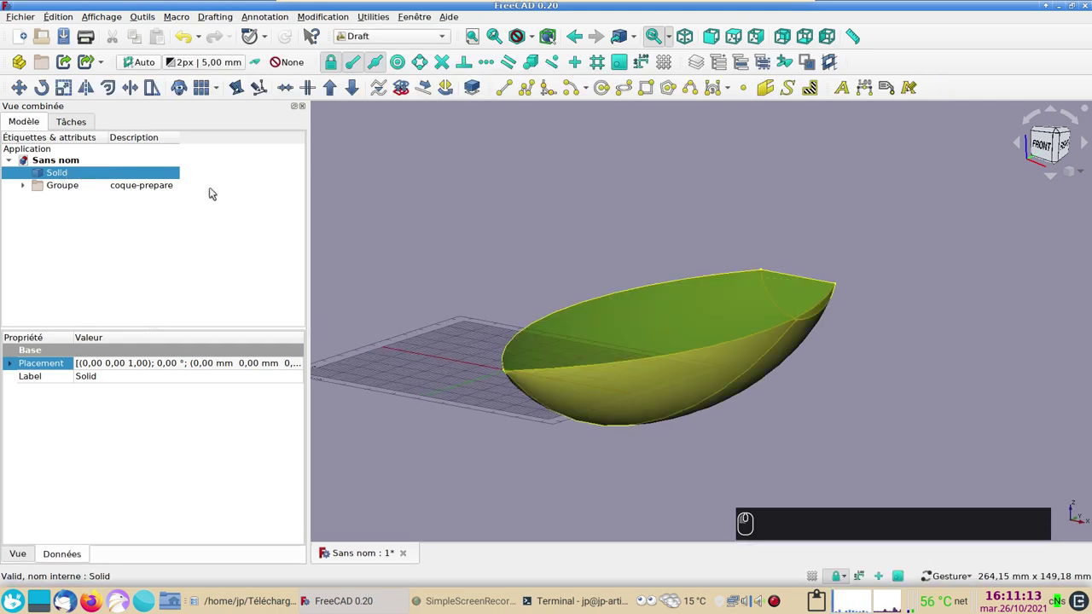
{"action": "left_click", "coordinate": [186, 91]}
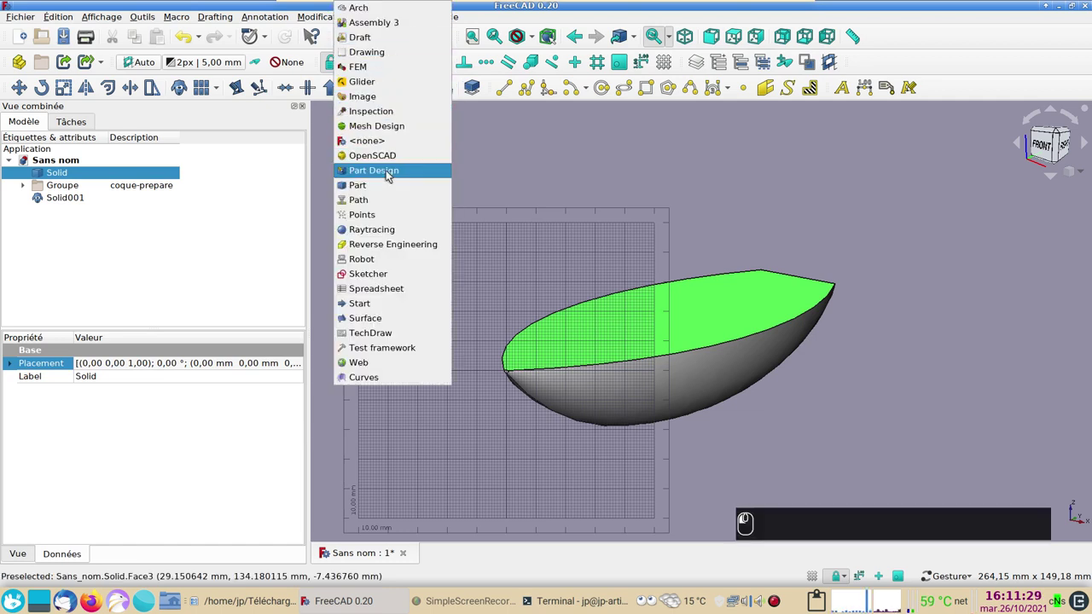
{"action": "left_click_drag", "start_coordinate": [395, 171], "coordinate": [638, 89]}
- Start a 3D skin offset of the hull and begin entering a negative distance
{"action": "left_click", "coordinate": [638, 88]}
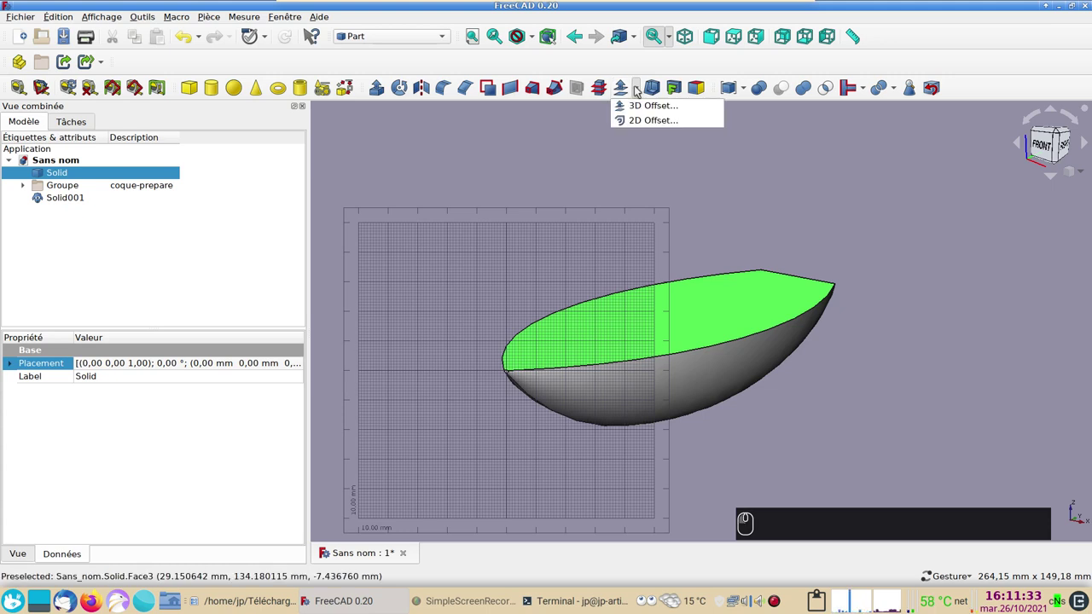
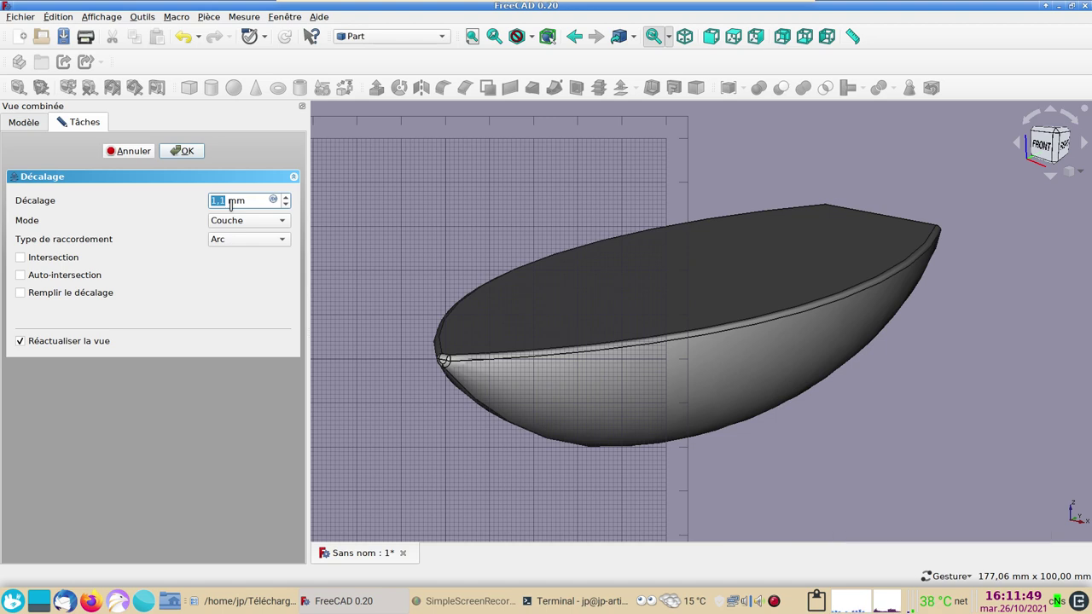
{"action": "key", "text": "-"}
{"action": "key", "text": "-"}
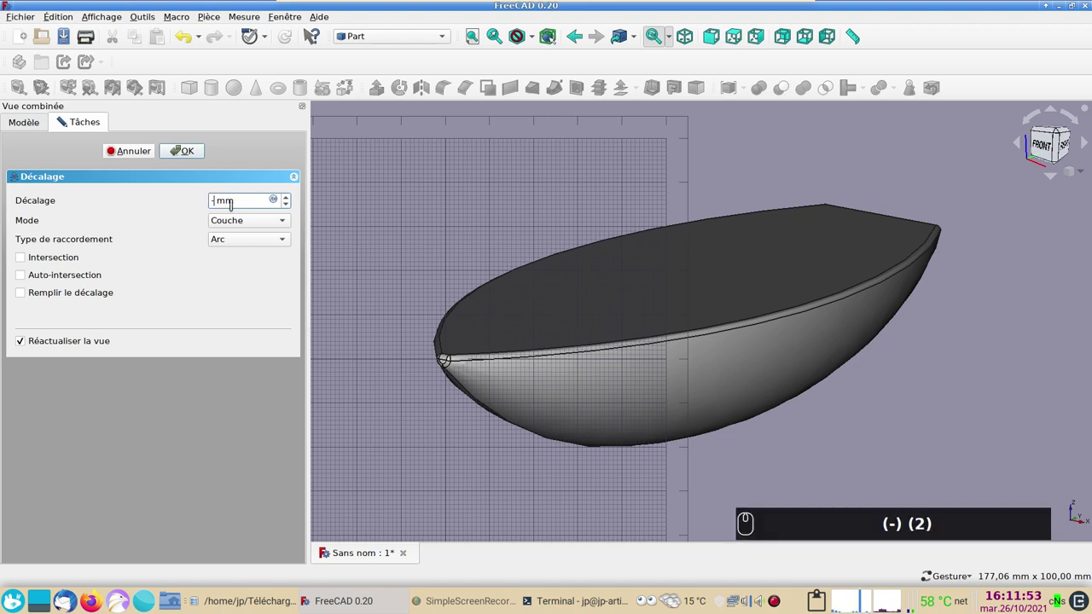
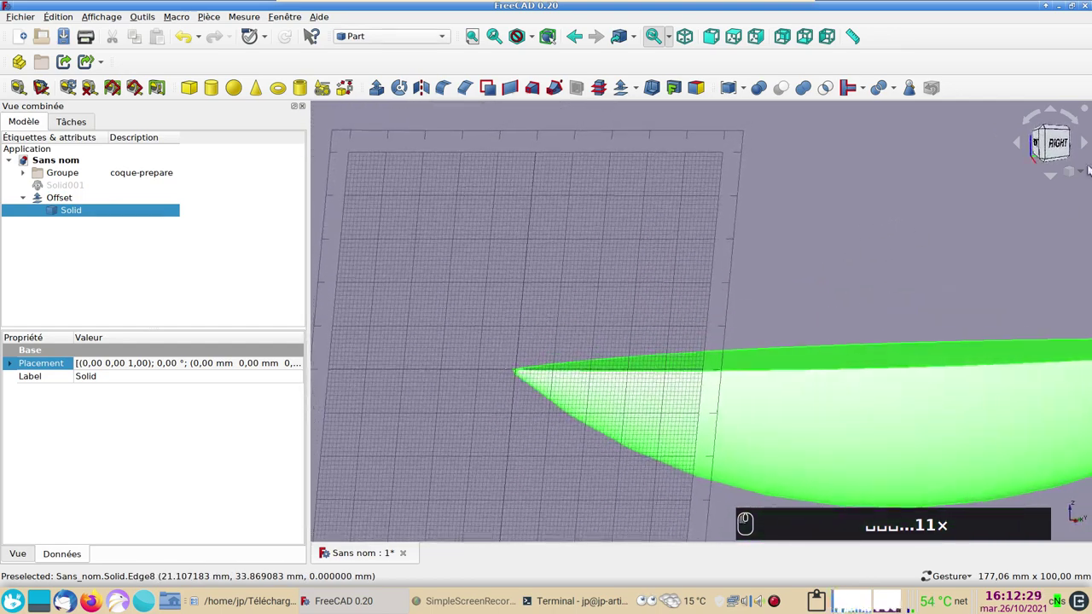
- View the -2 mm offset hull from the side and bring its top face into view
{"action": "key", "text": "space"}
{"action": "key", "text": "space"}
{"action": "key", "text": "space"}
{"action": "key", "text": "space"}
{"action": "left_click_drag", "start_coordinate": [738, 413], "coordinate": [590, 322]}
{"action": "key", "text": "space"}
{"action": "key", "text": "space"}
{"action": "key", "text": "space"}
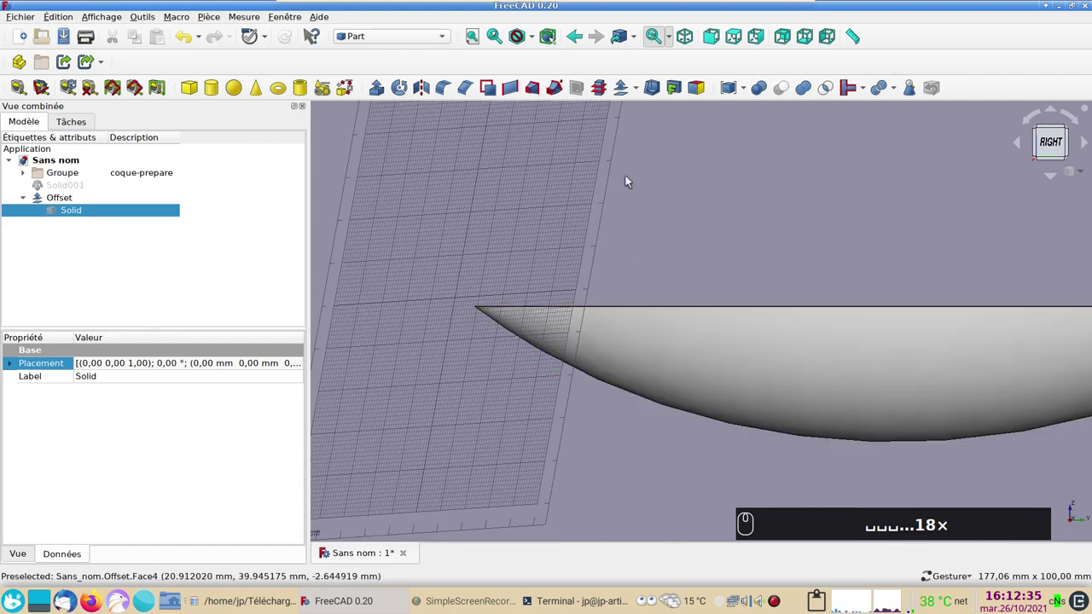
{"action": "left_click_drag", "start_coordinate": [708, 214], "coordinate": [419, 334]}
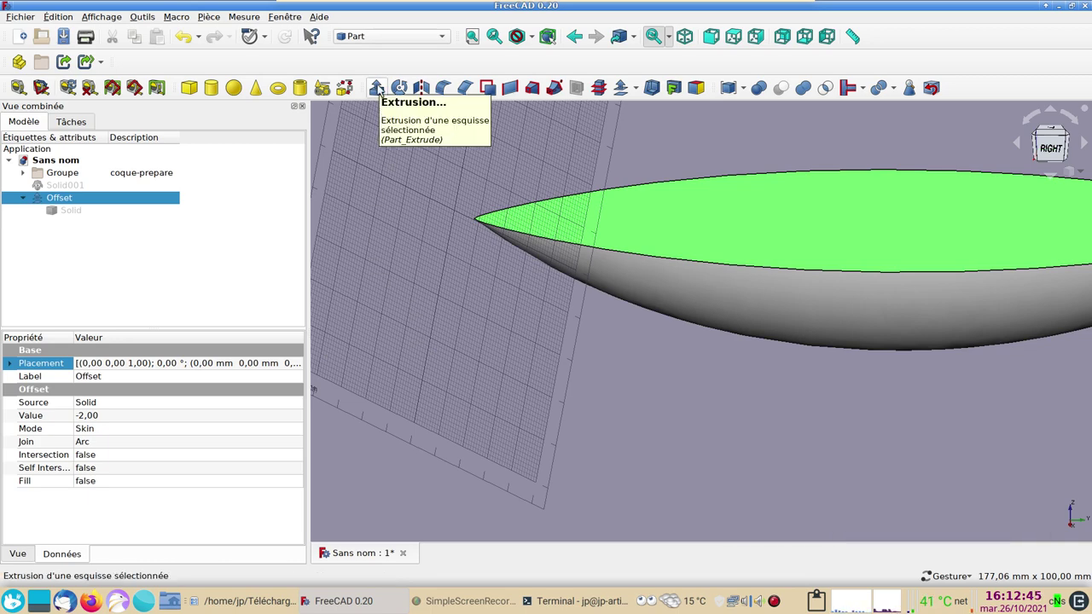
- Attempt a Part extrusion of the hull's top face, then switch to the Draft workbench
{"action": "left_click", "coordinate": [380, 88]}
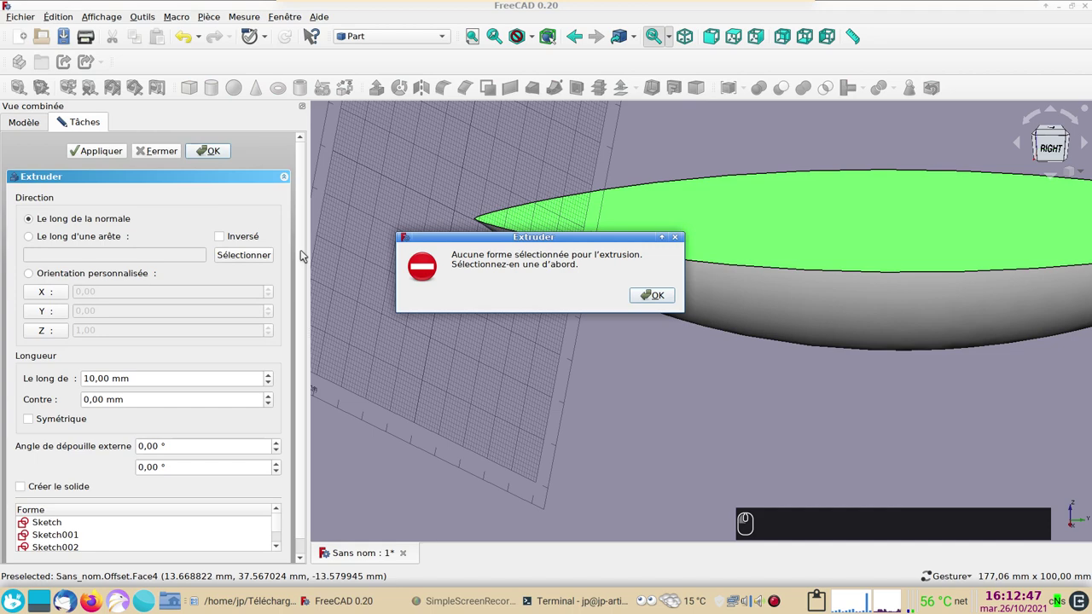
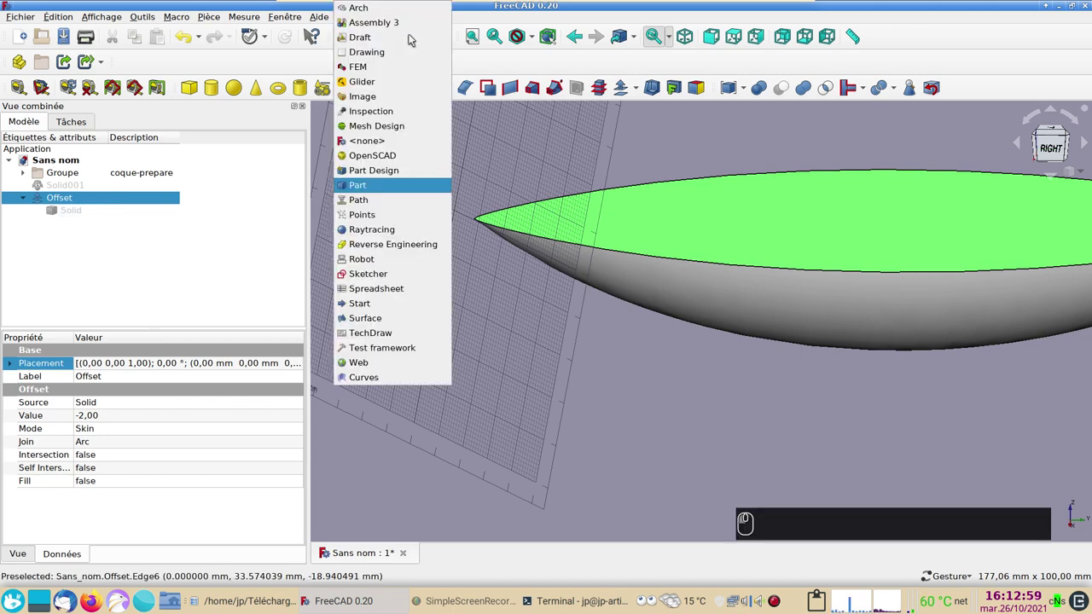
{"action": "left_click", "coordinate": [415, 40]}
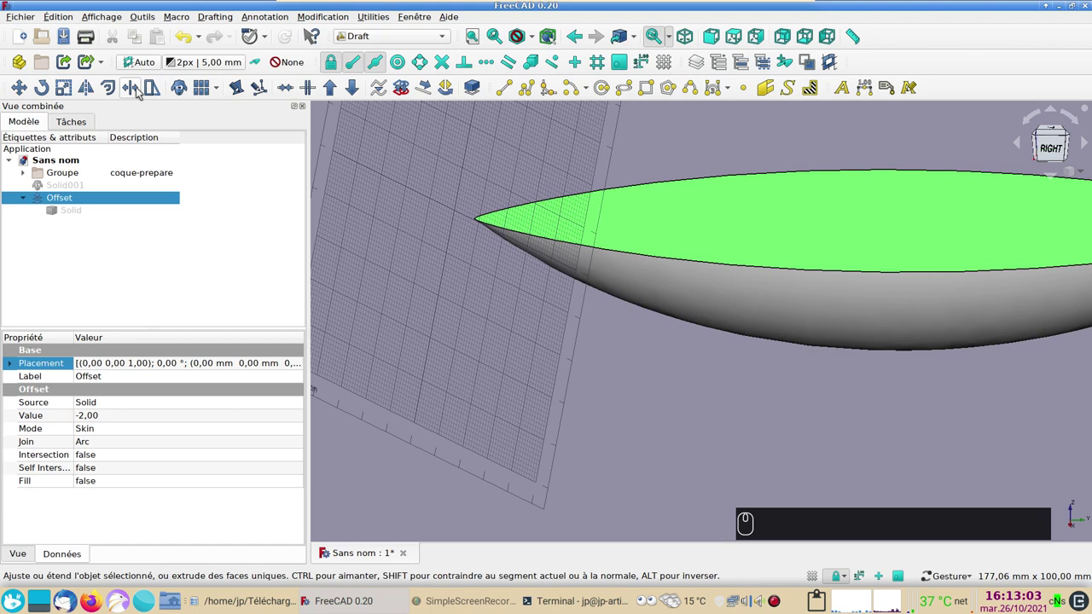
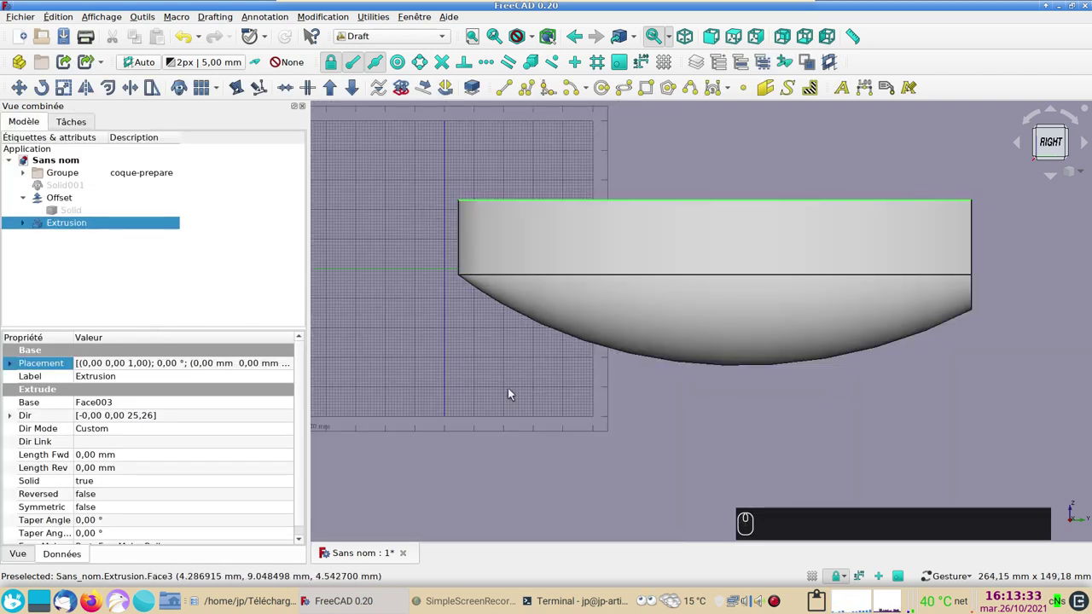
- Extrude the hull's top face upward about 25 mm into a solid block
{"action": "left_click", "coordinate": [559, 419]}
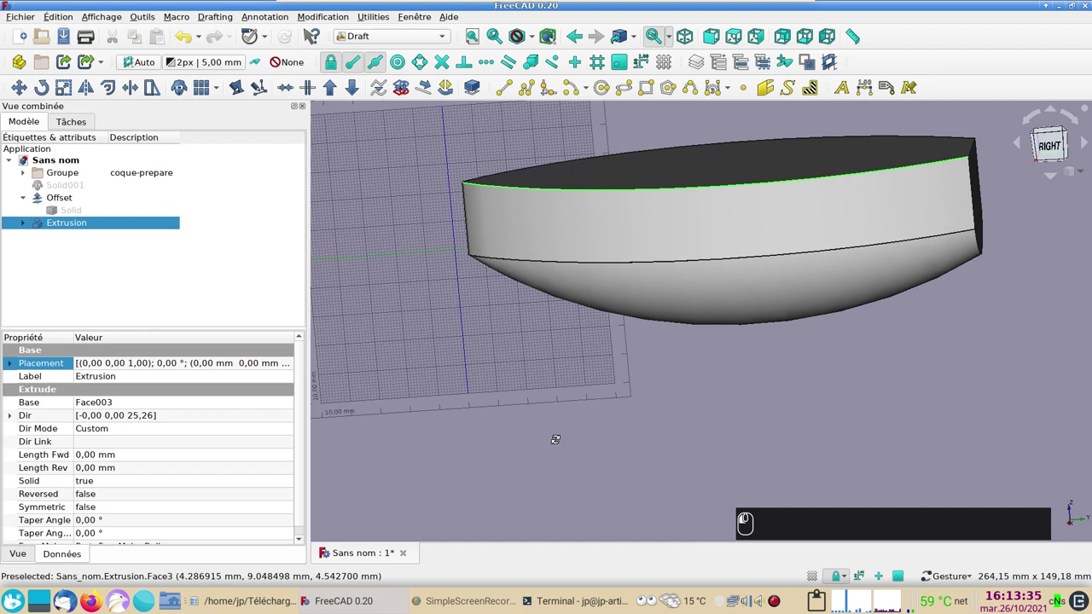
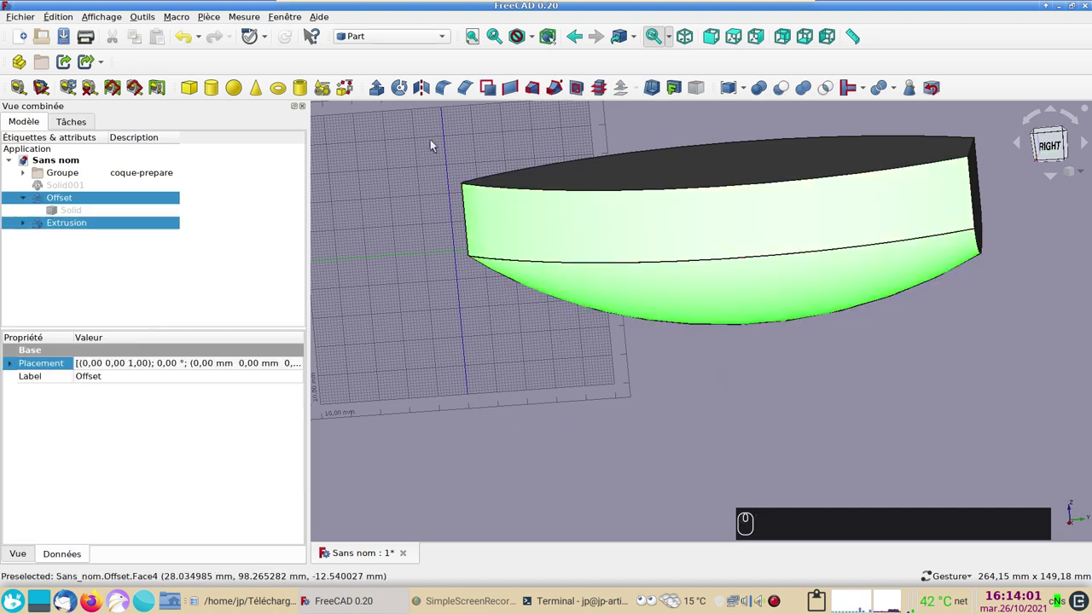
- Fuse the offset skin with the extrusion and make the hull clone visible
{"action": "left_click_drag", "start_coordinate": [804, 96], "coordinate": [546, 395]}
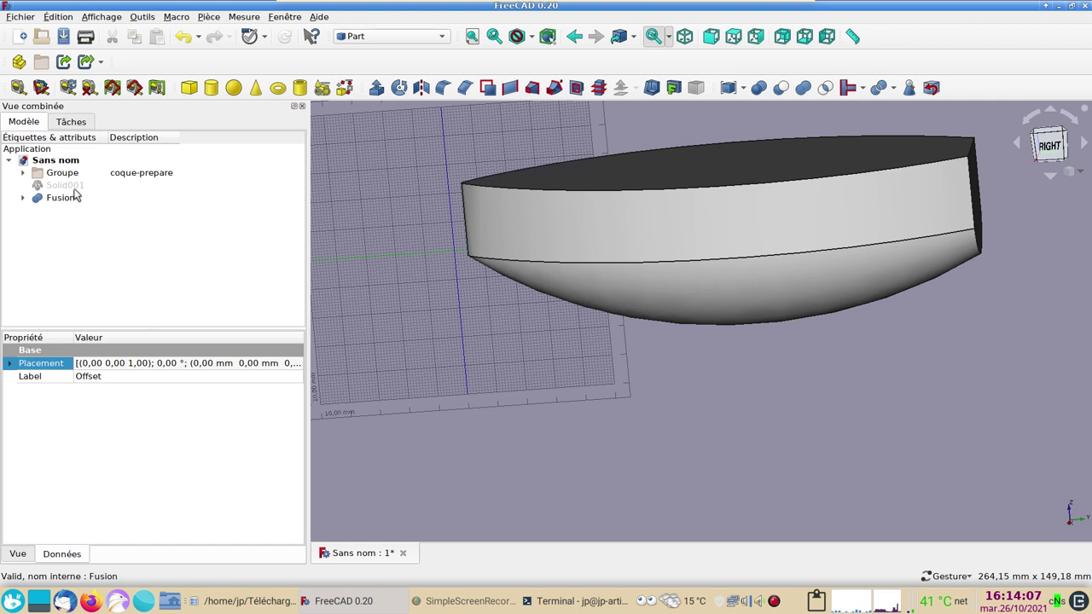
{"action": "left_click", "coordinate": [64, 195]}
{"action": "key", "text": "space"}
{"action": "key", "text": "space"}
{"action": "left_click", "coordinate": [65, 185]}
{"action": "key", "text": "space"}
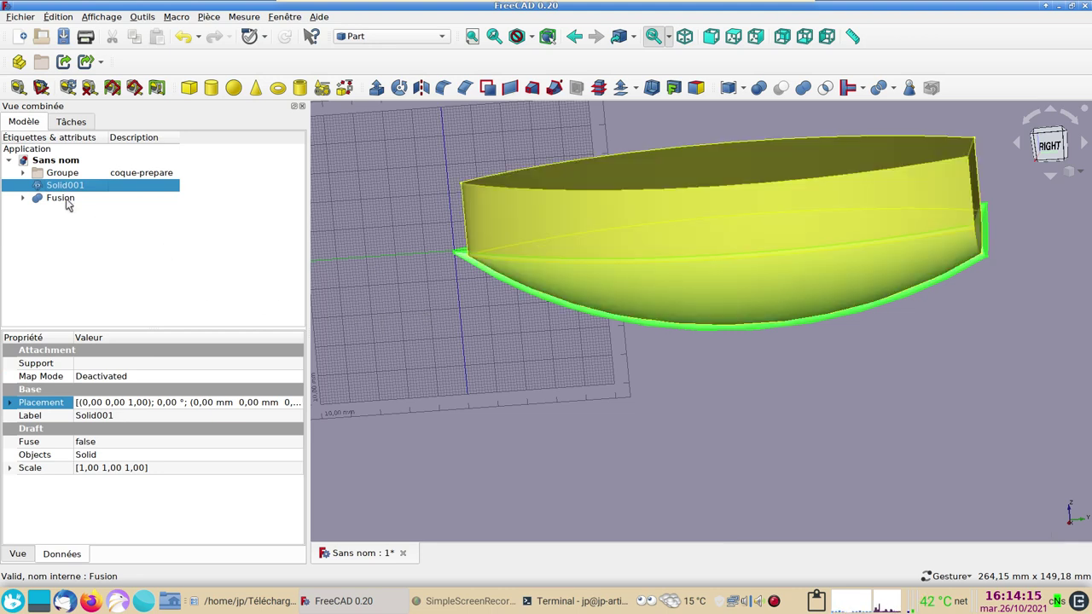
- Cut the fused shape from the hull clone, leaving a hollow thin-walled hull
{"action": "left_click_drag", "start_coordinate": [70, 201], "coordinate": [480, 425]}
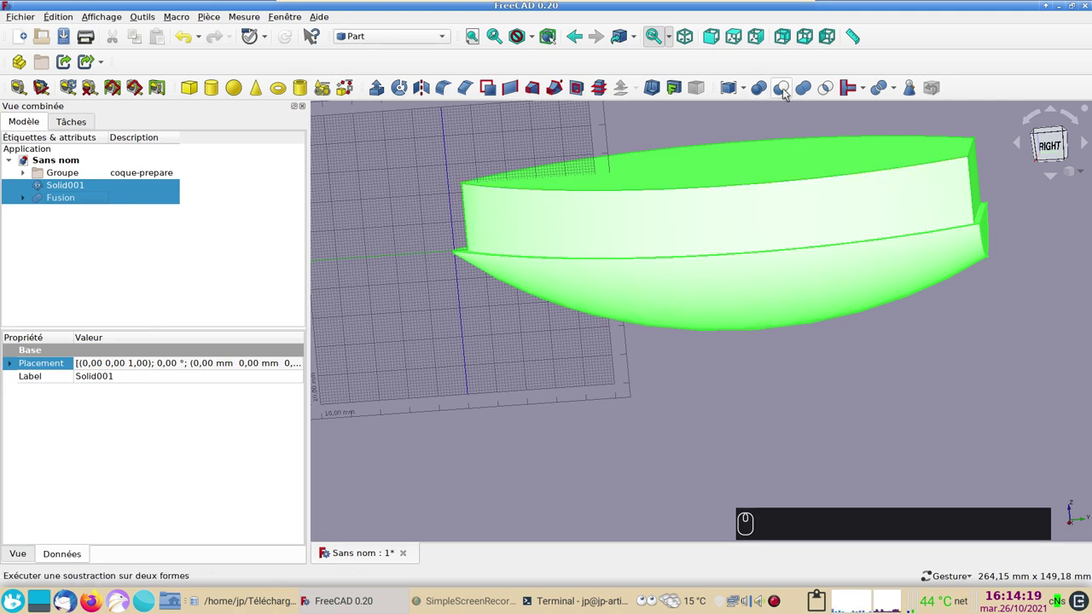
{"action": "left_click", "coordinate": [786, 92]}
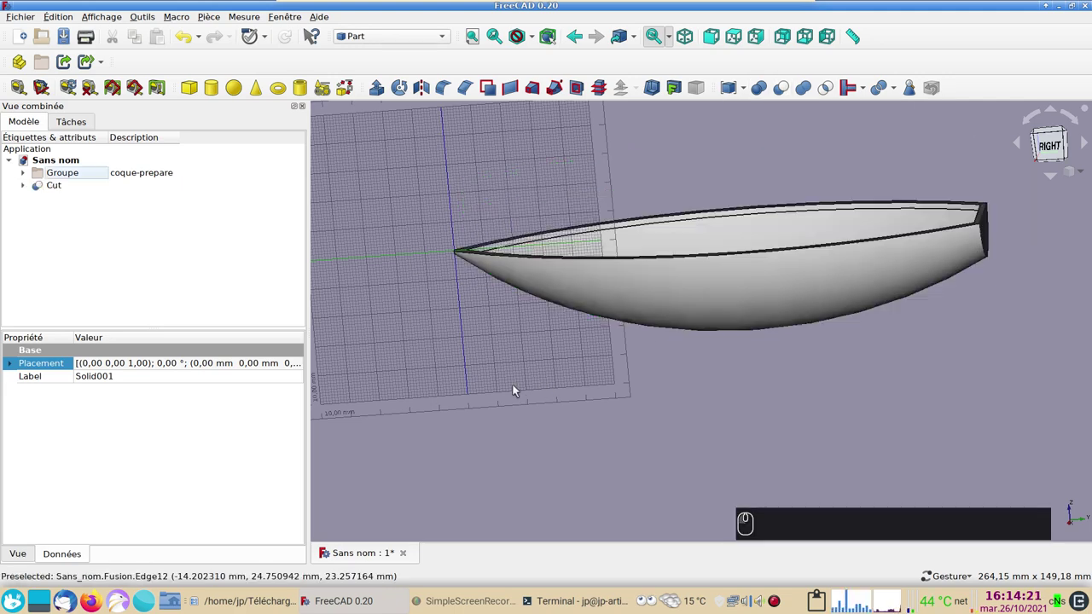
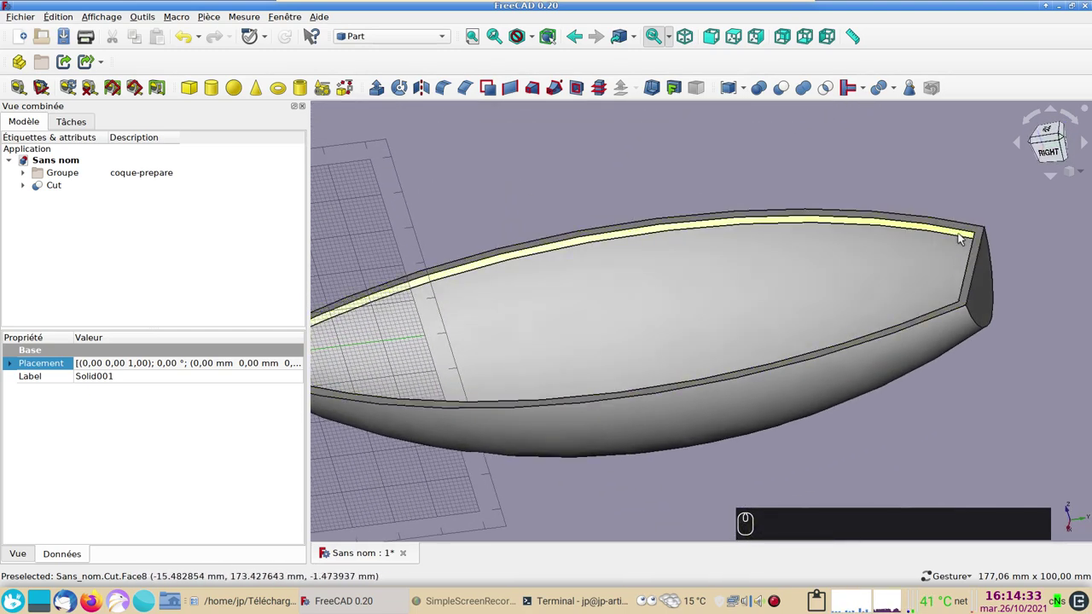
- Set the hollow hull's transparency to 0 in its display properties
{"action": "left_click", "coordinate": [601, 279]}
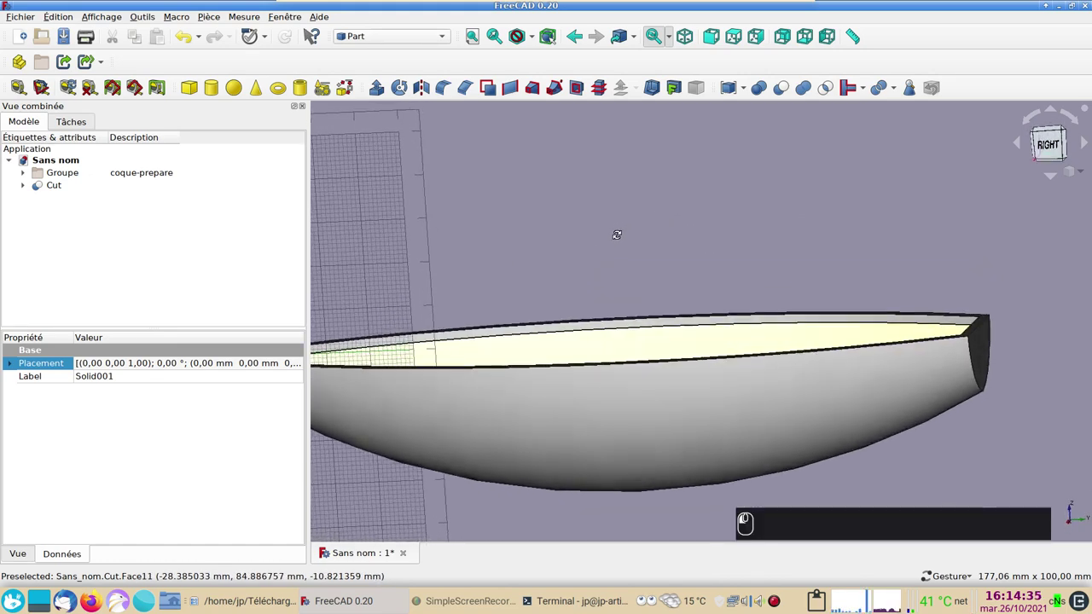
{"action": "left_click", "coordinate": [694, 224]}
{"action": "scroll", "scroll_direction": "down", "scroll_amount": 3}
{"action": "key", "text": "0"}
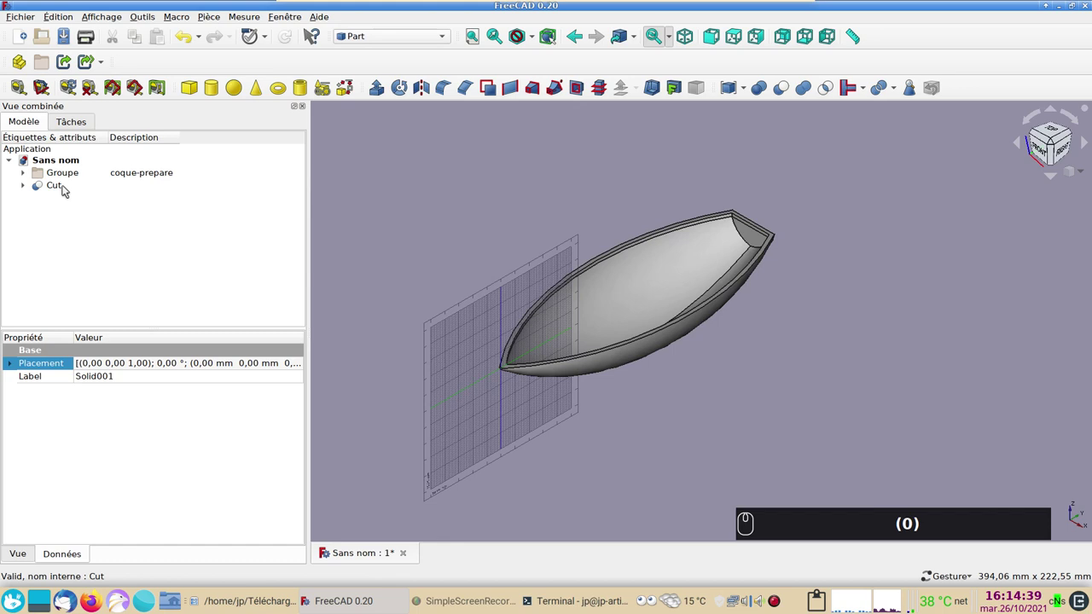
{"action": "left_click", "coordinate": [65, 189]}
{"action": "type", "text": "(0)"}
{"action": "key", "text": "ctrl+d"}
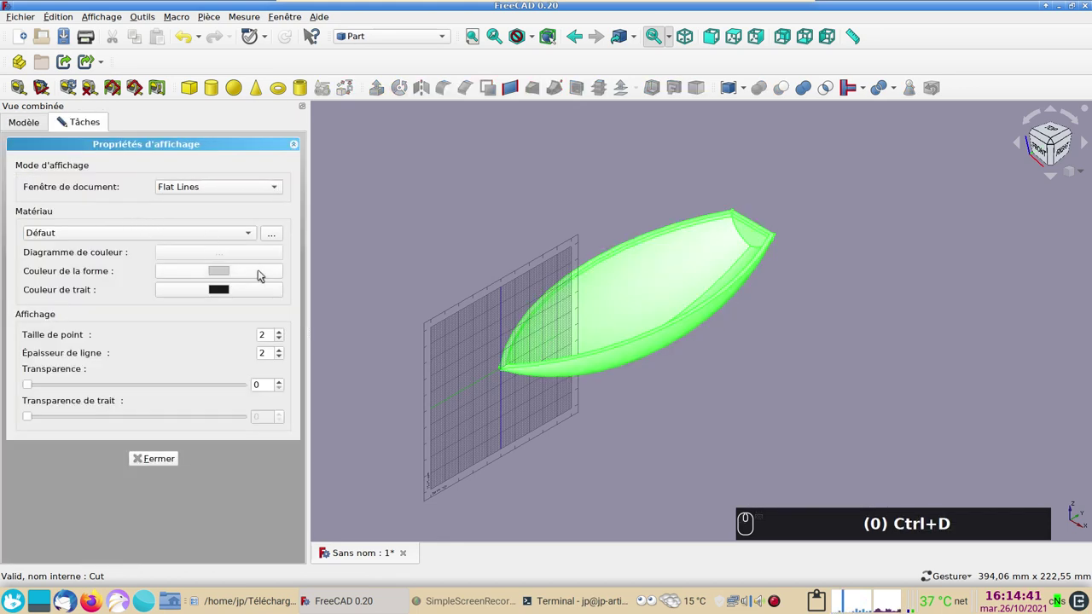
- Pick a blue-violet (#5555ff) shape colour for the hull
{"action": "left_click", "coordinate": [227, 268]}
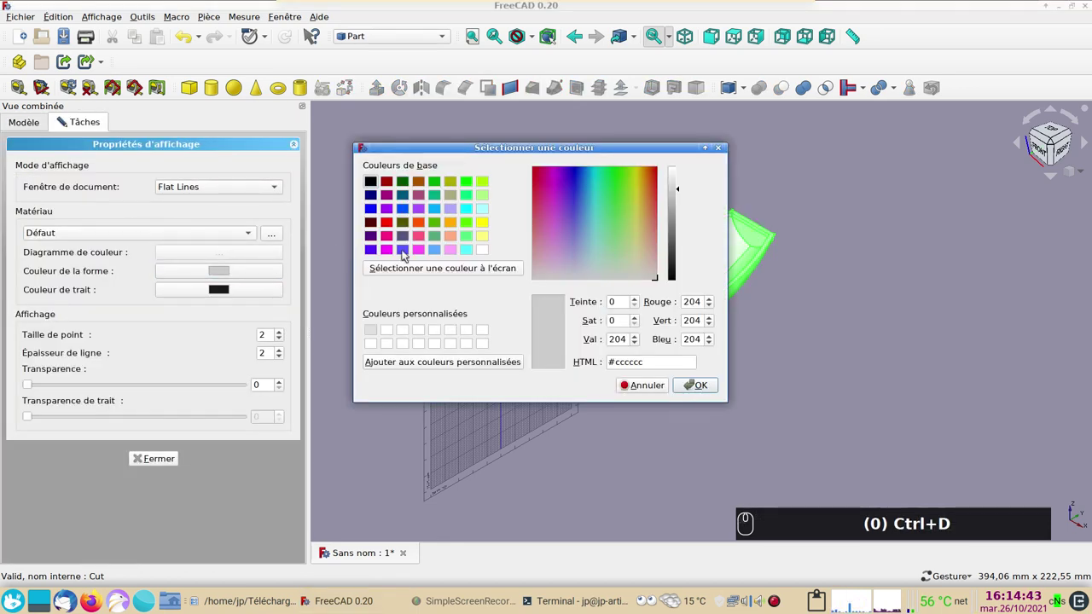
{"action": "left_click_drag", "start_coordinate": [407, 253], "coordinate": [153, 417]}
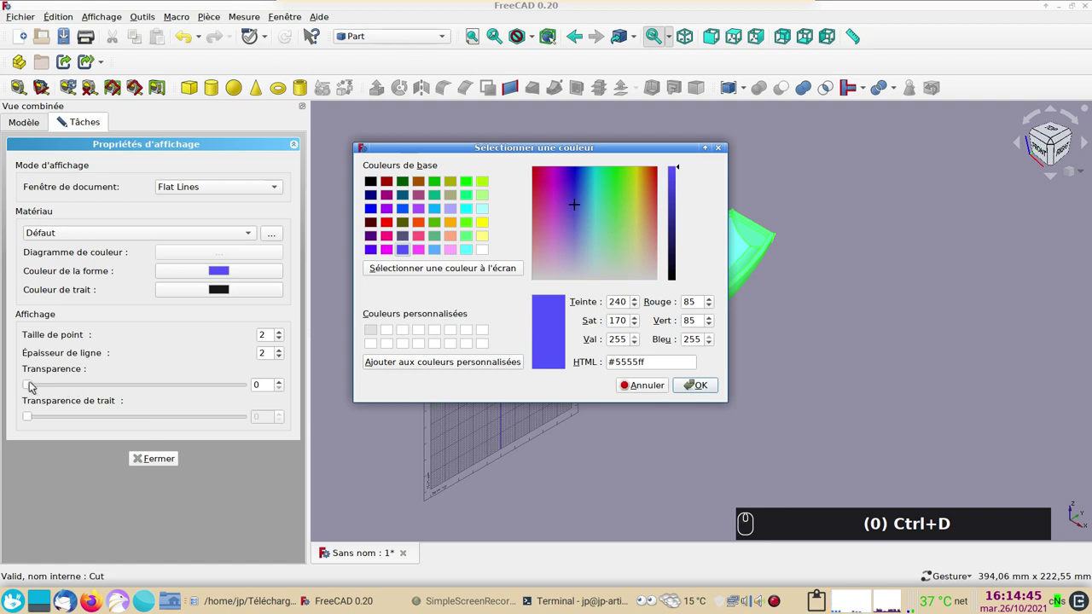
{"action": "left_click_drag", "start_coordinate": [34, 385], "coordinate": [745, 395]}
{"action": "left_click_drag", "start_coordinate": [746, 395], "coordinate": [818, 538]}
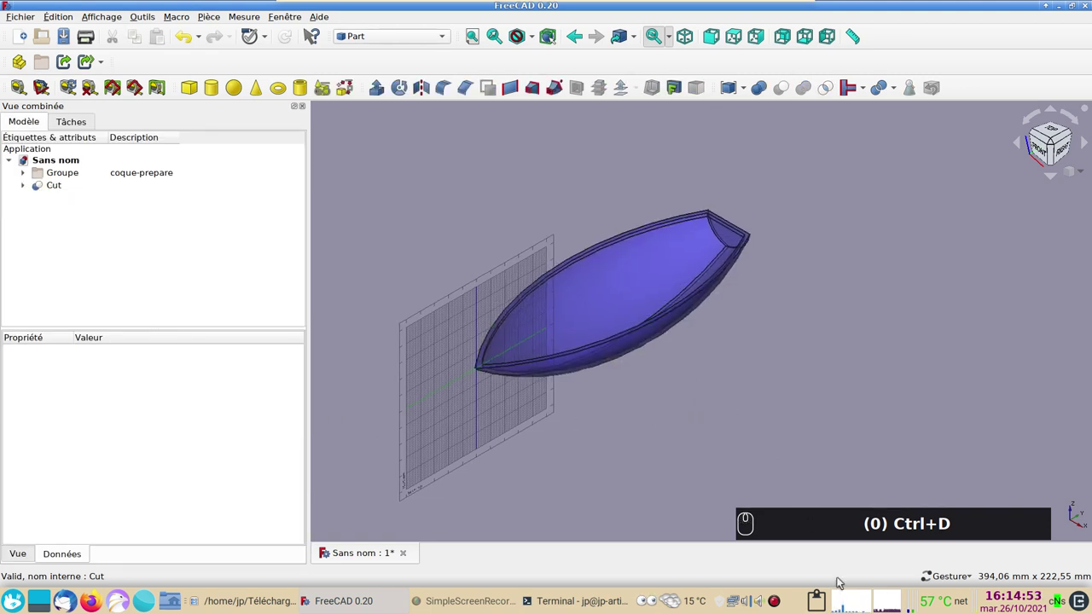
{"action": "middle_click", "coordinate": [782, 600]}
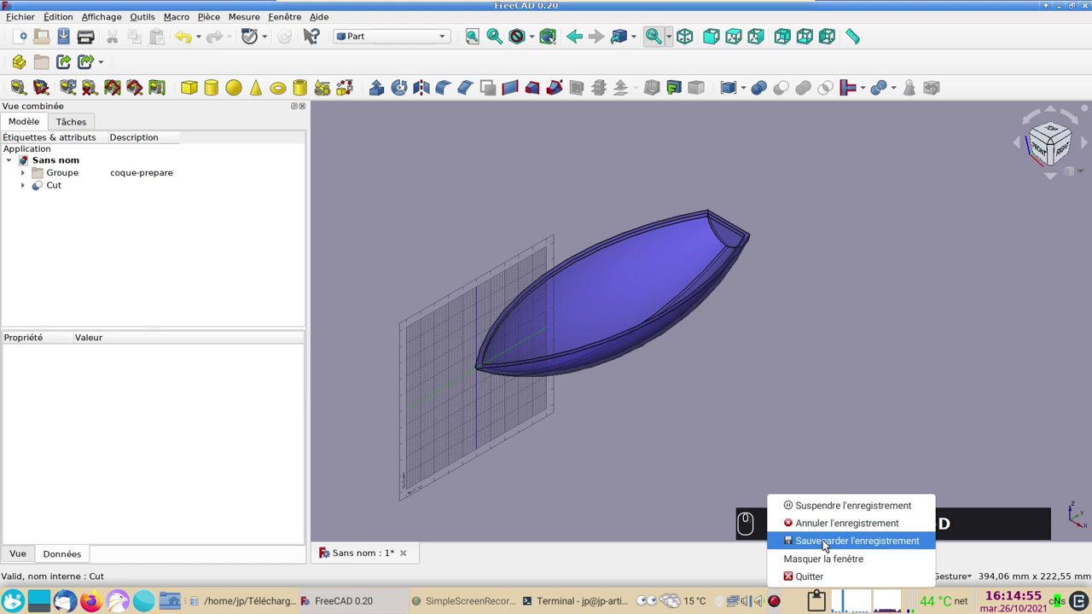
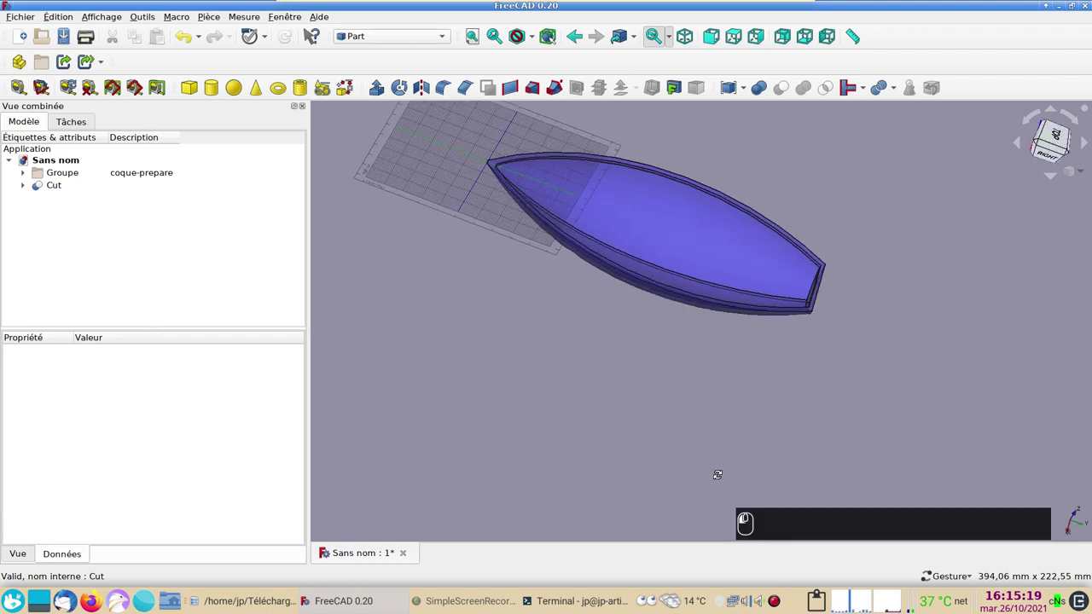
{"action": "left_click_drag", "start_coordinate": [672, 451], "coordinate": [607, 477]}
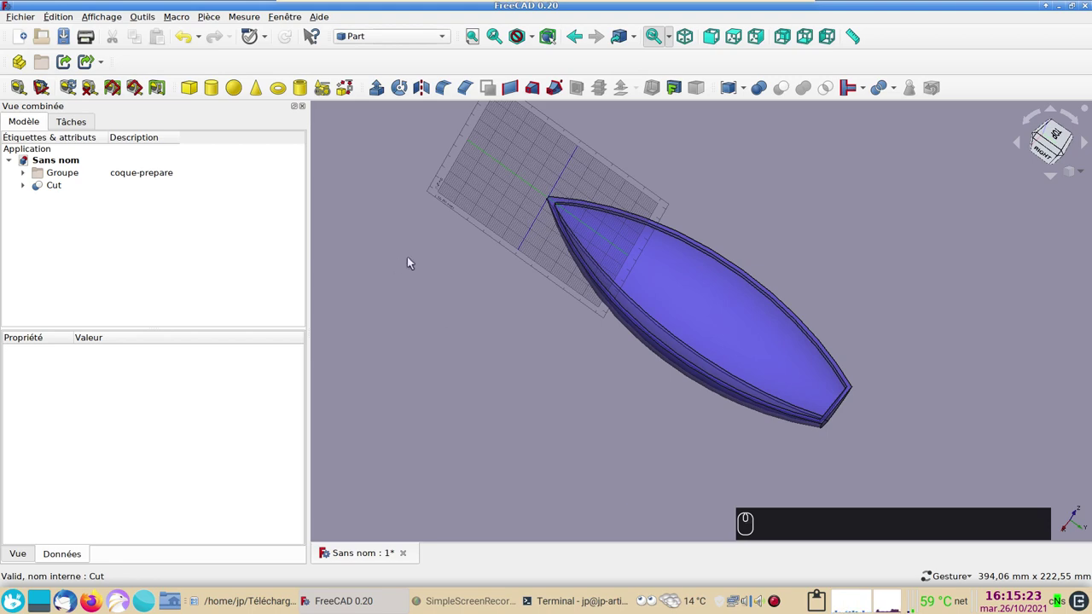
{"action": "left_click_drag", "start_coordinate": [863, 481], "coordinate": [442, 274]}
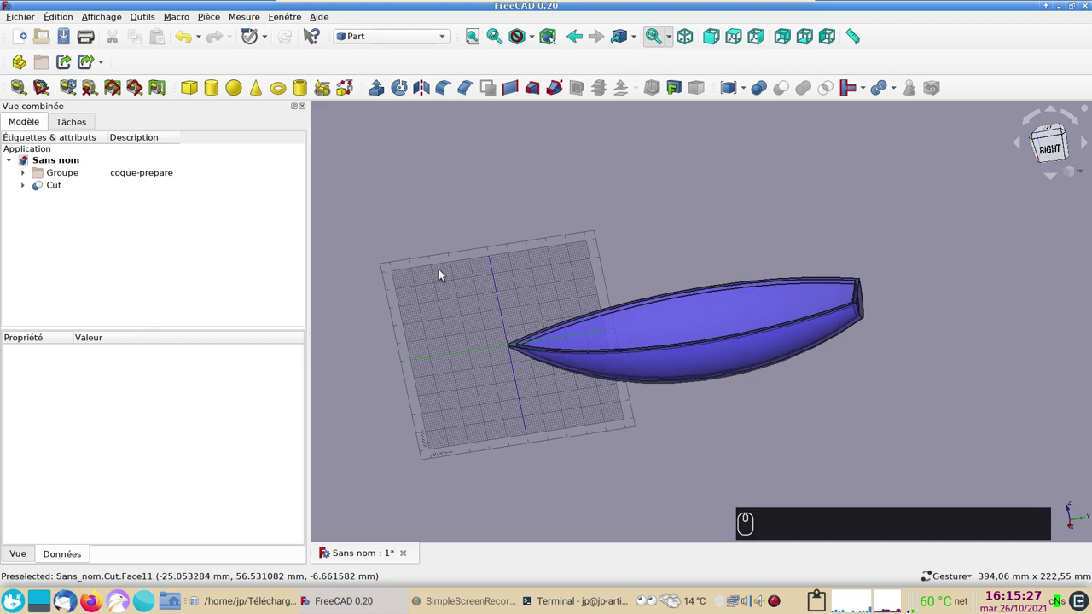
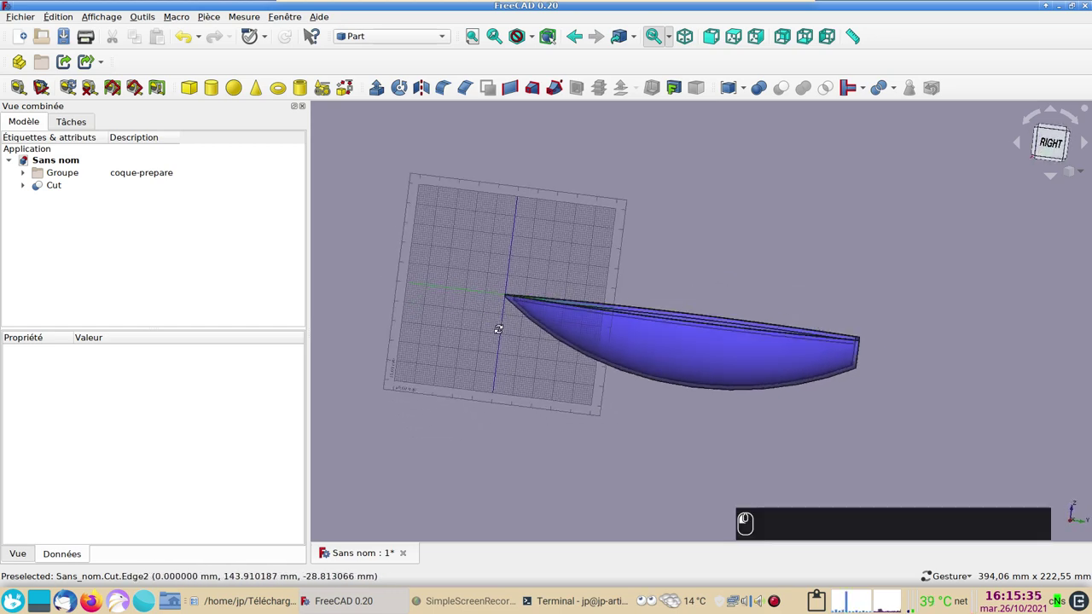
- Start a new Sketcher sketch on the YZ plane and check it against the hull
{"action": "left_click_drag", "start_coordinate": [505, 367], "coordinate": [280, 191]}
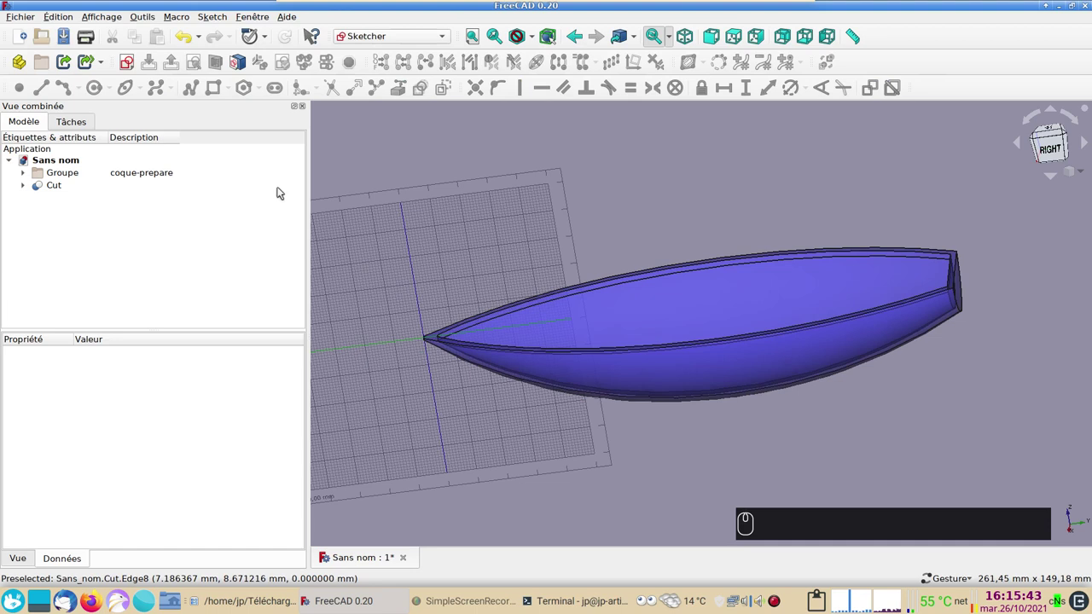
{"action": "left_click_drag", "start_coordinate": [467, 184], "coordinate": [497, 257]}
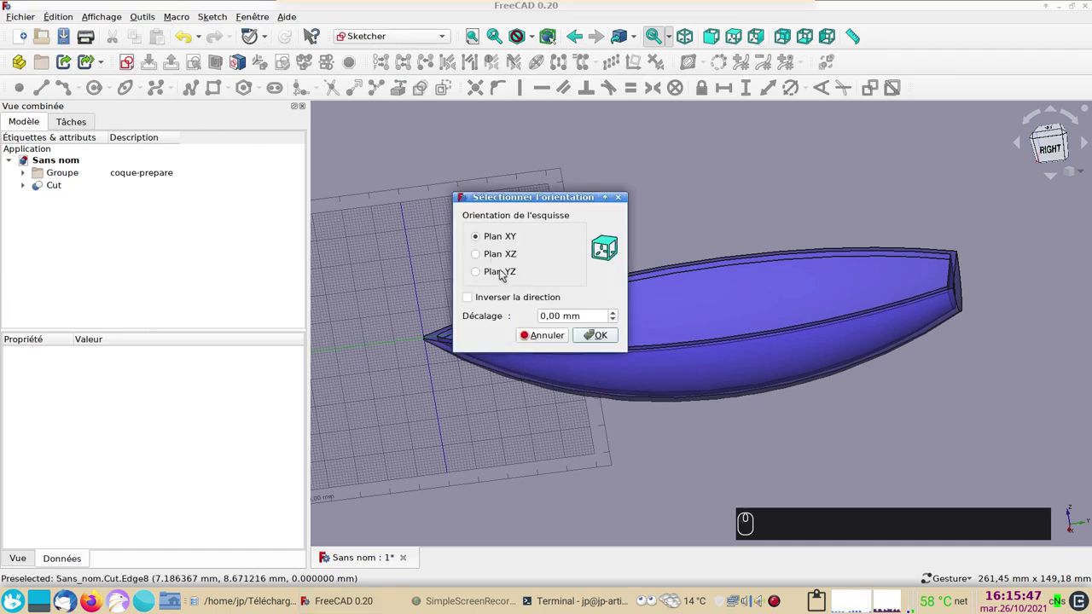
{"action": "left_click_drag", "start_coordinate": [503, 272], "coordinate": [626, 253]}
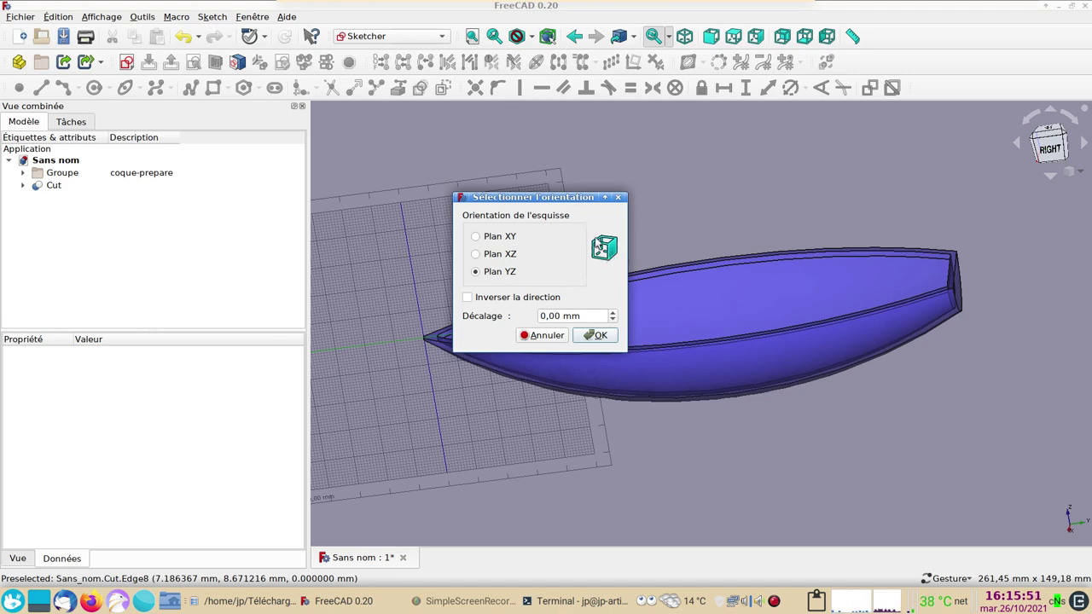
{"action": "left_click", "coordinate": [609, 337]}
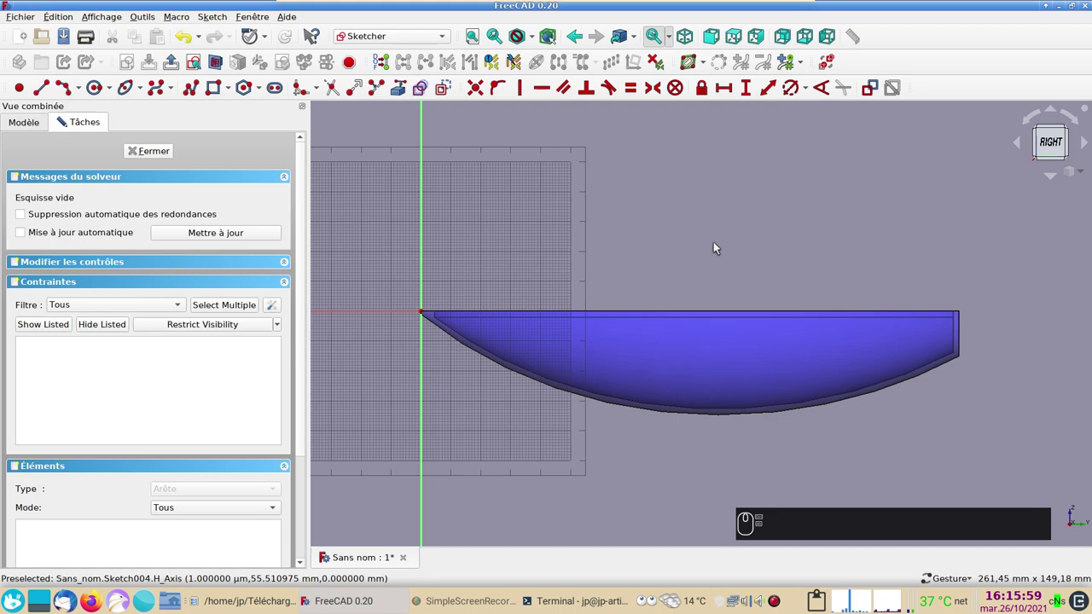
{"action": "left_click_drag", "start_coordinate": [709, 237], "coordinate": [965, 318]}
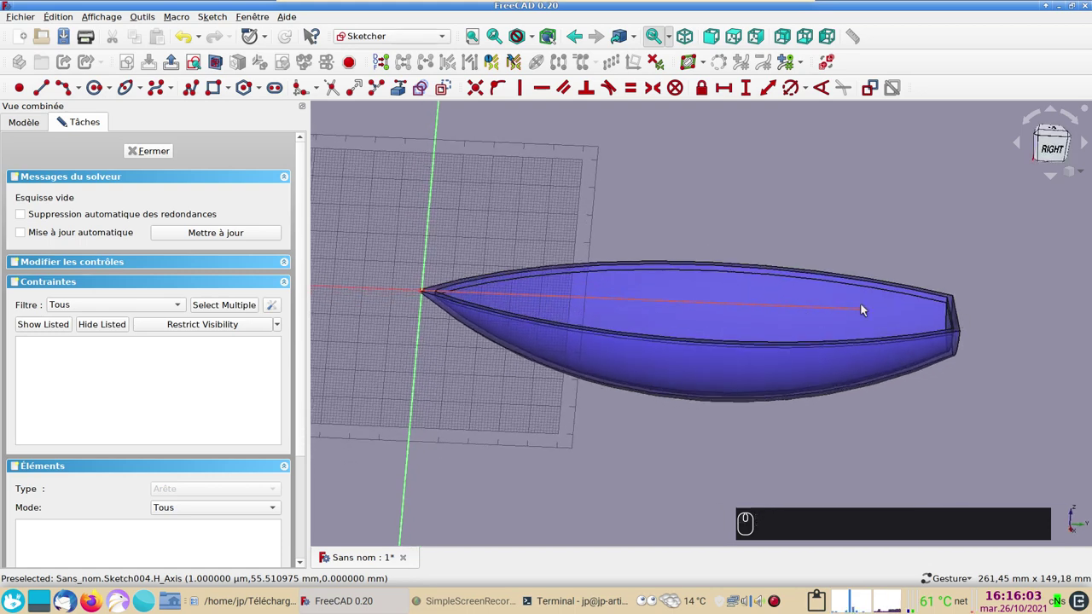
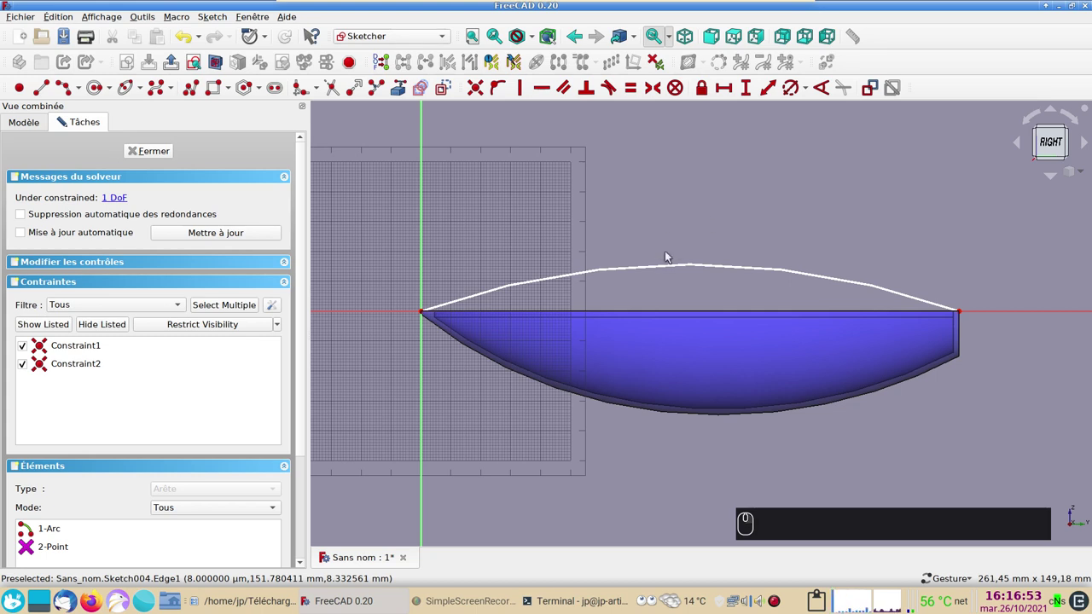
- Constrain the arc spanning the deck ends to a 1000 mm radius
{"action": "left_click", "coordinate": [671, 269]}
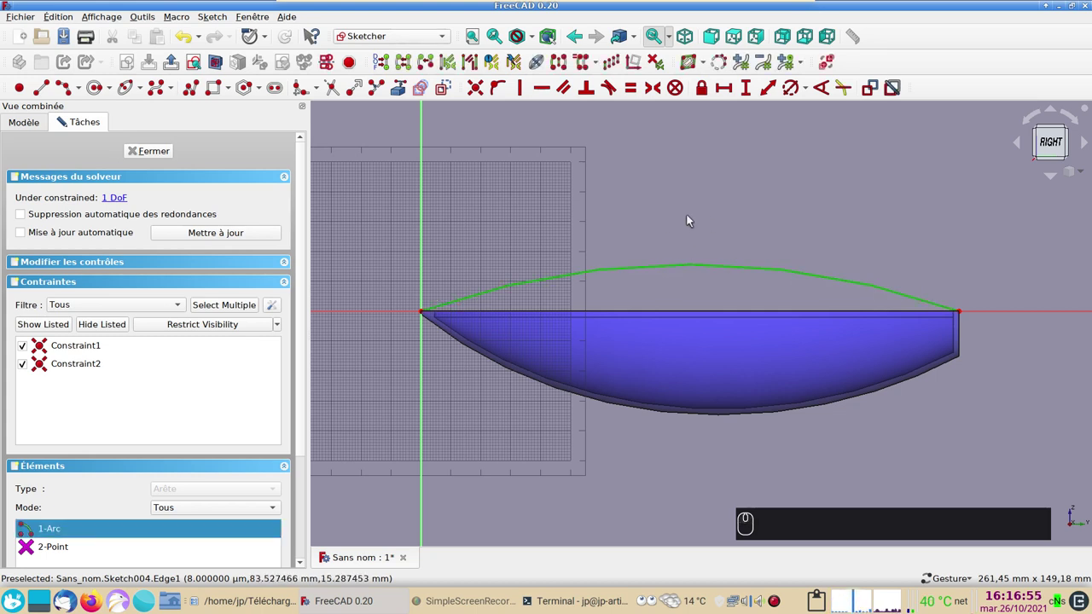
{"action": "left_click", "coordinate": [790, 92]}
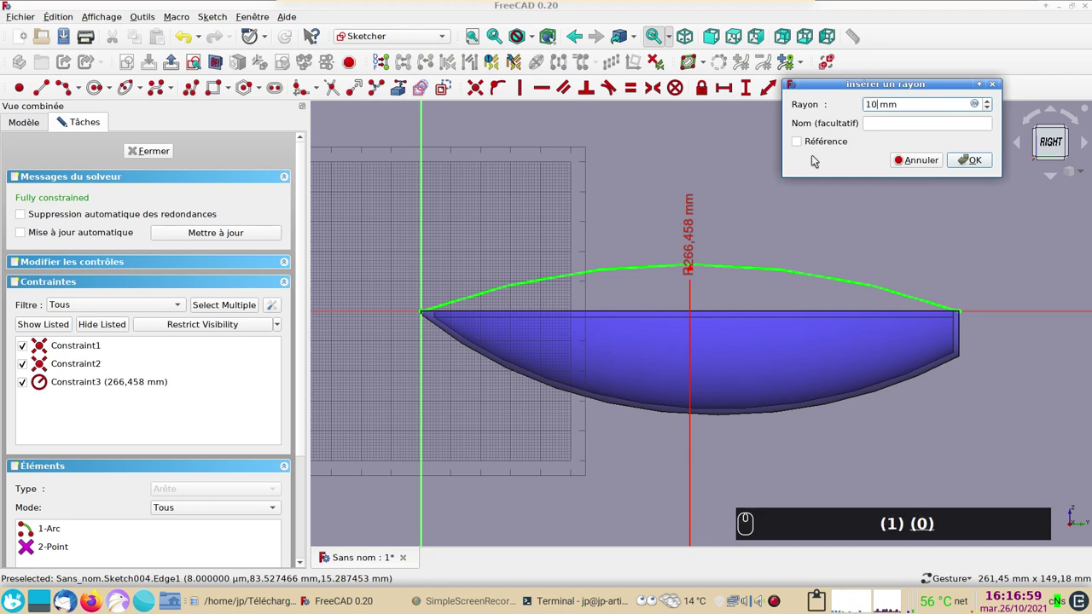
{"action": "type", "text": "(1) (0) (0) (0)"}
{"action": "key", "text": "Return"}
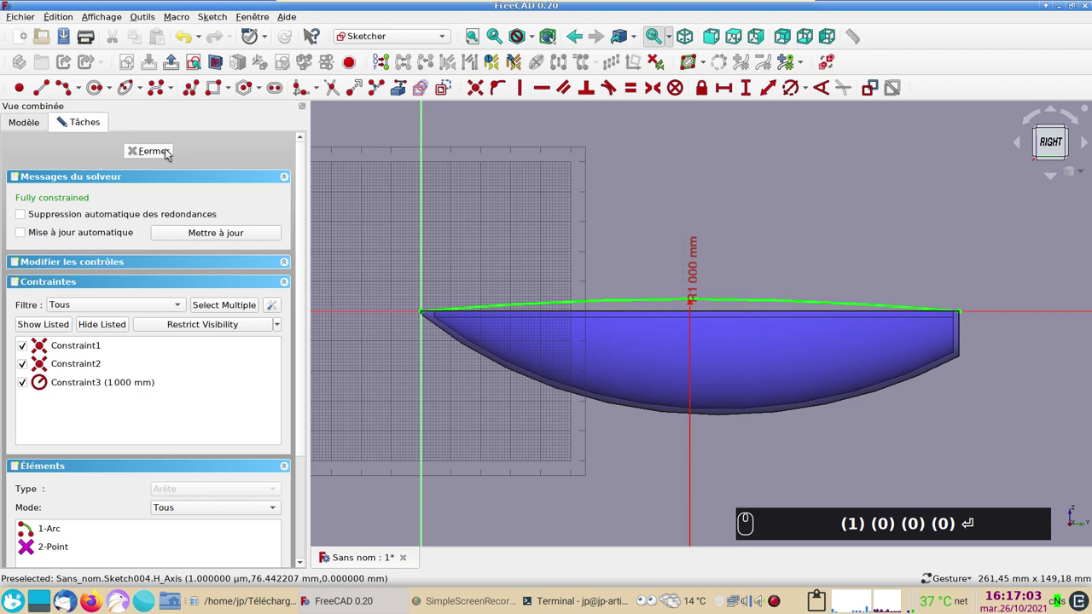
- Close the finished arc sketch, leaving Sketch004 in the model tree
{"action": "left_click_drag", "start_coordinate": [168, 154], "coordinate": [483, 317]}
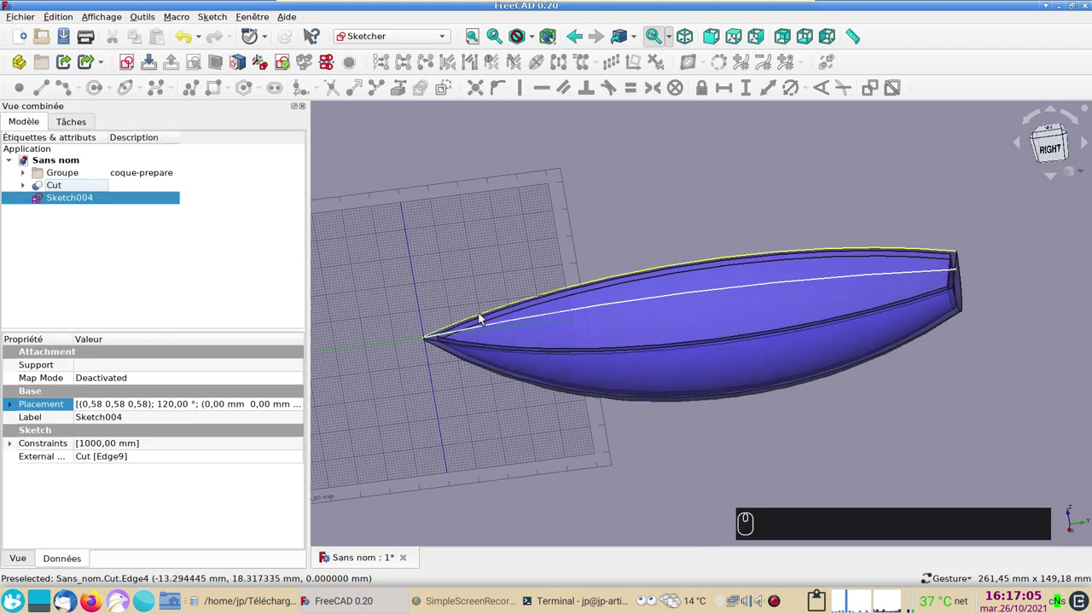
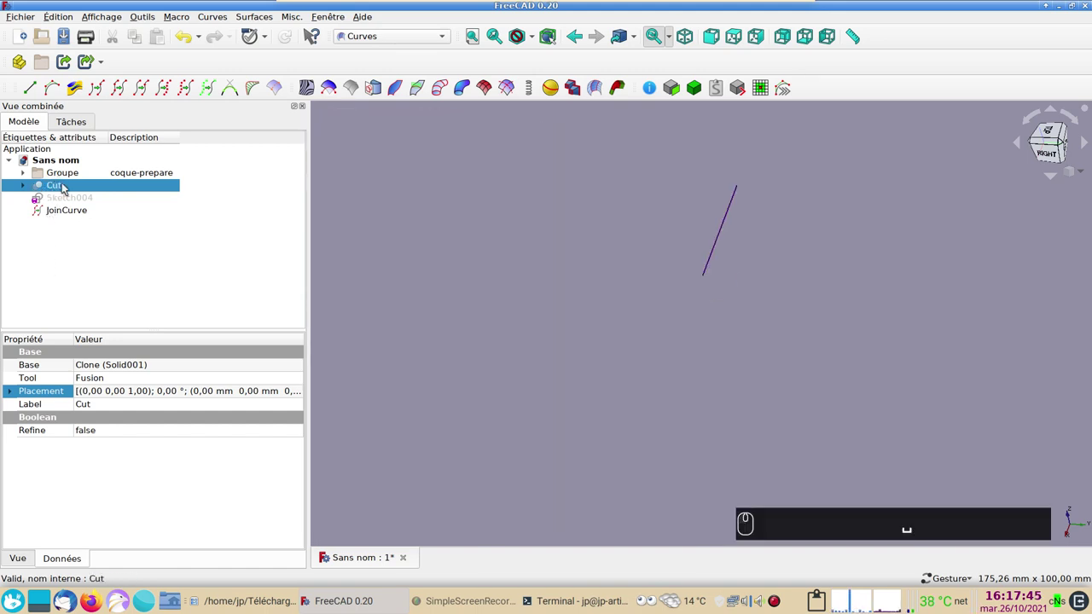
- Set the hull Cut's description to 'coque'
{"action": "key", "text": "space"}
{"action": "left_click_drag", "start_coordinate": [135, 185], "coordinate": [137, 189]}
{"action": "key", "text": "F2"}
{"action": "type", "text": "coque"}
{"action": "key", "text": "Return"}
{"action": "key", "text": "space"}
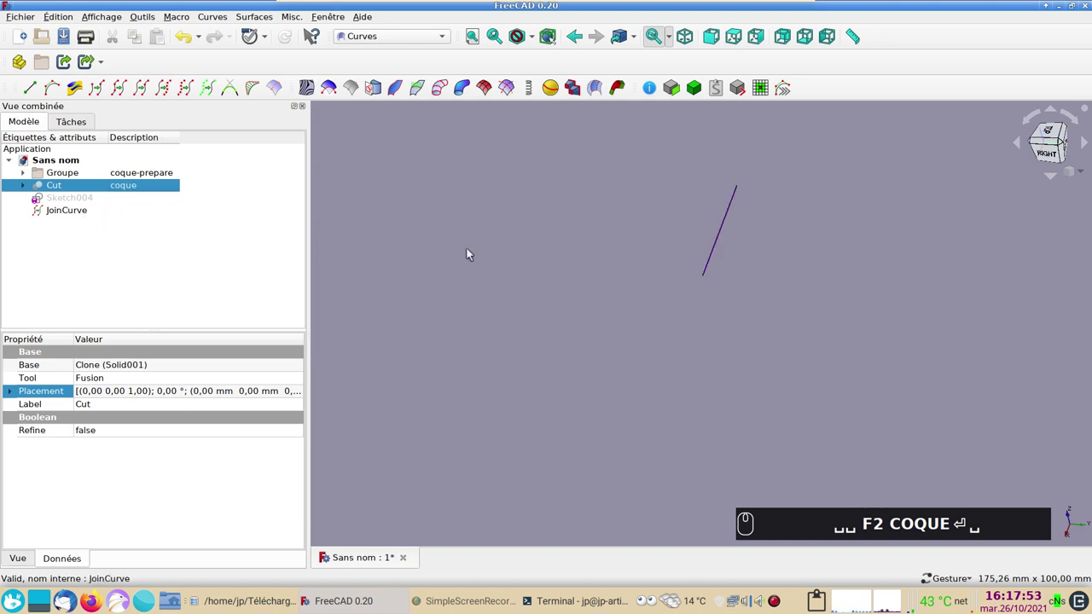
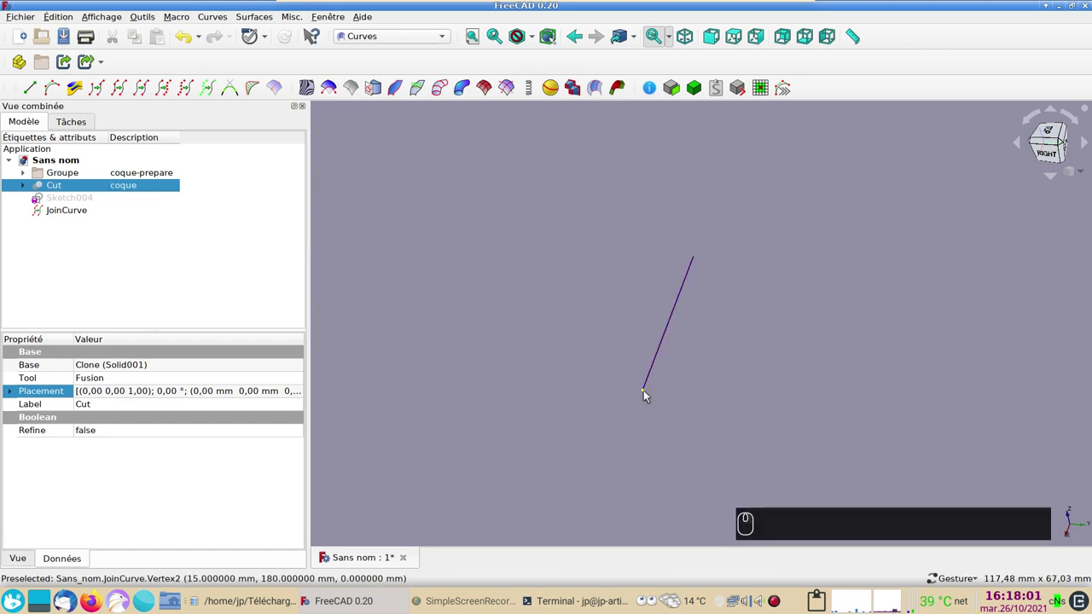
- Split the joined deck-edge curve at its 50% midpoint
{"action": "left_click_drag", "start_coordinate": [650, 395], "coordinate": [860, 369]}
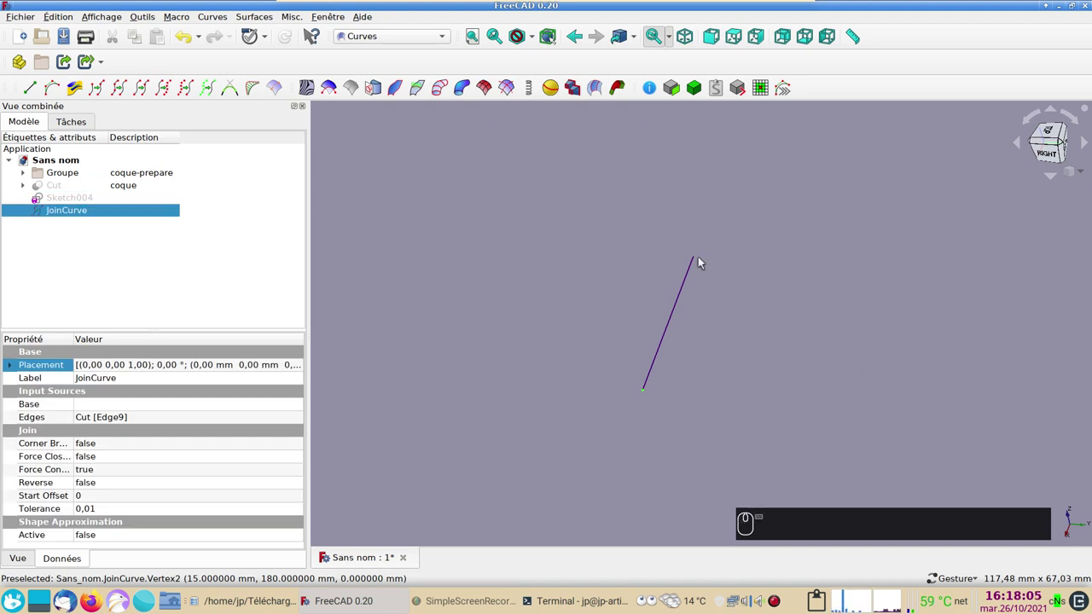
{"action": "left_click", "coordinate": [699, 260]}
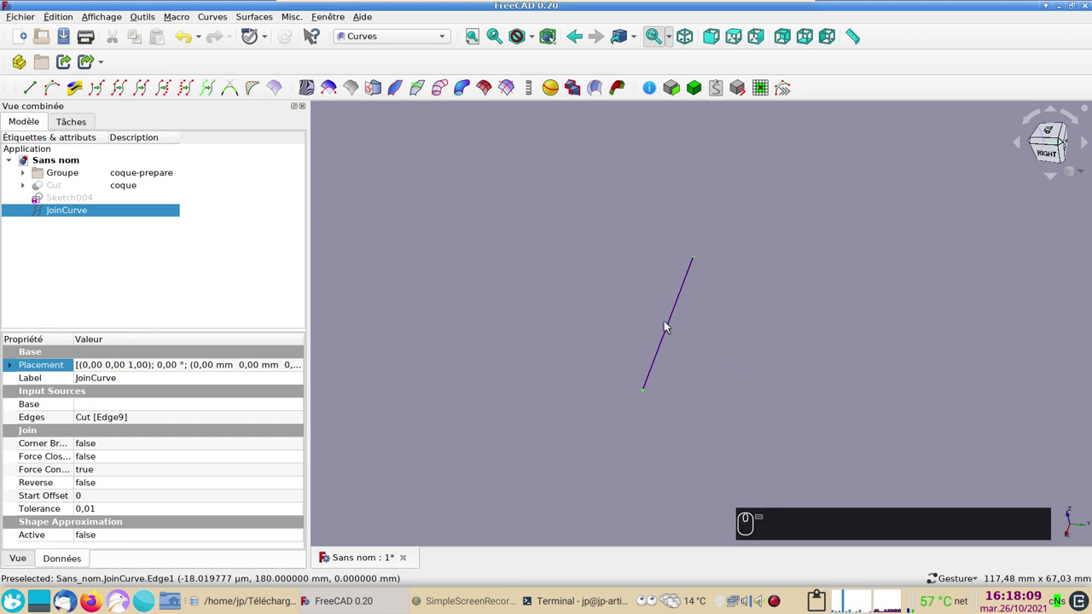
{"action": "left_click", "coordinate": [674, 328]}
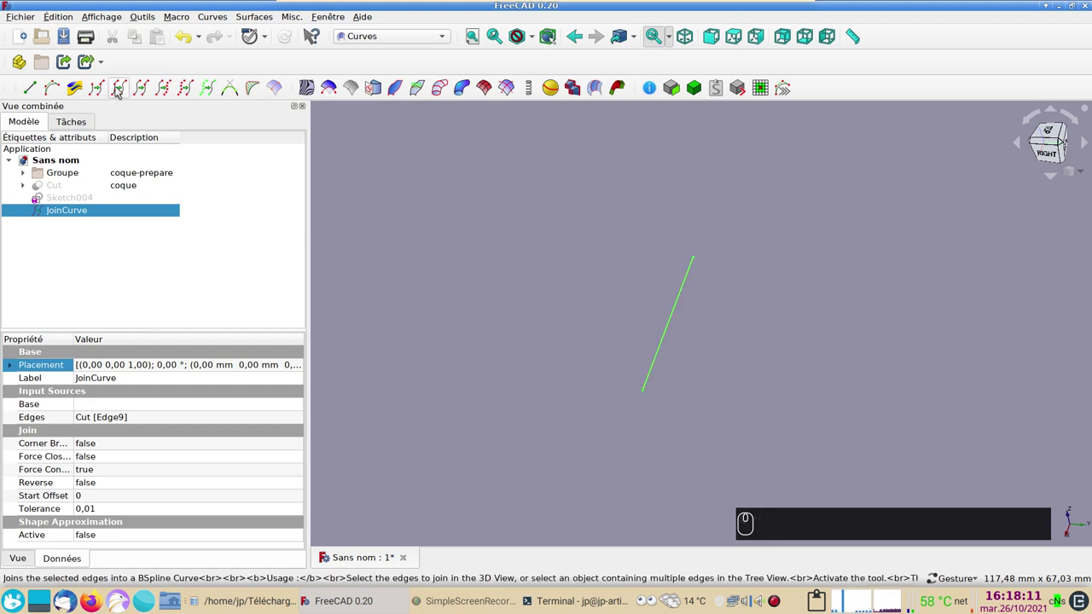
{"action": "left_click", "coordinate": [143, 89]}
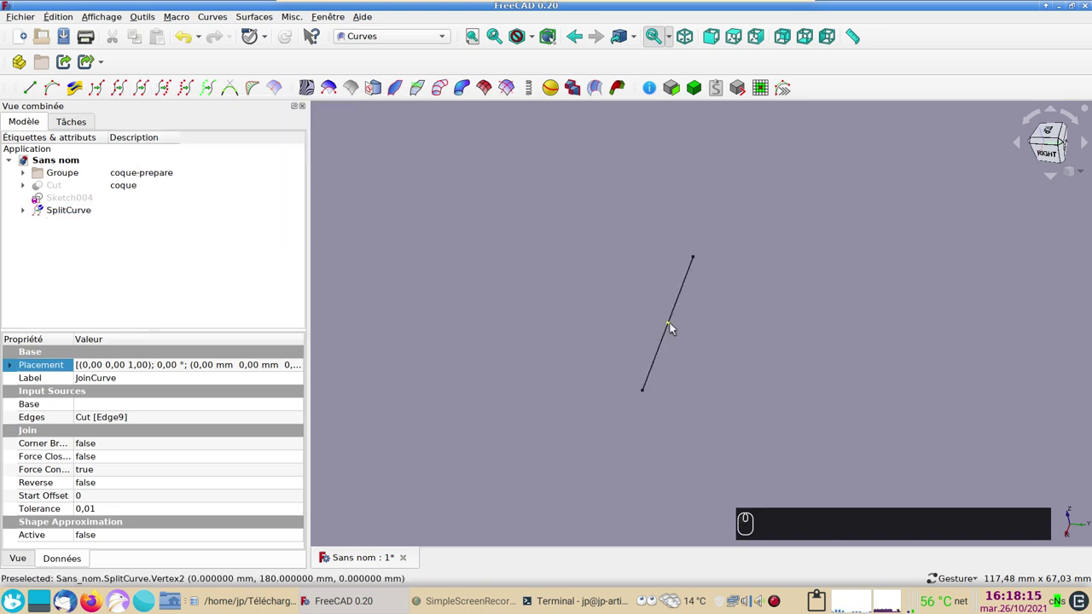
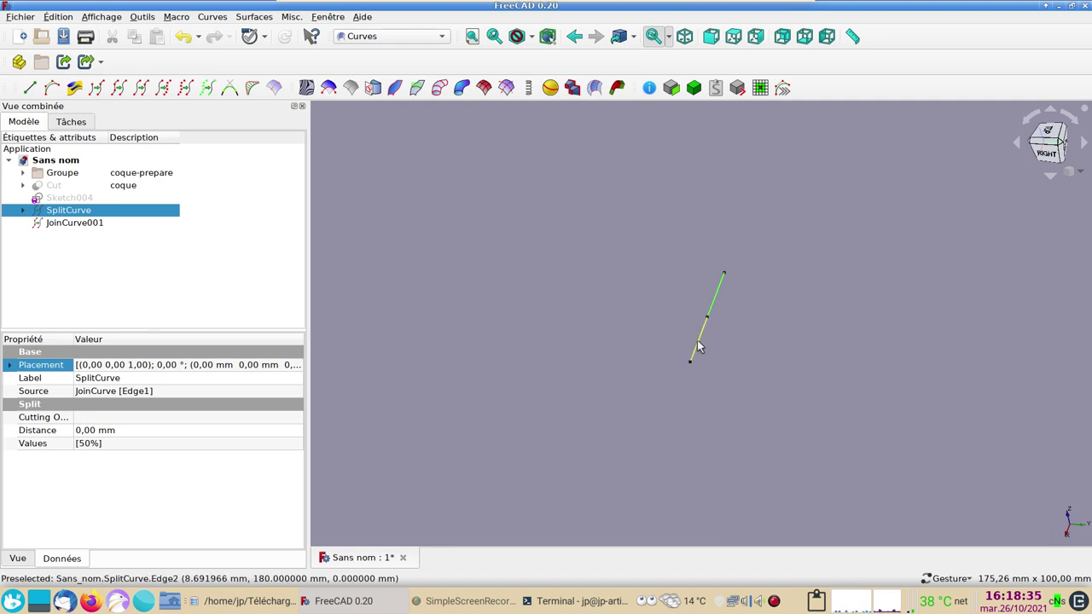
- Join one half of the split into JoinCurve001 and hide the SplitCurve
{"action": "left_click", "coordinate": [700, 344]}
{"action": "key", "text": "space"}
{"action": "left_click_drag", "start_coordinate": [733, 347], "coordinate": [123, 189]}
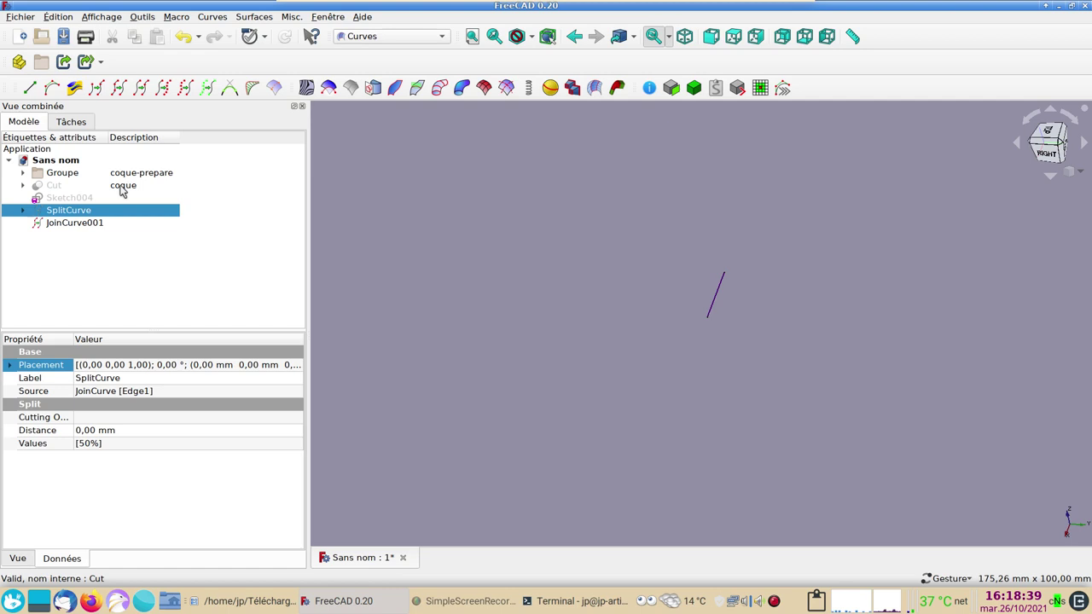
{"action": "left_click_drag", "start_coordinate": [124, 190], "coordinate": [151, 182]}
{"action": "key", "text": "space"}
{"action": "key", "text": "space"}
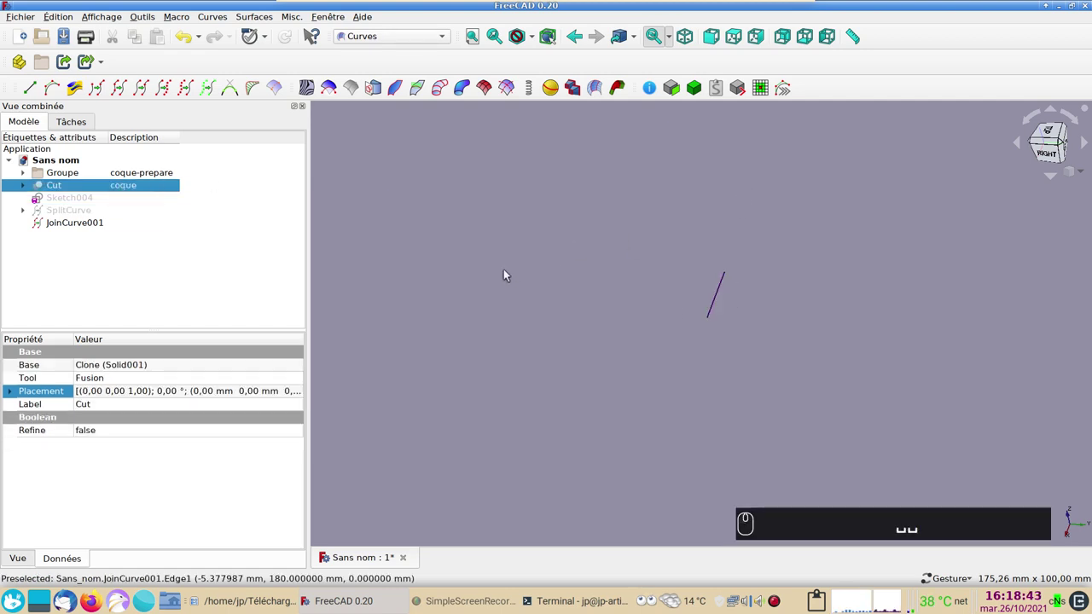
- Make JoinCurve002 from the short bow edge of the hull and hide the hull
{"action": "key", "text": "space"}
{"action": "left_click", "coordinate": [725, 217]}
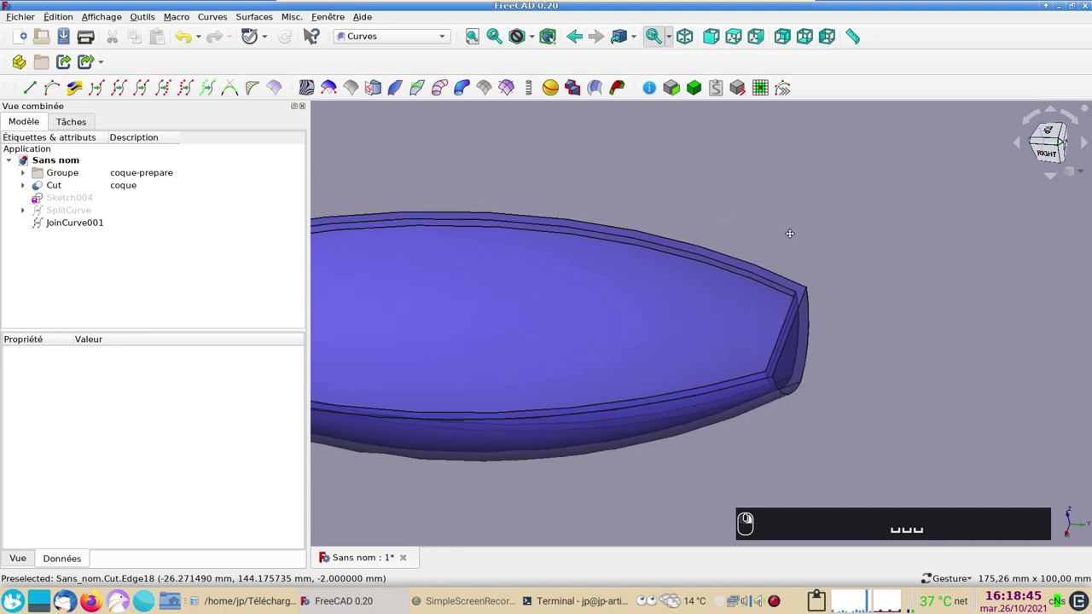
{"action": "left_click", "coordinate": [760, 265]}
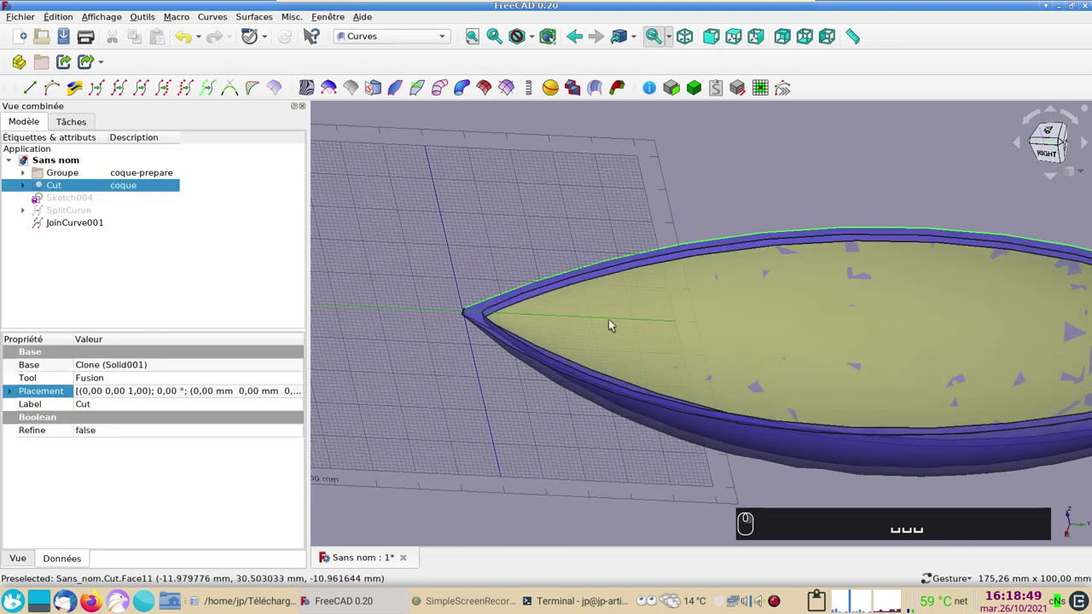
{"action": "left_click", "coordinate": [420, 344]}
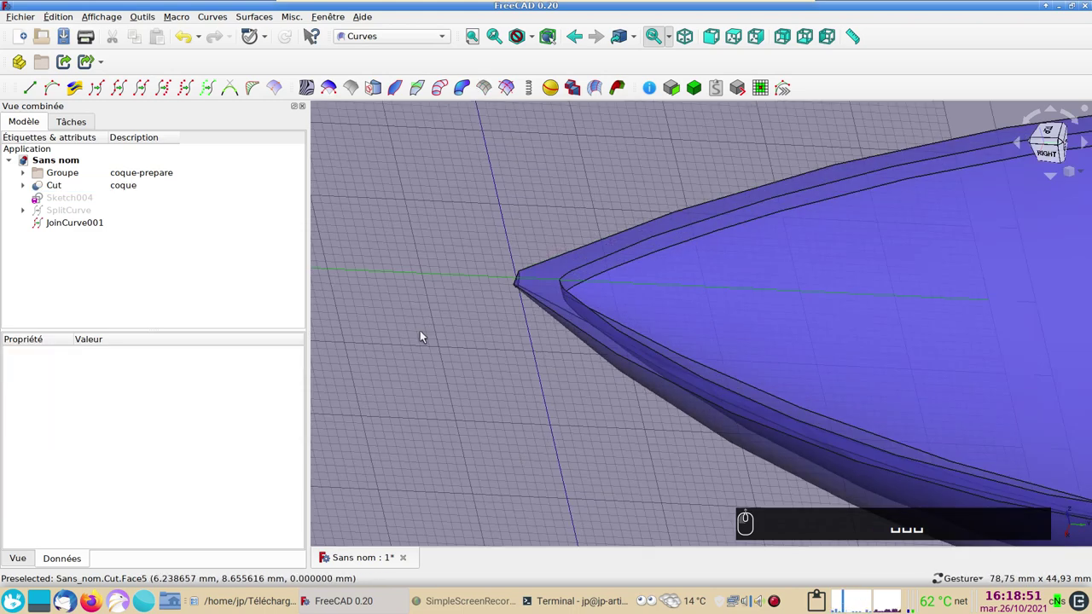
{"action": "left_click", "coordinate": [427, 335]}
{"action": "left_click_drag", "start_coordinate": [562, 245], "coordinate": [629, 316]}
{"action": "left_click_drag", "start_coordinate": [626, 317], "coordinate": [122, 91]}
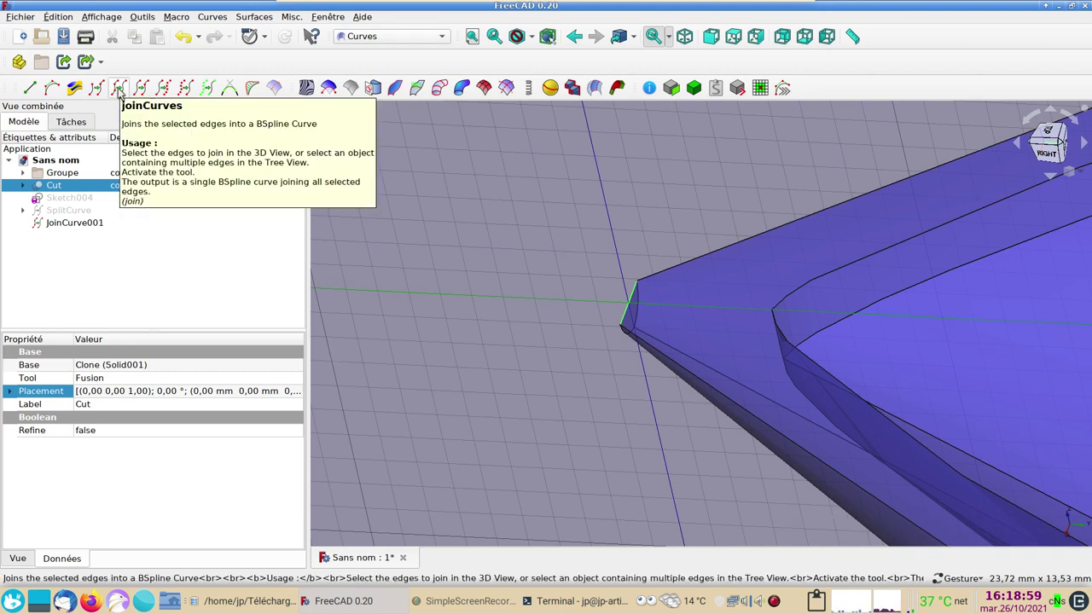
{"action": "left_click_drag", "start_coordinate": [122, 90], "coordinate": [173, 204]}
{"action": "key", "text": "space"}
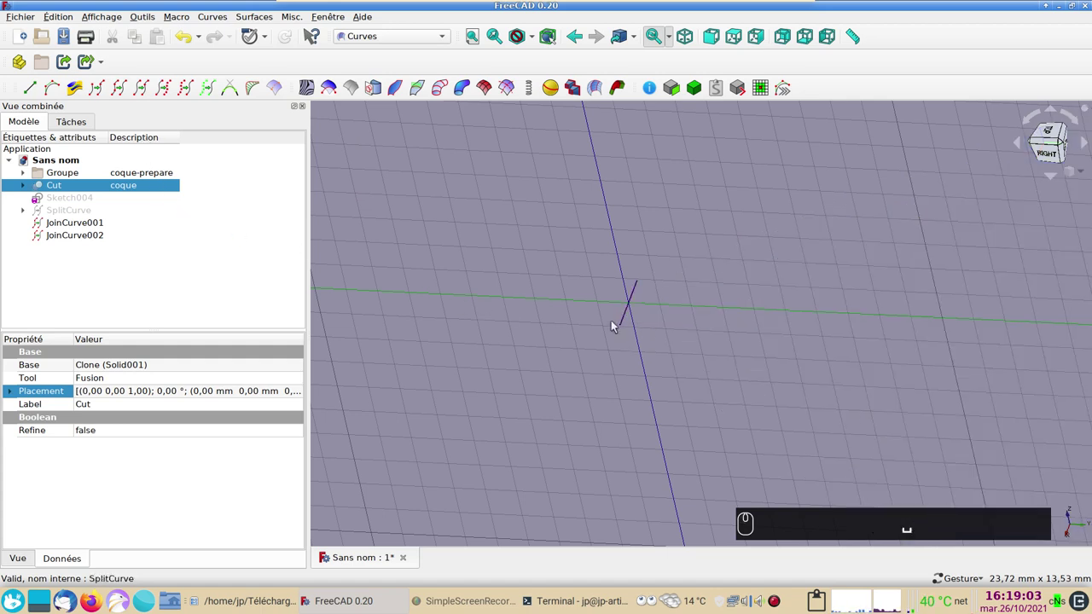
- Split the bow curve into SplitCurve001 and join one half into JoinCurve003
{"action": "left_click_drag", "start_coordinate": [626, 330], "coordinate": [644, 283]}
{"action": "left_click_drag", "start_coordinate": [645, 283], "coordinate": [644, 330]}
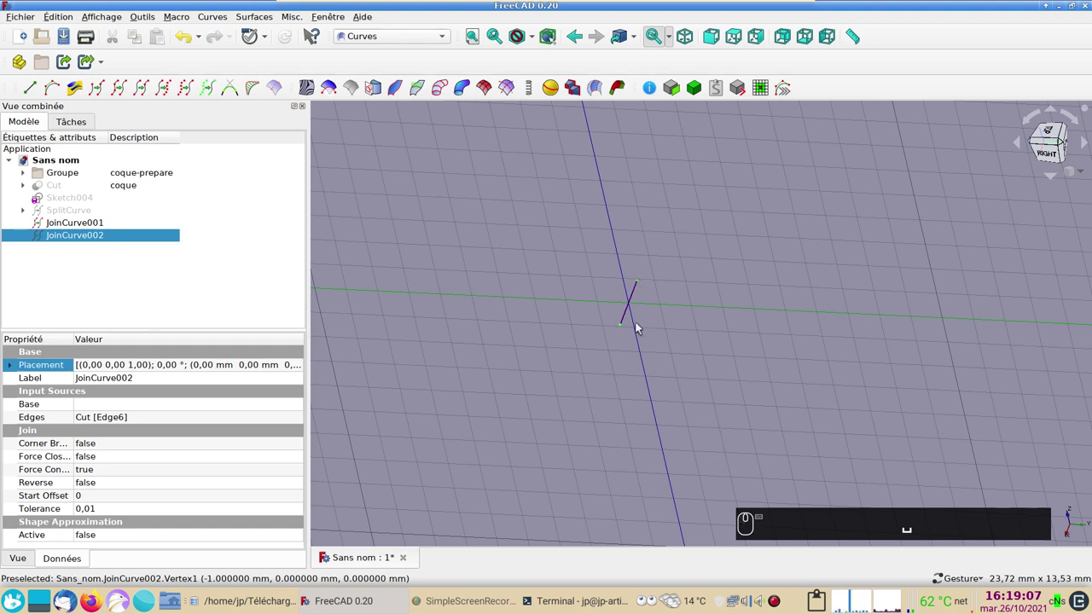
{"action": "left_click", "coordinate": [630, 312]}
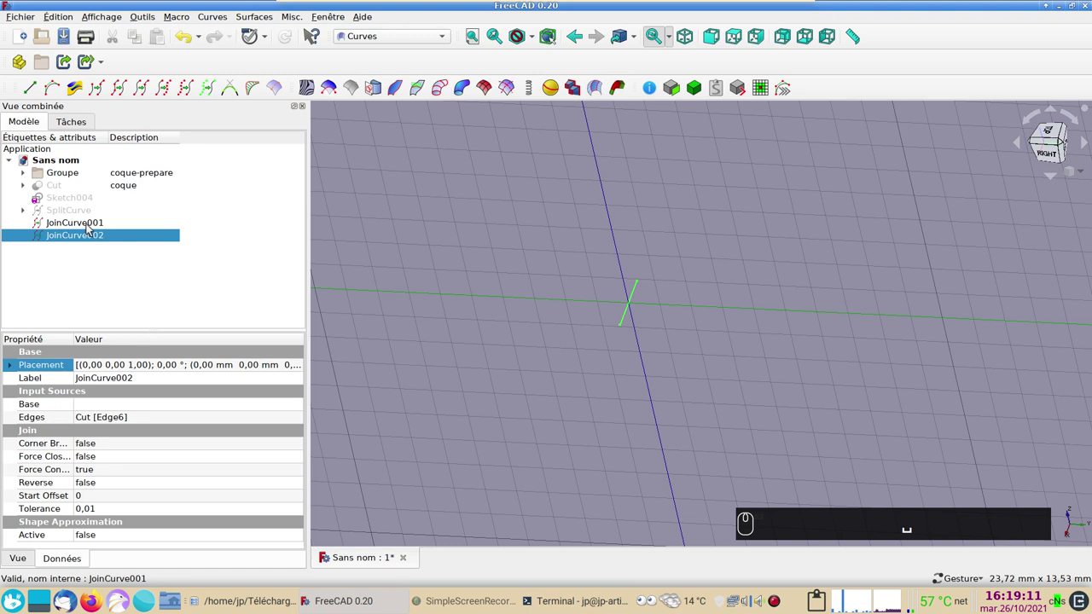
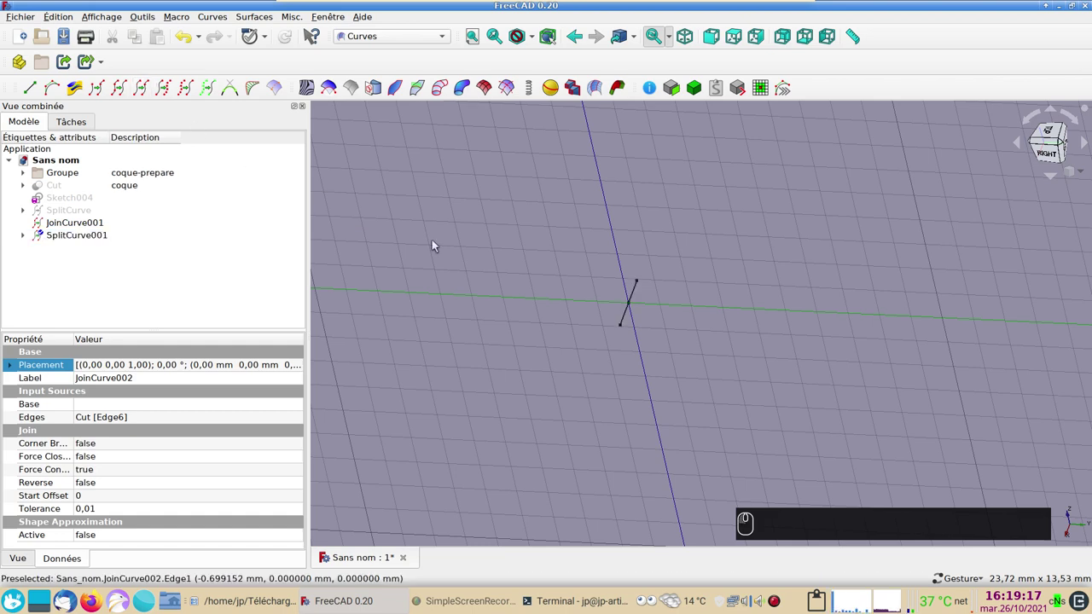
{"action": "scroll", "scroll_direction": "up", "scroll_amount": 3}
{"action": "scroll", "scroll_direction": "down", "scroll_amount": 3}
{"action": "middle_click", "coordinate": [543, 320]}
{"action": "scroll", "scroll_direction": "up", "scroll_amount": 3}
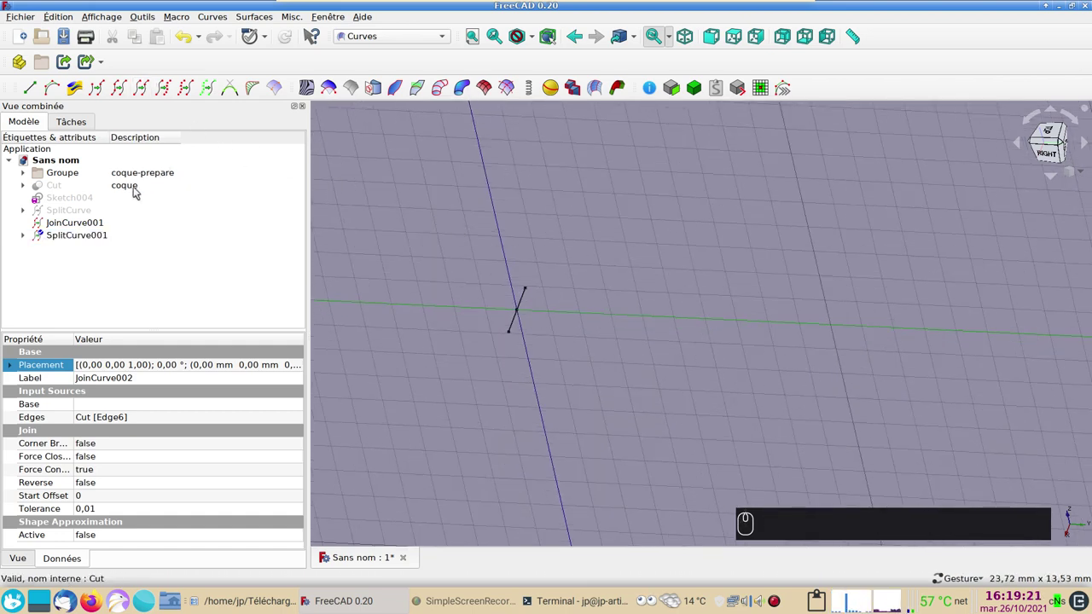
{"action": "left_click_drag", "start_coordinate": [137, 191], "coordinate": [139, 190]}
{"action": "key", "text": "space"}
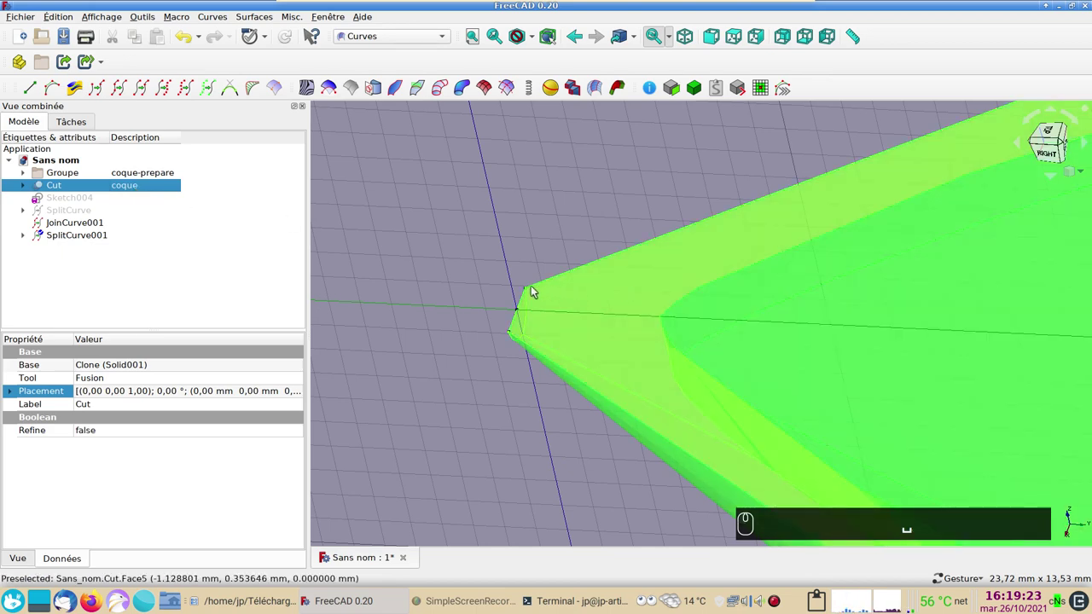
{"action": "key", "text": "space"}
{"action": "left_click_drag", "start_coordinate": [523, 297], "coordinate": [126, 93]}
{"action": "left_click_drag", "start_coordinate": [126, 92], "coordinate": [83, 246]}
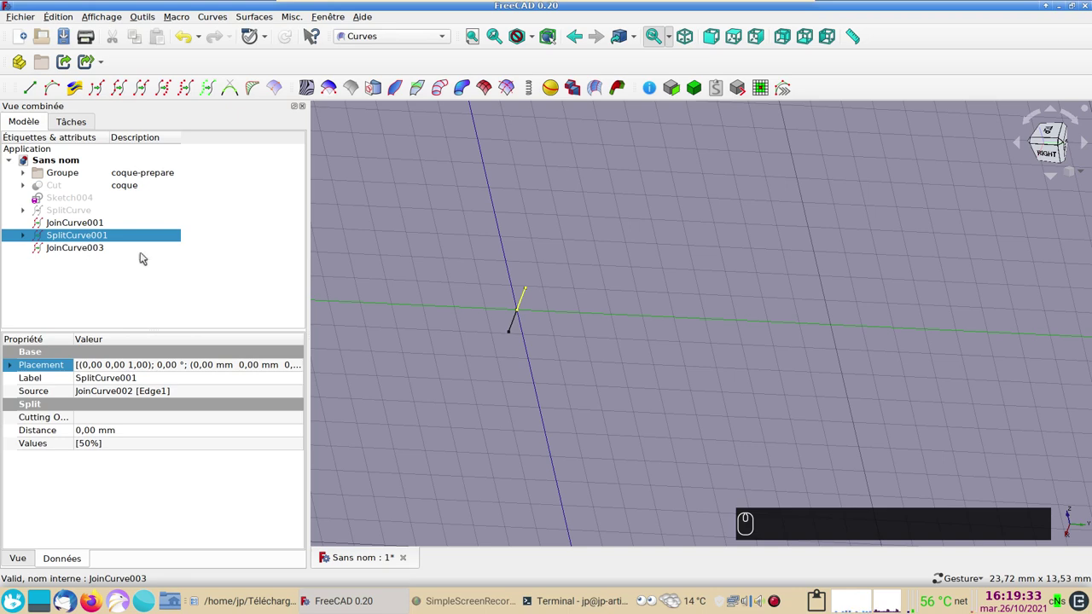
- Hide the split bow curve and show the whole hull again
{"action": "left_click", "coordinate": [514, 325]}
{"action": "key", "text": "space"}
{"action": "scroll", "scroll_direction": "down", "scroll_amount": 3}
{"action": "left_click_drag", "start_coordinate": [617, 274], "coordinate": [117, 190]}
{"action": "left_click_drag", "start_coordinate": [117, 190], "coordinate": [402, 268]}
{"action": "key", "text": "space"}
{"action": "scroll", "scroll_direction": "down", "scroll_amount": 3}
{"action": "left_click", "coordinate": [667, 200]}
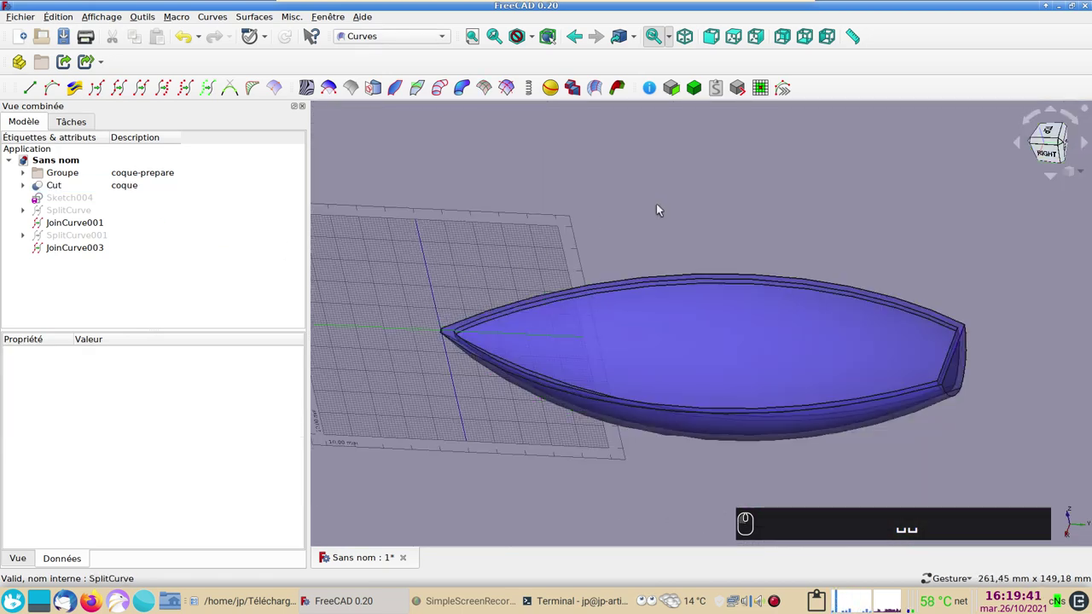
- Reframe the hull side and pick its upper edge
{"action": "key", "text": "space"}
{"action": "left_click", "coordinate": [106, 187]}
{"action": "key", "text": "space"}
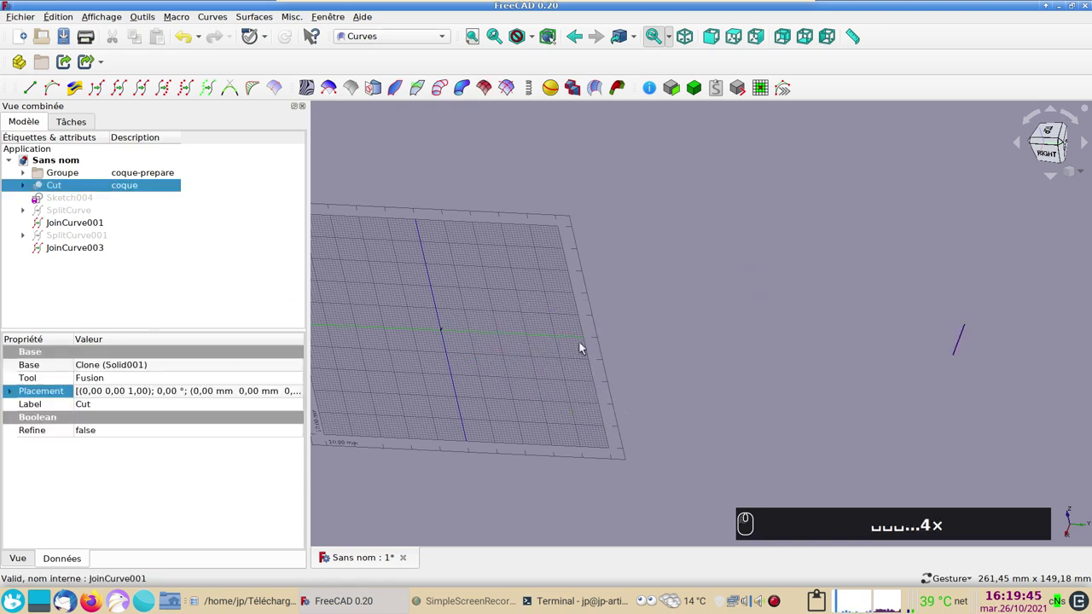
{"action": "left_click_drag", "start_coordinate": [923, 342], "coordinate": [693, 359]}
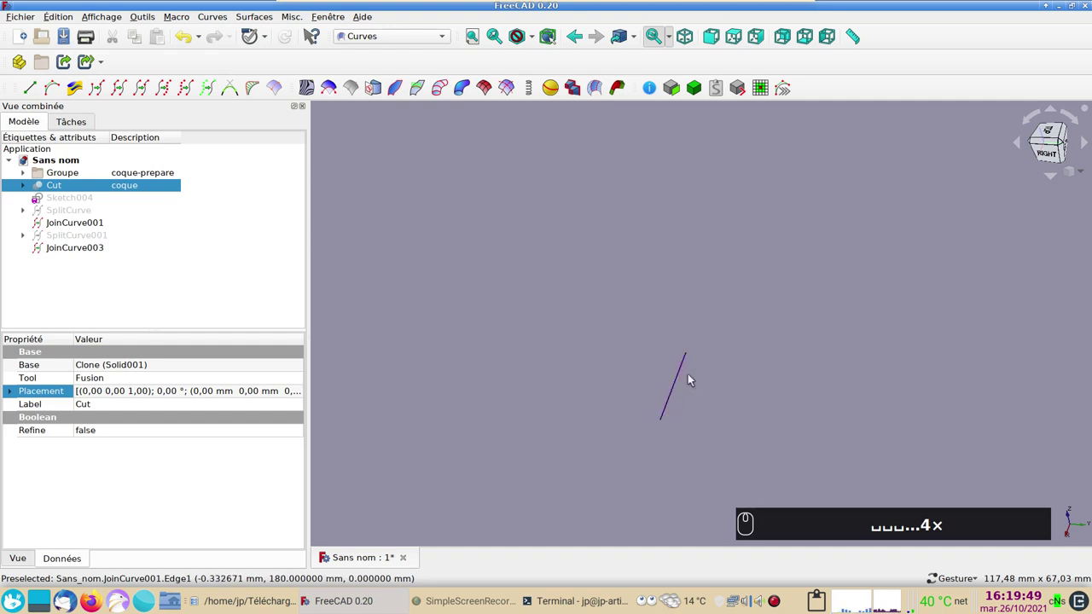
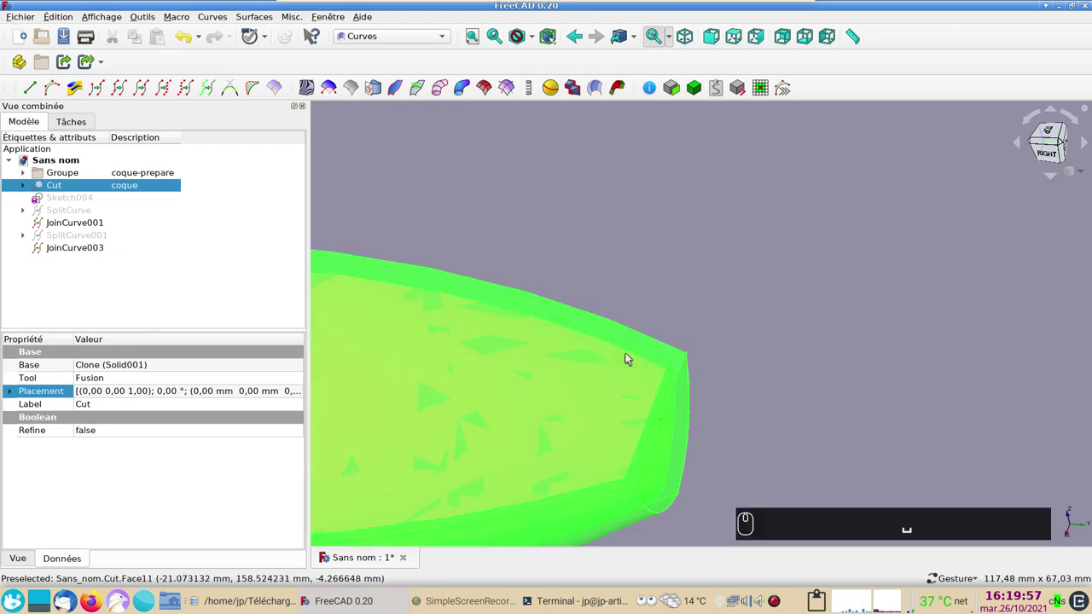
{"action": "left_click", "coordinate": [748, 325]}
{"action": "left_click", "coordinate": [679, 300]}
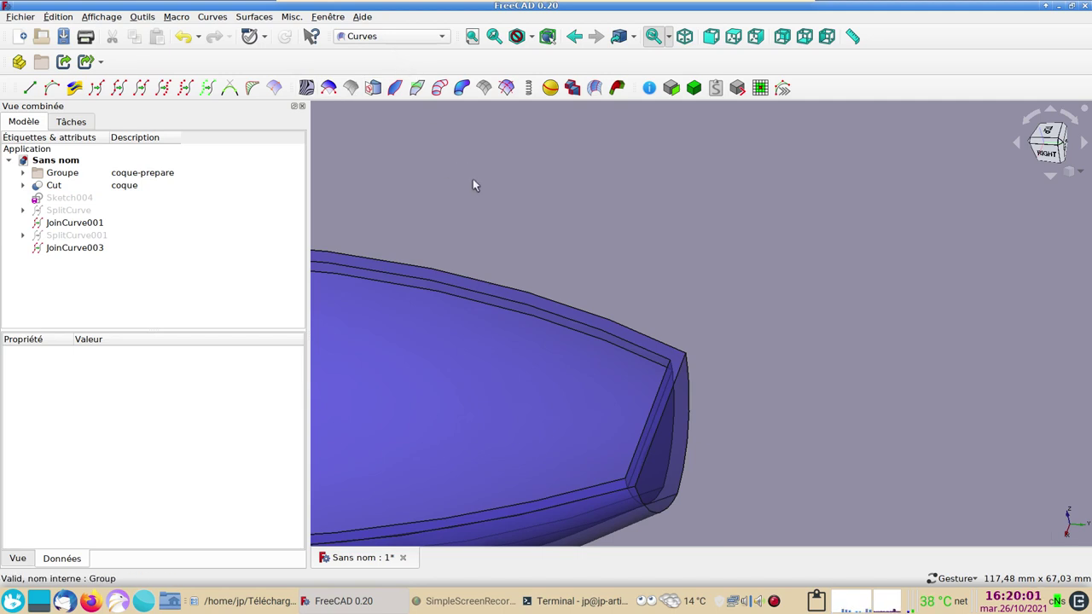
{"action": "scroll", "scroll_direction": "down", "scroll_amount": 3}
{"action": "middle_click", "coordinate": [483, 186]}
{"action": "left_click", "coordinate": [489, 195]}
{"action": "left_click_drag", "start_coordinate": [693, 247], "coordinate": [642, 292]}
{"action": "left_click", "coordinate": [642, 292]}
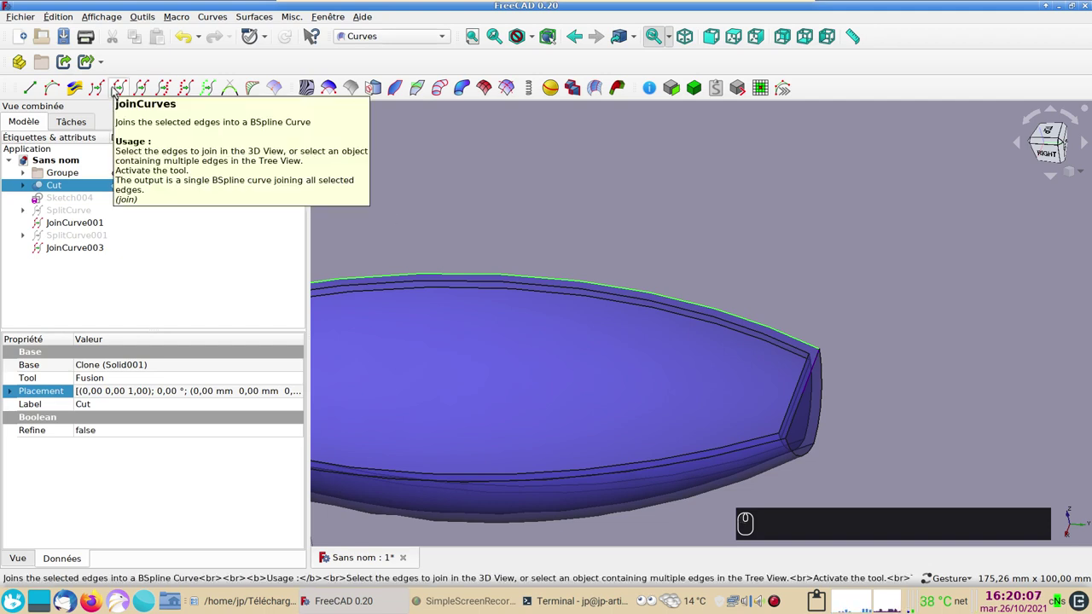
- Create JoinCurve004 from the upper side edge and hide the hull
{"action": "left_click_drag", "start_coordinate": [116, 90], "coordinate": [113, 187]}
{"action": "key", "text": "space"}
{"action": "left_click", "coordinate": [118, 185]}
{"action": "scroll", "scroll_direction": "down", "scroll_amount": 3}
{"action": "left_click_drag", "start_coordinate": [486, 311], "coordinate": [571, 374]}
{"action": "scroll", "scroll_direction": "up", "scroll_amount": 3}
- Hide the grid and show Sketch004's arc alongside the joined curve
{"action": "key", "text": "g"}
{"action": "key", "text": "r"}
{"action": "scroll", "scroll_direction": "up", "scroll_amount": 3}
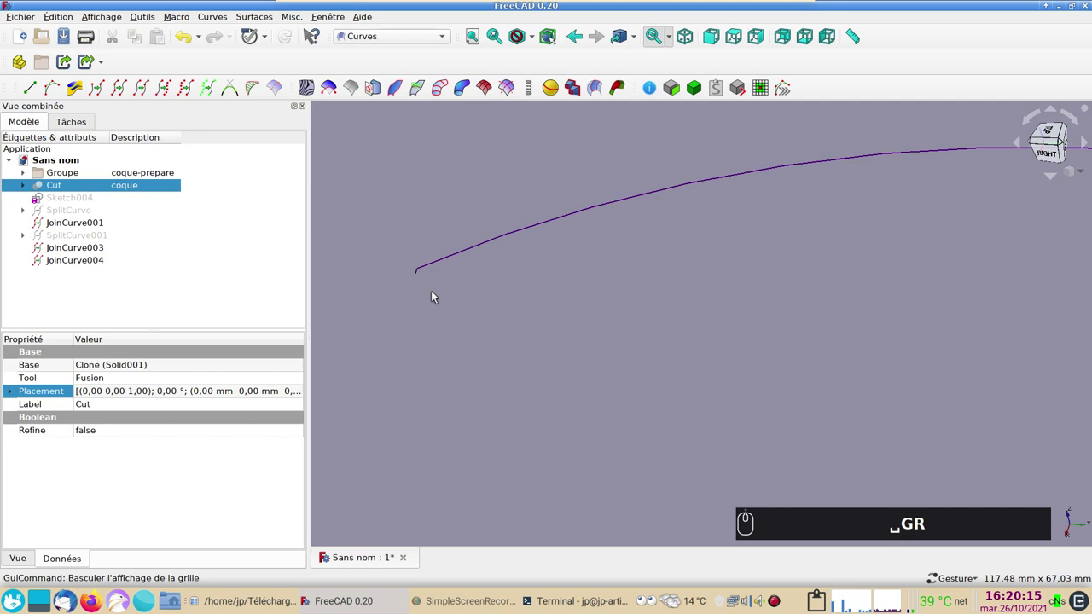
{"action": "scroll", "scroll_direction": "down", "scroll_amount": 3}
{"action": "left_click_drag", "start_coordinate": [765, 334], "coordinate": [616, 359]}
{"action": "key", "text": "space"}
{"action": "type", "text": "␣GR␣"}
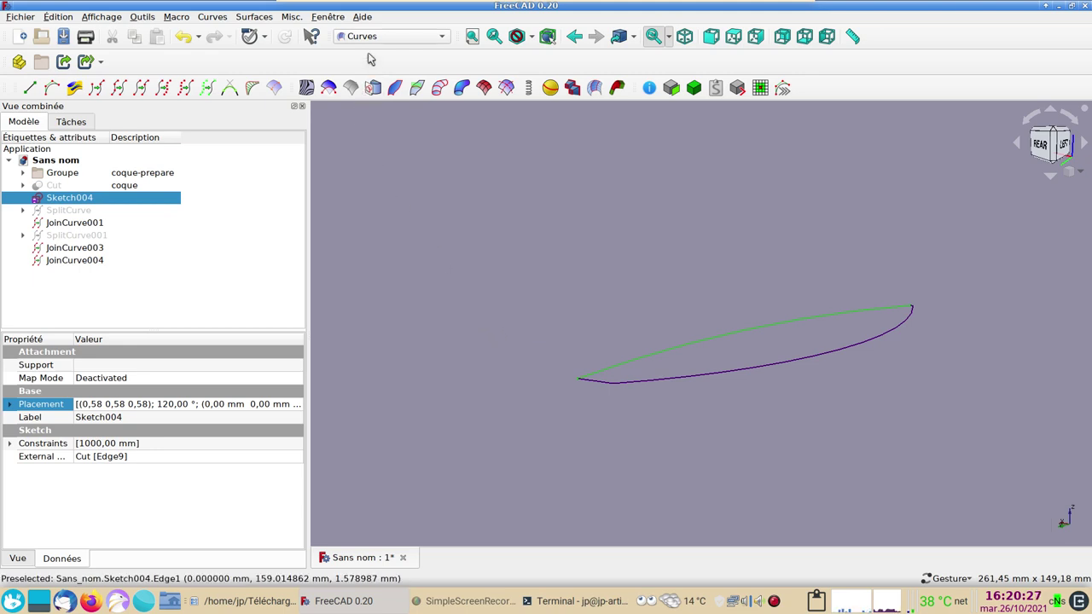
- Switch to the Surface workbench with the deck outline curves in view
{"action": "left_click_drag", "start_coordinate": [372, 37], "coordinate": [395, 209]}
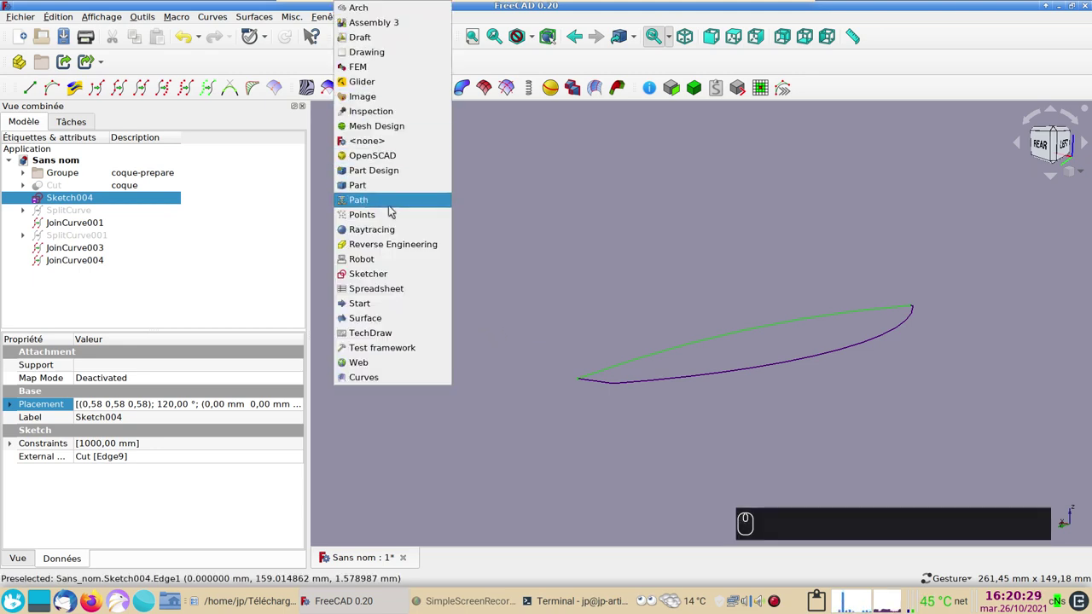
{"action": "left_click_drag", "start_coordinate": [410, 320], "coordinate": [662, 373]}
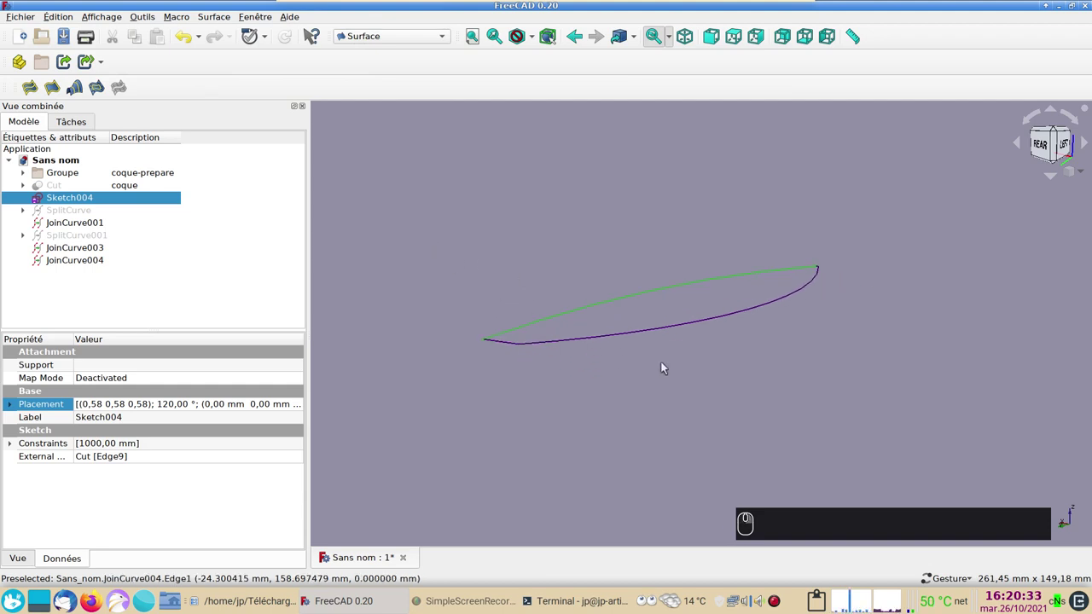
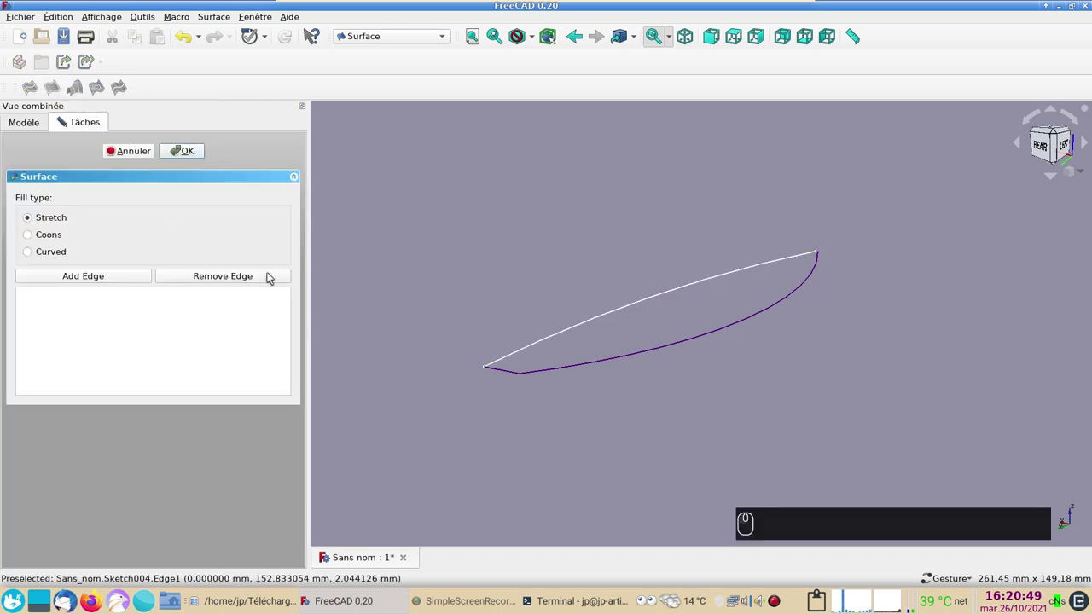
- Add JoinCurve001, Sketch004, JoinCurve004 and JoinCurve003 as the filling's boundary edges
{"action": "left_click", "coordinate": [538, 346]}
{"action": "left_click", "coordinate": [129, 276]}
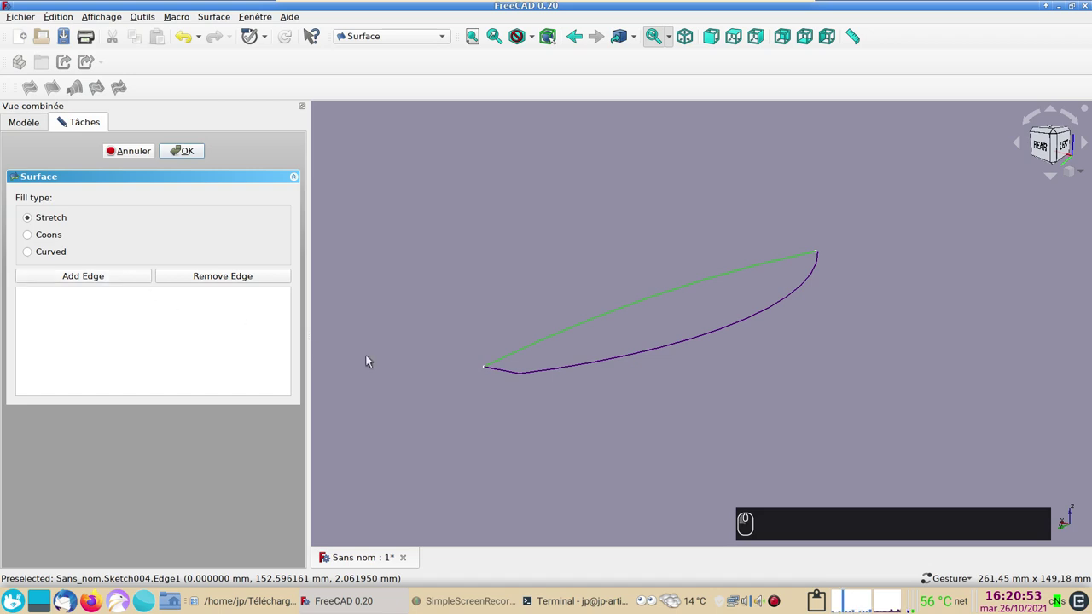
{"action": "left_click", "coordinate": [501, 373]}
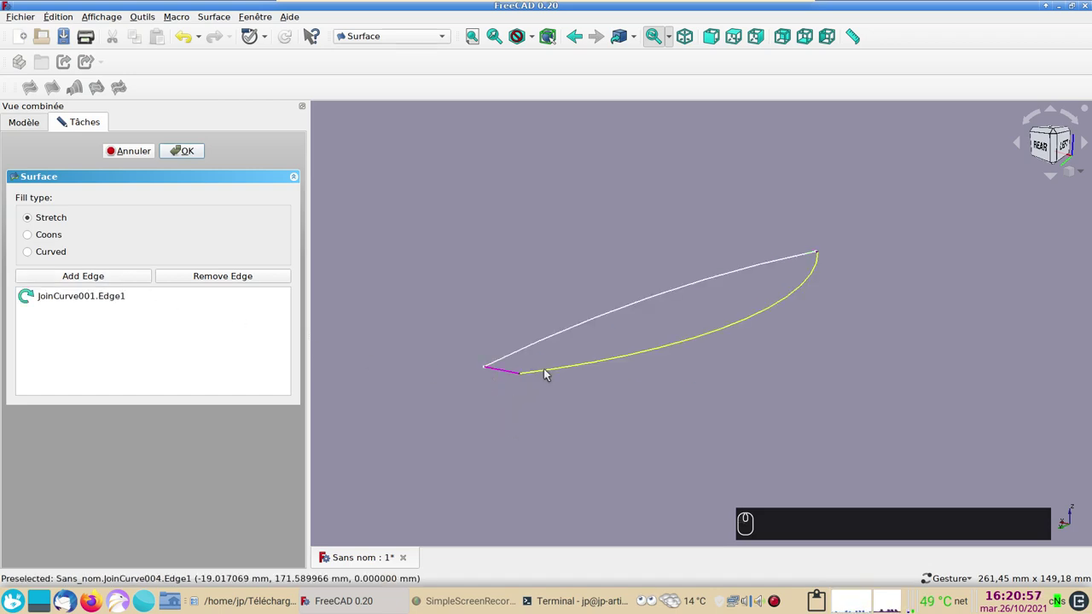
{"action": "left_click_drag", "start_coordinate": [529, 348], "coordinate": [552, 401]}
{"action": "scroll", "scroll_direction": "up", "scroll_amount": 3}
{"action": "left_click_drag", "start_coordinate": [550, 360], "coordinate": [832, 361]}
{"action": "scroll", "scroll_direction": "up", "scroll_amount": 3}
{"action": "left_click", "coordinate": [674, 247]}
{"action": "scroll", "scroll_direction": "up", "scroll_amount": 3}
{"action": "left_click_drag", "start_coordinate": [564, 373], "coordinate": [729, 315]}
{"action": "scroll", "scroll_direction": "down", "scroll_amount": 3}
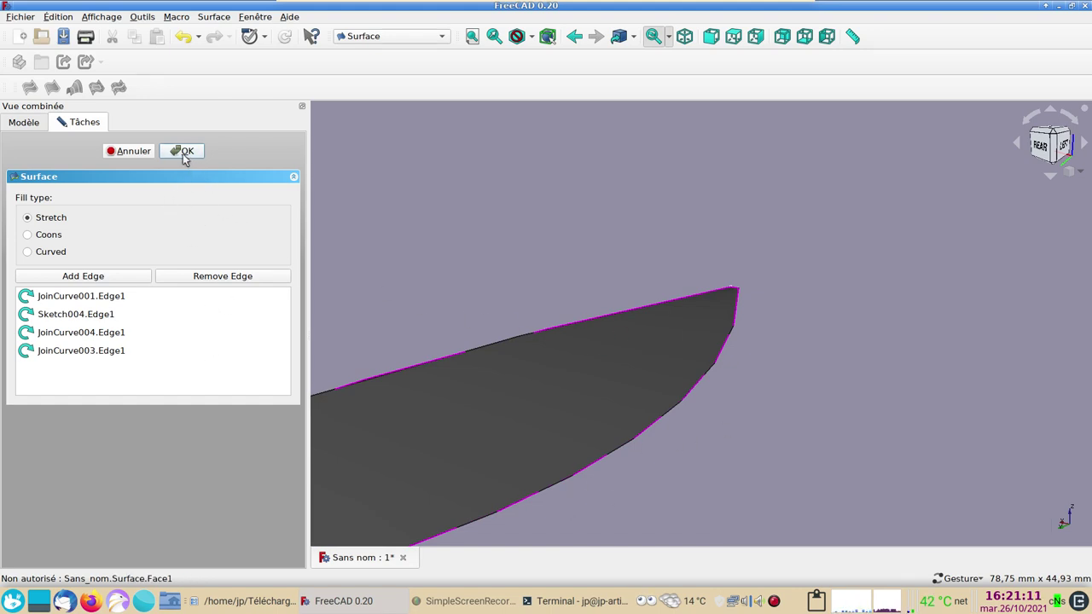
- Confirm the filled deck Surface and inspect it from side and rear views
{"action": "left_click_drag", "start_coordinate": [186, 158], "coordinate": [603, 316]}
{"action": "scroll", "scroll_direction": "down", "scroll_amount": 3}
{"action": "left_click_drag", "start_coordinate": [705, 416], "coordinate": [614, 364]}
{"action": "key", "text": "3"}
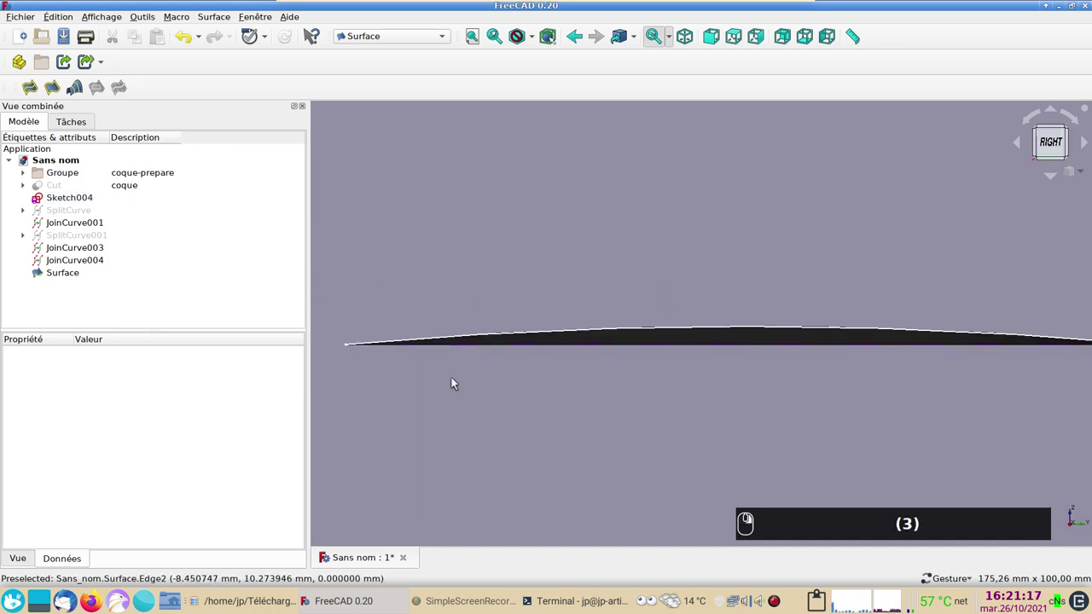
{"action": "key", "text": "1"}
{"action": "left_click_drag", "start_coordinate": [747, 386], "coordinate": [554, 387]}
{"action": "type", "text": "(3) (1)"}
{"action": "left_click", "coordinate": [531, 400]}
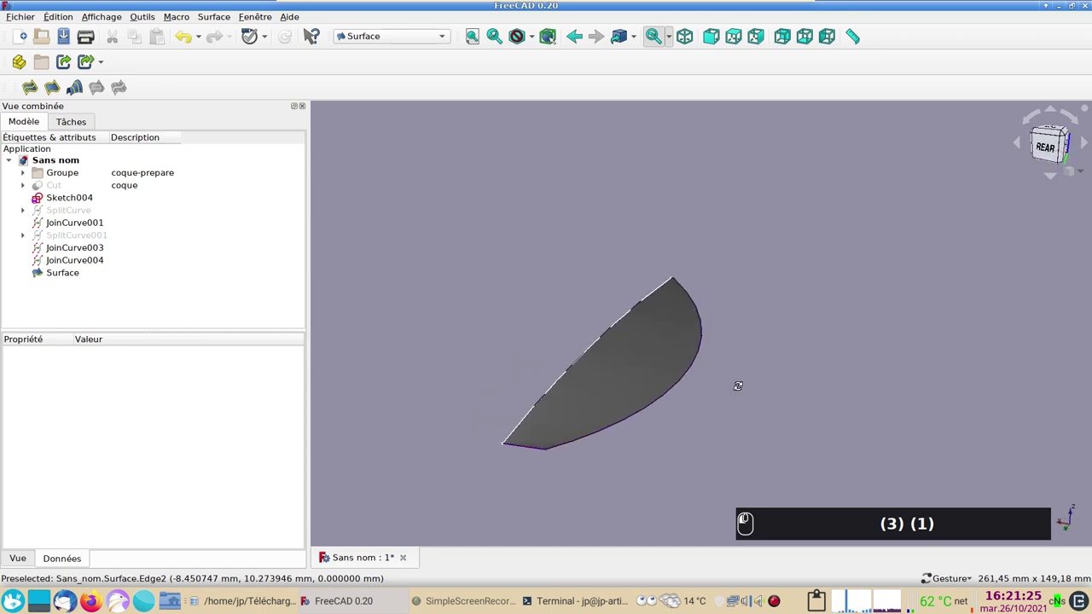
{"action": "type", "text": "(3) (1)"}
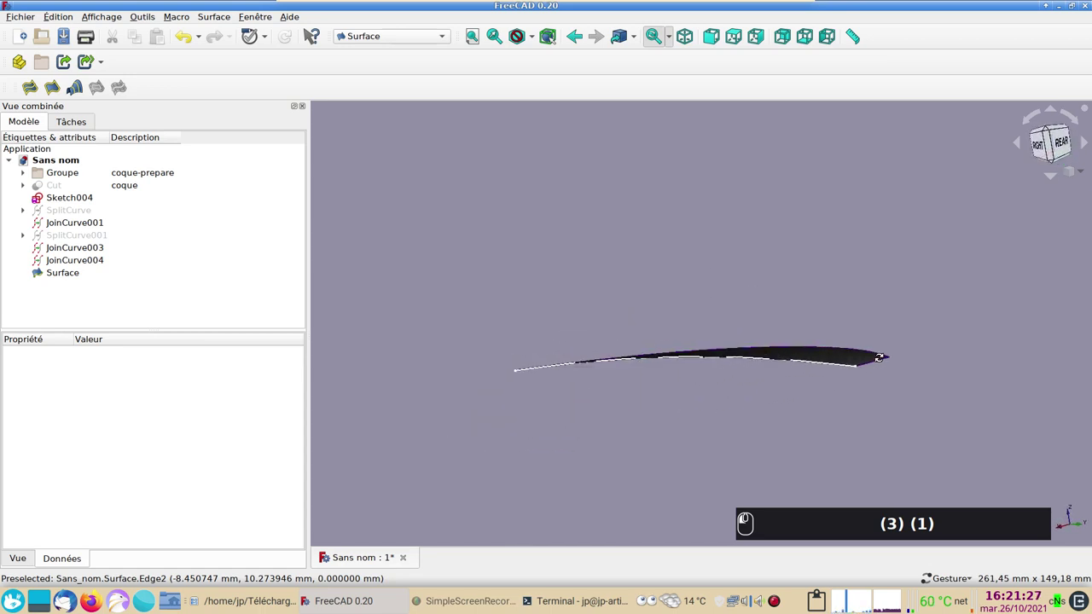
{"action": "type", "text": "(3) (1)"}
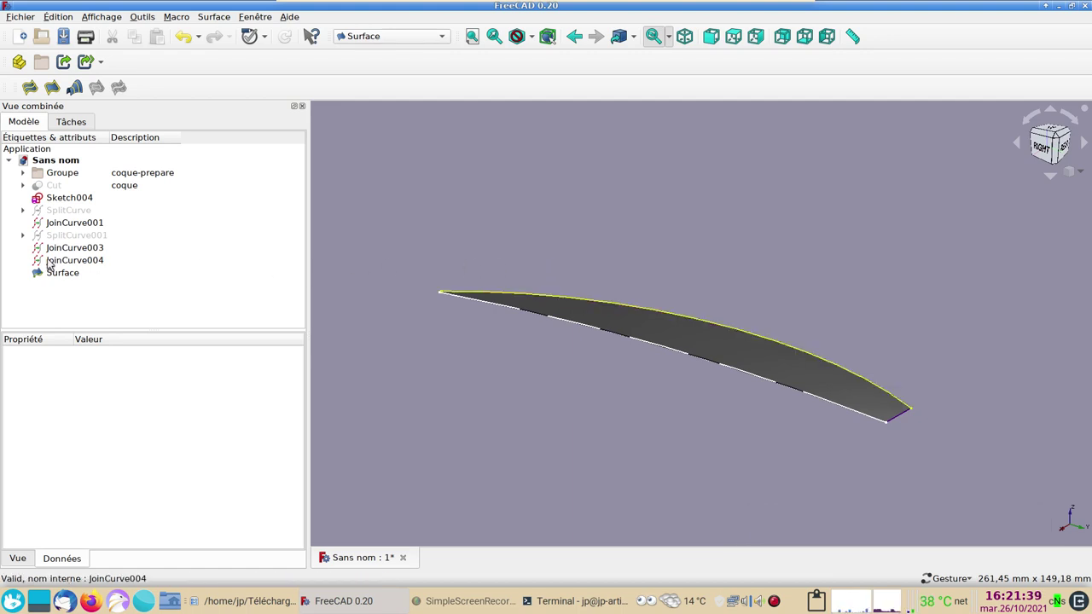
{"action": "left_click", "coordinate": [53, 263]}
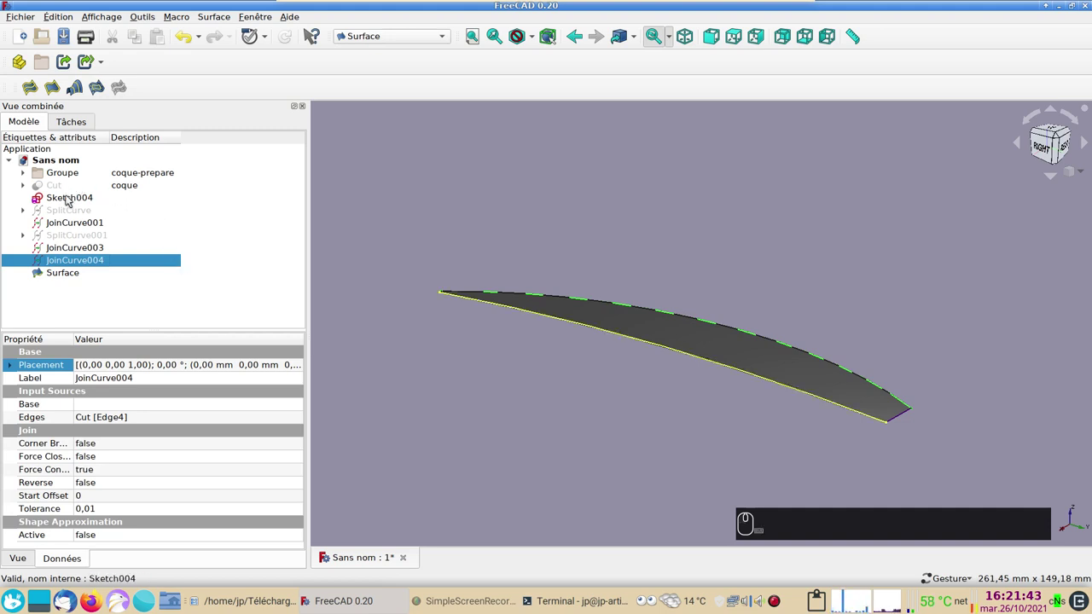
- Hide the construction curves and describe Groupe001 as 'pont-sup-prepare', then select the deck Surface
{"action": "left_click_drag", "start_coordinate": [69, 199], "coordinate": [69, 198]}
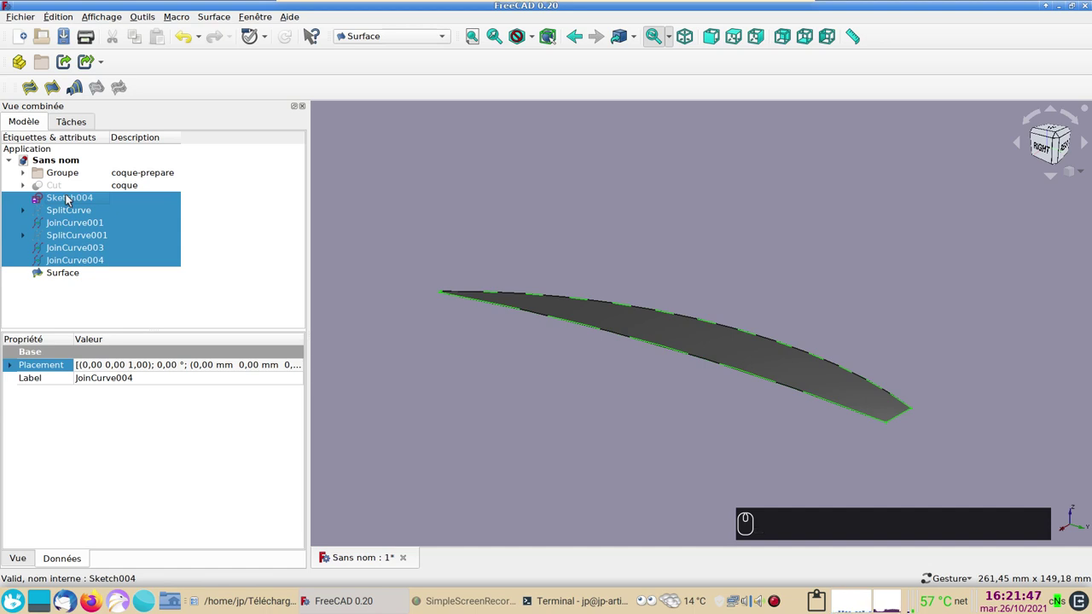
{"action": "key", "text": "space"}
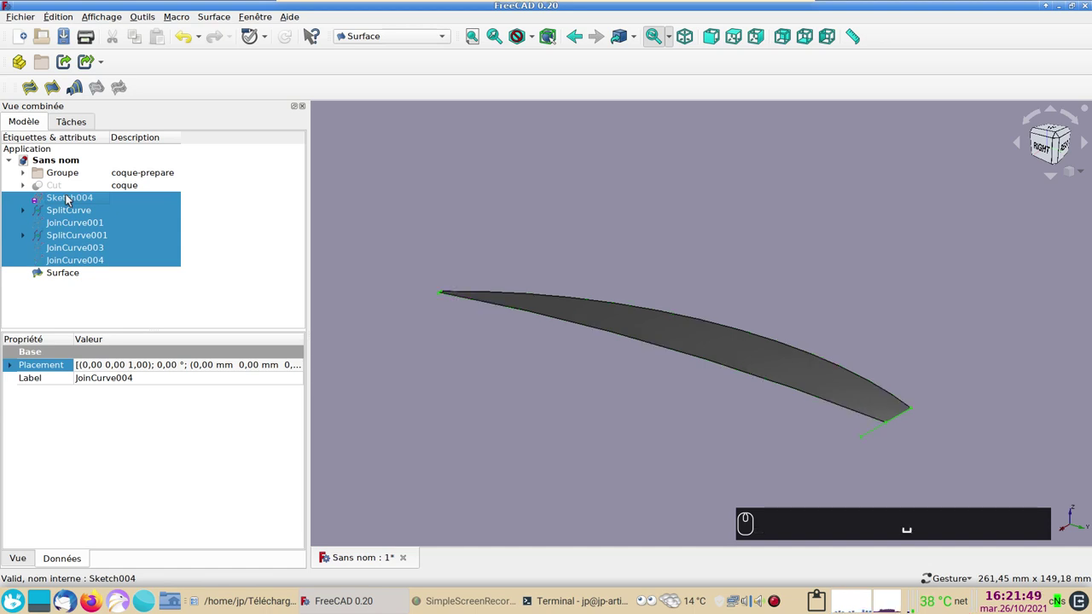
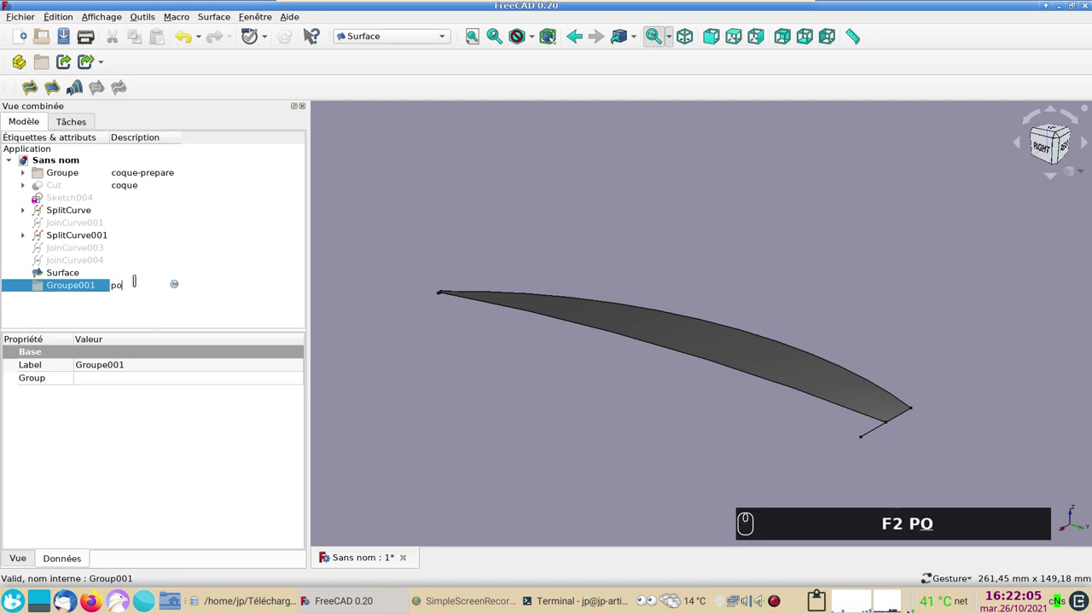
{"action": "type", "text": "F2 PONT-"}
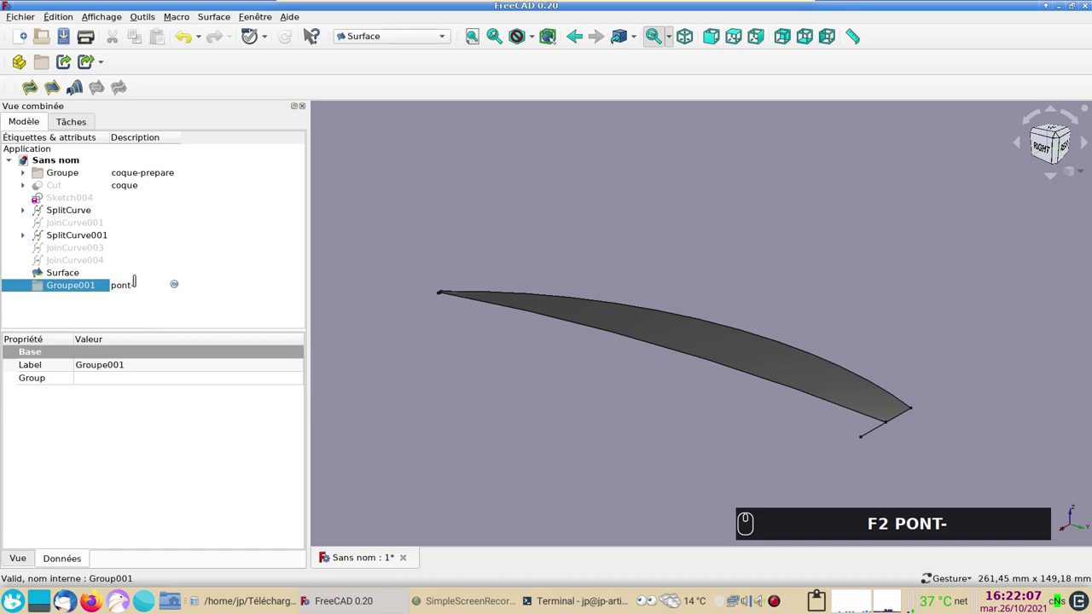
{"action": "type", "text": "sup-prepare"}
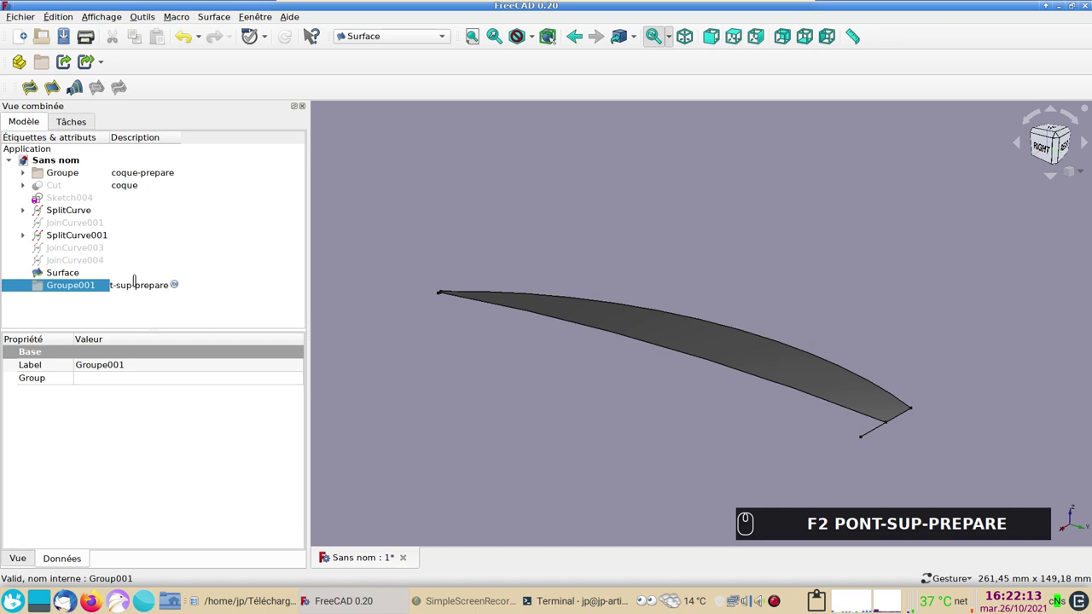
{"action": "key", "text": "Return"}
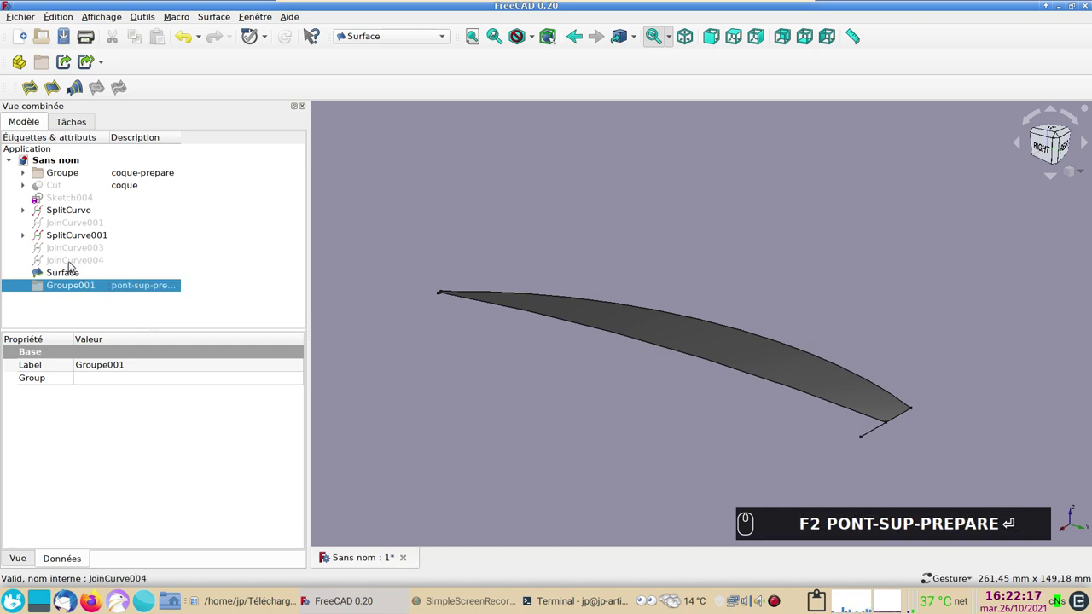
{"action": "left_click", "coordinate": [72, 276]}
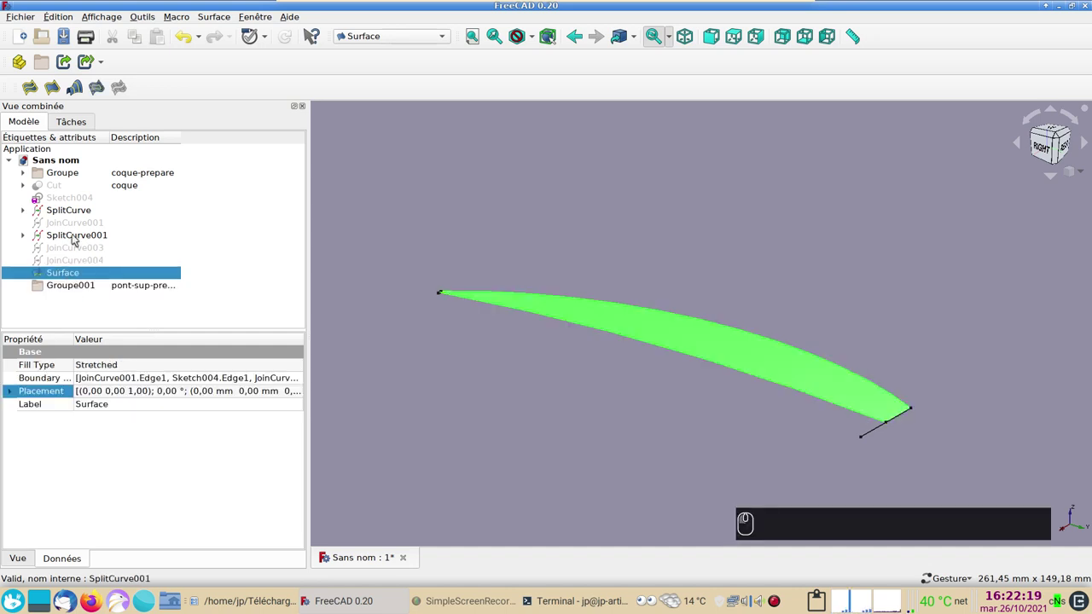
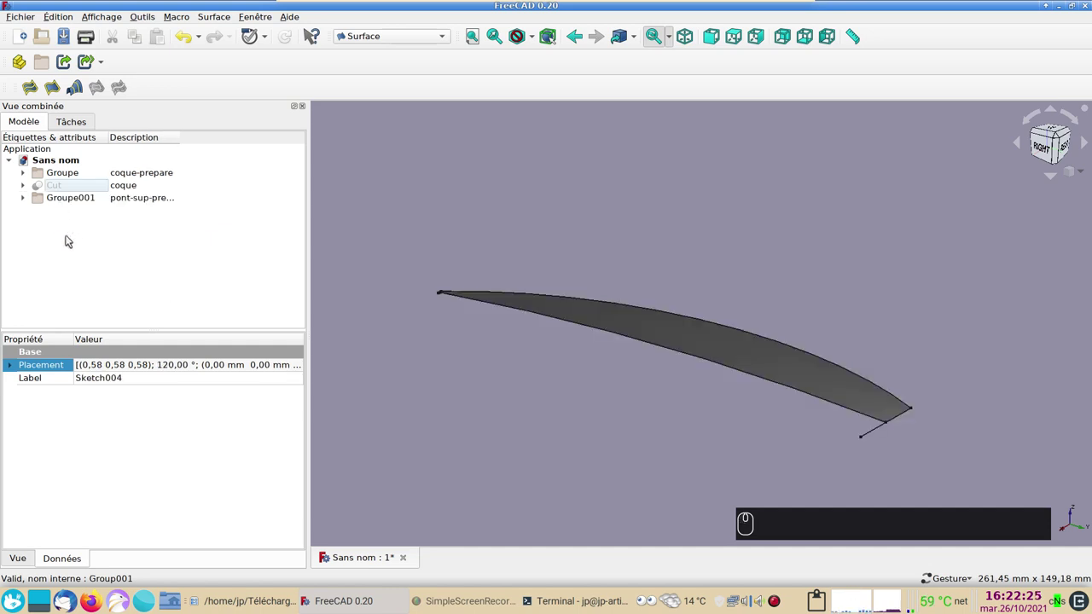
- Switch to the Part workbench and start the Shape Builder
{"action": "left_click", "coordinate": [548, 408]}
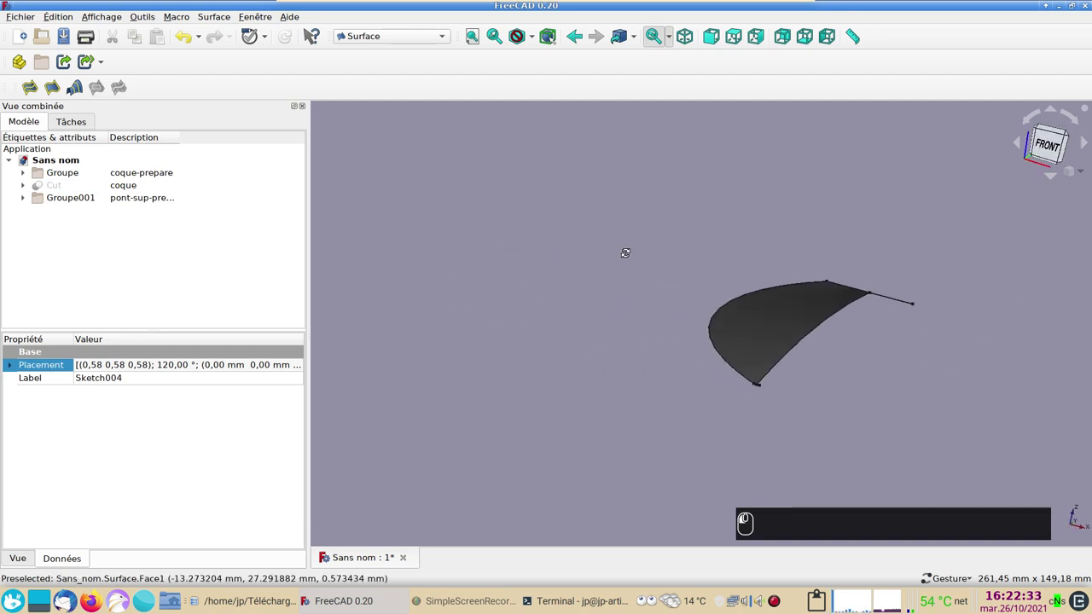
{"action": "left_click_drag", "start_coordinate": [674, 320], "coordinate": [417, 270]}
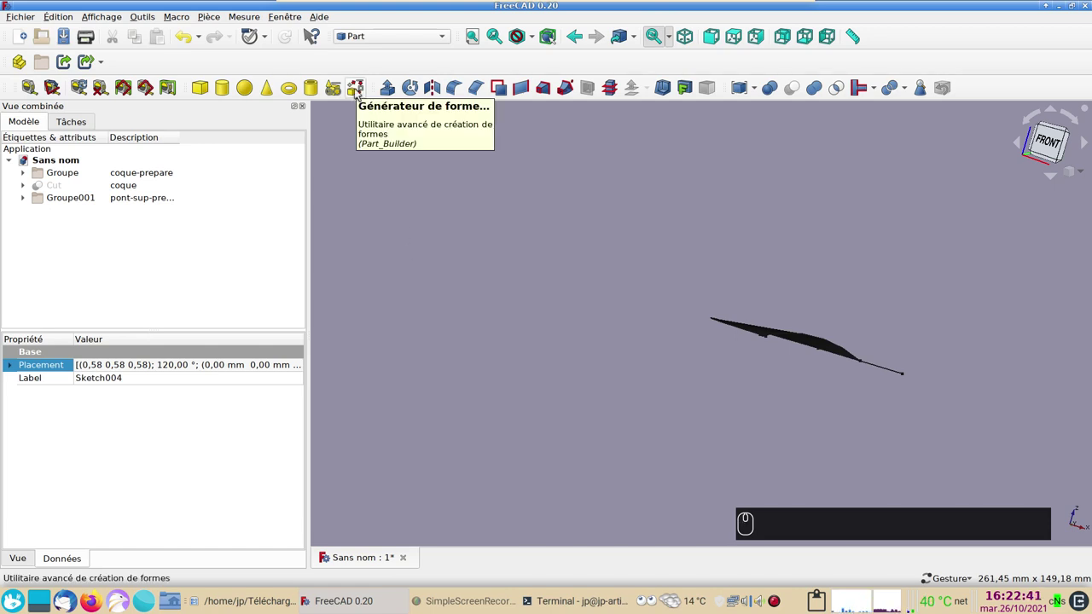
{"action": "left_click", "coordinate": [358, 93]}
- In 'Edge from vertices' mode, pick the two pointed tip vertices of the deck surface
{"action": "left_click", "coordinate": [830, 232]}
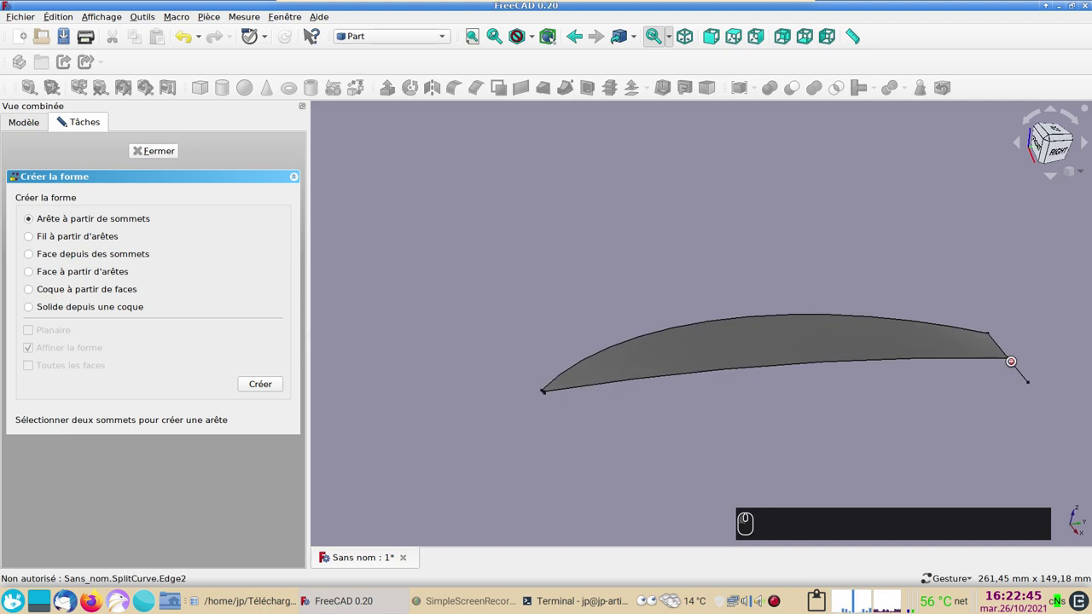
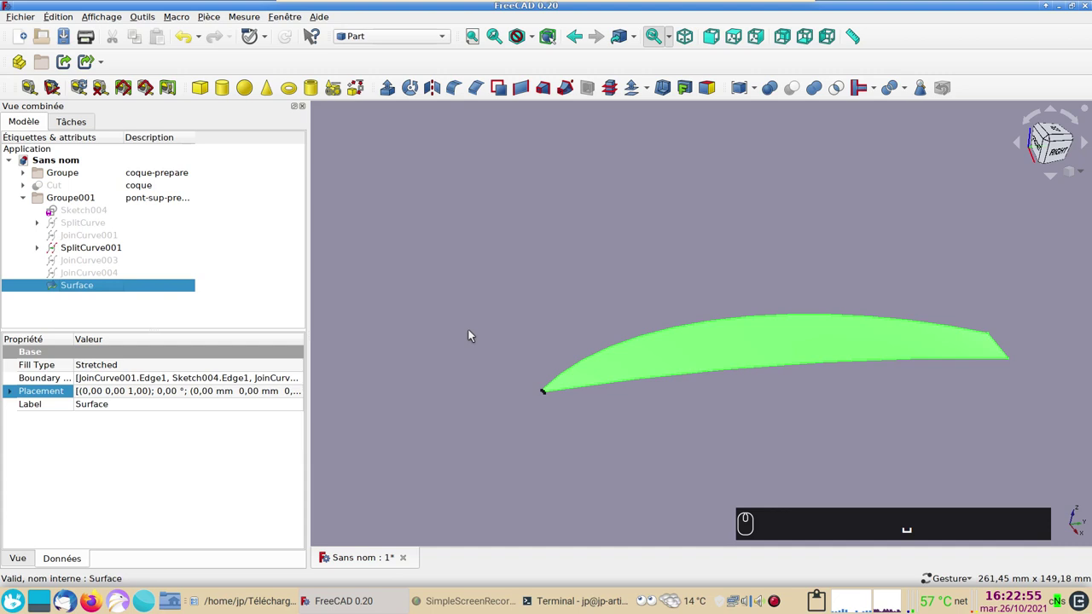
{"action": "left_click_drag", "start_coordinate": [474, 332], "coordinate": [640, 353]}
{"action": "middle_click", "coordinate": [639, 353]}
{"action": "scroll", "scroll_direction": "up", "scroll_amount": 3}
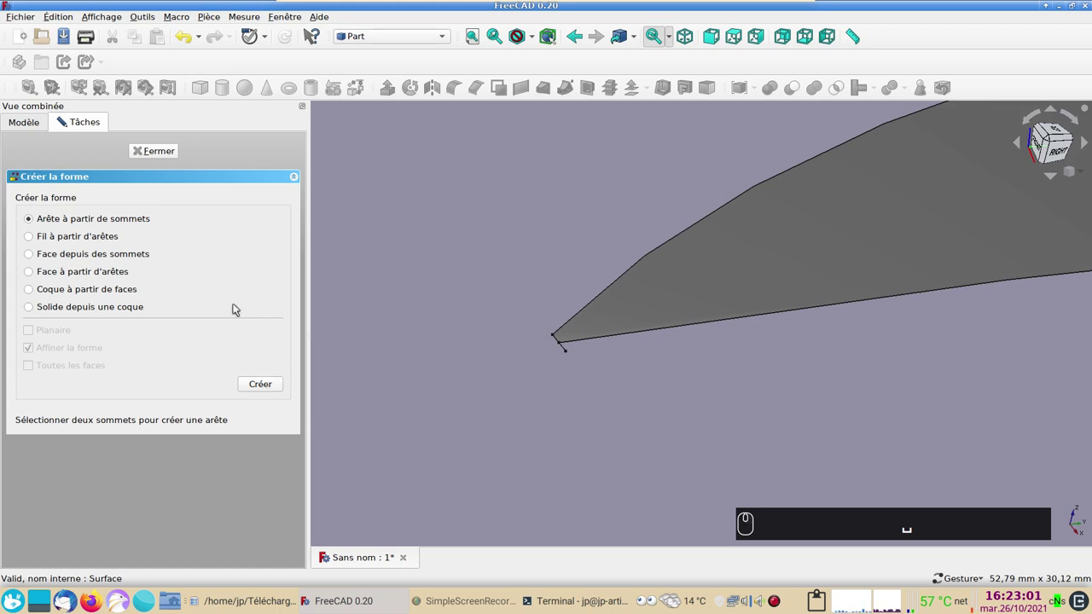
{"action": "left_click_drag", "start_coordinate": [162, 158], "coordinate": [522, 398]}
{"action": "key", "text": "space"}
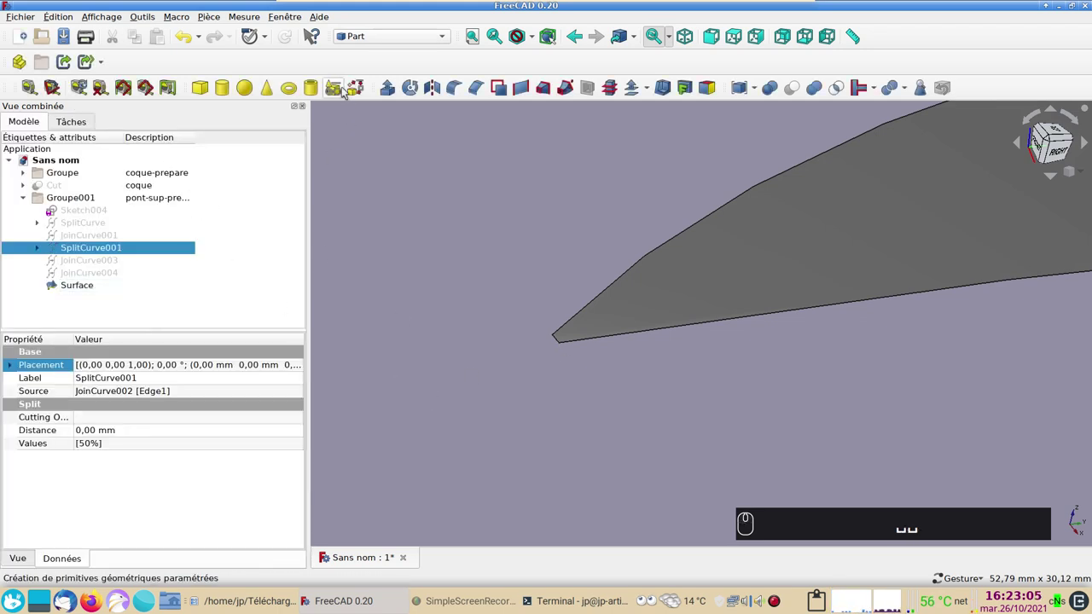
{"action": "left_click", "coordinate": [550, 378]}
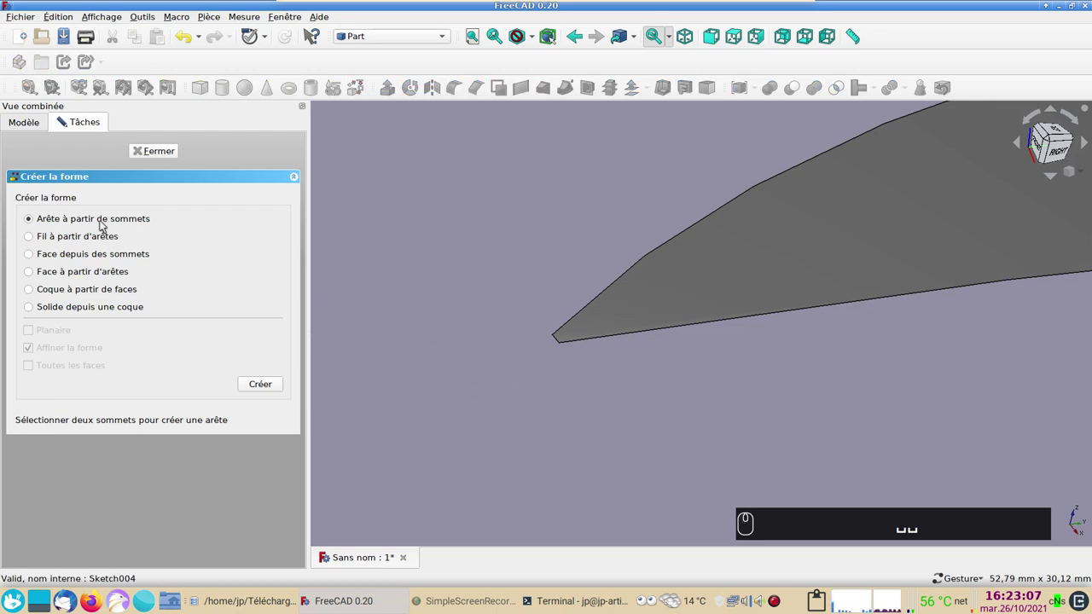
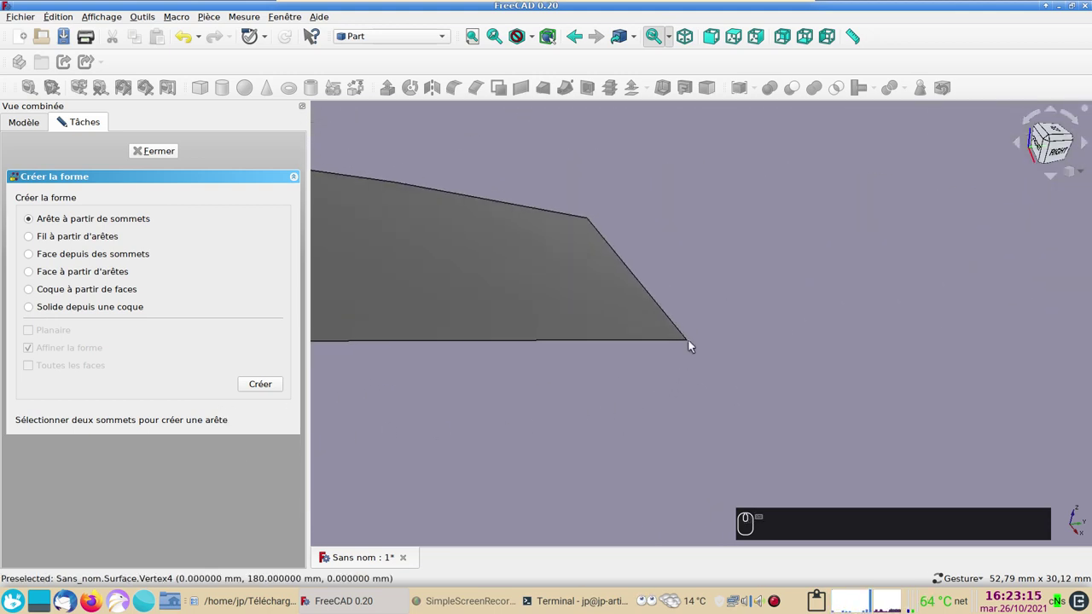
{"action": "left_click", "coordinate": [691, 345]}
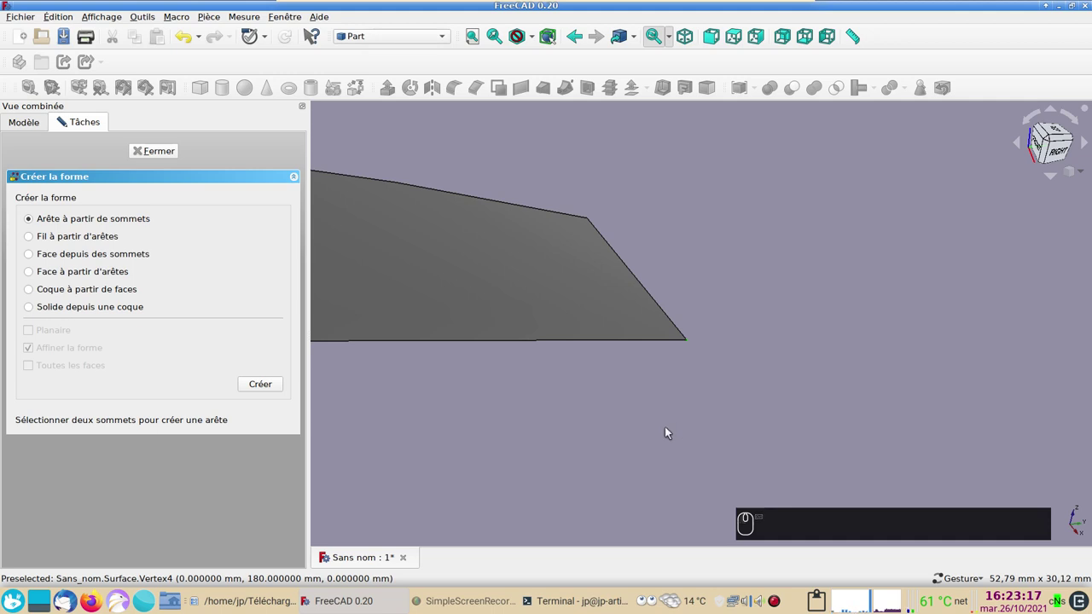
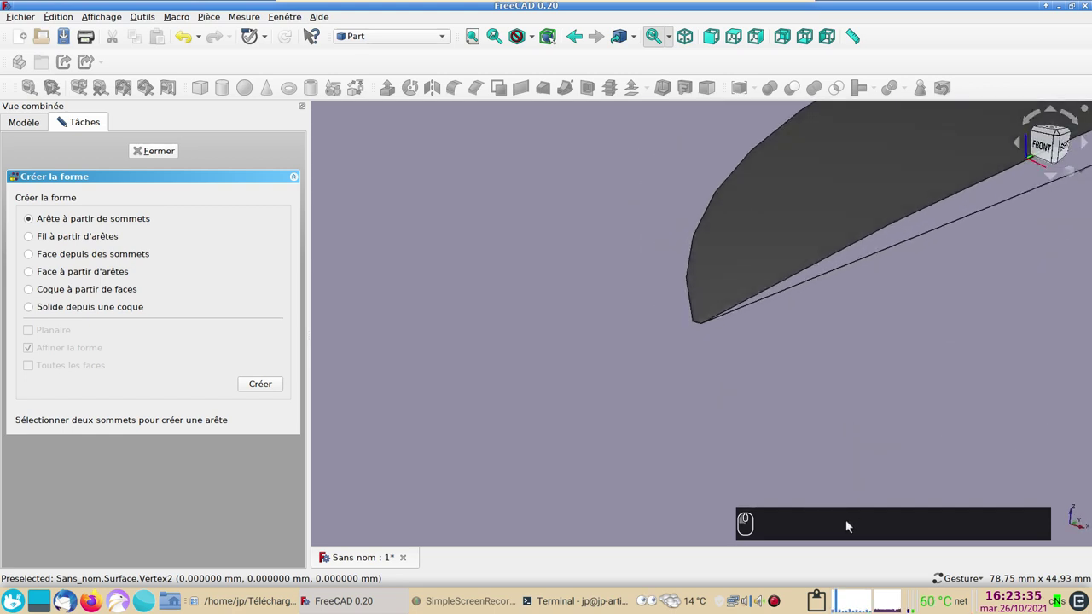
{"action": "left_click", "coordinate": [956, 579]}
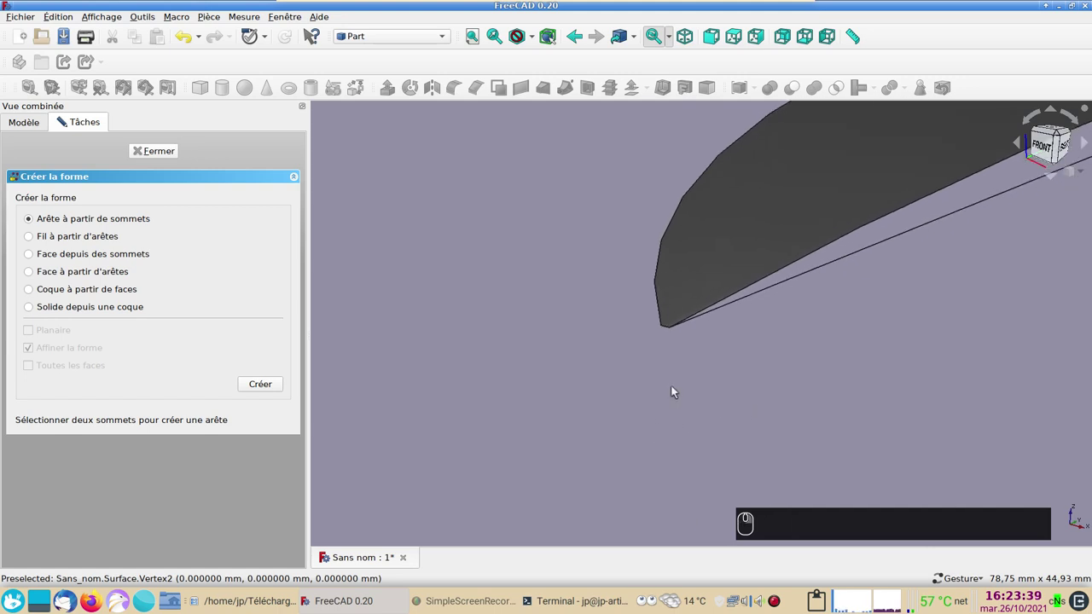
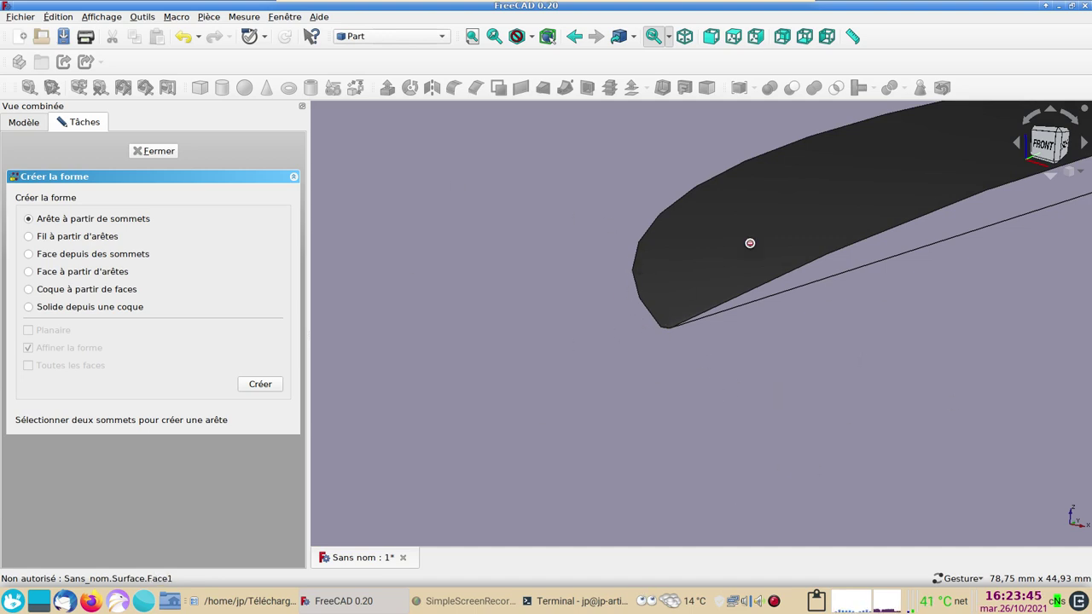
- Choose 'Face from edges' and pick the straight edge and the curved deck-surface edge as boundaries
{"action": "left_click_drag", "start_coordinate": [802, 381], "coordinate": [437, 358]}
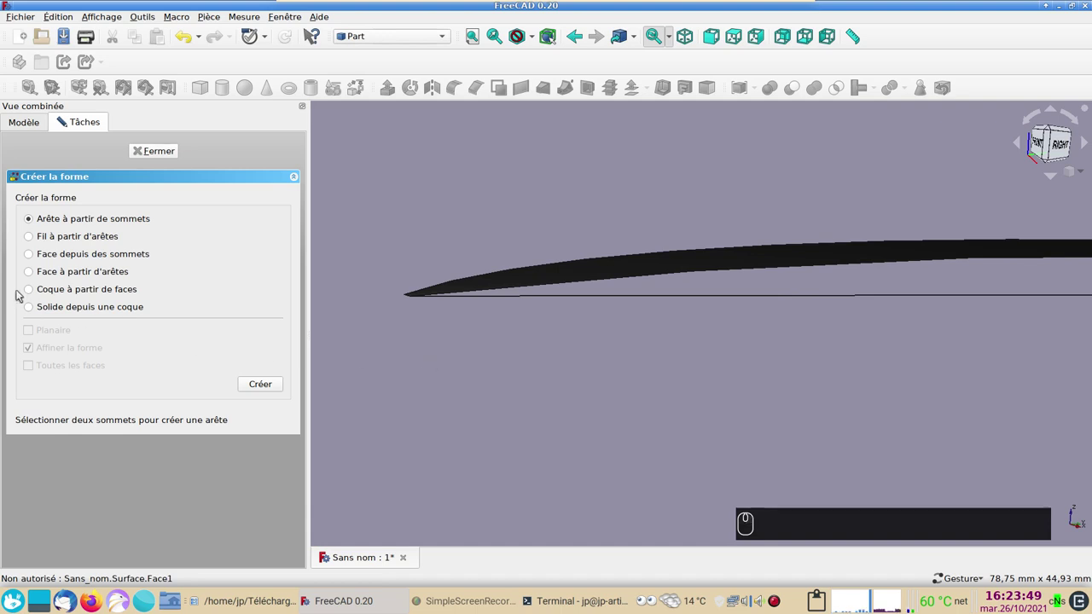
{"action": "left_click_drag", "start_coordinate": [53, 275], "coordinate": [658, 284]}
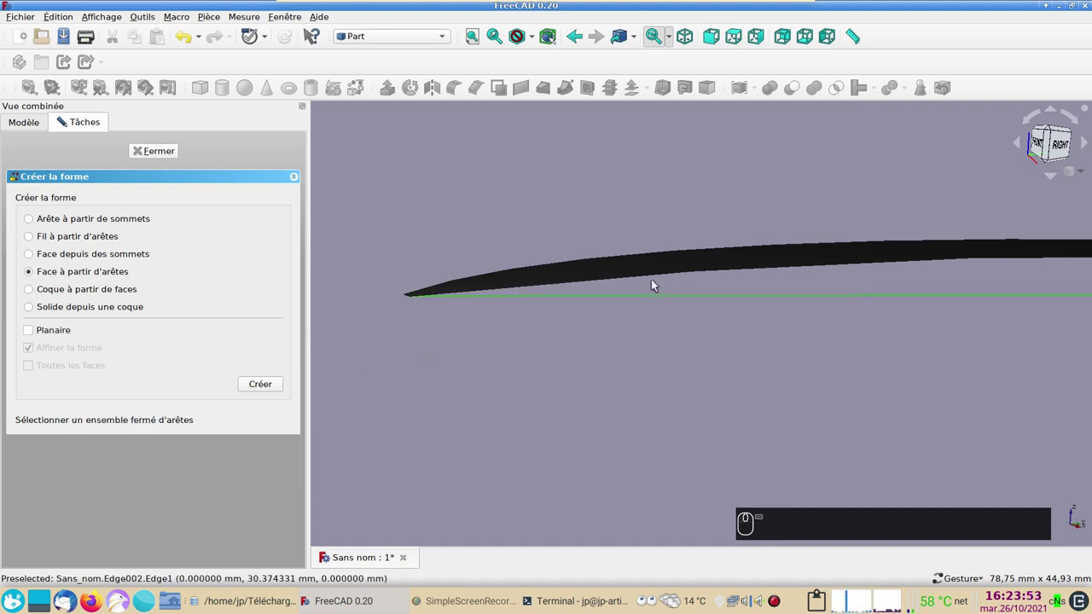
{"action": "left_click", "coordinate": [654, 279]}
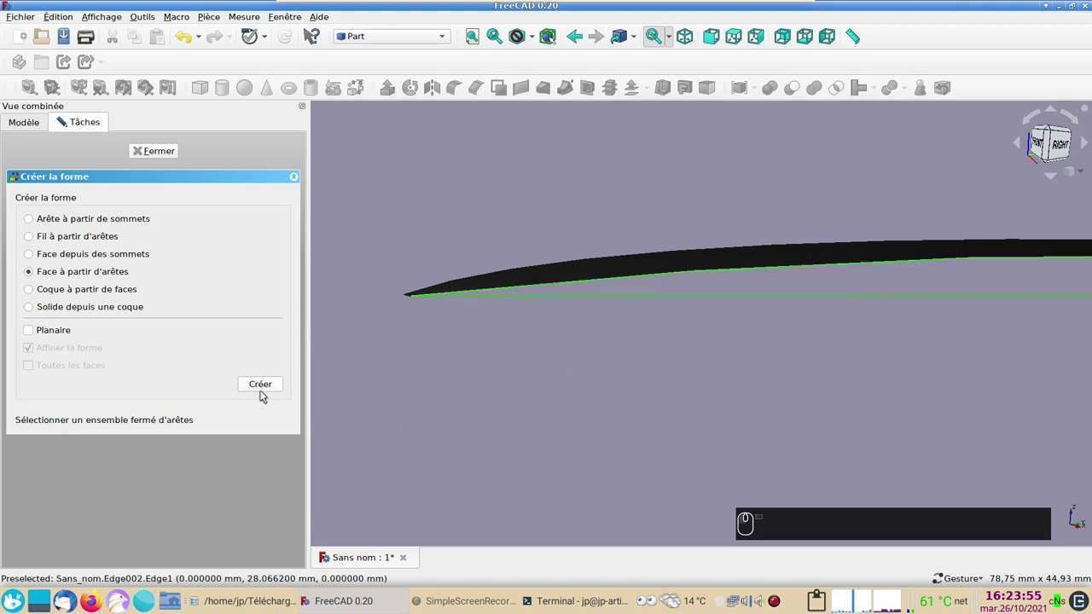
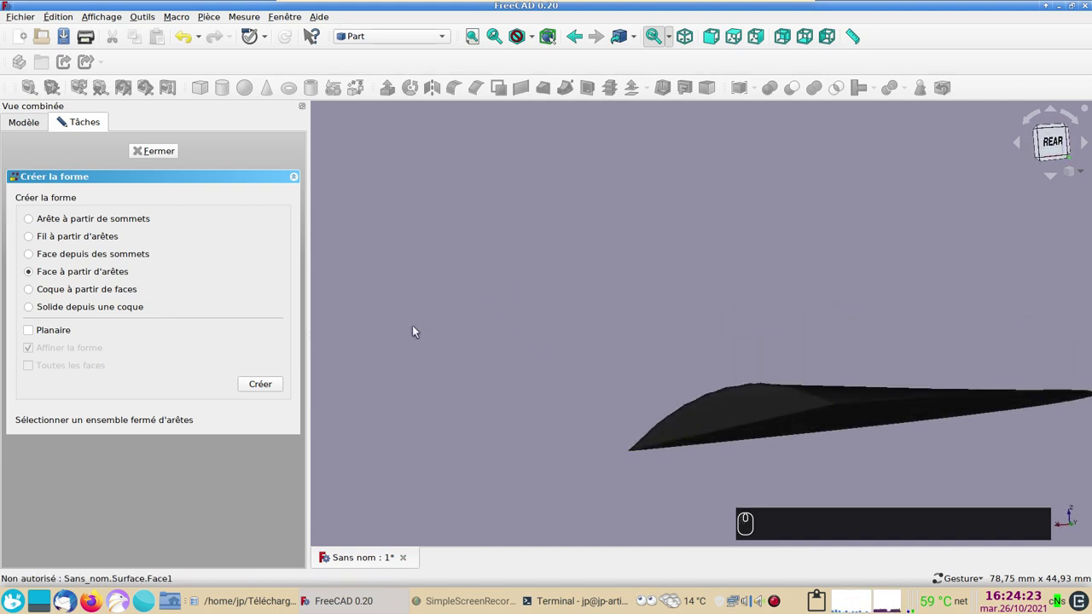
- Create Shell001 from Face004 and Face005 via 'Shell from faces' and close the builder
{"action": "left_click", "coordinate": [84, 291]}
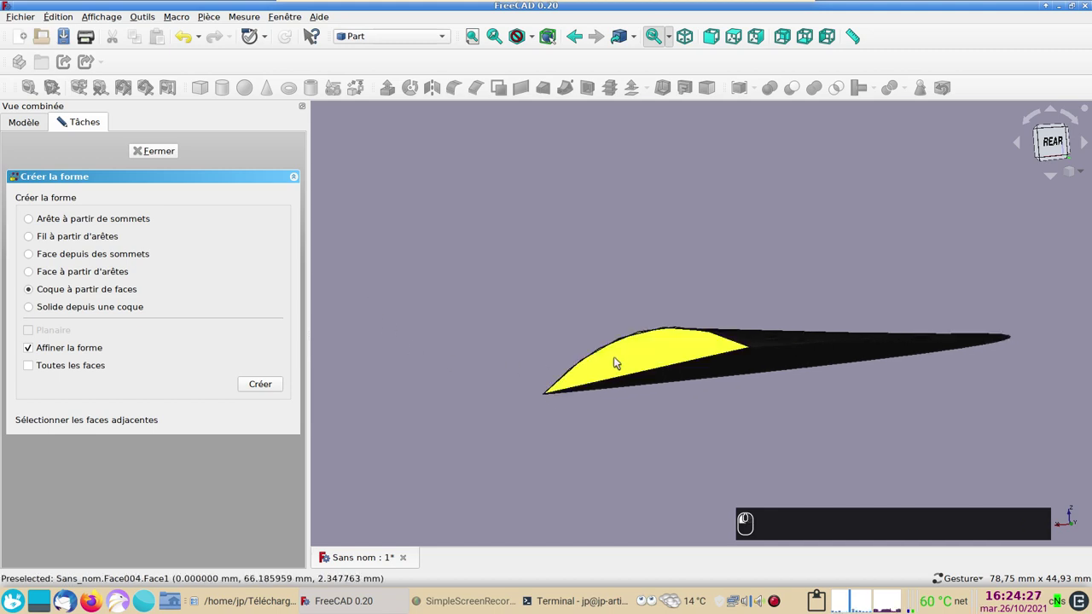
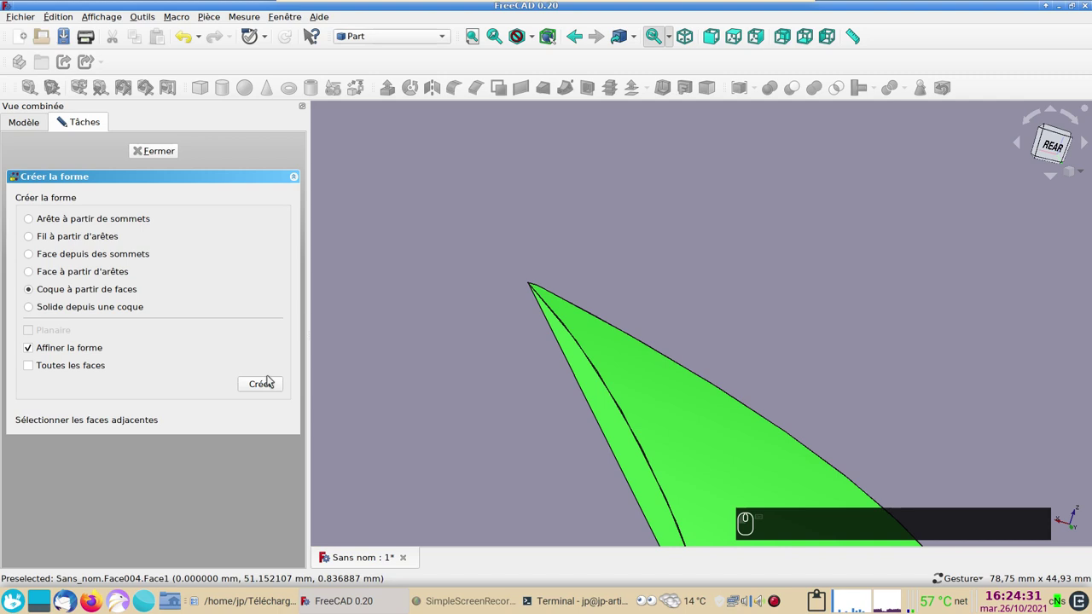
{"action": "left_click", "coordinate": [273, 386]}
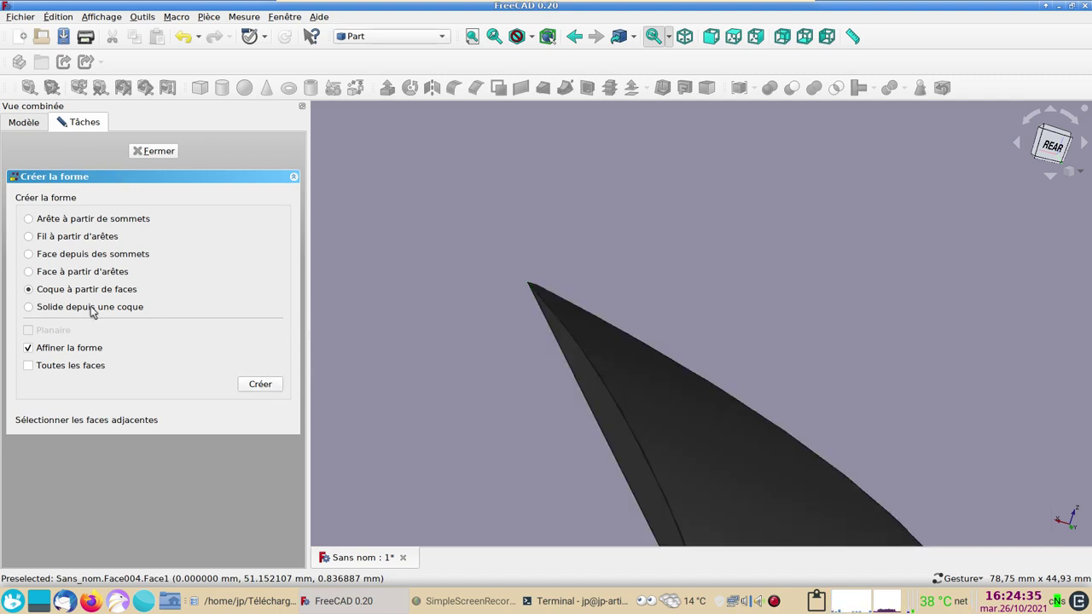
{"action": "middle_click", "coordinate": [97, 307]}
{"action": "left_click", "coordinate": [100, 300]}
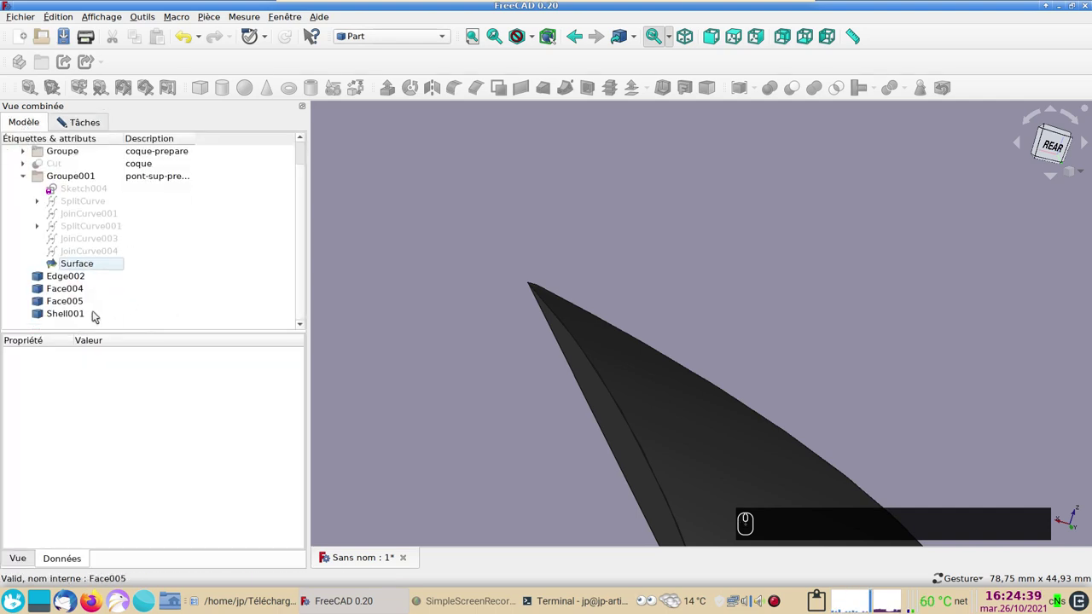
- Convert Shell001 into Solid002 using 'Solid from shell'
{"action": "left_click", "coordinate": [75, 316]}
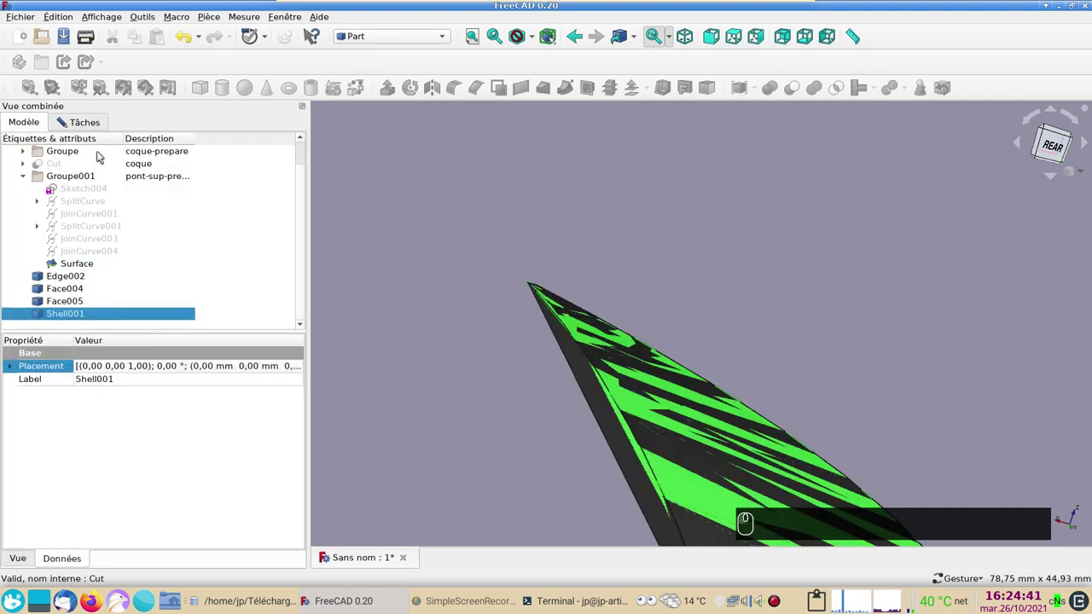
{"action": "left_click", "coordinate": [97, 125]}
{"action": "left_click", "coordinate": [248, 361]}
{"action": "left_click_drag", "start_coordinate": [264, 387], "coordinate": [158, 154]}
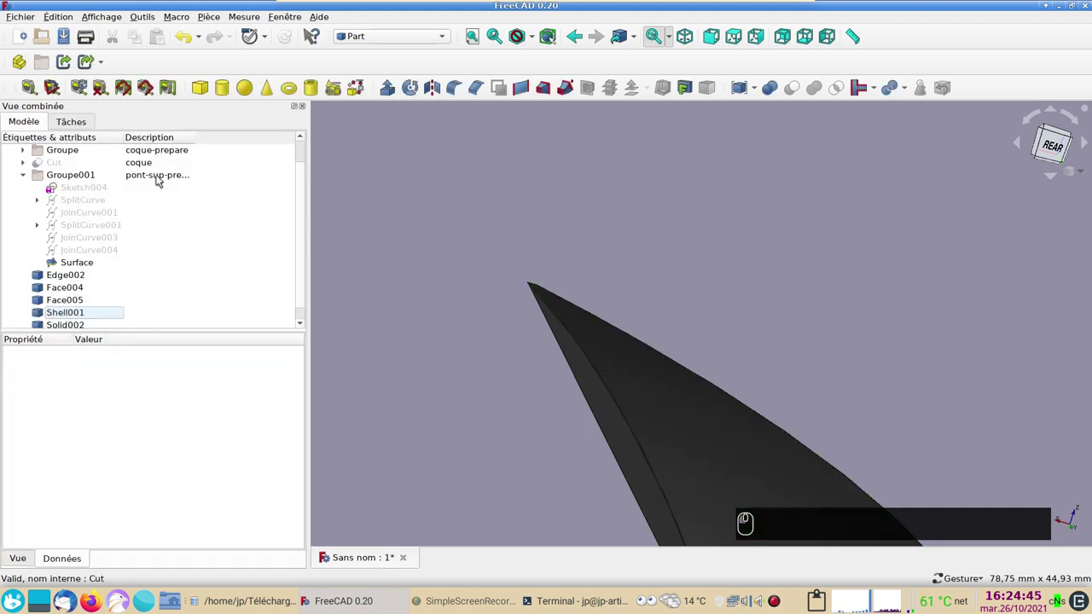
- Hide Edge002, Face004, Face005 and Shell001 and file them inside Groupe001
{"action": "left_click_drag", "start_coordinate": [149, 267], "coordinate": [73, 303]}
{"action": "scroll", "scroll_direction": "down", "scroll_amount": 3}
{"action": "left_click", "coordinate": [72, 291]}
{"action": "left_click_drag", "start_coordinate": [79, 266], "coordinate": [77, 265]}
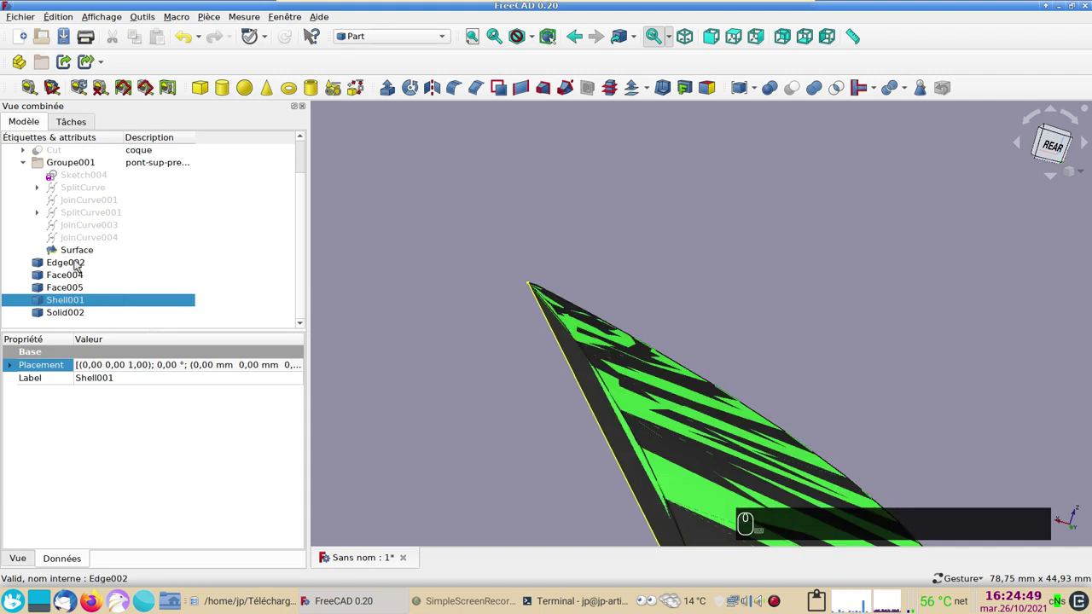
{"action": "middle_click", "coordinate": [78, 264]}
{"action": "key", "text": "space"}
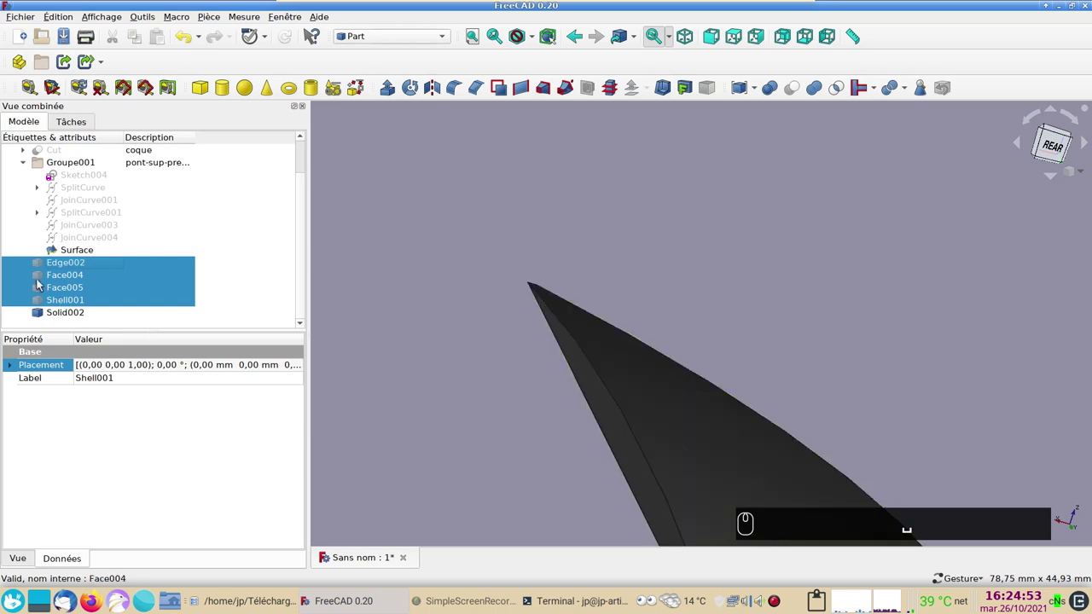
{"action": "left_click_drag", "start_coordinate": [40, 267], "coordinate": [55, 299]}
{"action": "left_click", "coordinate": [59, 301]}
{"action": "left_click", "coordinate": [66, 252]}
{"action": "middle_click", "coordinate": [67, 253]}
{"action": "key", "text": "space"}
{"action": "left_click_drag", "start_coordinate": [63, 260], "coordinate": [49, 263]}
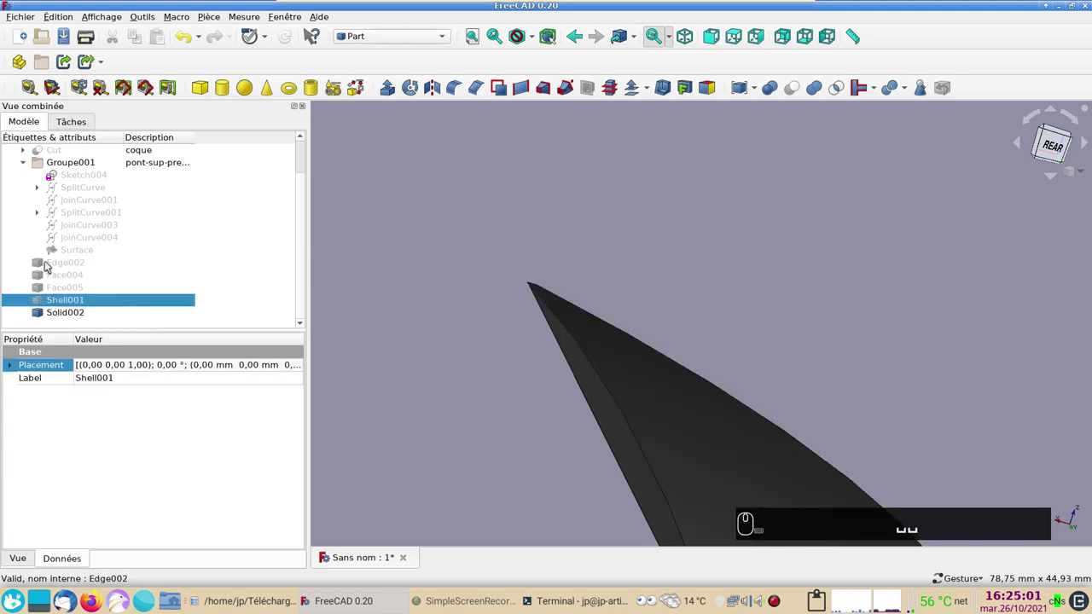
{"action": "left_click_drag", "start_coordinate": [48, 265], "coordinate": [61, 187]}
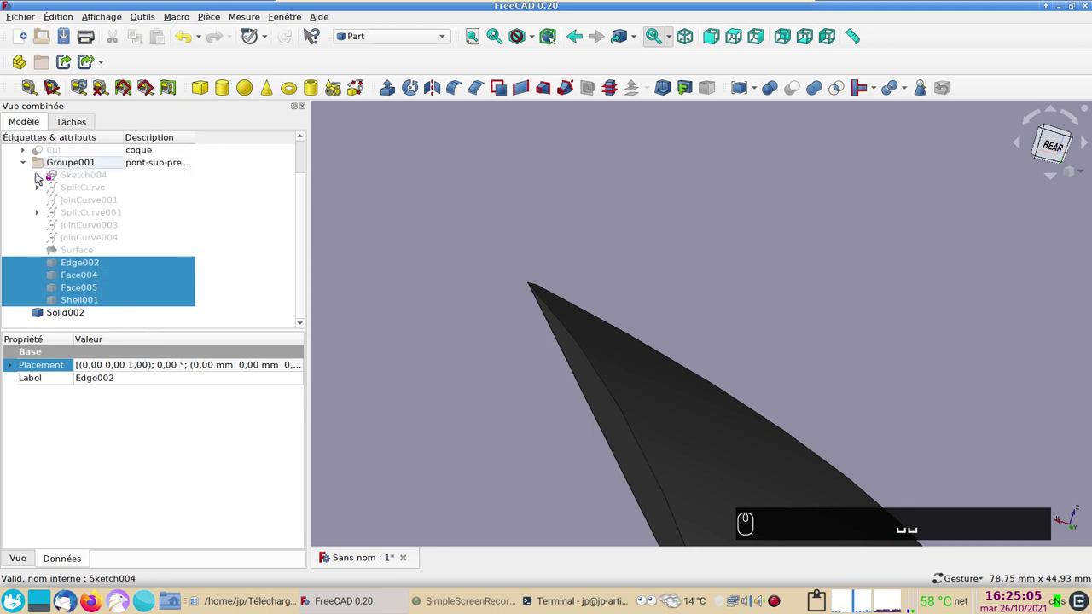
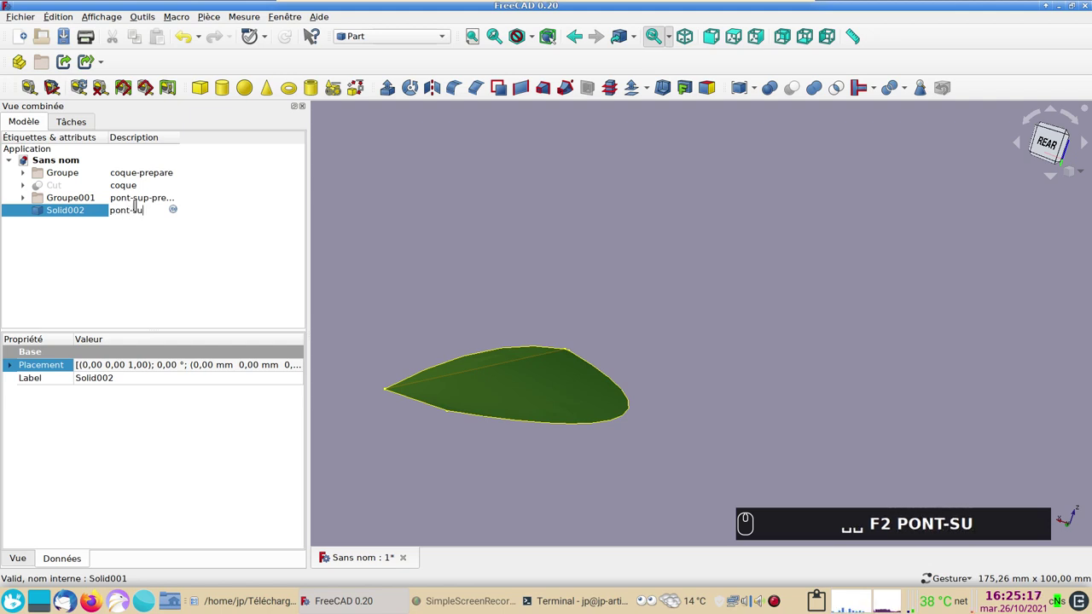
- Rename Solid002's label to pont-sup-droit
{"action": "type", "text": "p-"}
{"action": "type", "text": "droit"}
{"action": "key", "text": "Return"}
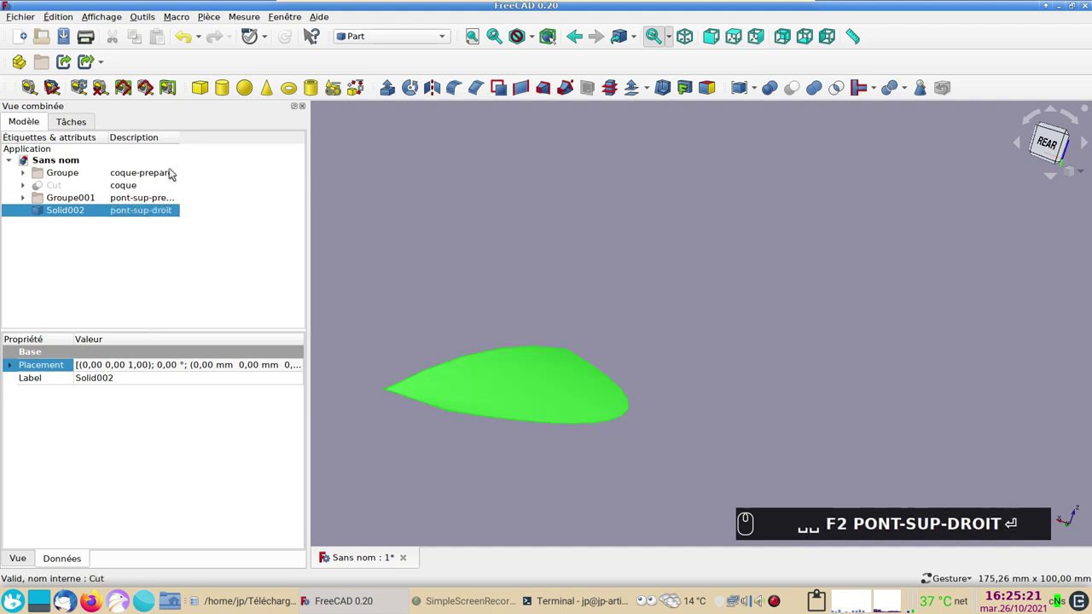
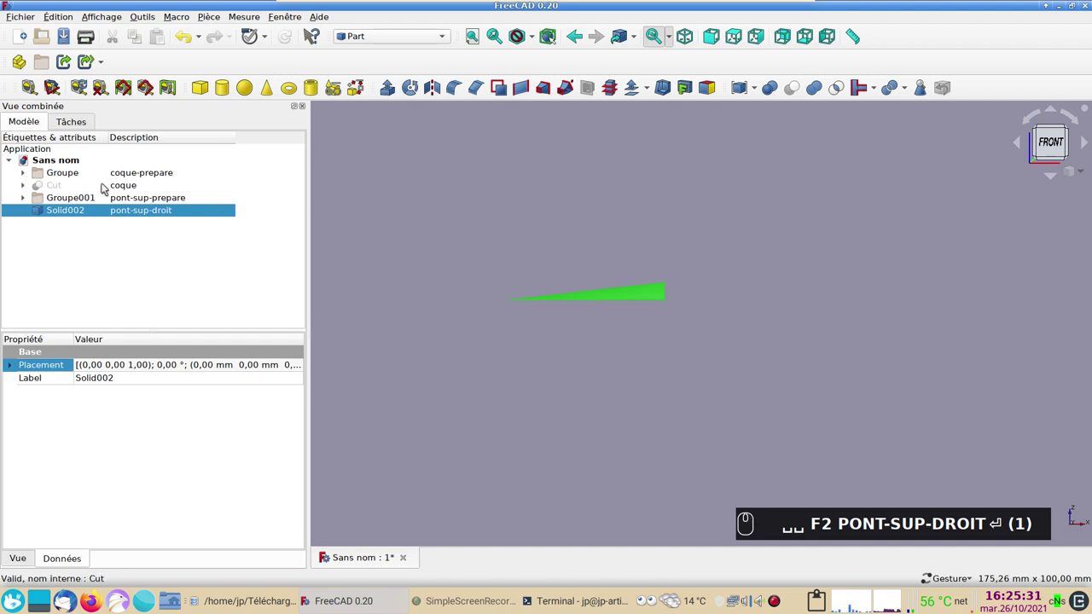
- Show the coque hull again and inspect it before moving to the Curves workbench
{"action": "left_click", "coordinate": [107, 186]}
{"action": "key", "text": "space"}
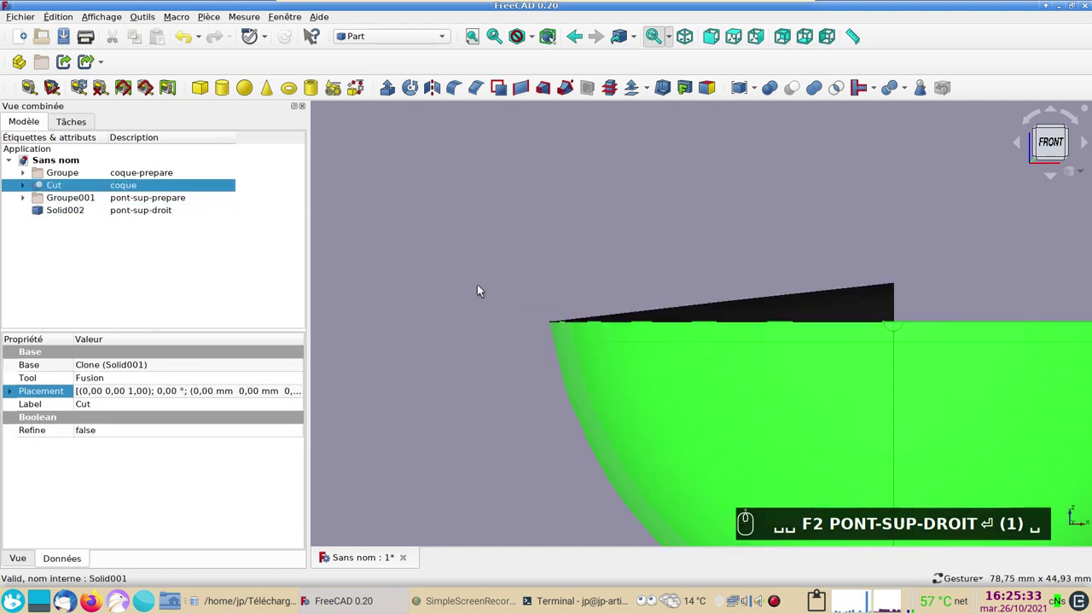
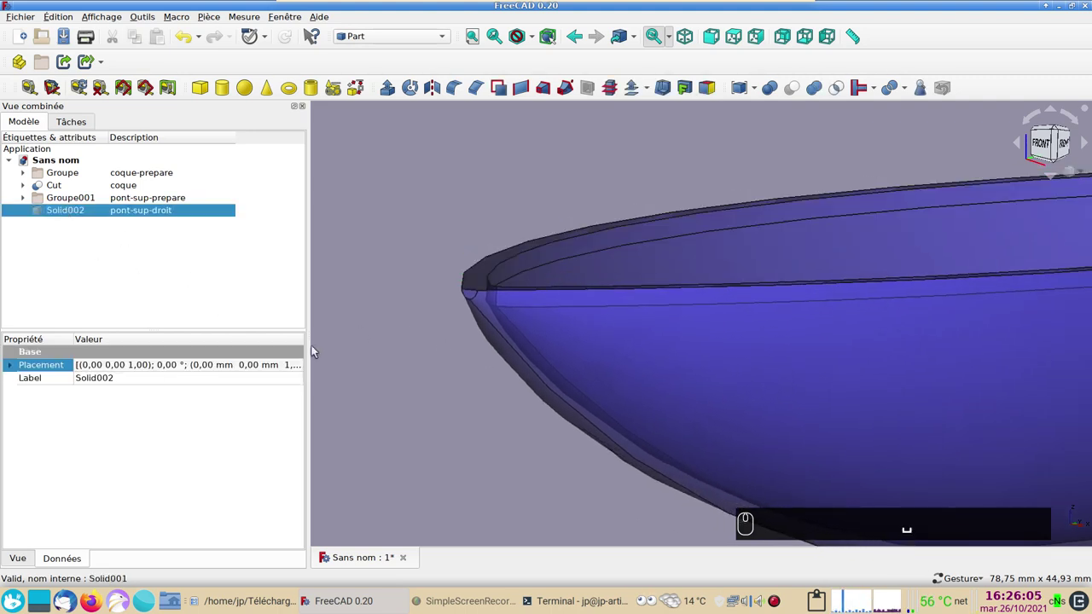
{"action": "left_click", "coordinate": [567, 441]}
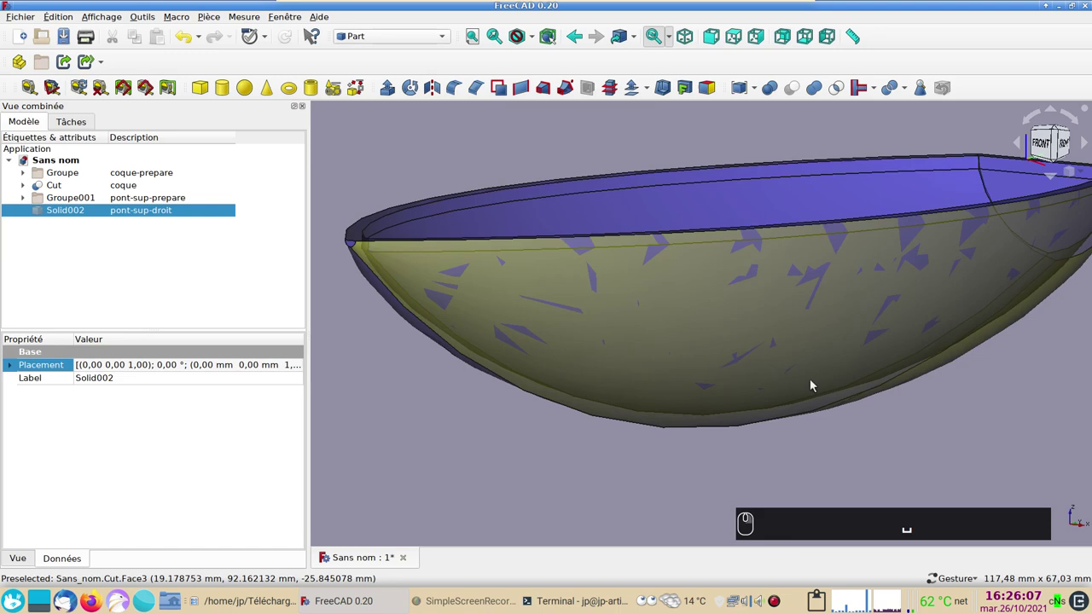
{"action": "left_click", "coordinate": [865, 414]}
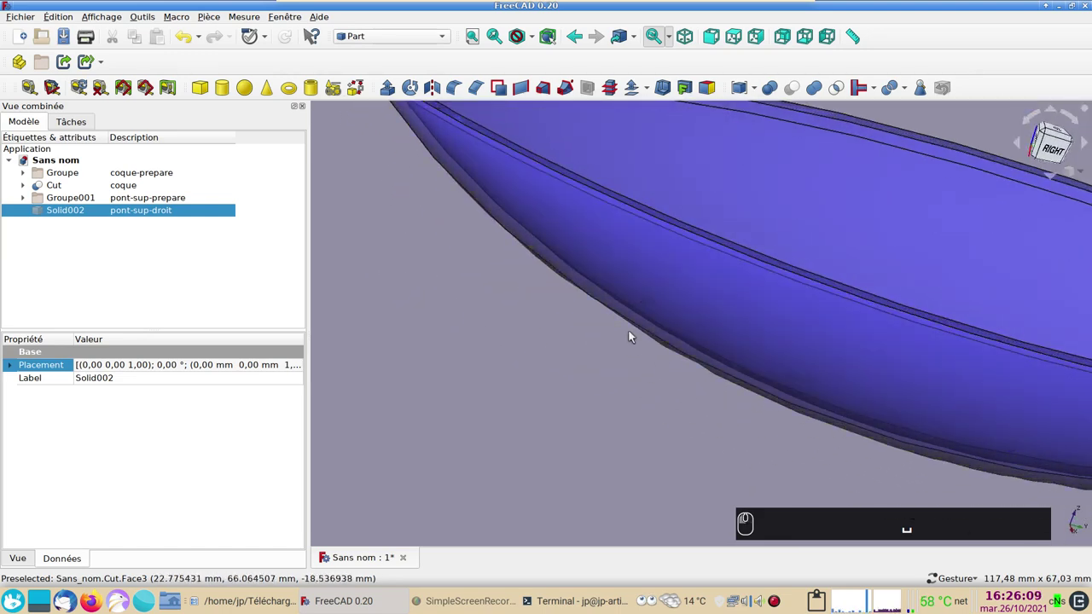
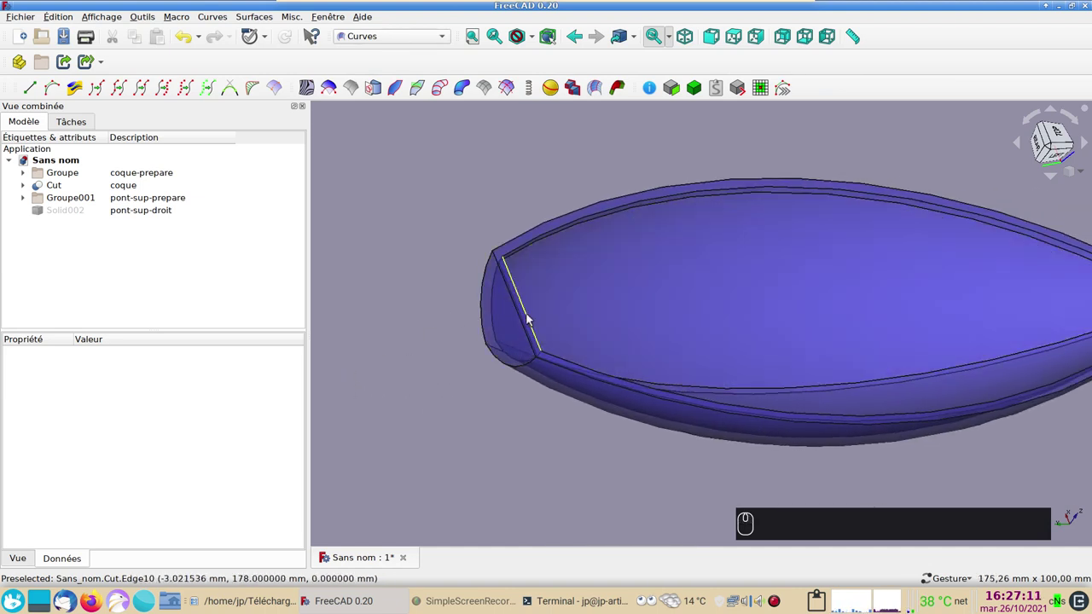
- Extract the hull's transom Edge10 as JoinCurve005 and hide the hull
{"action": "left_click_drag", "start_coordinate": [530, 314], "coordinate": [116, 93]}
{"action": "left_click_drag", "start_coordinate": [115, 95], "coordinate": [152, 169]}
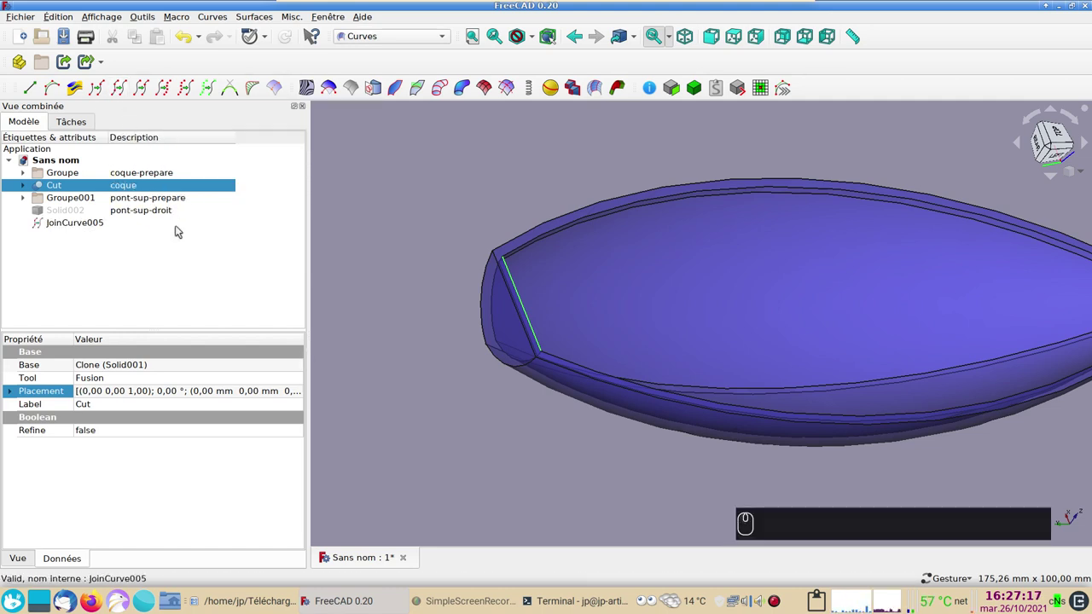
{"action": "key", "text": "space"}
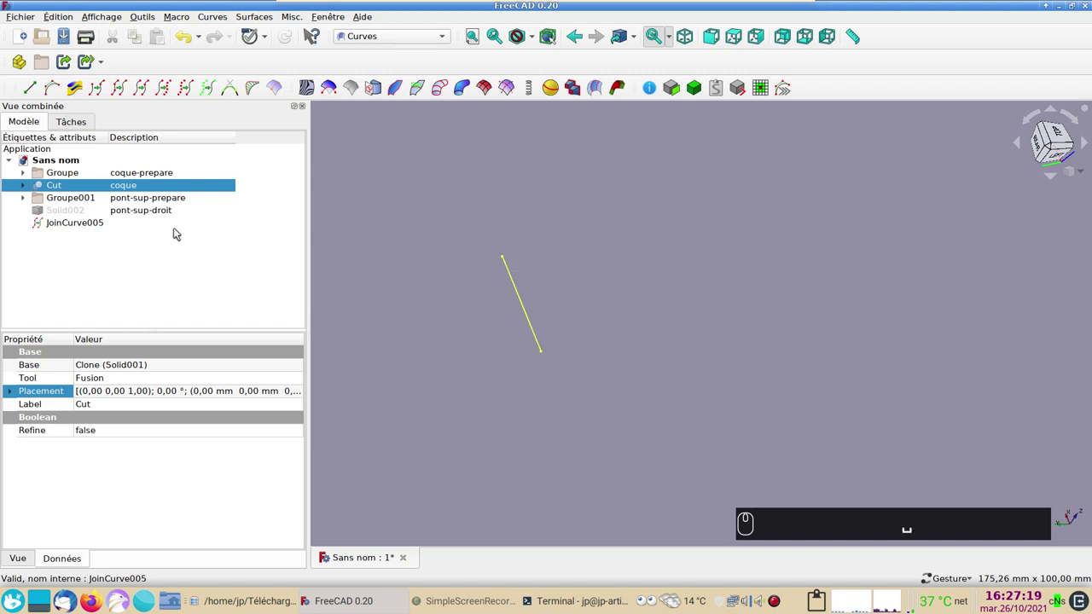
- Select JoinCurve005 and split it in two with Split Curve
{"action": "left_click", "coordinate": [413, 300]}
{"action": "scroll", "scroll_direction": "up", "scroll_amount": 3}
{"action": "left_click", "coordinate": [657, 365]}
{"action": "left_click", "coordinate": [576, 153]}
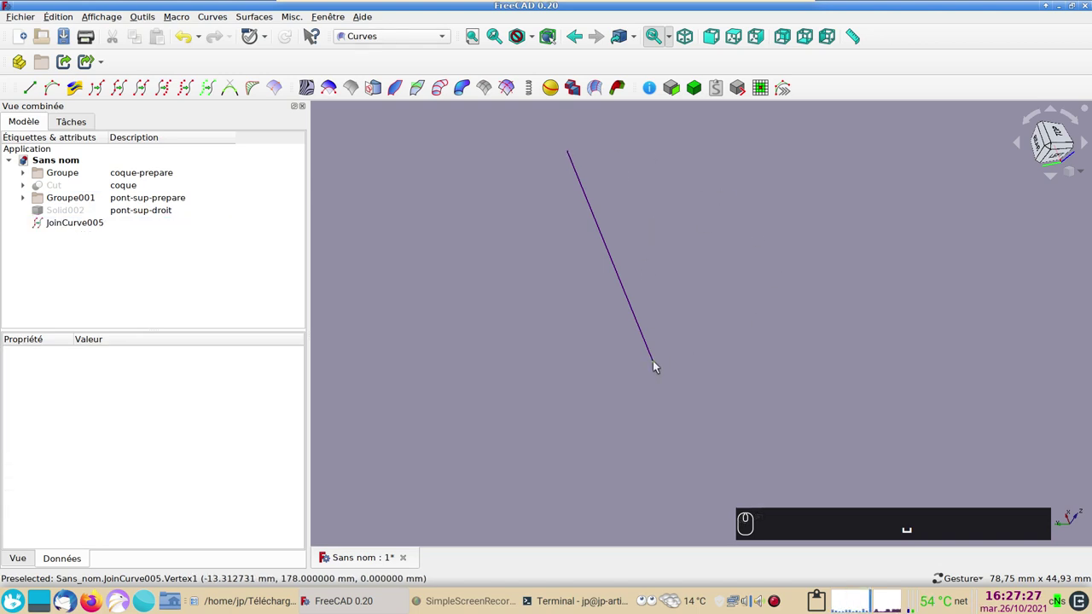
{"action": "left_click_drag", "start_coordinate": [657, 366], "coordinate": [586, 123]}
{"action": "left_click", "coordinate": [569, 154]}
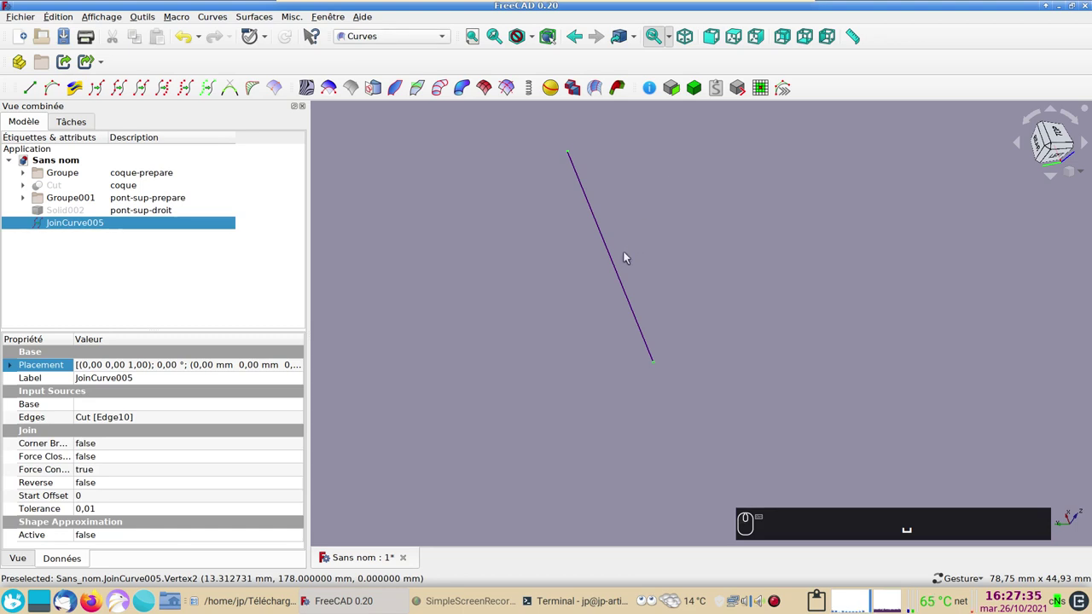
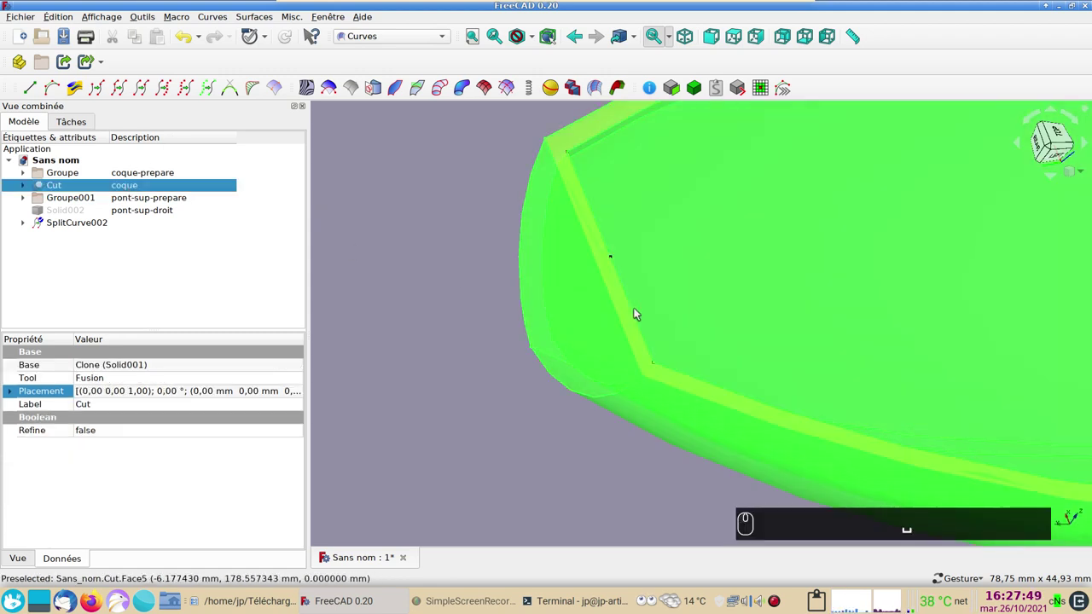
- Join one half of SplitCurve002 into JoinCurve006 and hide the split curve
{"action": "key", "text": "space"}
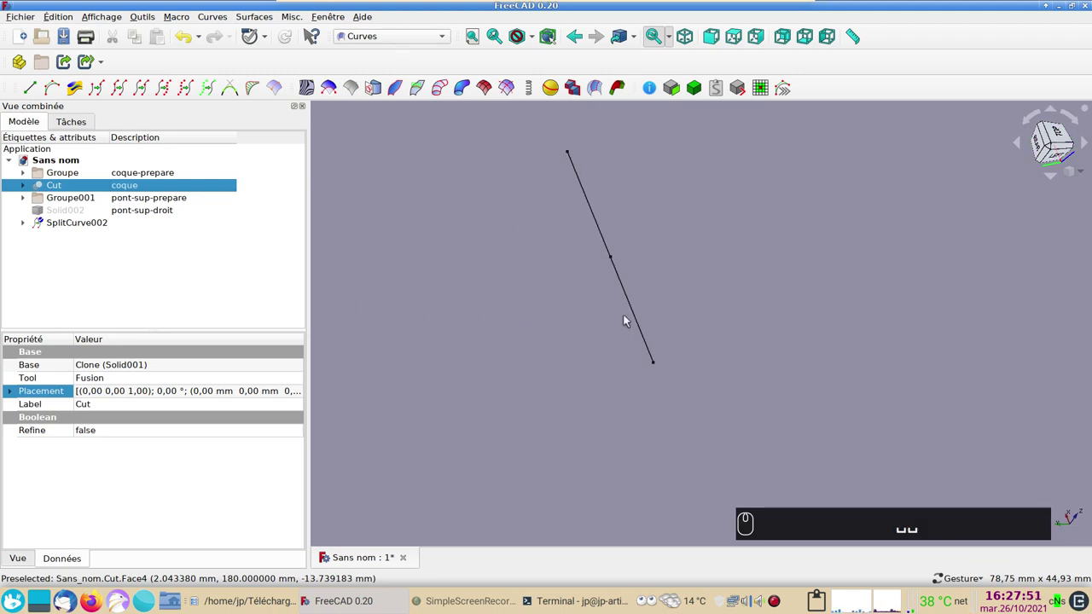
{"action": "left_click_drag", "start_coordinate": [634, 311], "coordinate": [130, 95]}
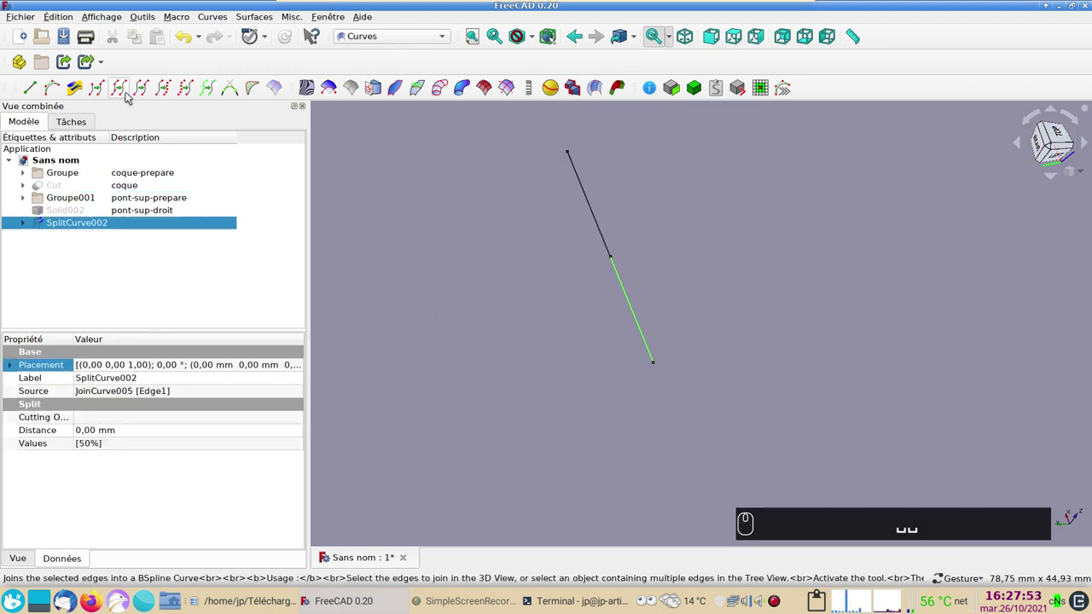
{"action": "left_click_drag", "start_coordinate": [125, 92], "coordinate": [440, 276]}
{"action": "key", "text": "space"}
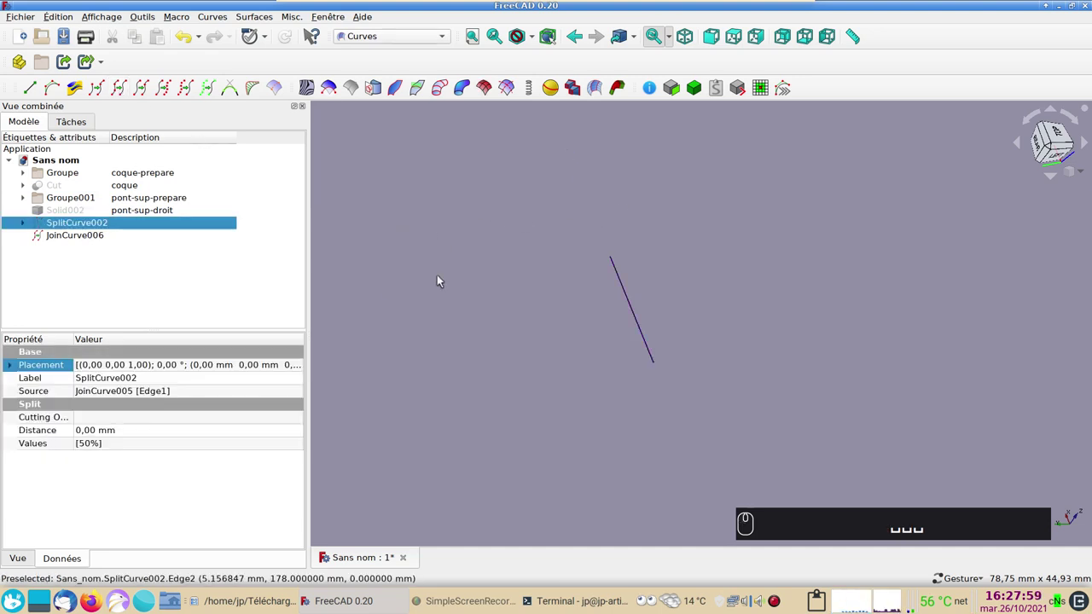
{"action": "scroll", "scroll_direction": "down", "scroll_amount": 3}
- Show the hull, extract its side rim Edge12 as JoinCurve007 and examine the side edges
{"action": "left_click_drag", "start_coordinate": [130, 191], "coordinate": [609, 347]}
{"action": "key", "text": "space"}
{"action": "left_click_drag", "start_coordinate": [609, 345], "coordinate": [125, 89]}
{"action": "left_click_drag", "start_coordinate": [127, 91], "coordinate": [413, 295]}
{"action": "scroll", "scroll_direction": "down", "scroll_amount": 3}
{"action": "left_click_drag", "start_coordinate": [909, 373], "coordinate": [116, 182]}
{"action": "key", "text": "space"}
{"action": "left_click_drag", "start_coordinate": [687, 350], "coordinate": [513, 352]}
{"action": "key", "text": "space"}
{"action": "key", "text": "space"}
- Check JoinCurve007 along Edge12 from the top view, then hide the Cut hull leaving only the curves
{"action": "left_click", "coordinate": [661, 391]}
{"action": "left_click", "coordinate": [516, 274]}
{"action": "left_click_drag", "start_coordinate": [535, 344], "coordinate": [643, 377]}
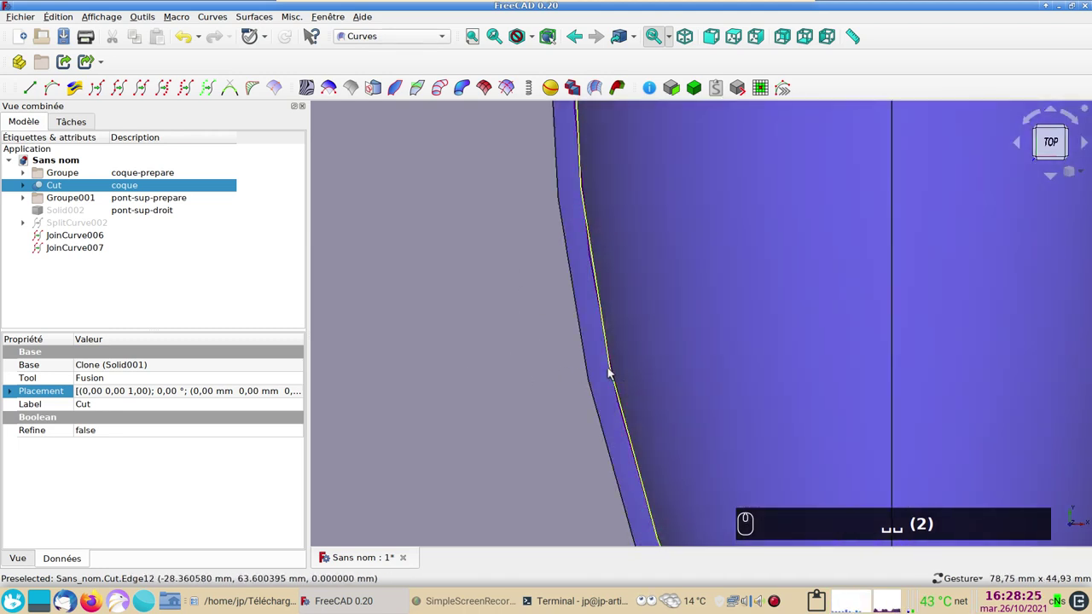
{"action": "scroll", "scroll_direction": "up", "scroll_amount": 3}
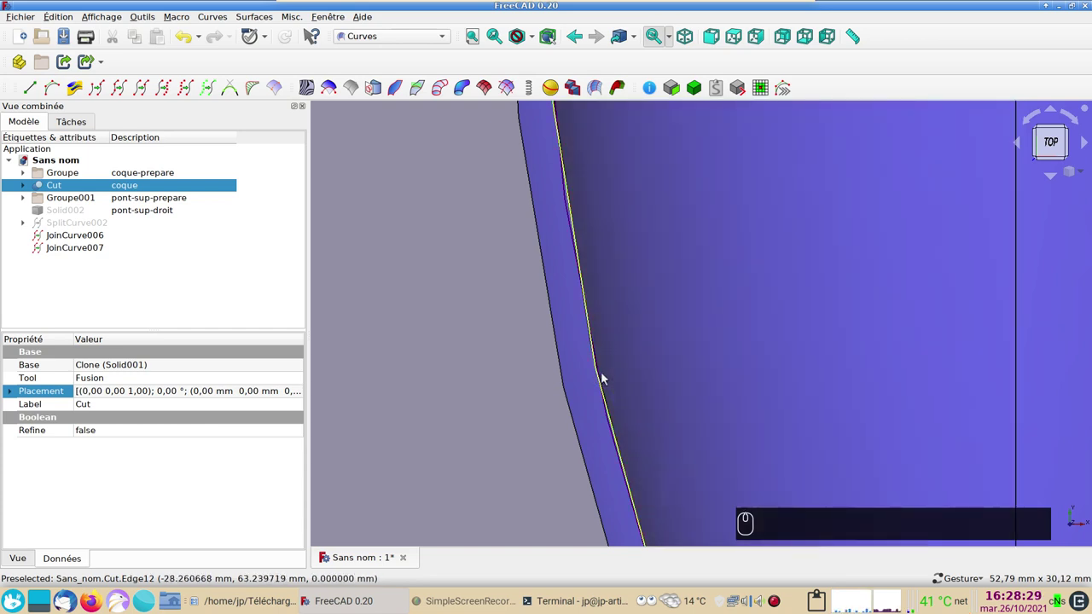
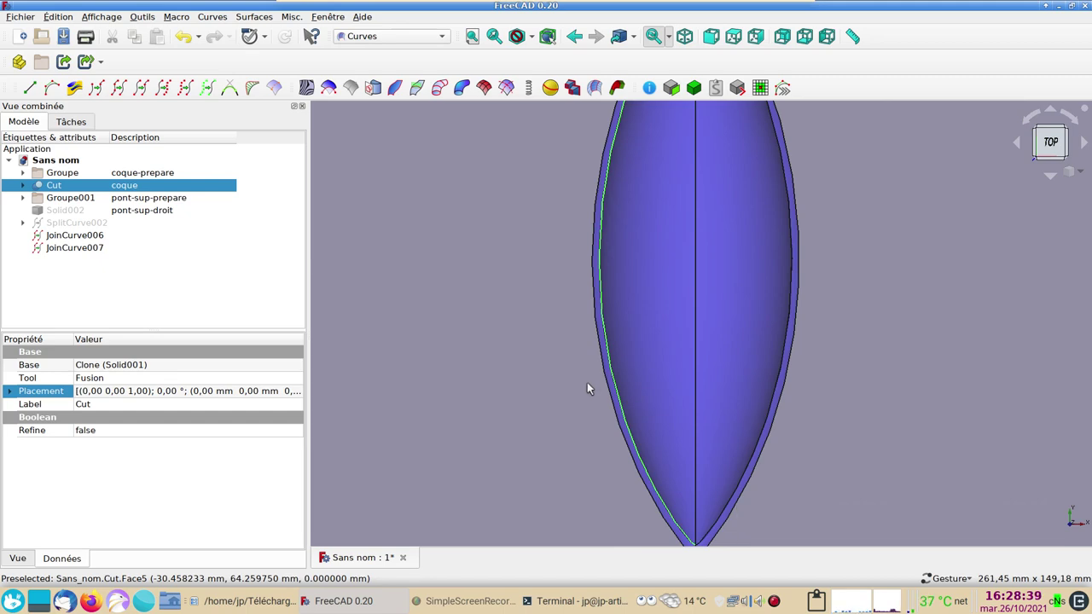
{"action": "left_click_drag", "start_coordinate": [560, 427], "coordinate": [481, 351]}
{"action": "scroll", "scroll_direction": "up", "scroll_amount": 3}
{"action": "scroll", "scroll_direction": "down", "scroll_amount": 3}
{"action": "left_click_drag", "start_coordinate": [471, 337], "coordinate": [128, 255]}
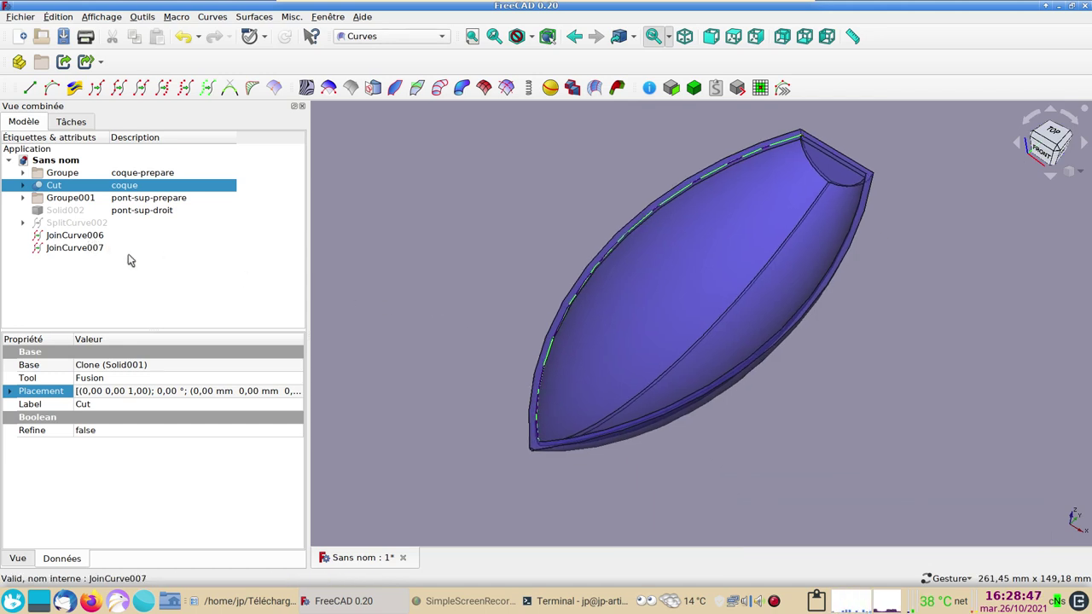
{"action": "key", "text": "space"}
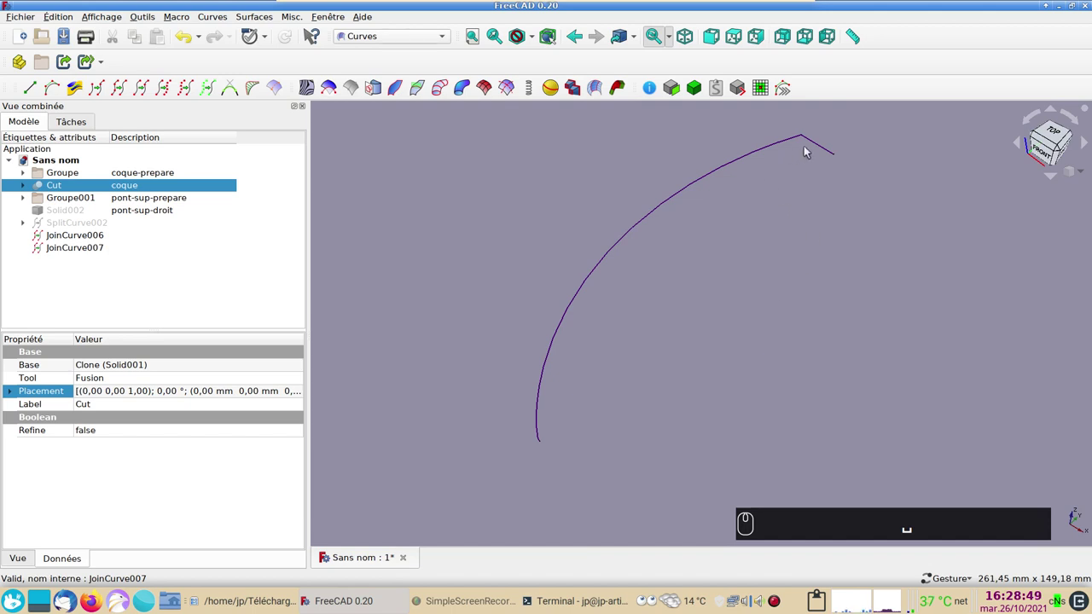
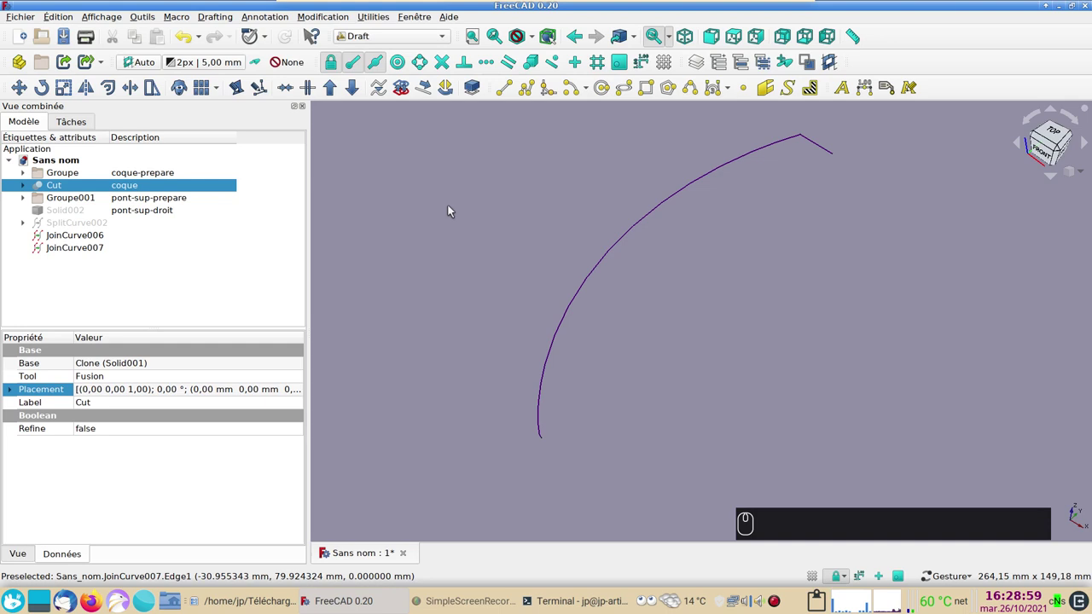
- In Draft, mirror JoinCurve006 and JoinCurve007 across a two-point centreline
{"action": "key", "text": "2"}
{"action": "scroll", "scroll_direction": "down", "scroll_amount": 3}
{"action": "type", "text": "(2)"}
{"action": "left_click_drag", "start_coordinate": [103, 240], "coordinate": [382, 359]}
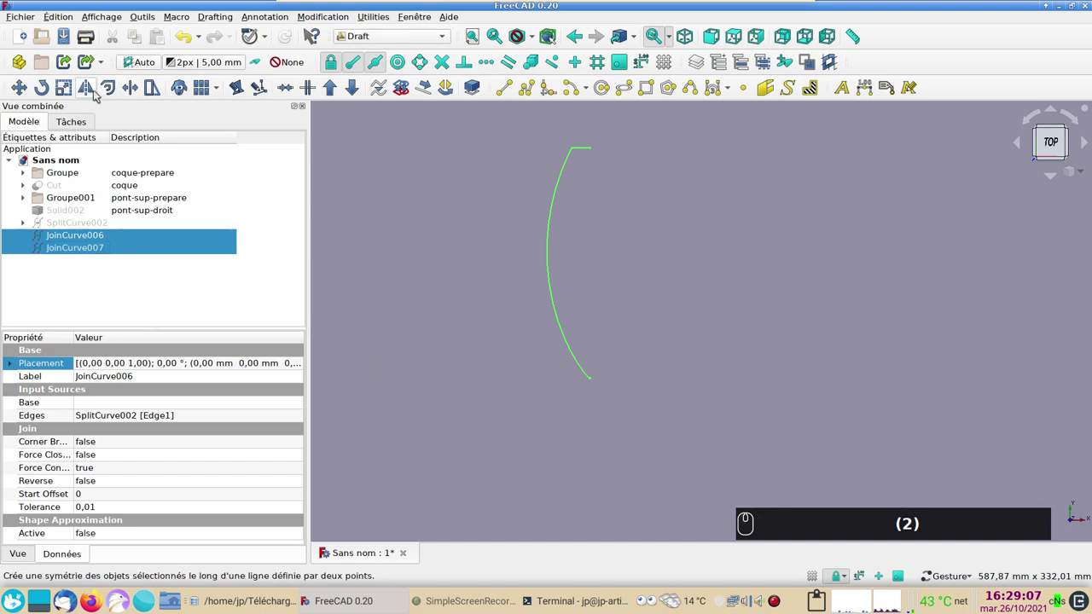
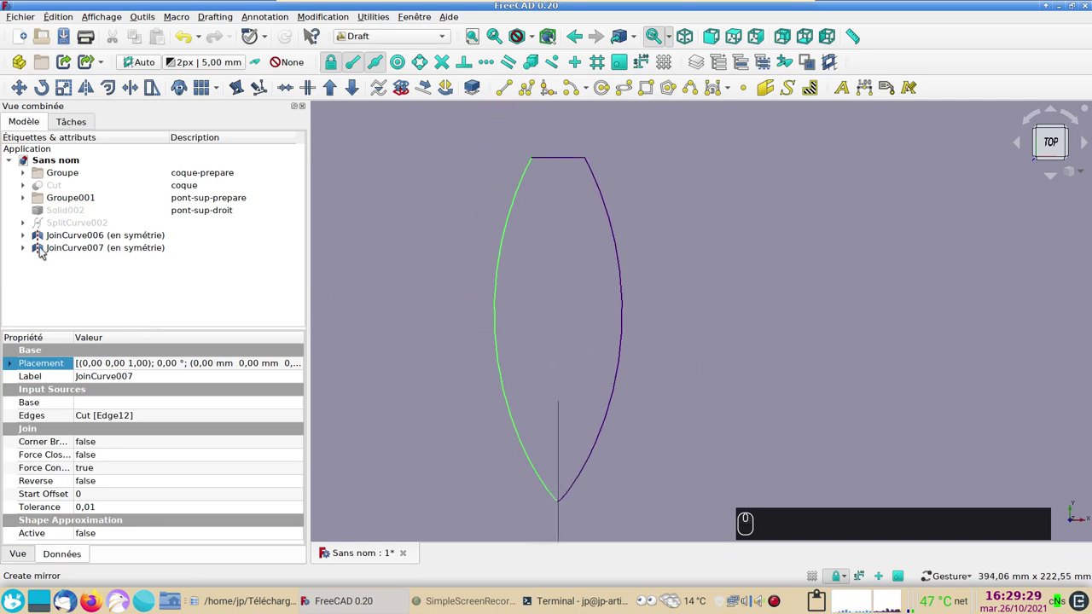
- Inspect the mirror objects and their source curves by toggling their visibility
{"action": "left_click", "coordinate": [26, 249]}
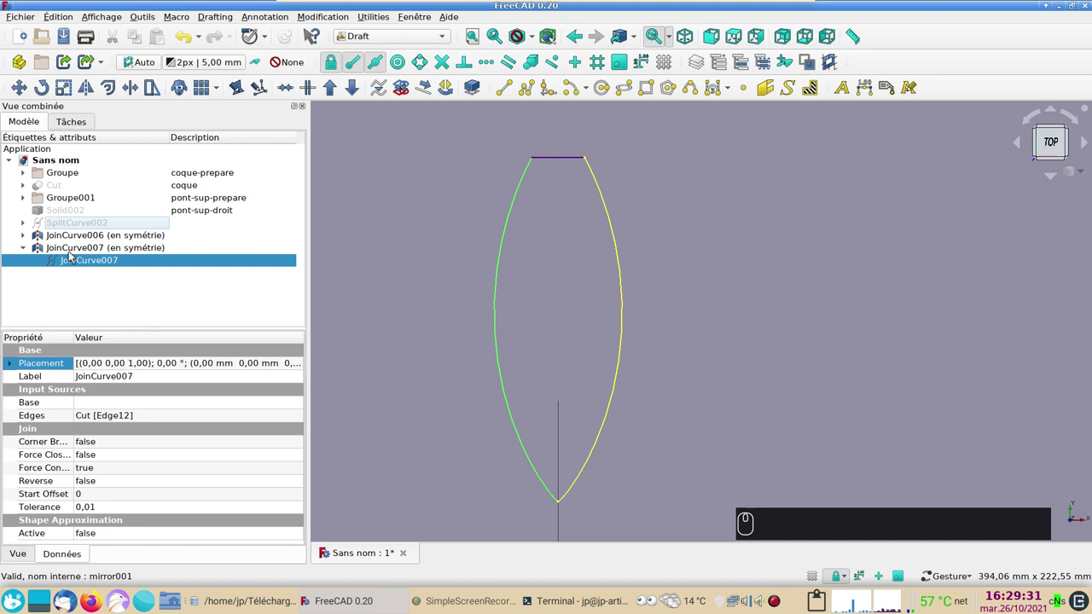
{"action": "left_click_drag", "start_coordinate": [70, 245], "coordinate": [184, 276]}
{"action": "key", "text": "space"}
{"action": "key", "text": "space"}
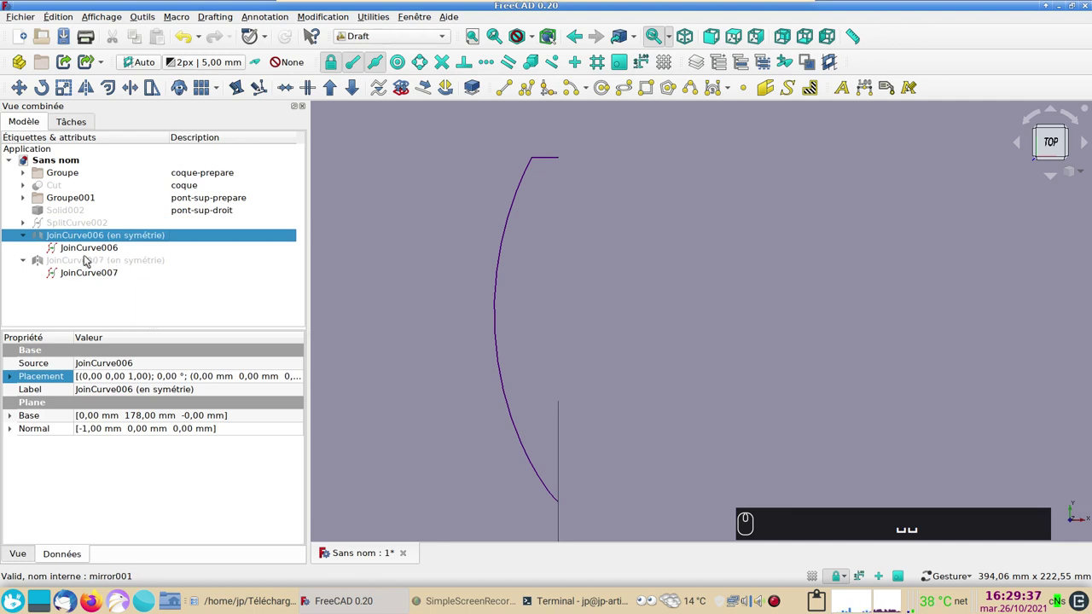
{"action": "left_click_drag", "start_coordinate": [84, 249], "coordinate": [85, 254]}
{"action": "key", "text": "space"}
{"action": "left_click", "coordinate": [87, 248]}
{"action": "key", "text": "space"}
{"action": "double_click", "coordinate": [87, 272]}
{"action": "key", "text": "space"}
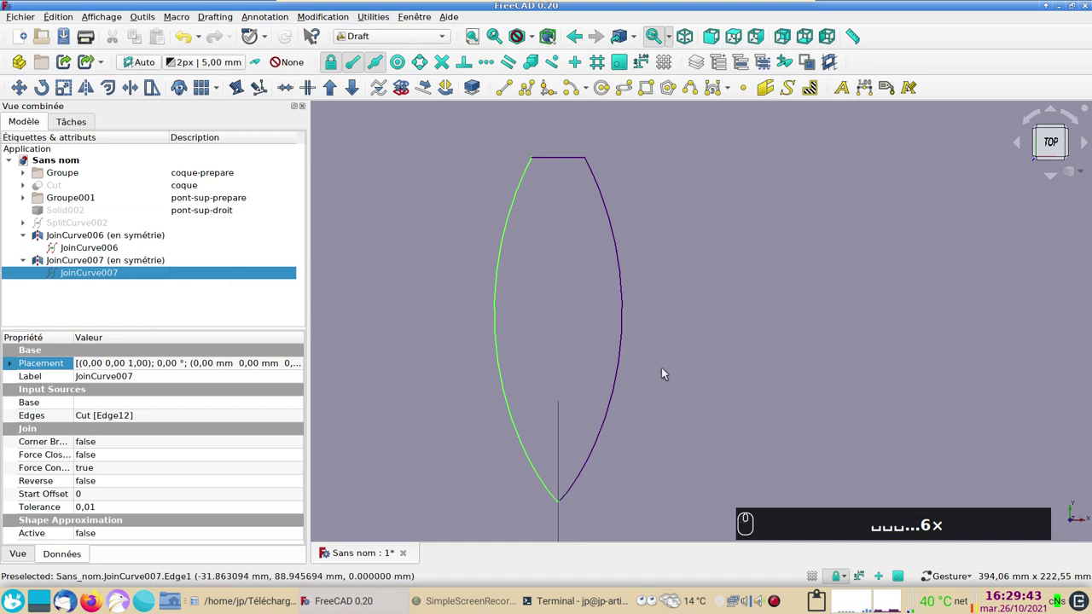
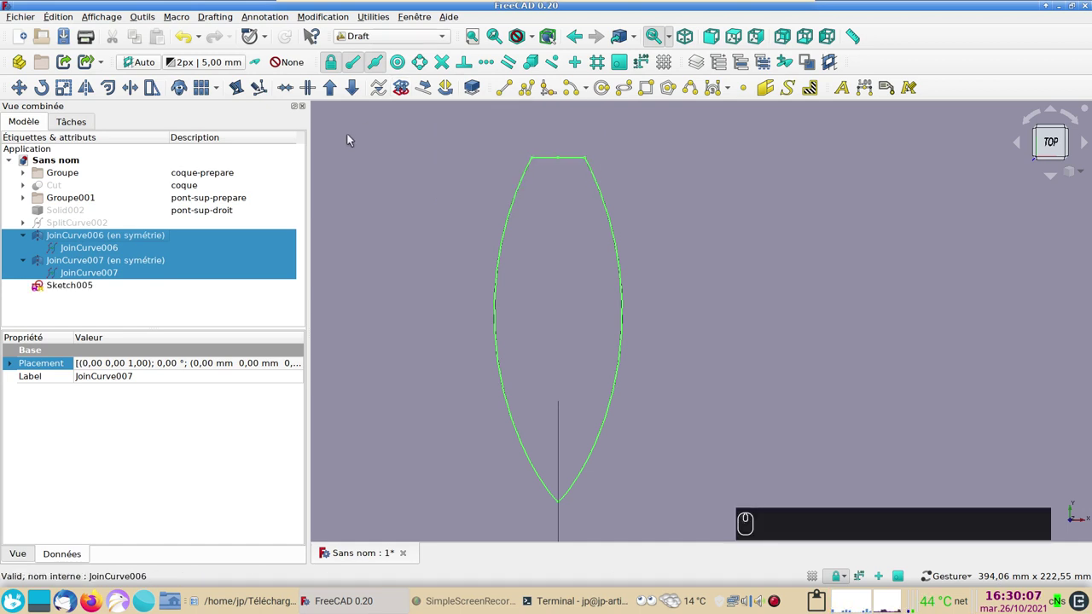
- Hide the mirrored curves and create a skin-mode Offset2D of Sketch005 at -0.2 mm
{"action": "key", "text": "space"}
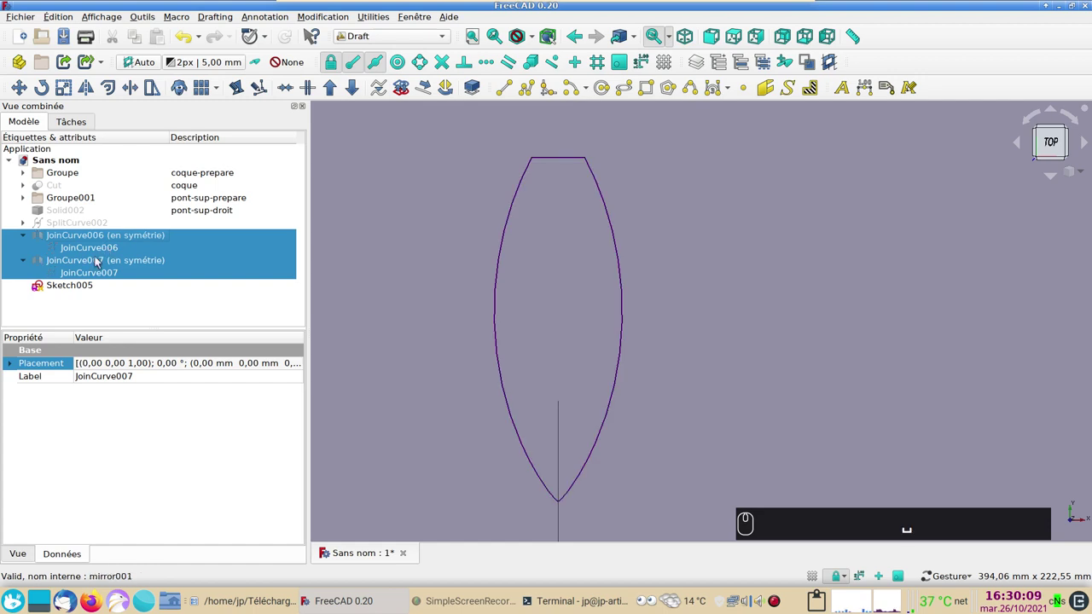
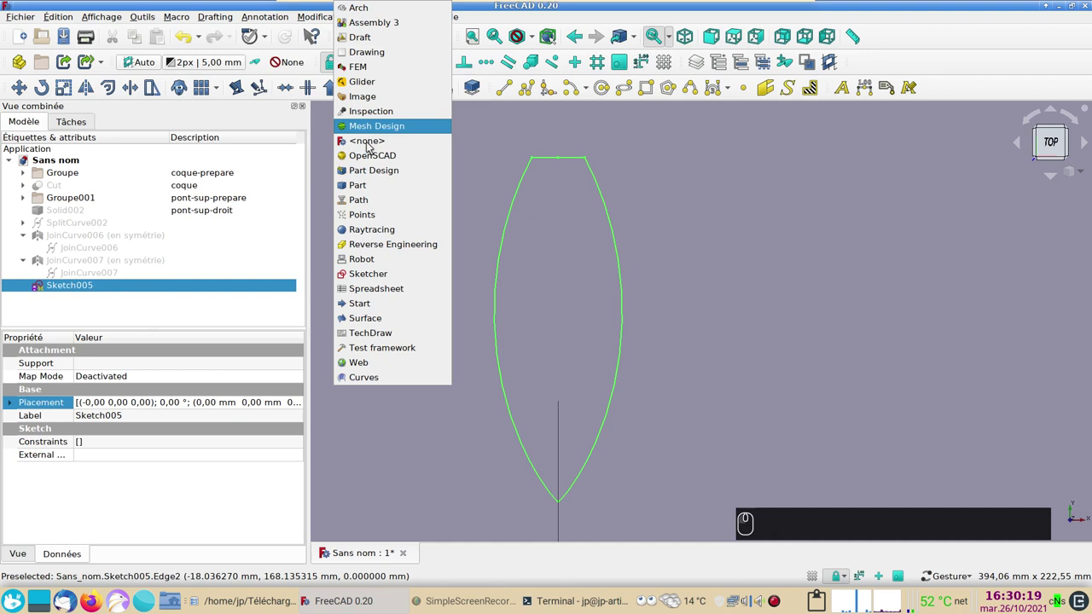
{"action": "left_click", "coordinate": [364, 187]}
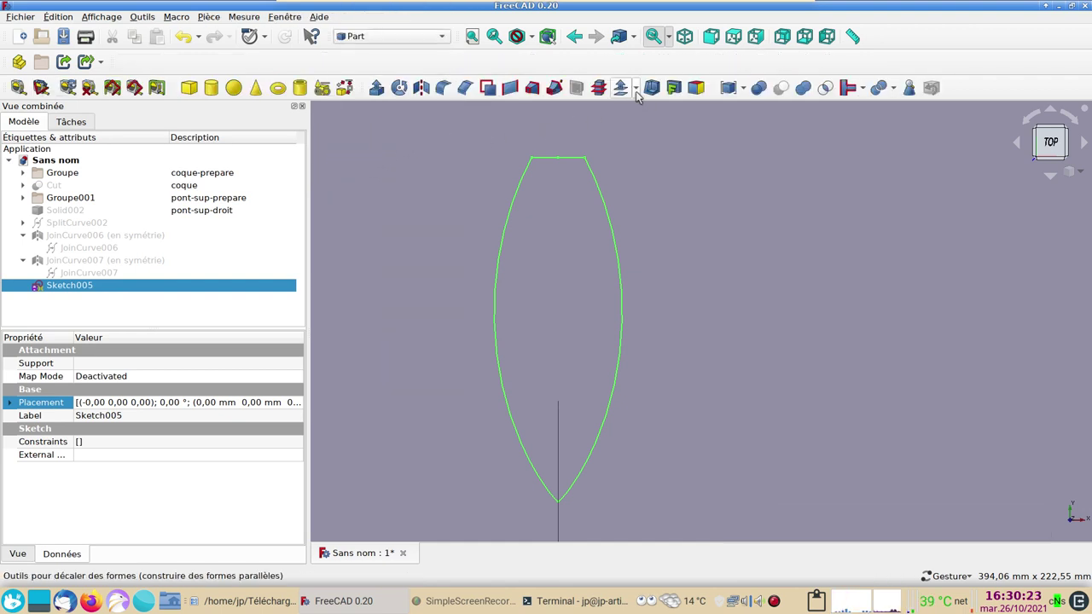
{"action": "left_click_drag", "start_coordinate": [642, 95], "coordinate": [648, 135]}
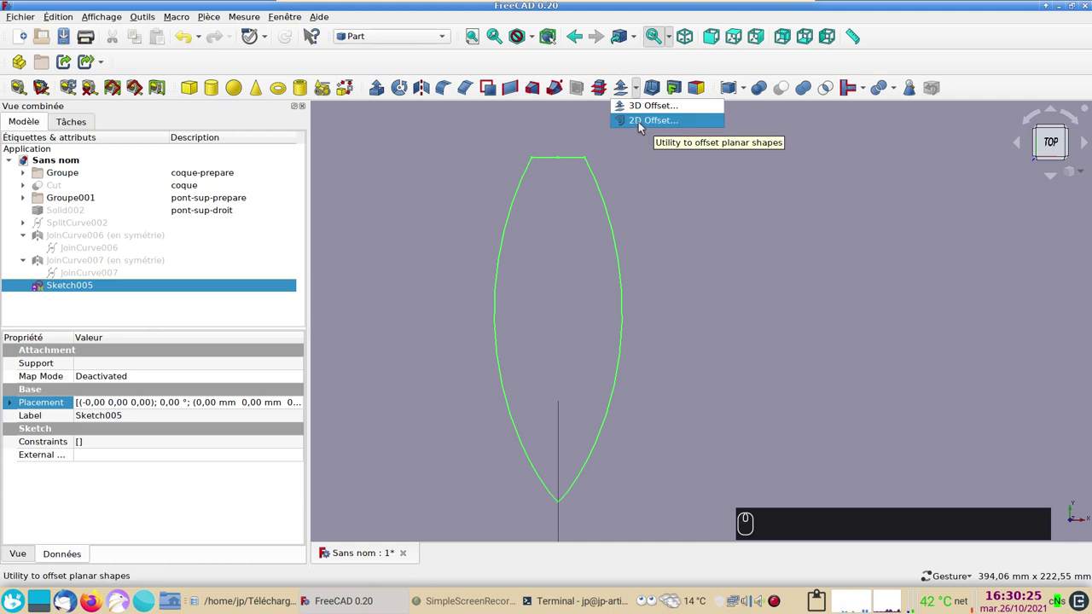
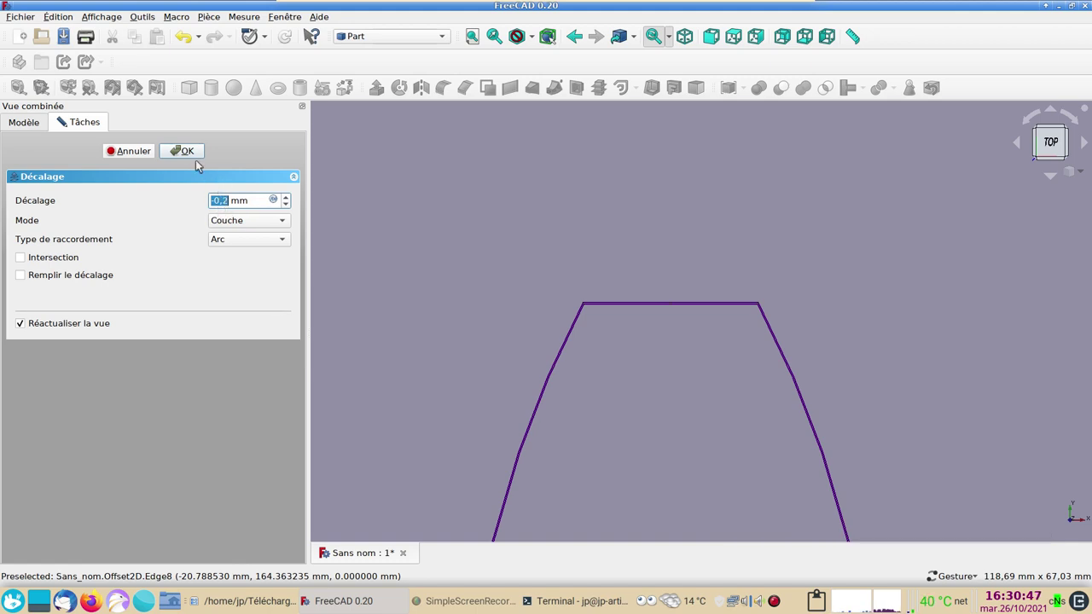
{"action": "left_click_drag", "start_coordinate": [189, 155], "coordinate": [24, 286]}
{"action": "left_click_drag", "start_coordinate": [26, 286], "coordinate": [103, 306]}
{"action": "key", "text": "space"}
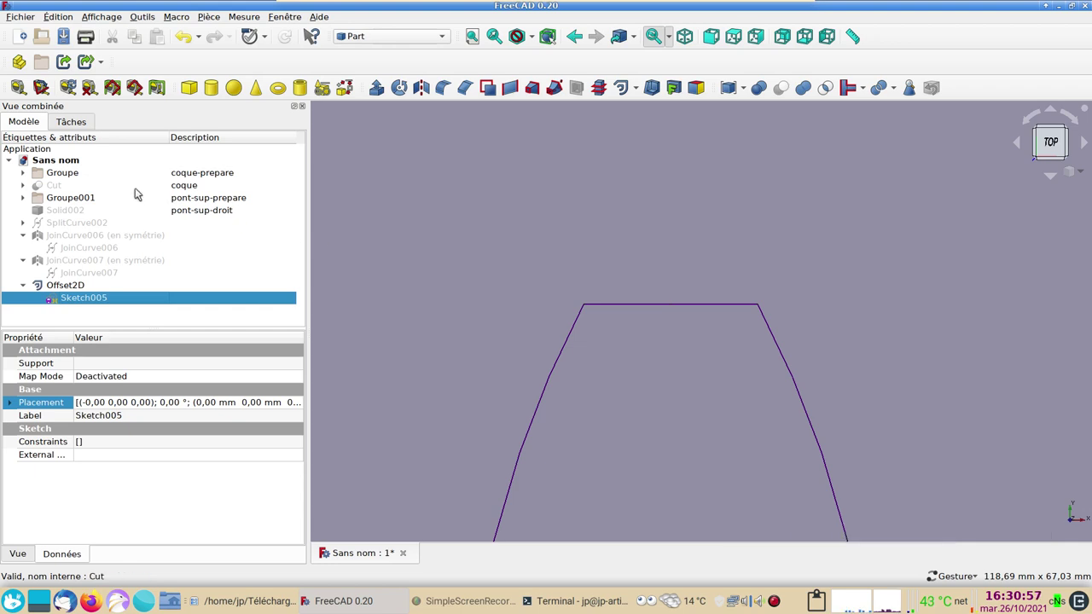
- Compare the offset outline against the hull solid, then switch back to the Curves workbench
{"action": "left_click_drag", "start_coordinate": [107, 187], "coordinate": [411, 235]}
{"action": "key", "text": "space"}
{"action": "left_click", "coordinate": [764, 379]}
{"action": "left_click", "coordinate": [393, 176]}
{"action": "scroll", "scroll_direction": "up", "scroll_amount": 3}
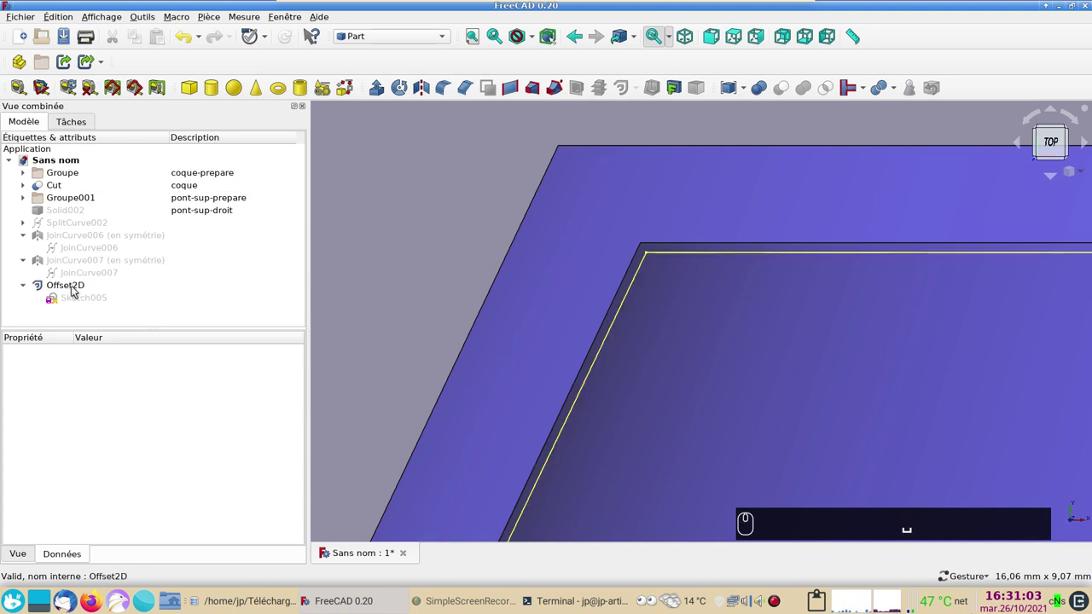
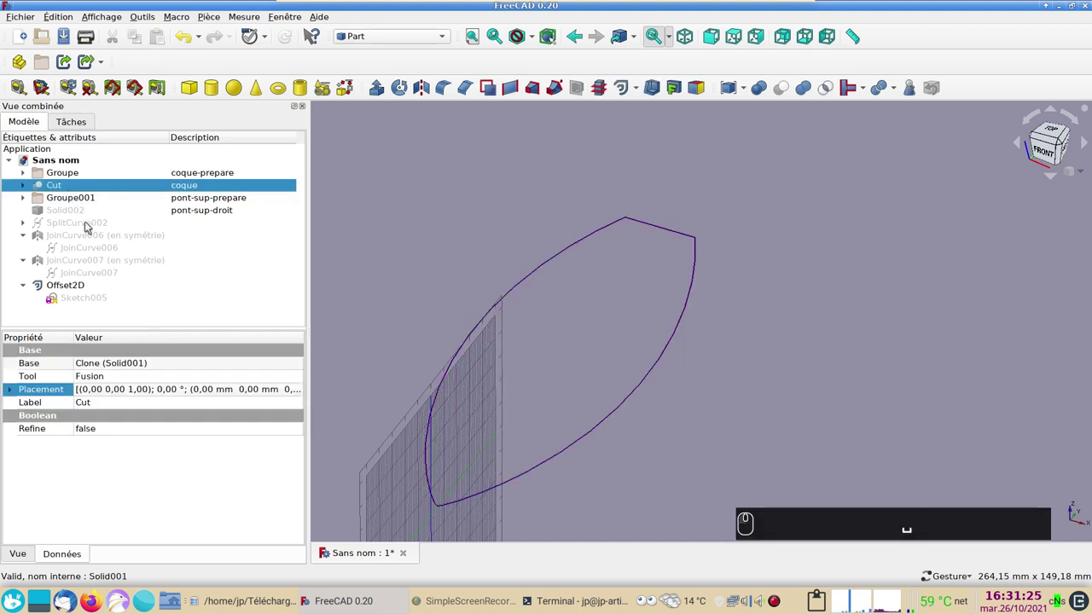
{"action": "left_click_drag", "start_coordinate": [395, 38], "coordinate": [354, 383]}
{"action": "left_click_drag", "start_coordinate": [356, 384], "coordinate": [315, 271]}
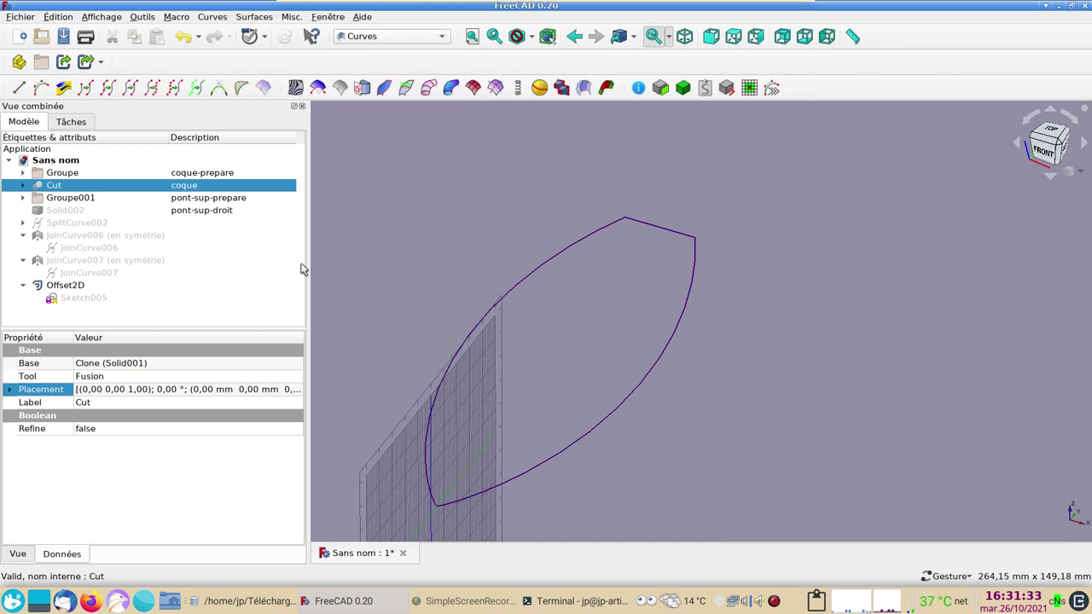
- Hide the grid and inspect the stern corner and bow tip of the Offset2D outline up close
{"action": "scroll", "scroll_direction": "up", "scroll_amount": 3}
{"action": "left_click_drag", "start_coordinate": [622, 306], "coordinate": [135, 144]}
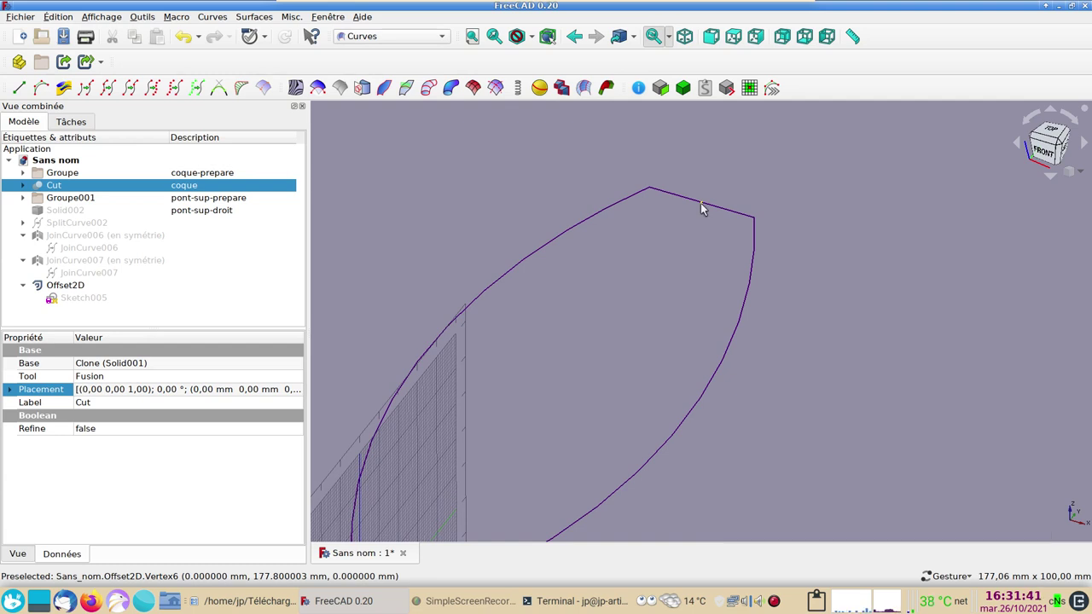
{"action": "left_click_drag", "start_coordinate": [707, 208], "coordinate": [703, 208]}
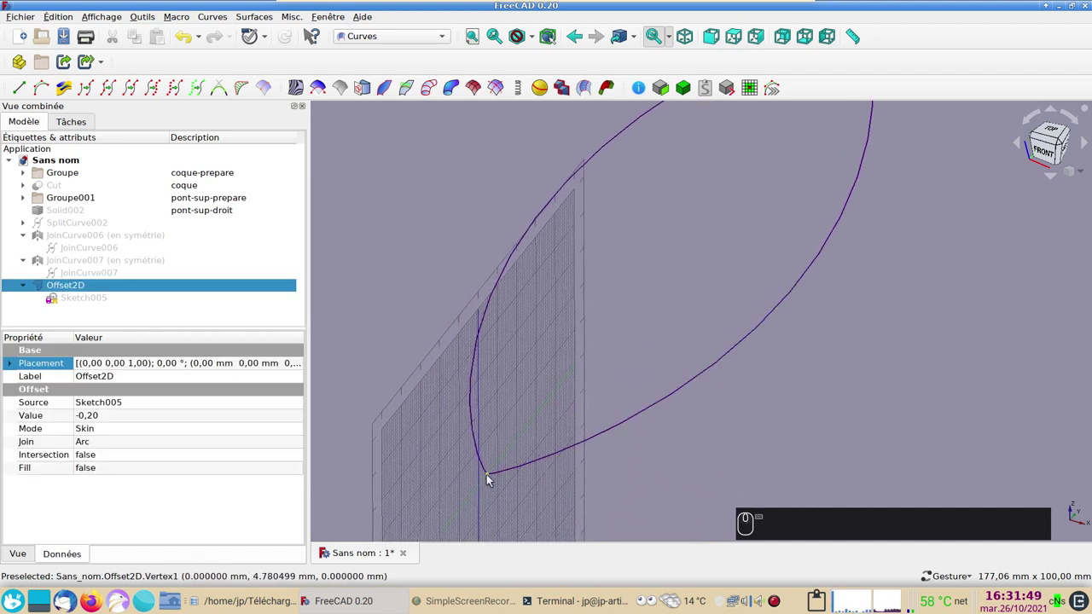
{"action": "left_click_drag", "start_coordinate": [491, 476], "coordinate": [842, 364]}
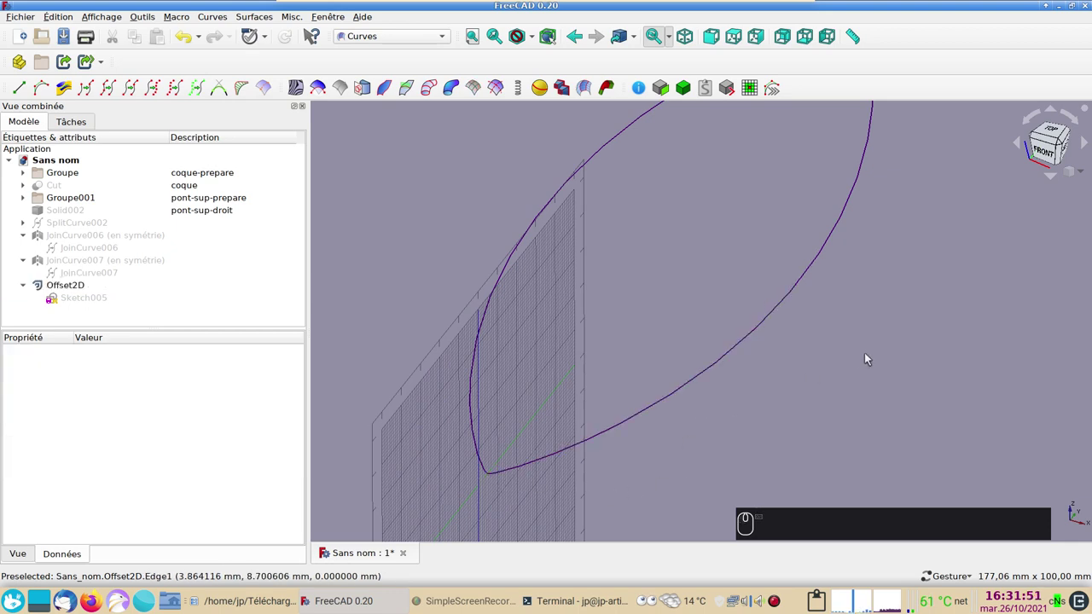
{"action": "scroll", "scroll_direction": "down", "scroll_amount": 3}
{"action": "left_click_drag", "start_coordinate": [854, 411], "coordinate": [732, 387]}
{"action": "scroll", "scroll_direction": "up", "scroll_amount": 3}
{"action": "left_click", "coordinate": [594, 277]}
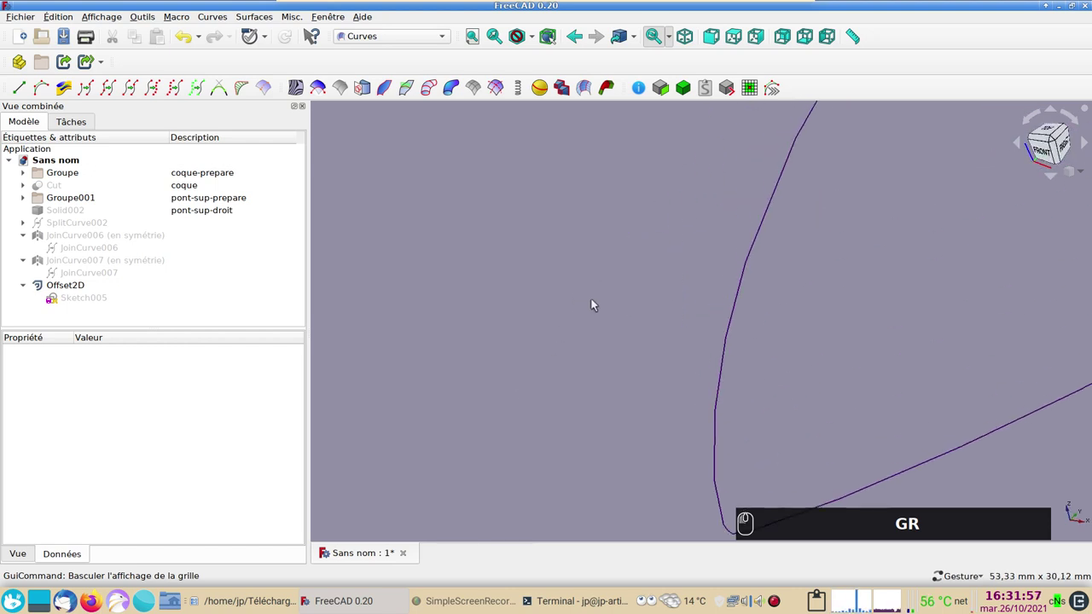
{"action": "middle_click", "coordinate": [589, 317]}
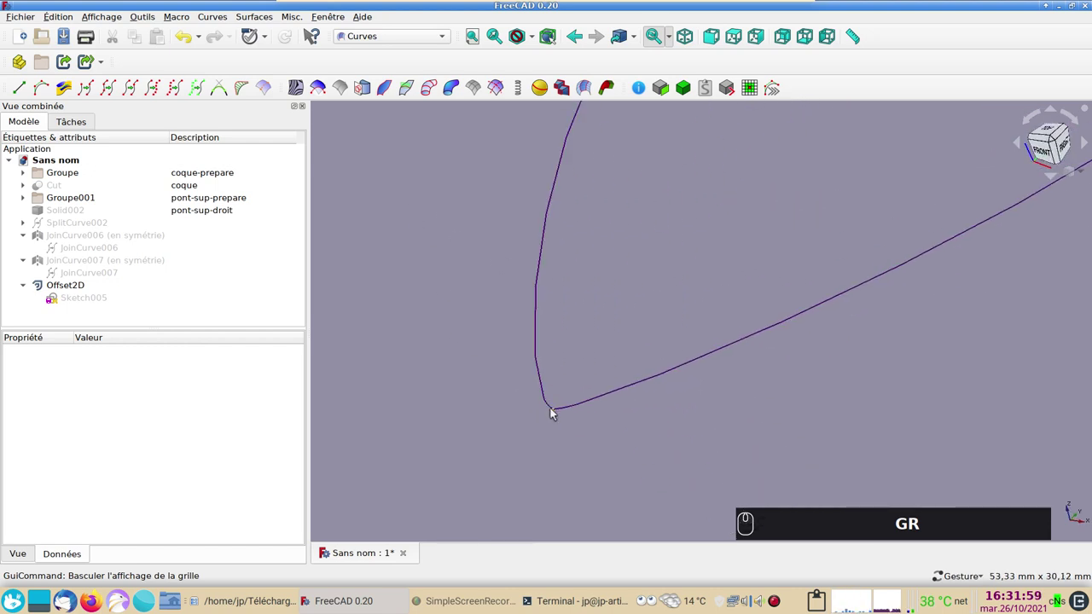
{"action": "left_click", "coordinate": [554, 413]}
{"action": "scroll", "scroll_direction": "down", "scroll_amount": 3}
{"action": "scroll", "scroll_direction": "up", "scroll_amount": 3}
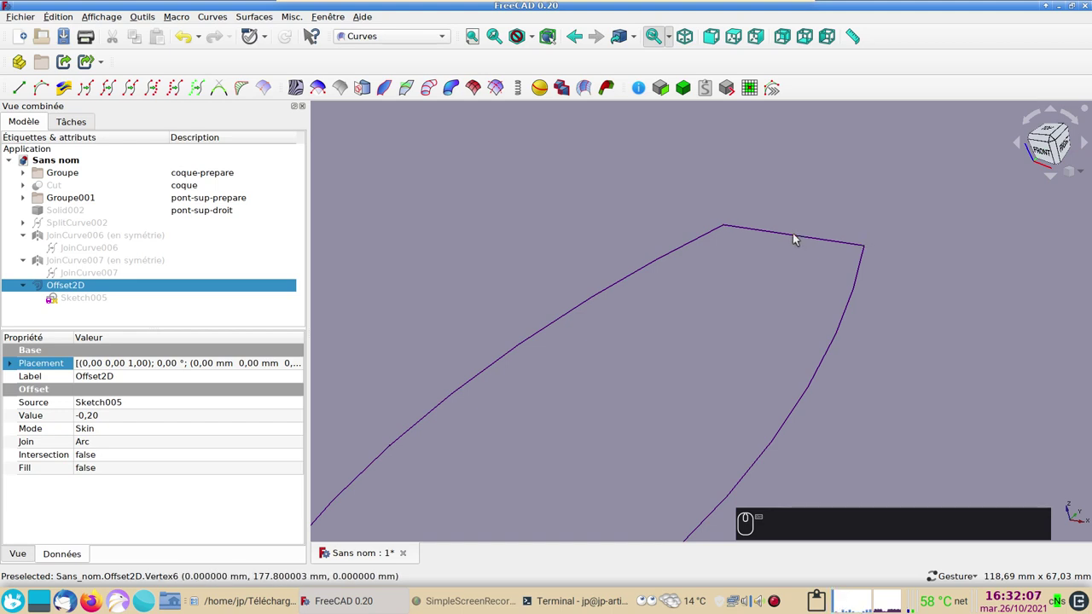
{"action": "left_click", "coordinate": [797, 240]}
{"action": "scroll", "scroll_direction": "down", "scroll_amount": 3}
- Join the bow-tip and stern-midpoint vertices with a Curves line, then pick the stern edge piece
{"action": "left_click_drag", "start_coordinate": [642, 415], "coordinate": [522, 490]}
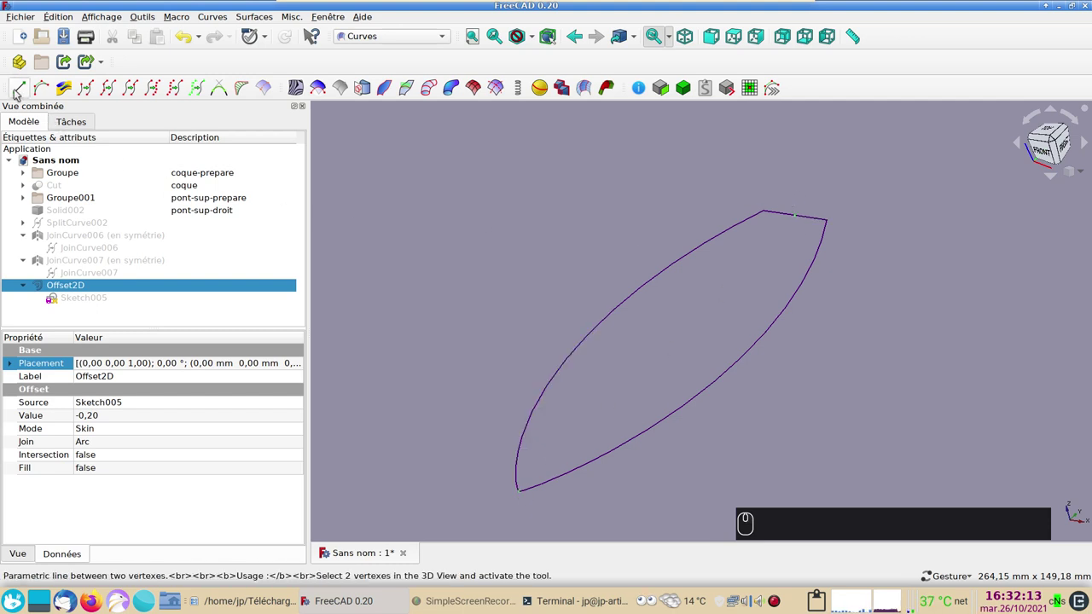
{"action": "left_click_drag", "start_coordinate": [18, 91], "coordinate": [519, 248]}
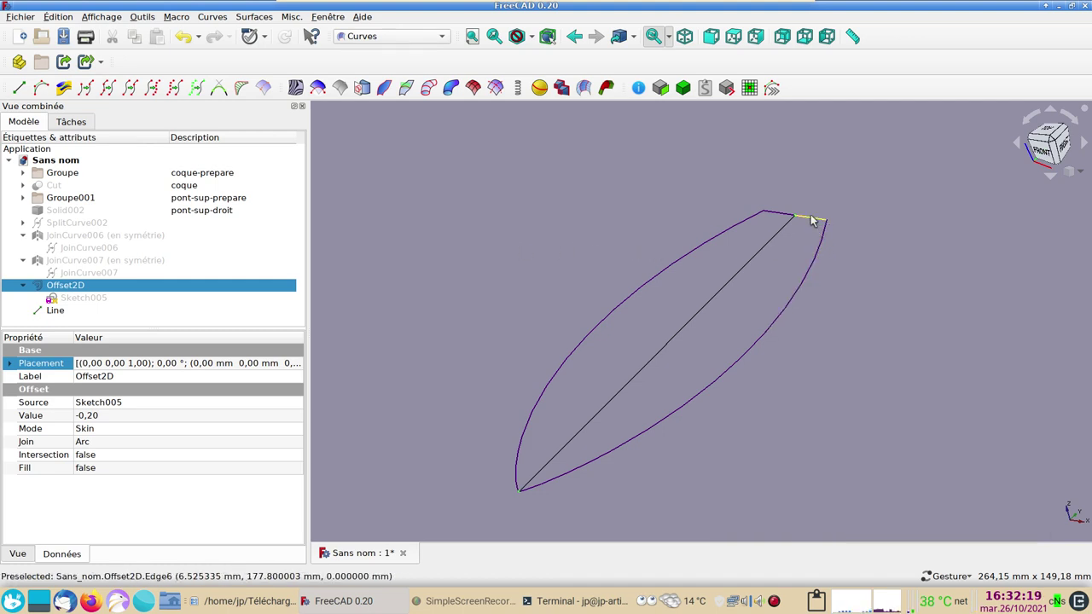
{"action": "left_click_drag", "start_coordinate": [813, 220], "coordinate": [769, 345]}
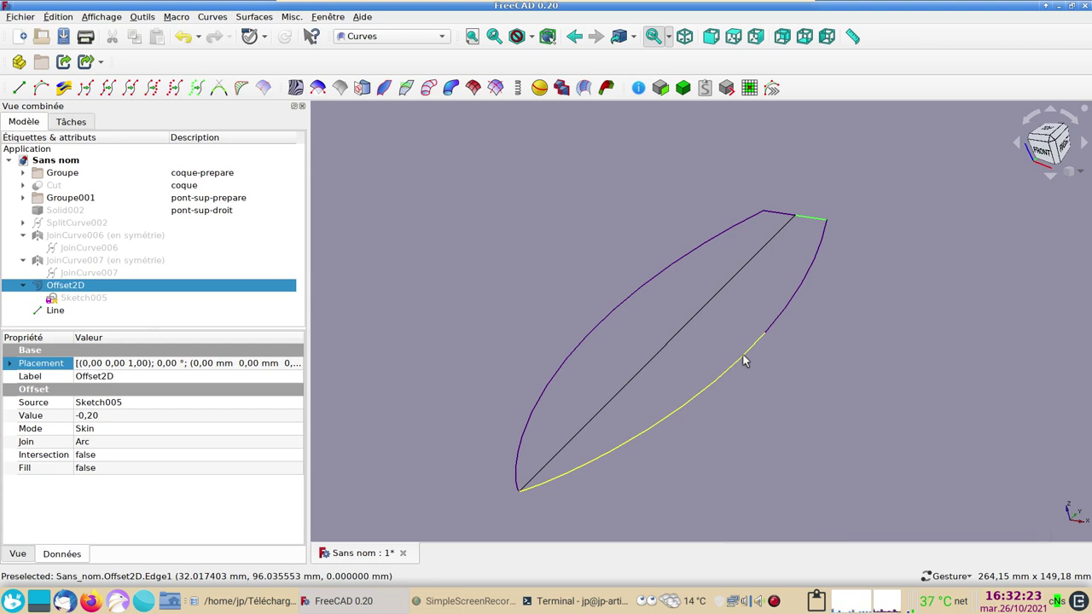
{"action": "scroll", "scroll_direction": "up", "scroll_amount": 3}
{"action": "left_click_drag", "start_coordinate": [747, 359], "coordinate": [841, 322]}
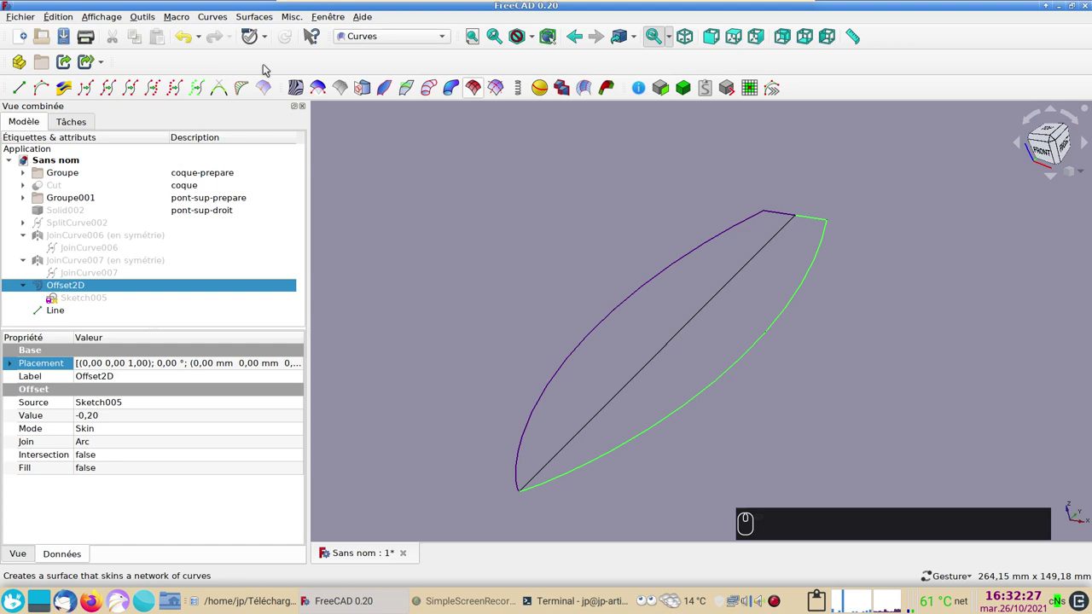
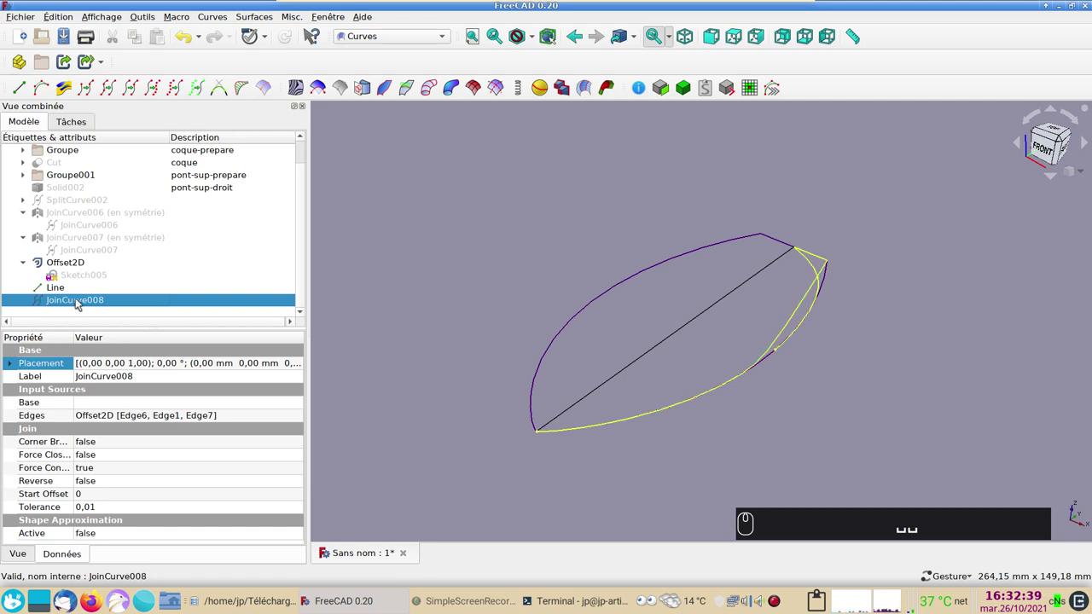
{"action": "key", "text": "Delete"}
{"action": "left_click_drag", "start_coordinate": [80, 315], "coordinate": [831, 252]}
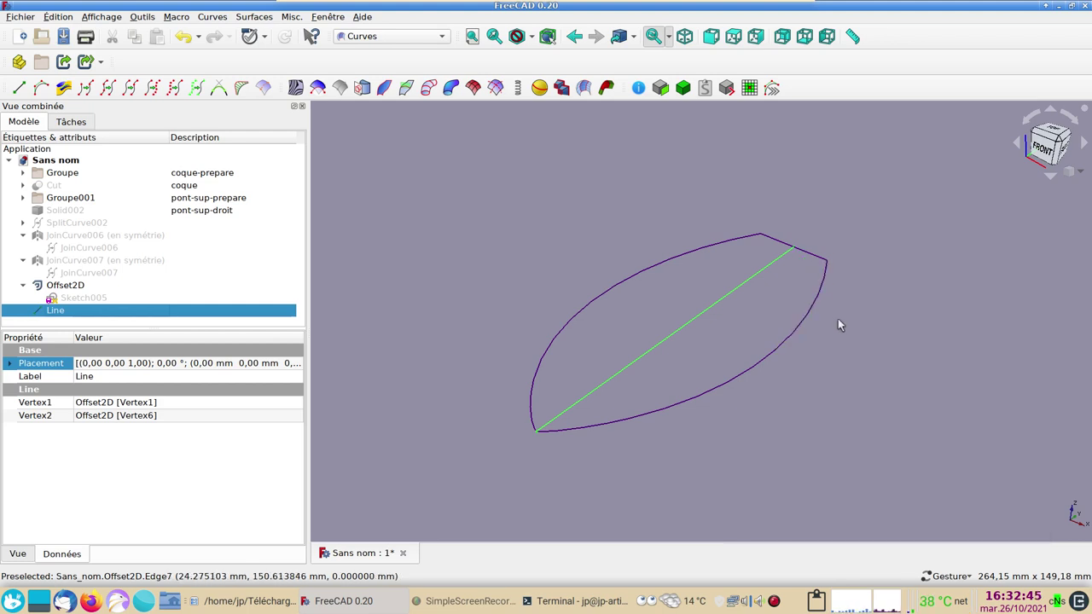
{"action": "left_click_drag", "start_coordinate": [871, 355], "coordinate": [800, 226]}
- Select the left stern edge and the upper side edges of the offset outline for joining
{"action": "left_click", "coordinate": [801, 226]}
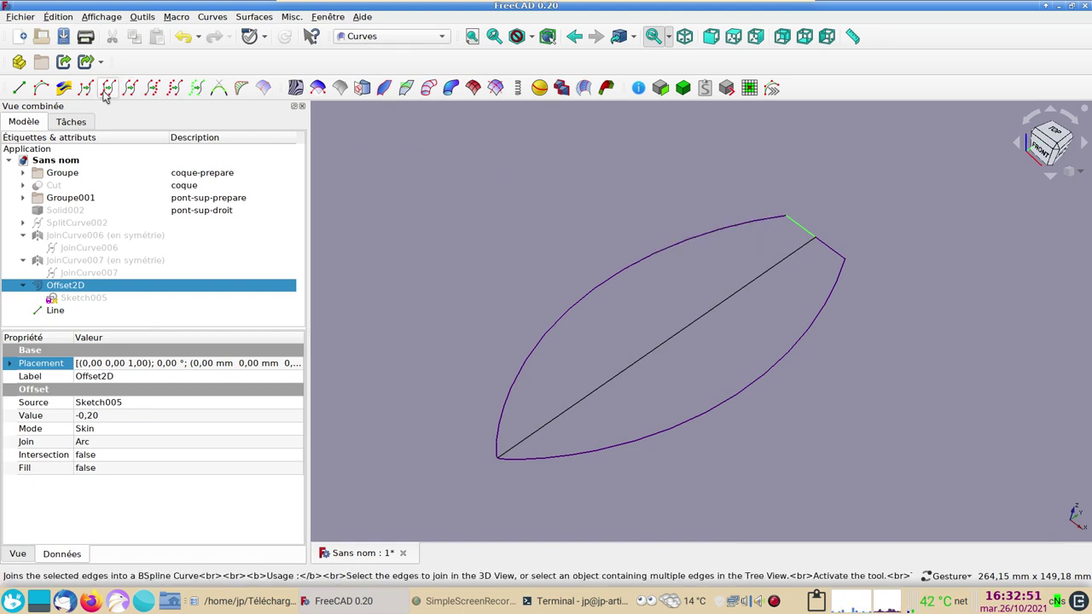
{"action": "left_click", "coordinate": [110, 93]}
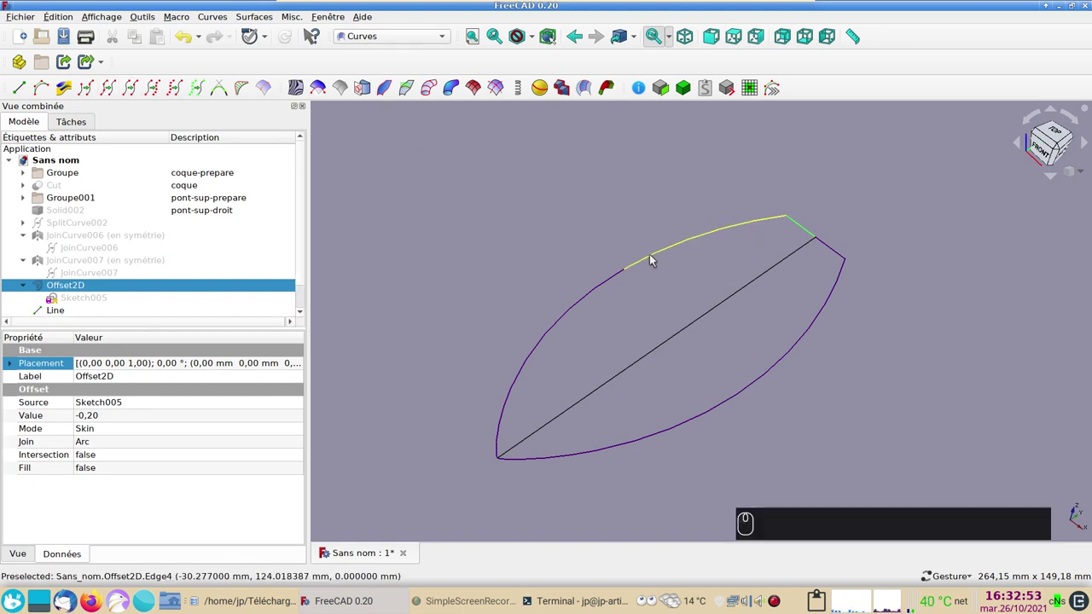
{"action": "left_click_drag", "start_coordinate": [653, 255], "coordinate": [105, 273]}
{"action": "scroll", "scroll_direction": "down", "scroll_amount": 3}
{"action": "left_click_drag", "start_coordinate": [73, 251], "coordinate": [76, 251]}
- Join the selected edges into JoinCurve008 and JoinCurve009, hide Offset2D and inspect the curves
{"action": "key", "text": "space"}
{"action": "key", "text": "space"}
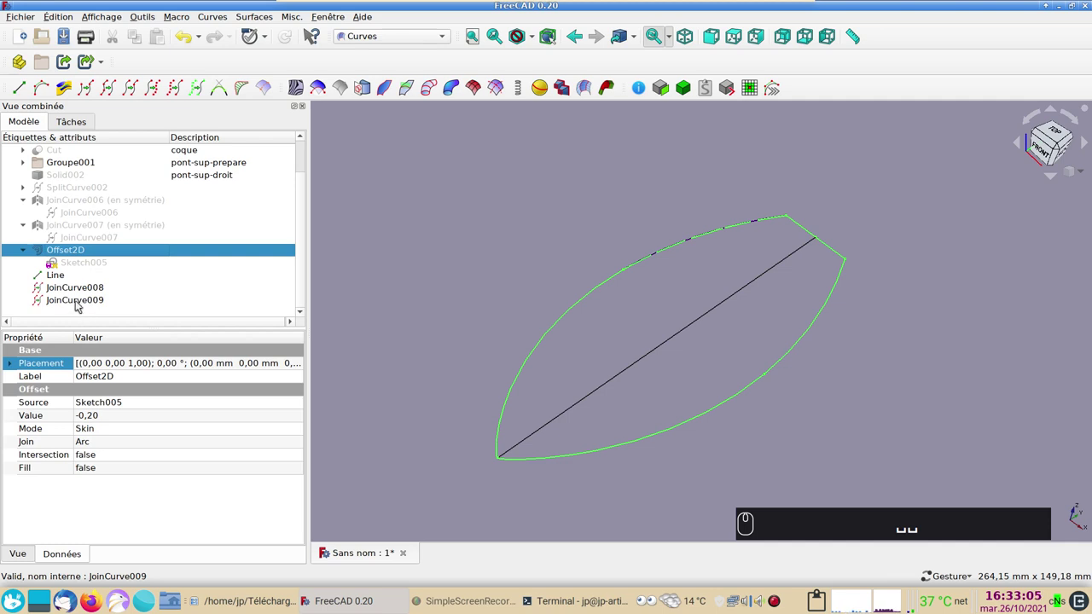
{"action": "left_click_drag", "start_coordinate": [80, 302], "coordinate": [76, 298]}
{"action": "left_click_drag", "start_coordinate": [75, 302], "coordinate": [74, 302]}
{"action": "left_click", "coordinate": [72, 294]}
{"action": "left_click", "coordinate": [76, 303]}
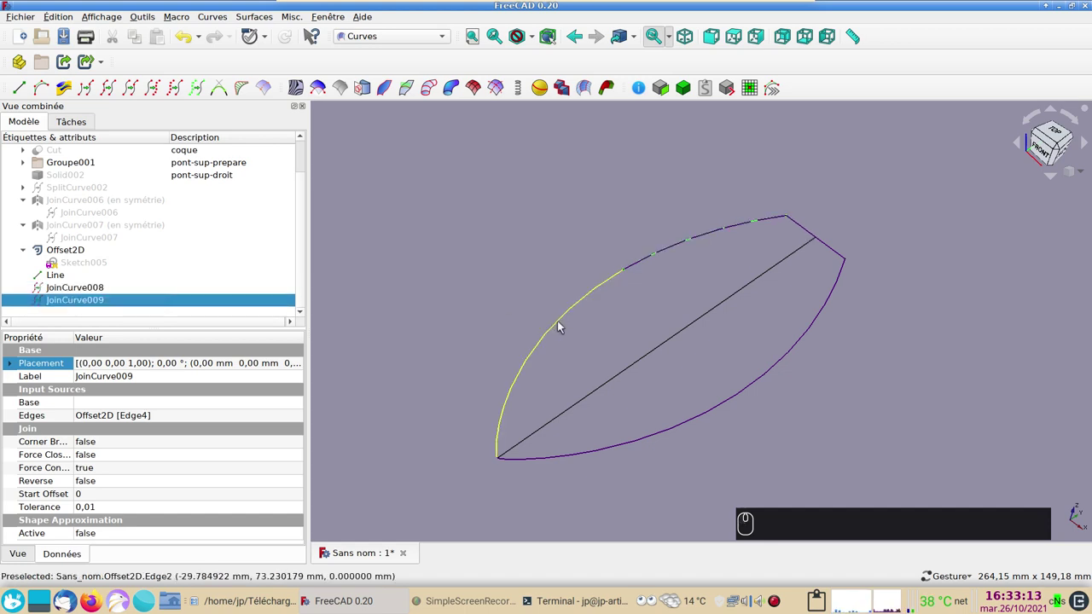
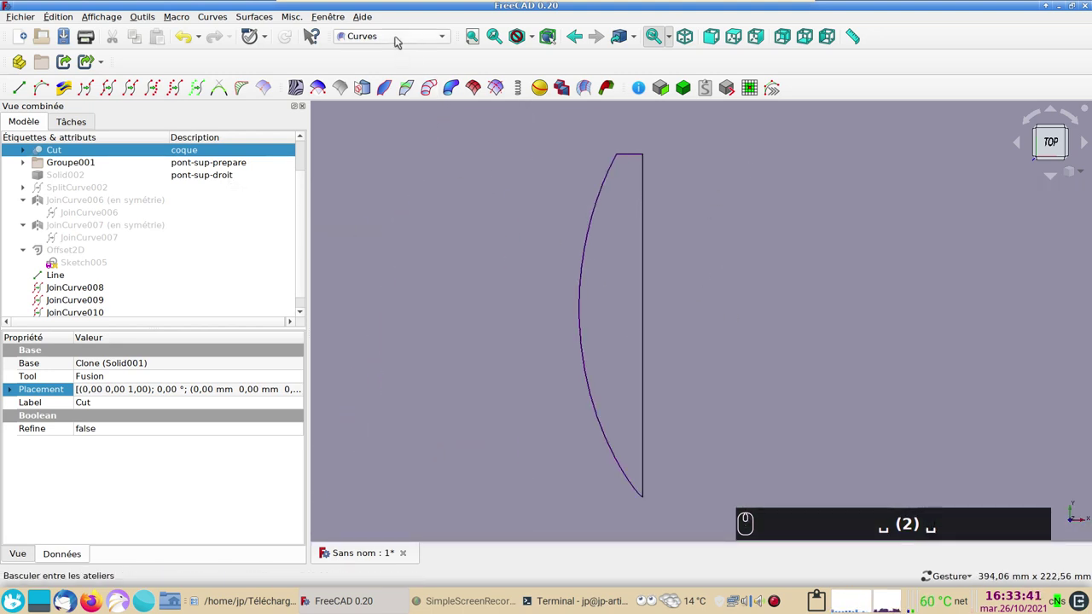
- Switch to the Surface workbench and abandon a first Filling attempt after one boundary curve
{"action": "left_click_drag", "start_coordinate": [401, 39], "coordinate": [24, 93]}
{"action": "left_click_drag", "start_coordinate": [25, 93], "coordinate": [122, 242]}
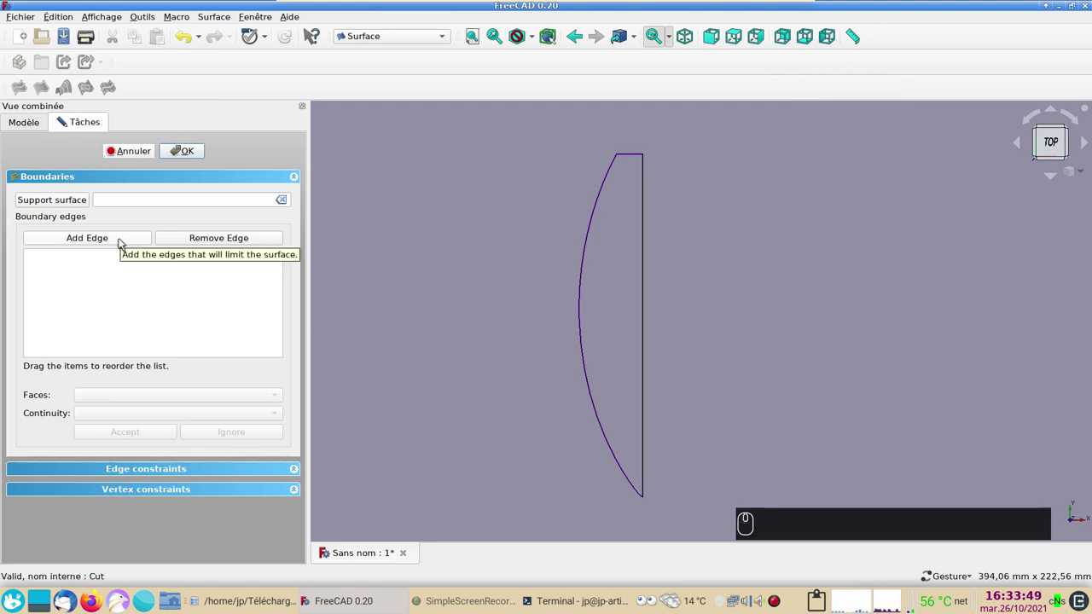
{"action": "left_click_drag", "start_coordinate": [122, 242], "coordinate": [633, 492]}
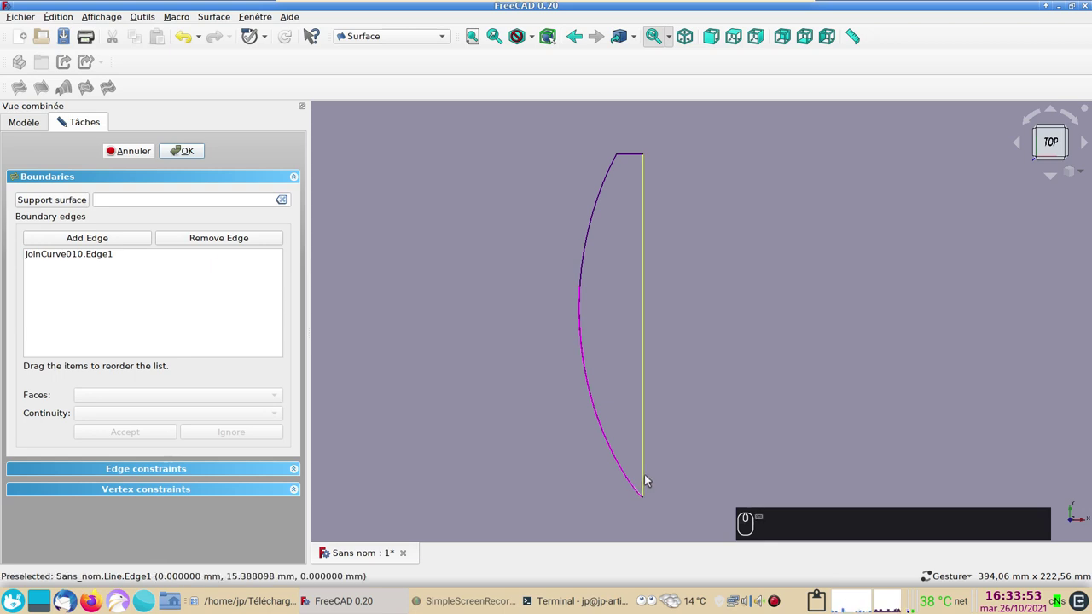
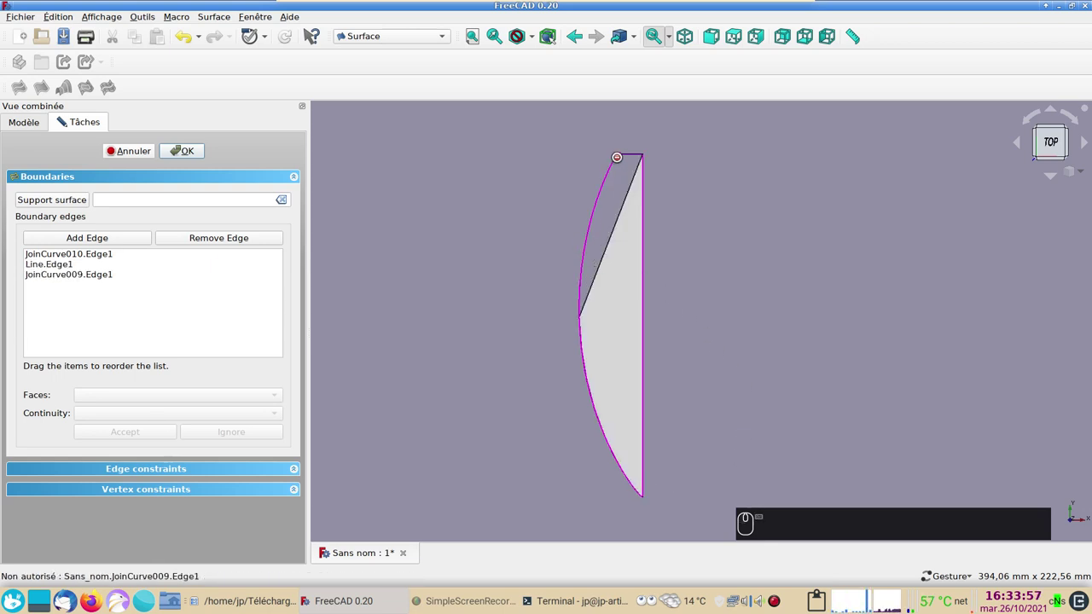
{"action": "left_click", "coordinate": [628, 155]}
- Start a new Filling surface and begin adding its boundary edges
{"action": "left_click_drag", "start_coordinate": [727, 249], "coordinate": [161, 159]}
{"action": "left_click_drag", "start_coordinate": [144, 153], "coordinate": [588, 268]}
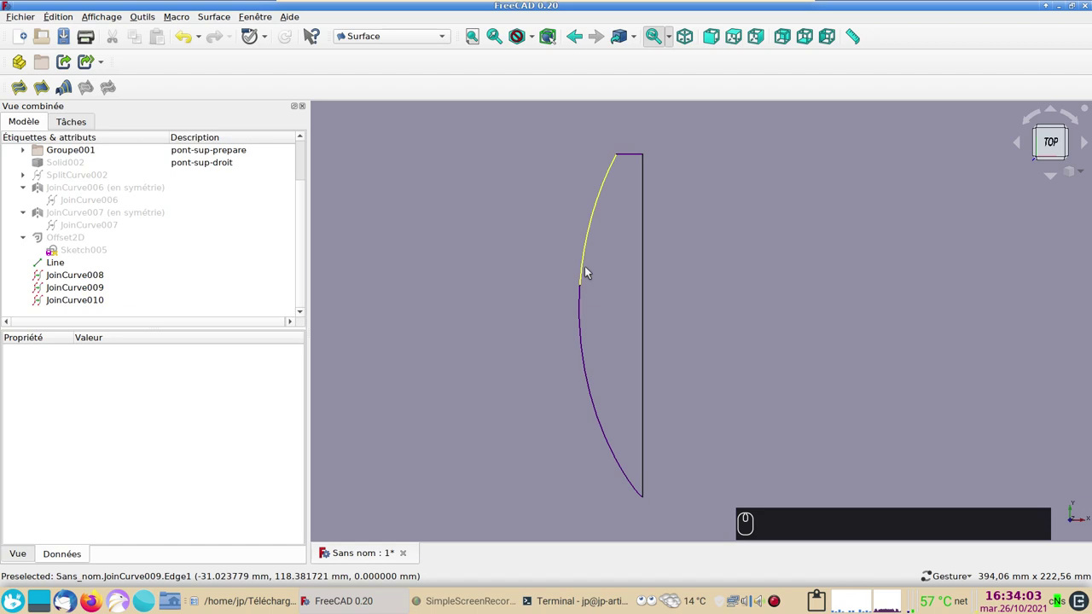
{"action": "left_click", "coordinate": [584, 266]}
{"action": "left_click", "coordinate": [446, 223]}
{"action": "left_click", "coordinate": [26, 94]}
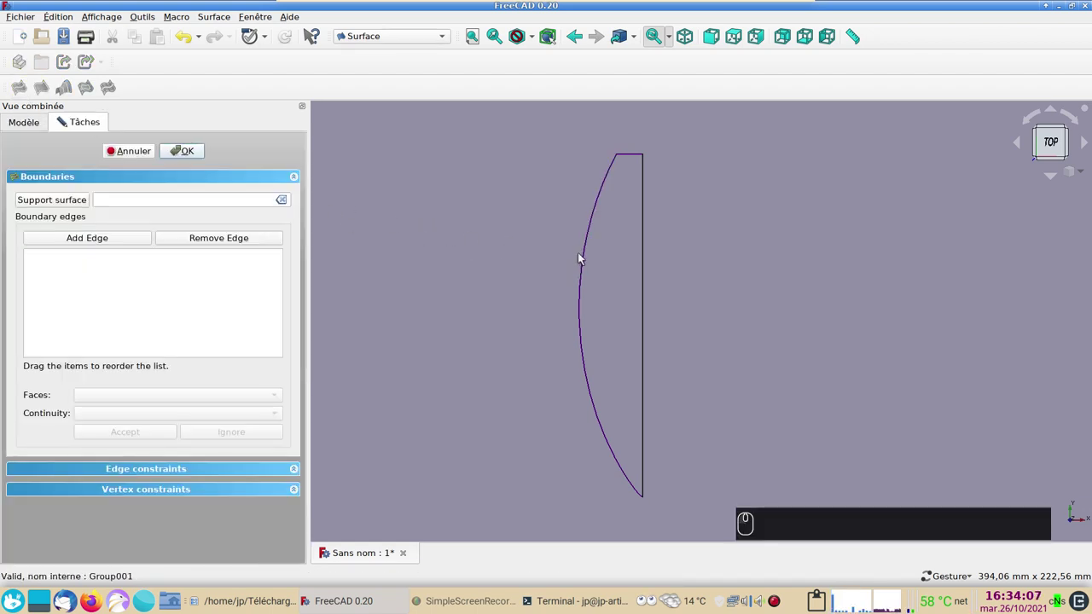
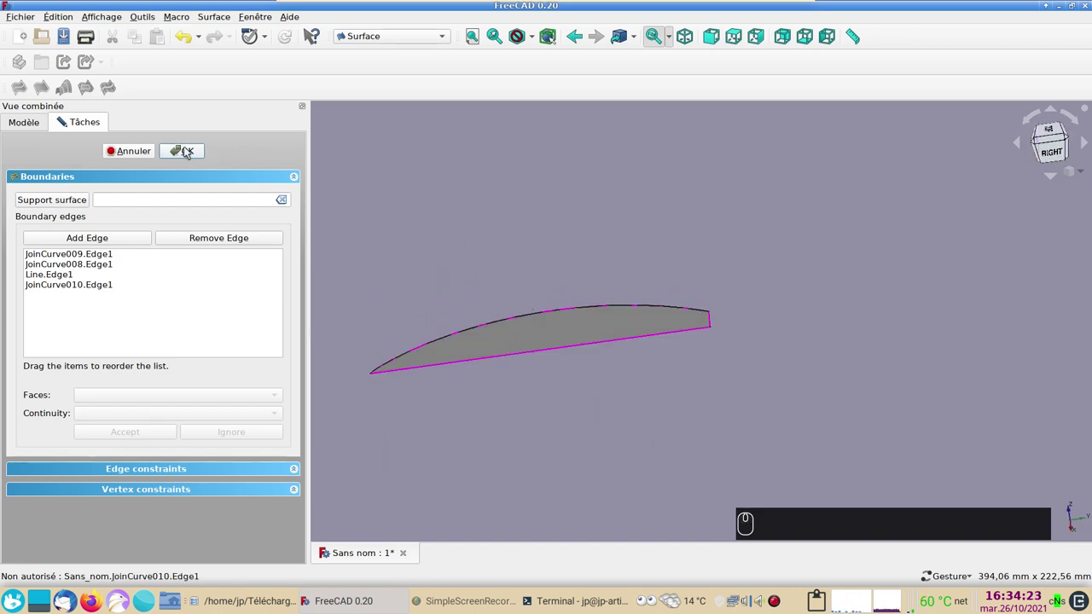
- Confirm Surface001 and hide its boundary curves JoinCurve008, JoinCurve009 and the Line
{"action": "left_click", "coordinate": [189, 151]}
{"action": "left_click", "coordinate": [71, 301]}
{"action": "key", "text": "⌨"}
{"action": "left_click", "coordinate": [70, 263]}
{"action": "key", "text": "space"}
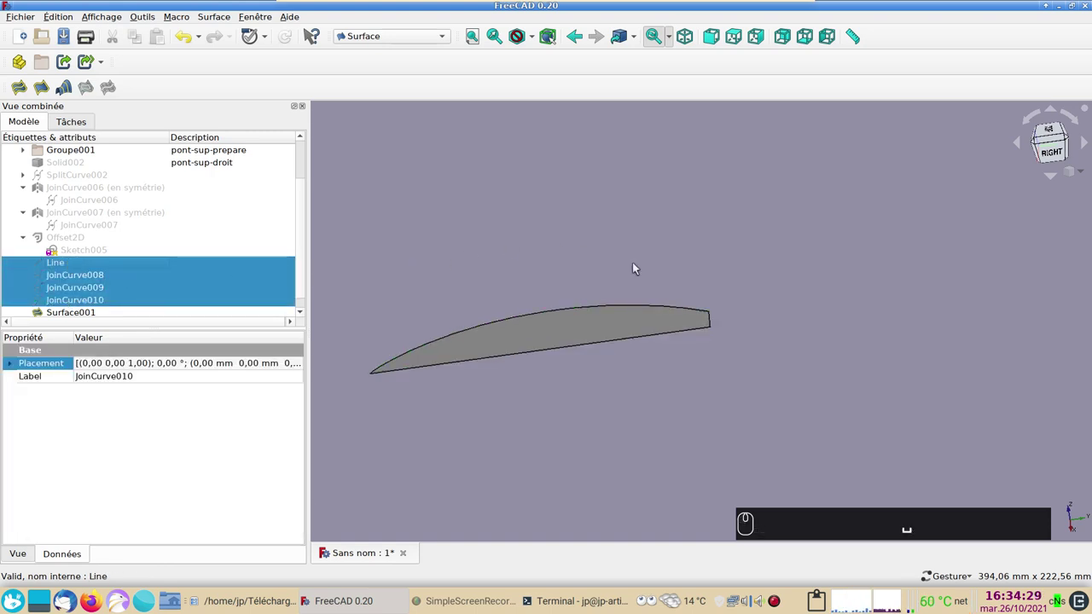
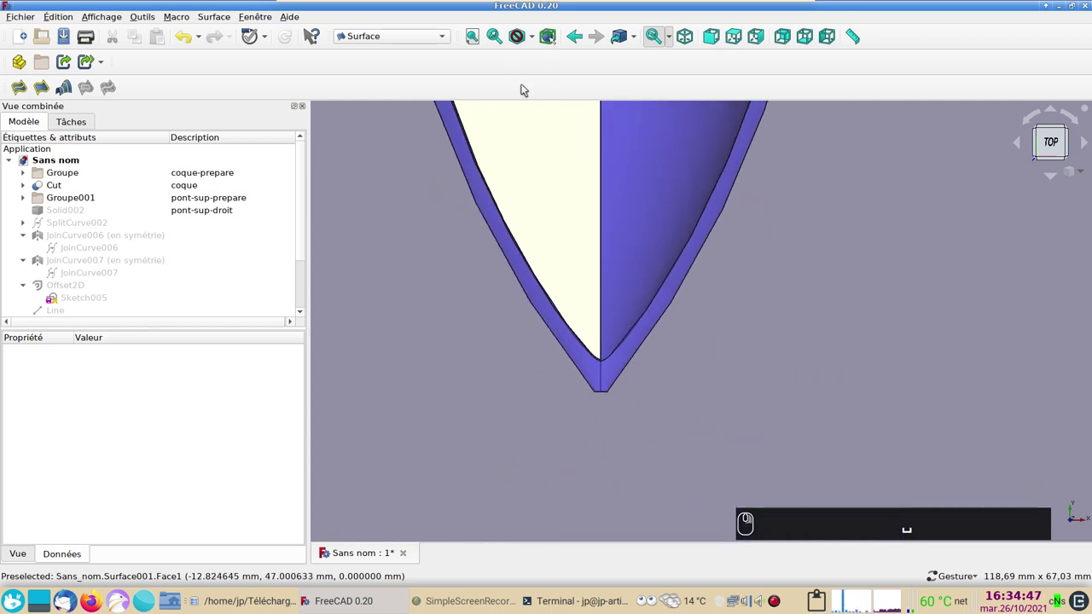
- Hide the pont-sup-droit solid so the filled half deck shows against the coque hull
{"action": "scroll", "scroll_direction": "down", "scroll_amount": 3}
{"action": "scroll", "scroll_direction": "down", "scroll_amount": 3}
{"action": "left_click", "coordinate": [99, 213]}
{"action": "key", "text": "space"}
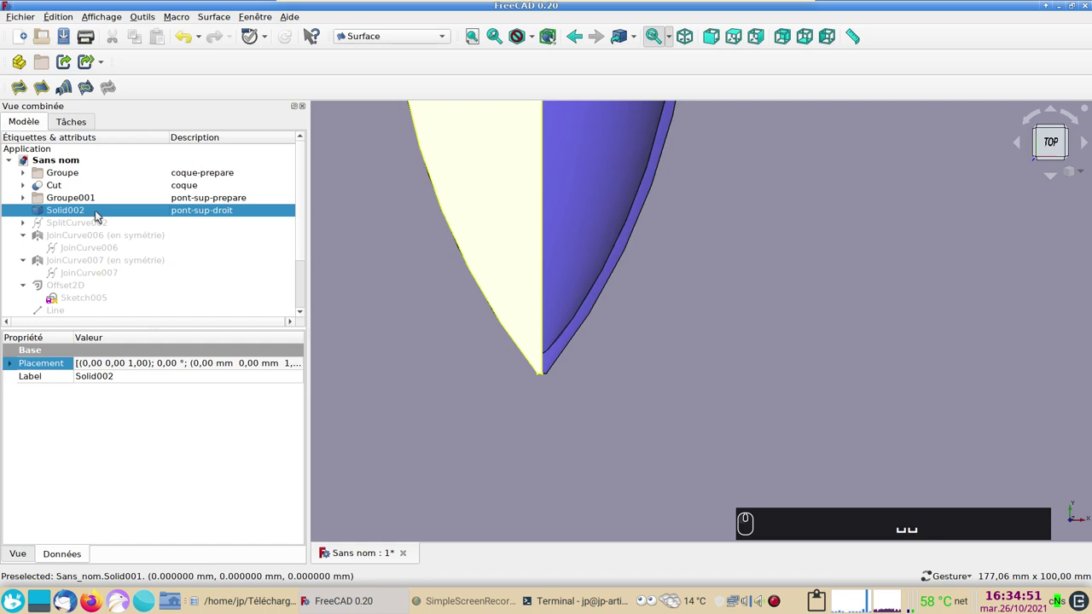
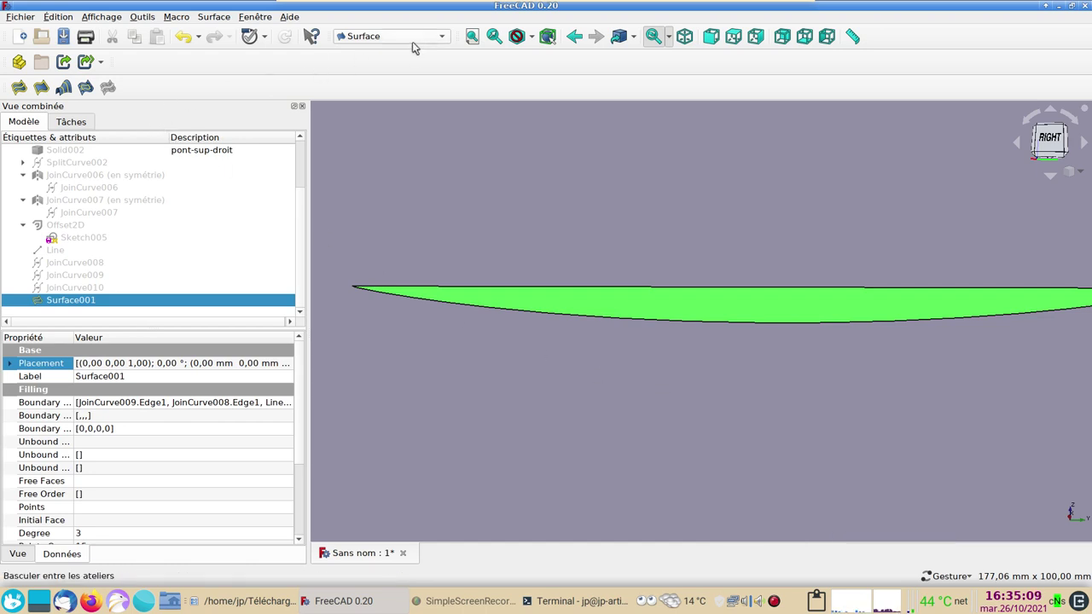
- In the Draft workbench, Trimex Surface001 downward by 1.8 mm into Extrusion001
{"action": "left_click_drag", "start_coordinate": [427, 39], "coordinate": [394, 47]}
{"action": "left_click_drag", "start_coordinate": [397, 44], "coordinate": [1054, 187]}
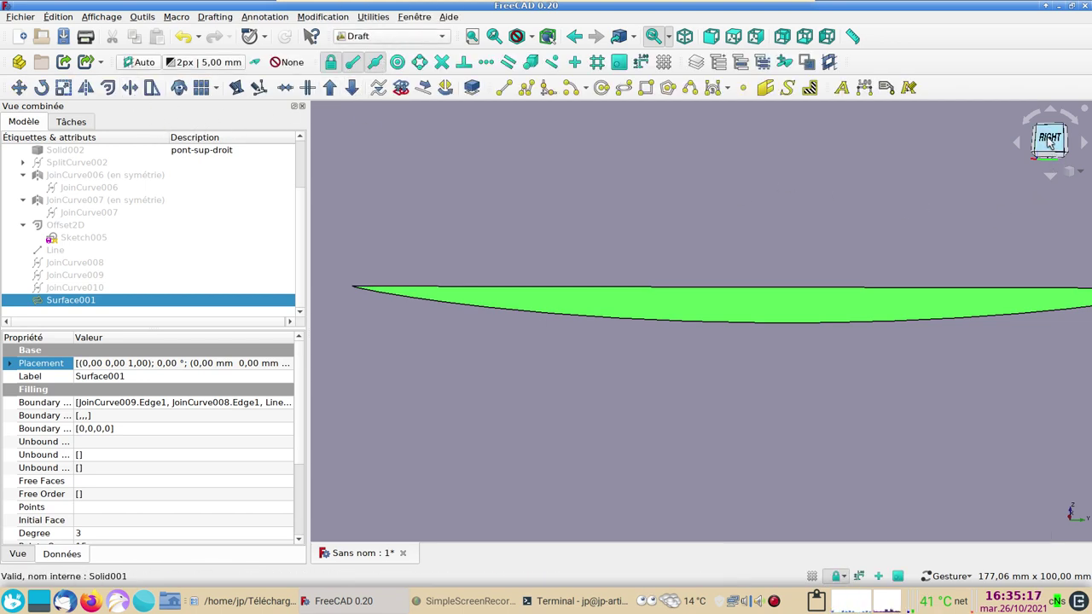
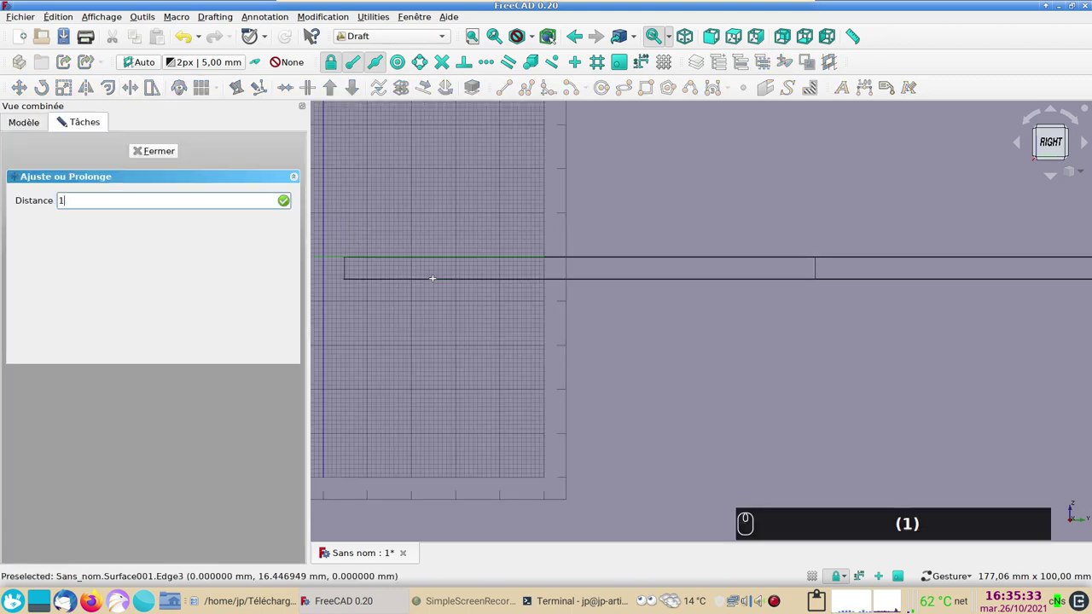
{"action": "key", "text": "."}
{"action": "key", "text": "8"}
{"action": "key", "text": "Return"}
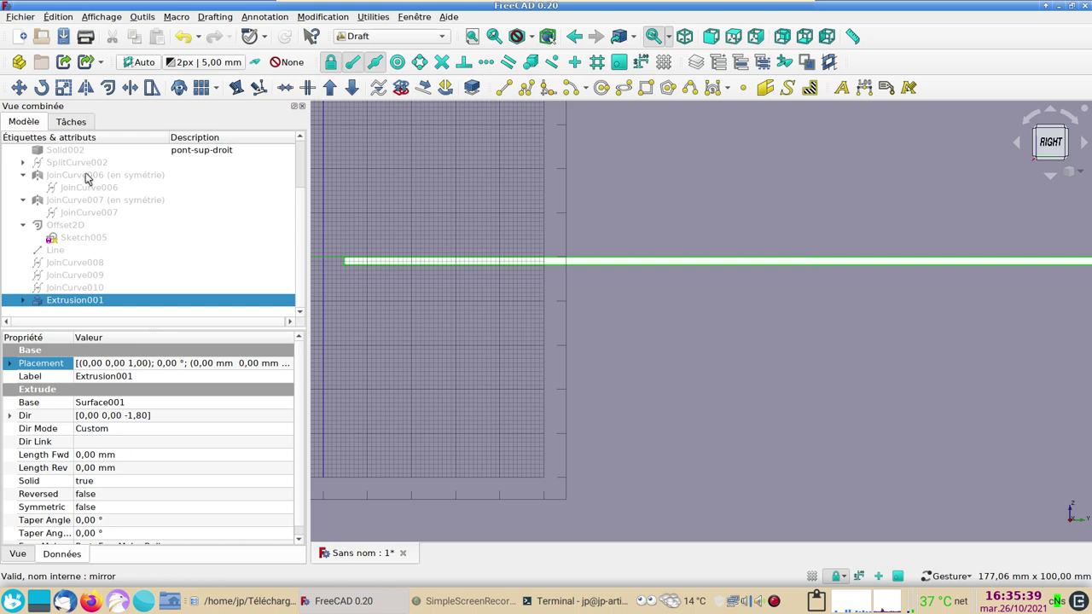
- Turn off the grid, hide the coque hull and orbit to view the new plate alone
{"action": "scroll", "scroll_direction": "up", "scroll_amount": 3}
{"action": "left_click_drag", "start_coordinate": [98, 188], "coordinate": [425, 258]}
{"action": "key", "text": "space"}
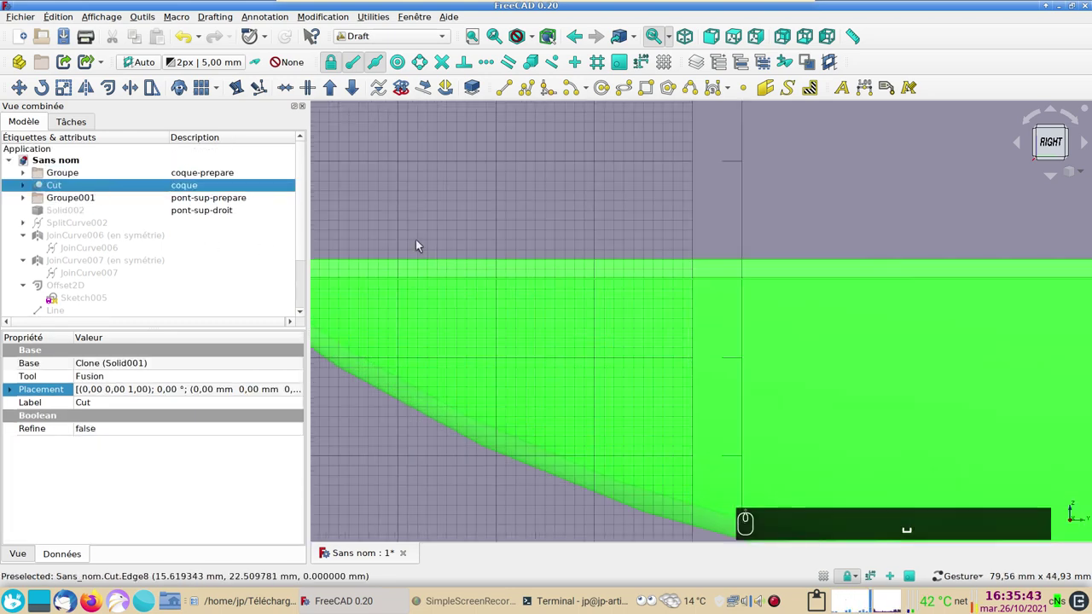
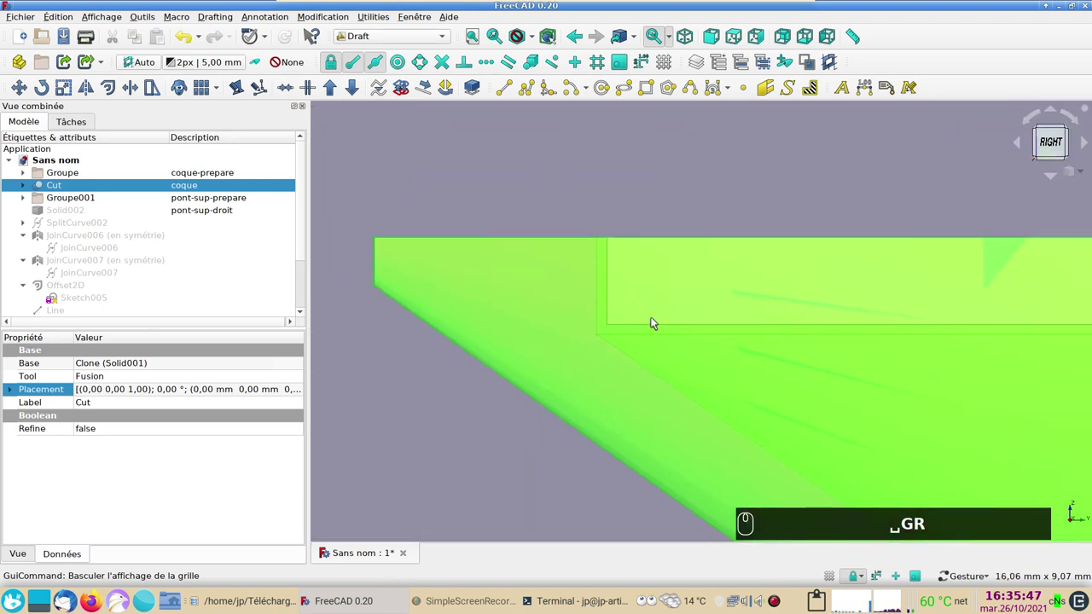
{"action": "key", "text": "space"}
{"action": "scroll", "scroll_direction": "down", "scroll_amount": 3}
{"action": "left_click_drag", "start_coordinate": [543, 325], "coordinate": [145, 298]}
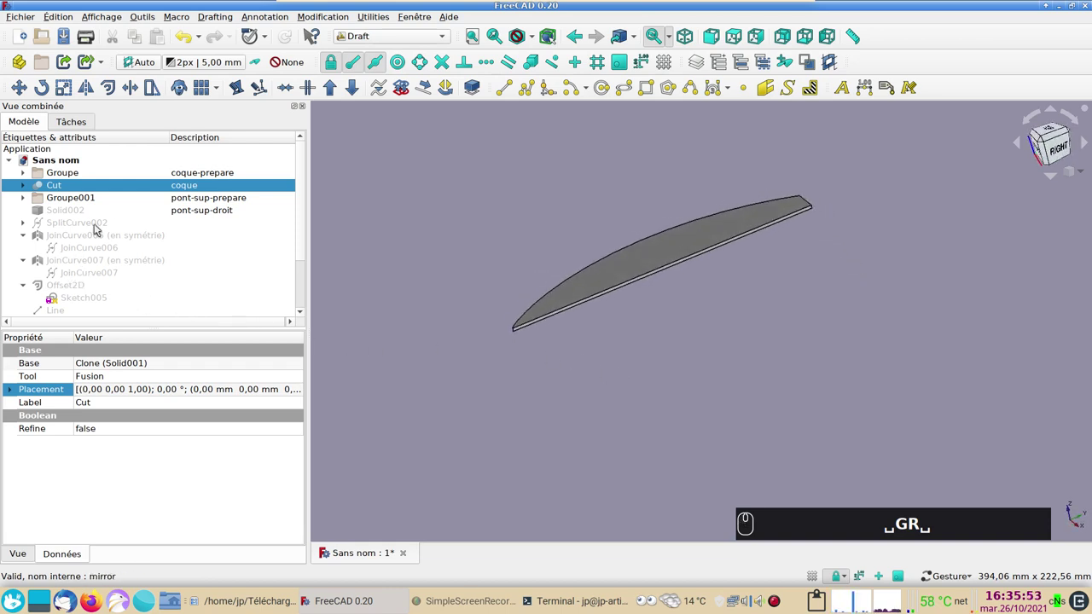
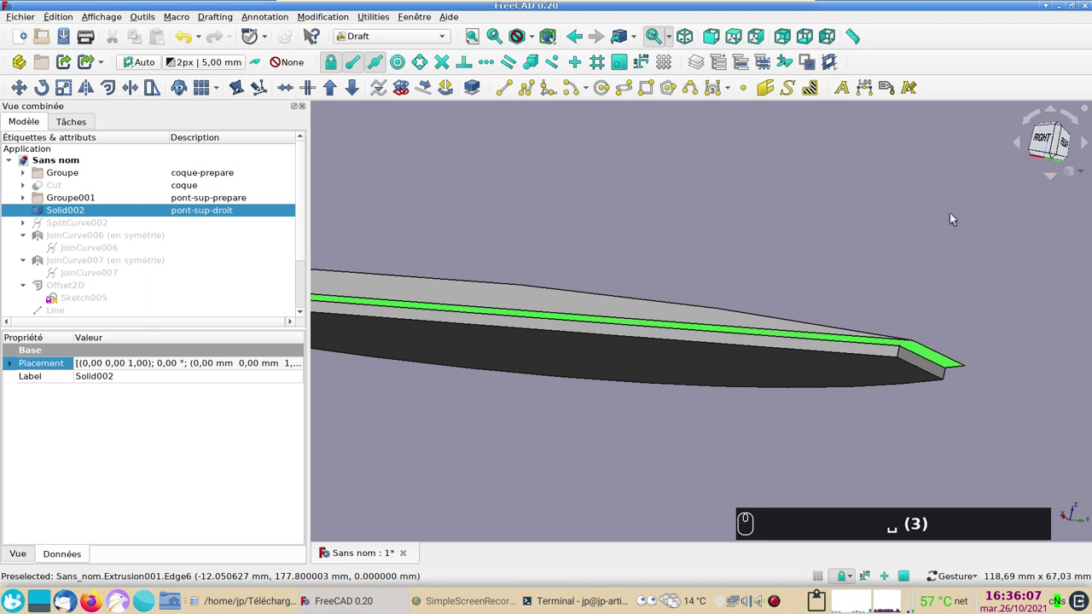
- From the right view, Trimex a face of pont-sup-droit by 1 mm into Extrusion002 and inspect both plates
{"action": "key", "text": "3"}
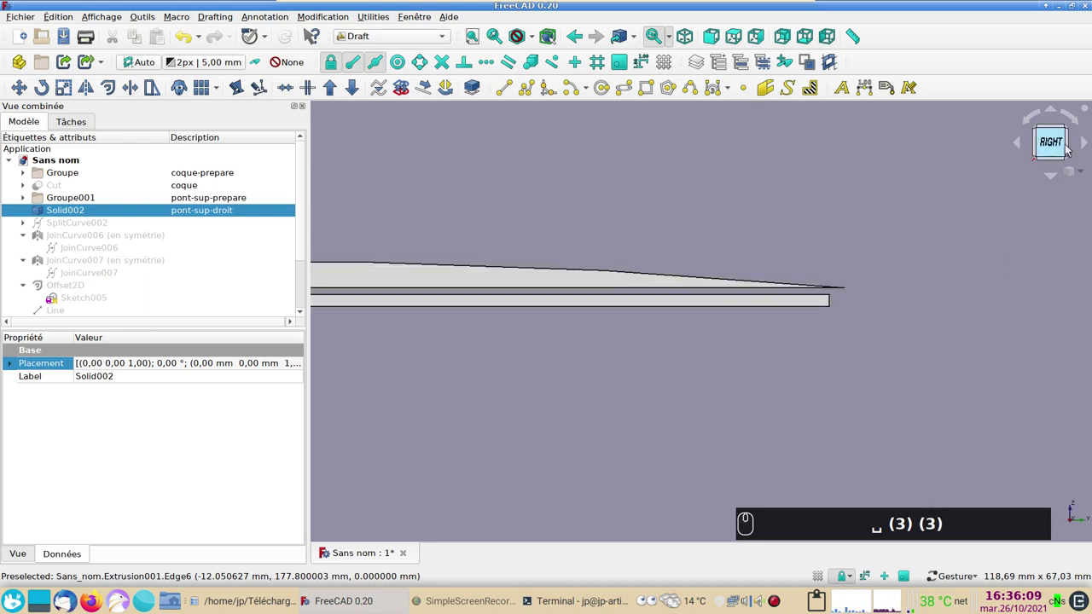
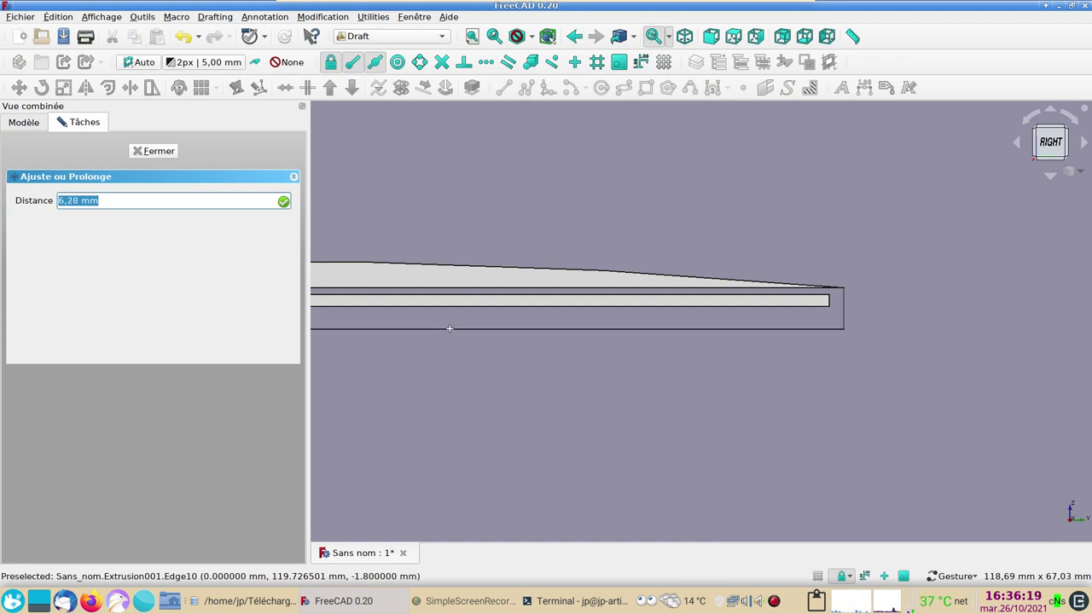
{"action": "type", "text": "(1)"}
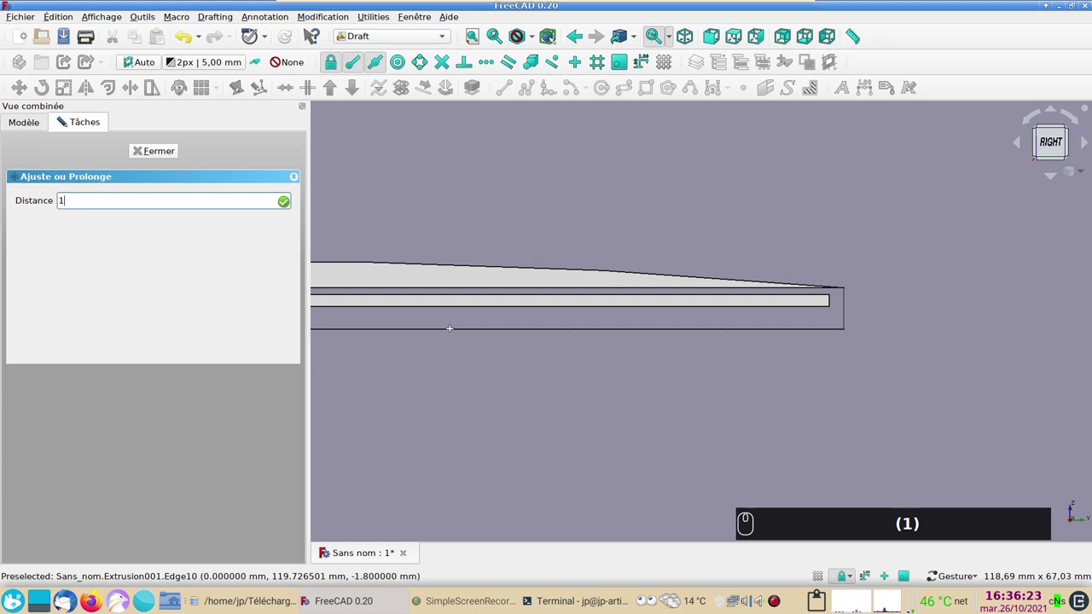
{"action": "key", "text": "Return"}
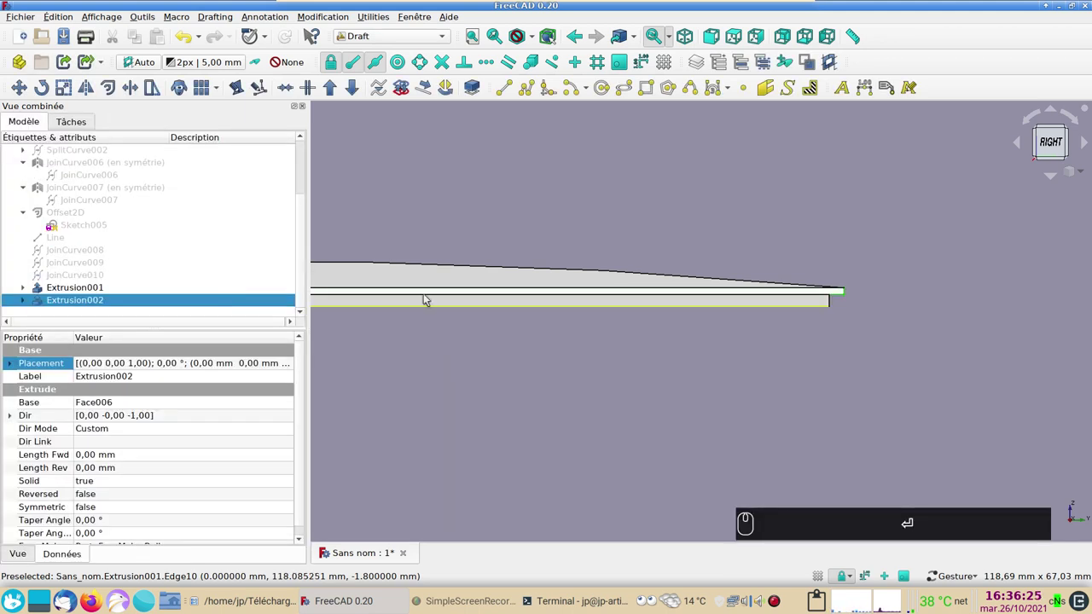
{"action": "left_click_drag", "start_coordinate": [674, 379], "coordinate": [64, 306]}
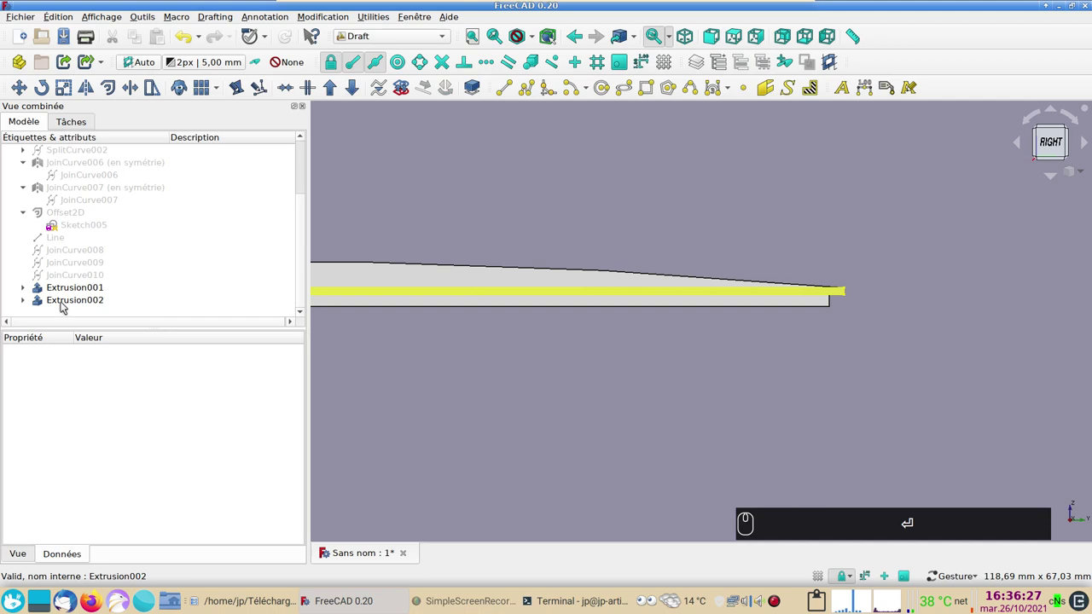
{"action": "left_click_drag", "start_coordinate": [729, 383], "coordinate": [606, 270]}
- Select Extrusion001, Extrusion002 and Solid002 together and bring up the workbench list
{"action": "left_click", "coordinate": [606, 269]}
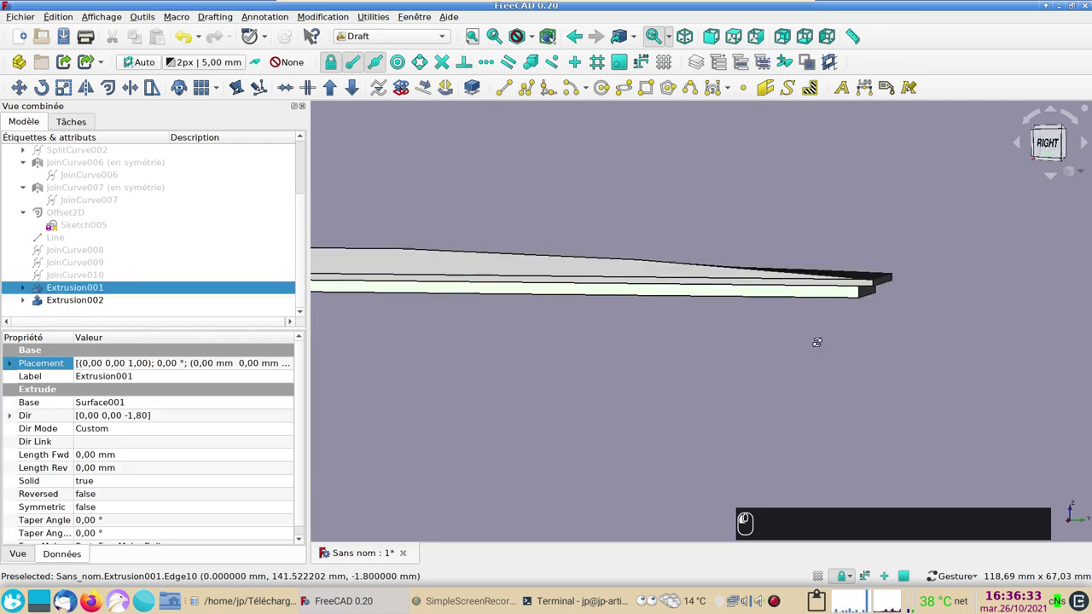
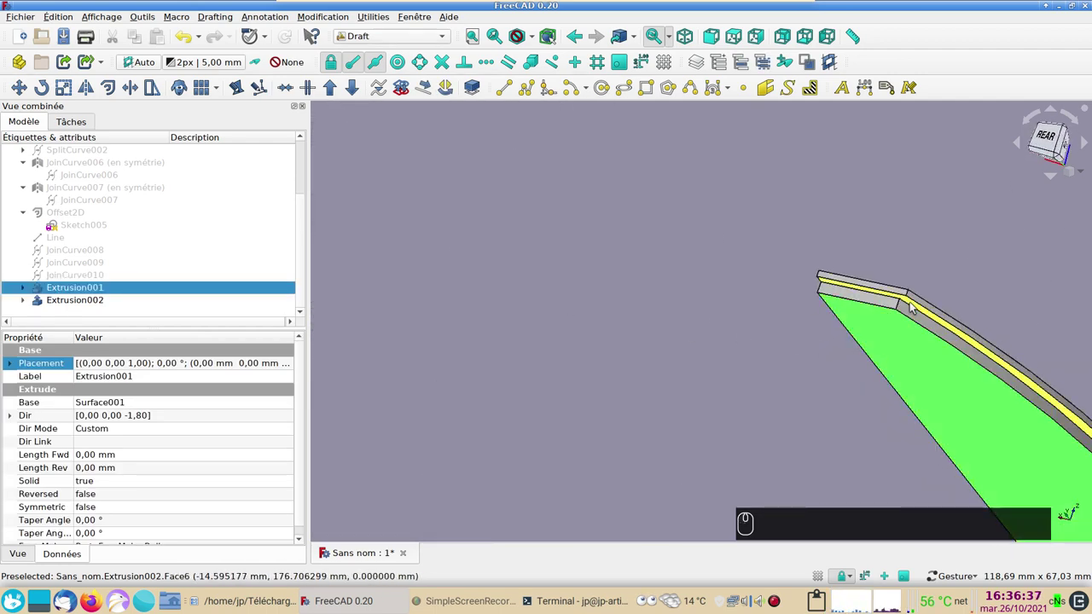
{"action": "left_click", "coordinate": [912, 306]}
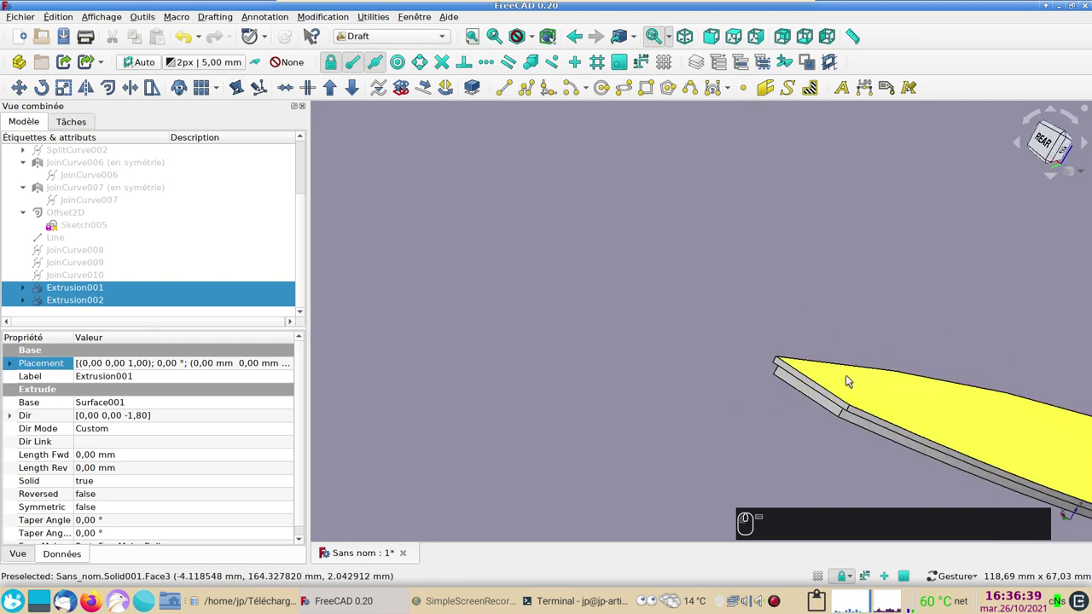
{"action": "left_click", "coordinate": [505, 306]}
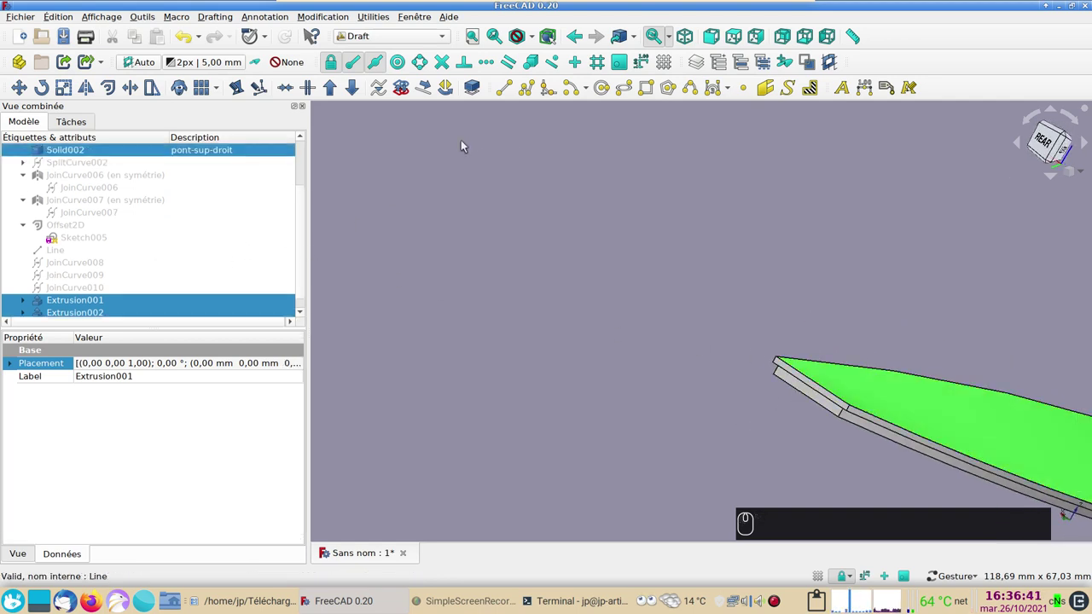
{"action": "left_click", "coordinate": [433, 36]}
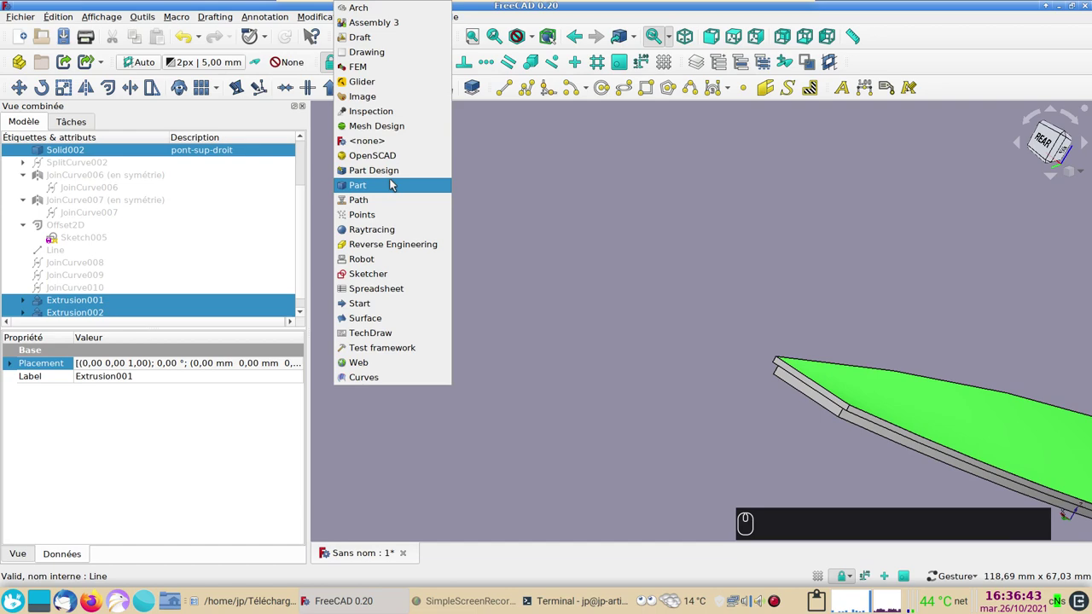
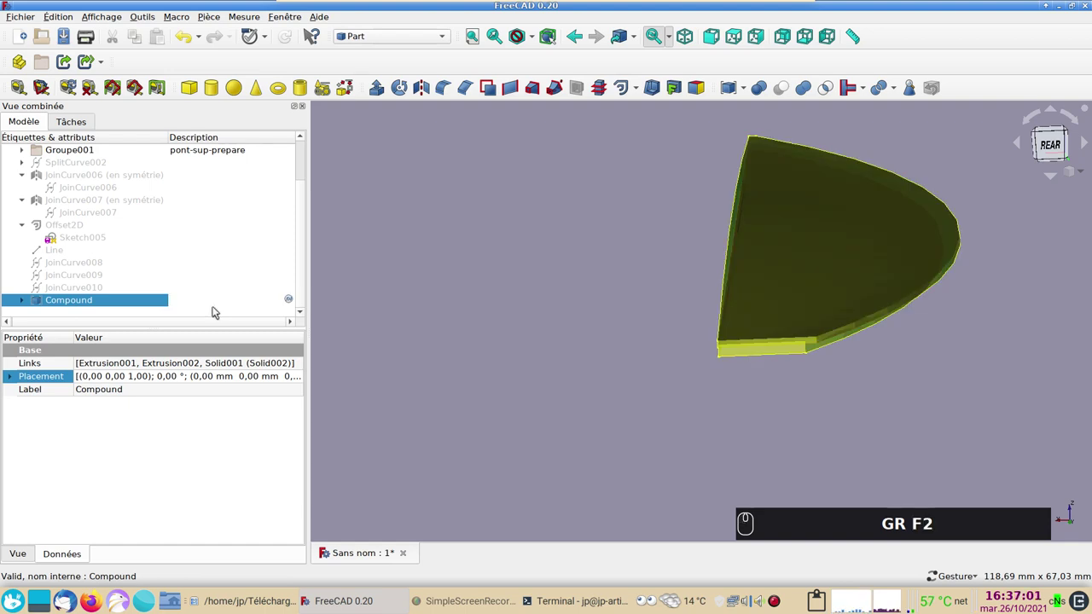
- Describe the new compound of the plates and Solid002 as 'pont-droit'
{"action": "type", "text": "ont-"}
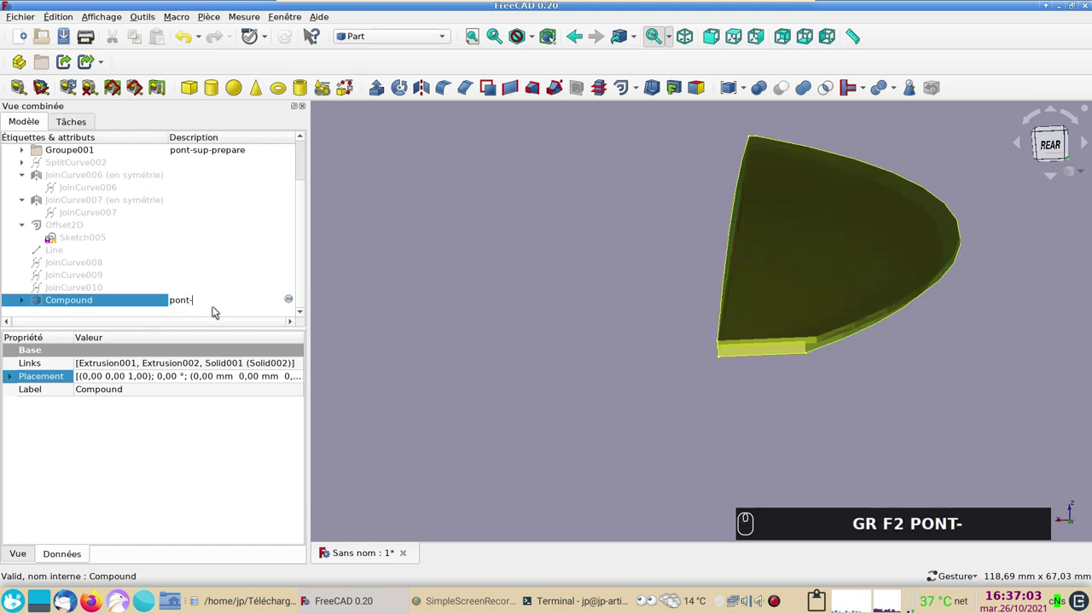
{"action": "type", "text": "droit"}
{"action": "key", "text": "Return"}
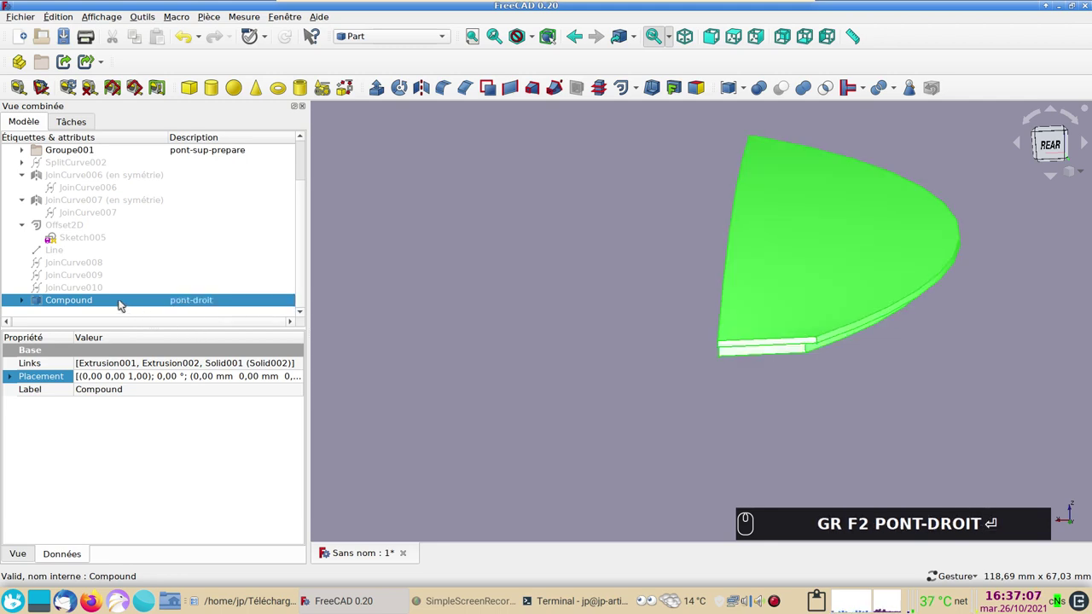
- Select the pont-droit compound and start Part Mirroring on it
{"action": "left_click_drag", "start_coordinate": [120, 303], "coordinate": [493, 109]}
{"action": "key", "text": "Return"}
{"action": "left_click", "coordinate": [421, 87]}
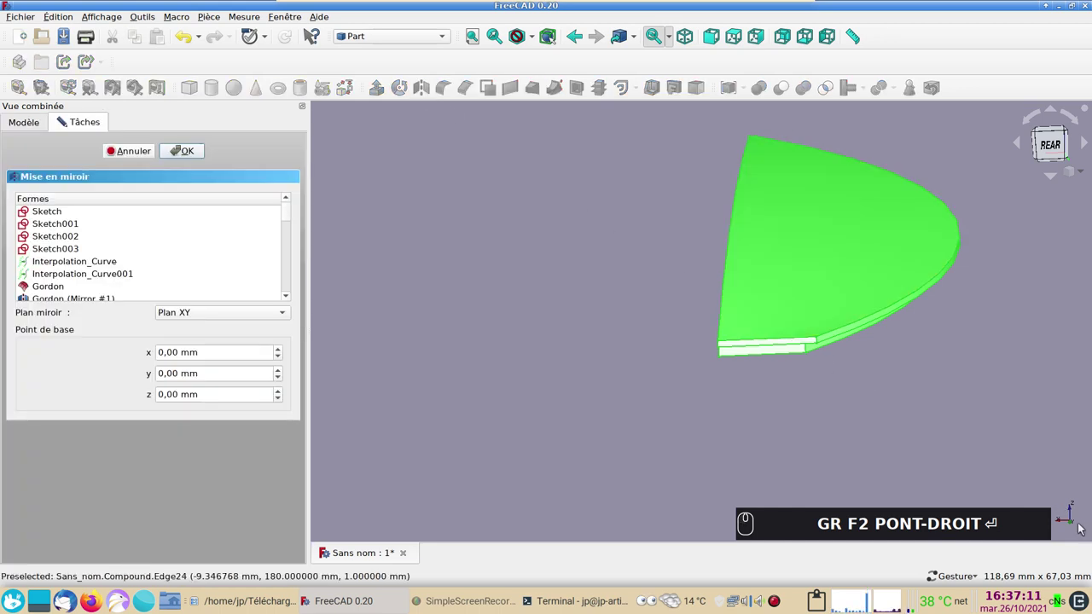